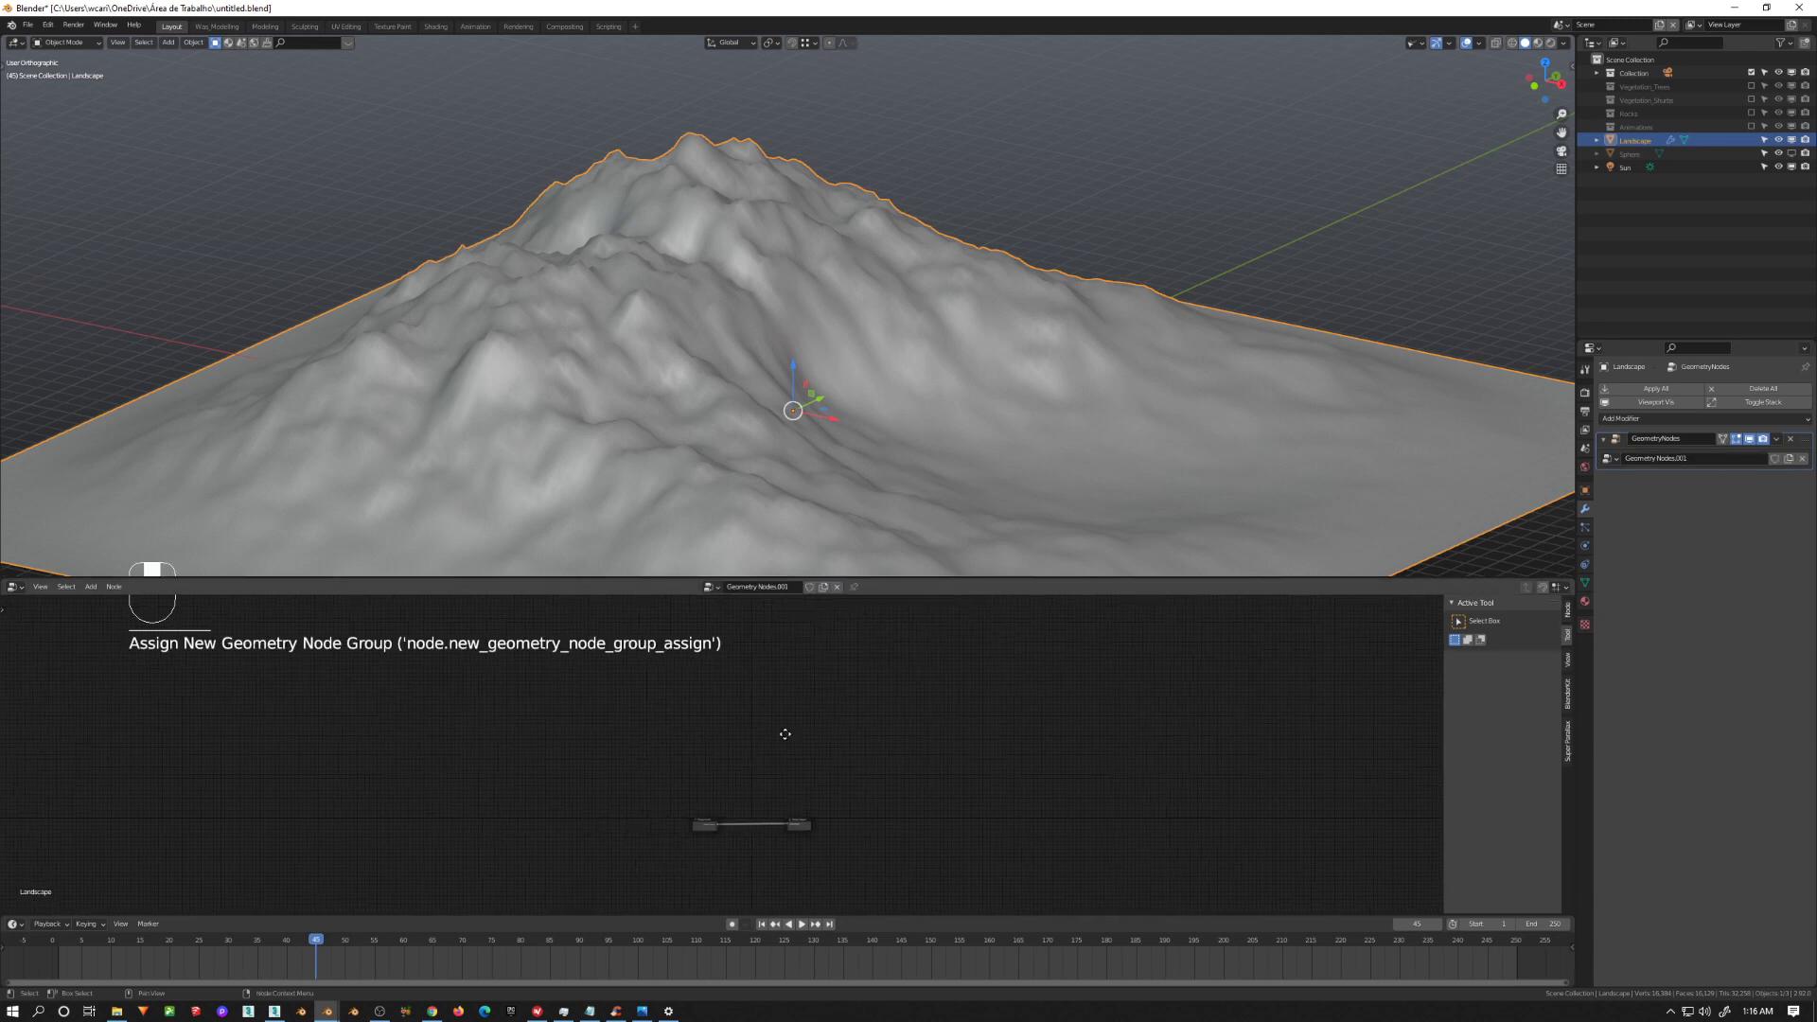
# Step: Pan the node editor so the Group Output node of the new tree is in view
pyautogui.middleClick(838, 913)
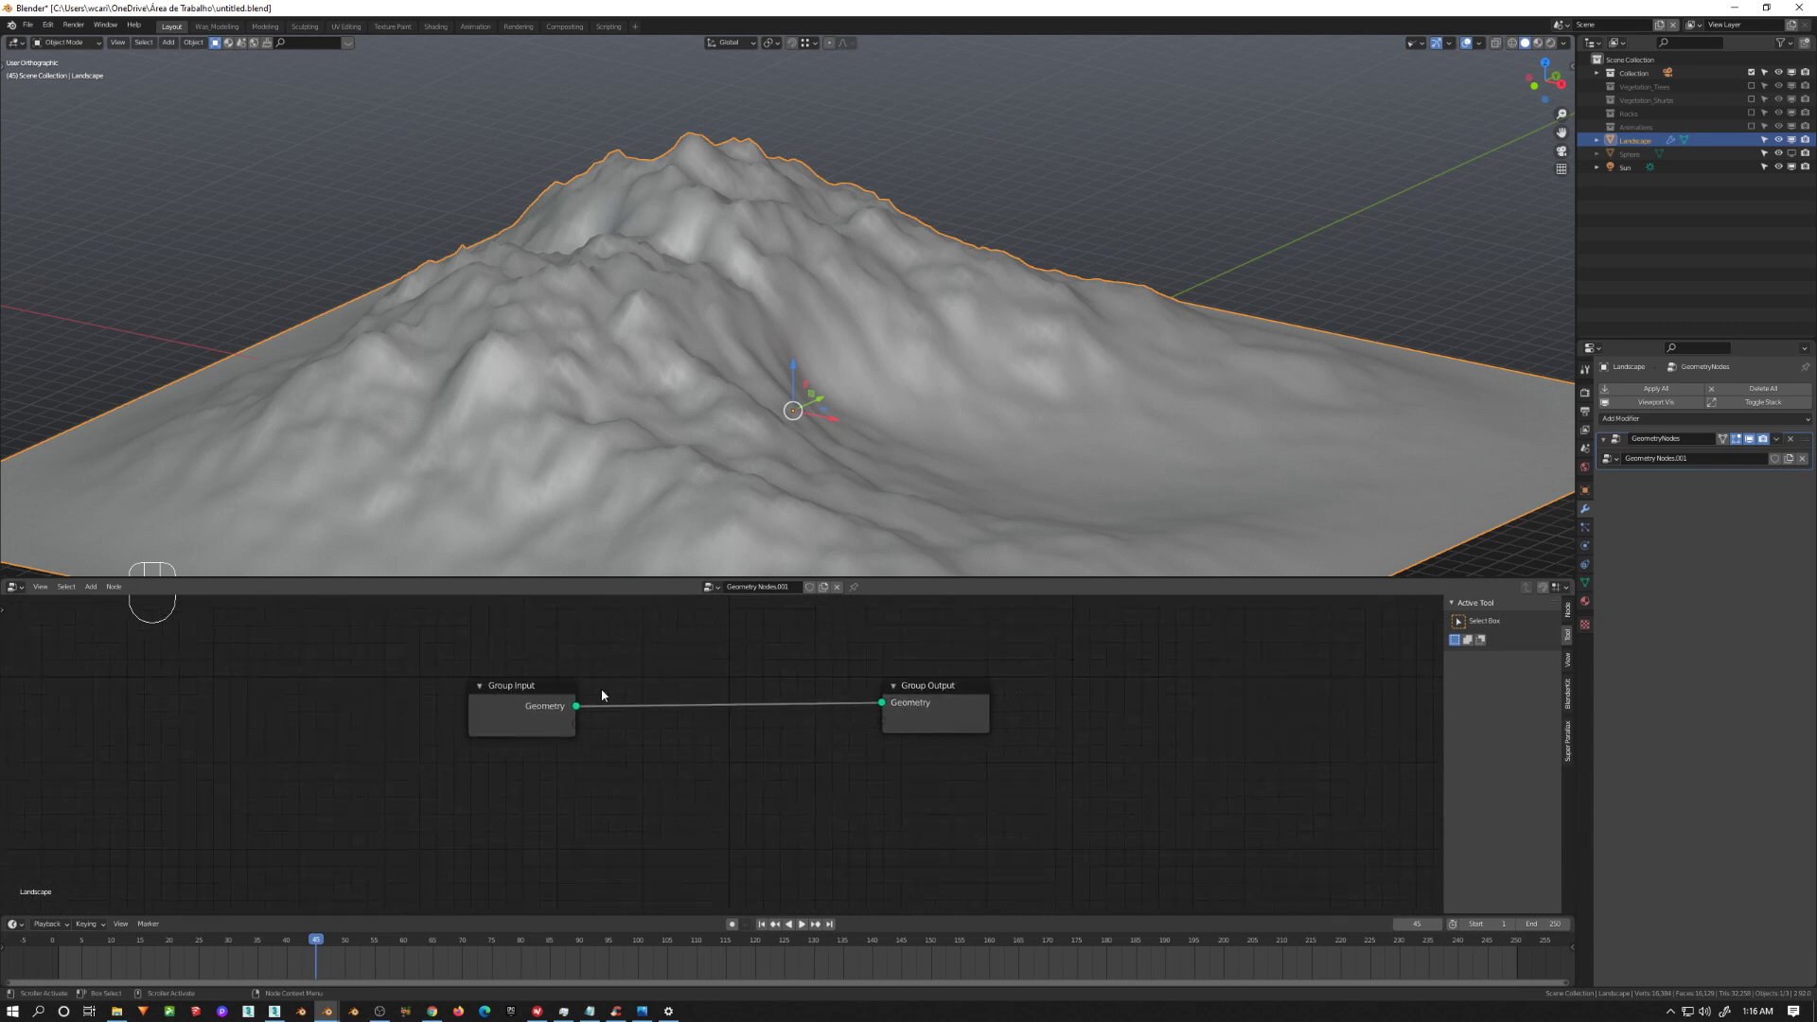
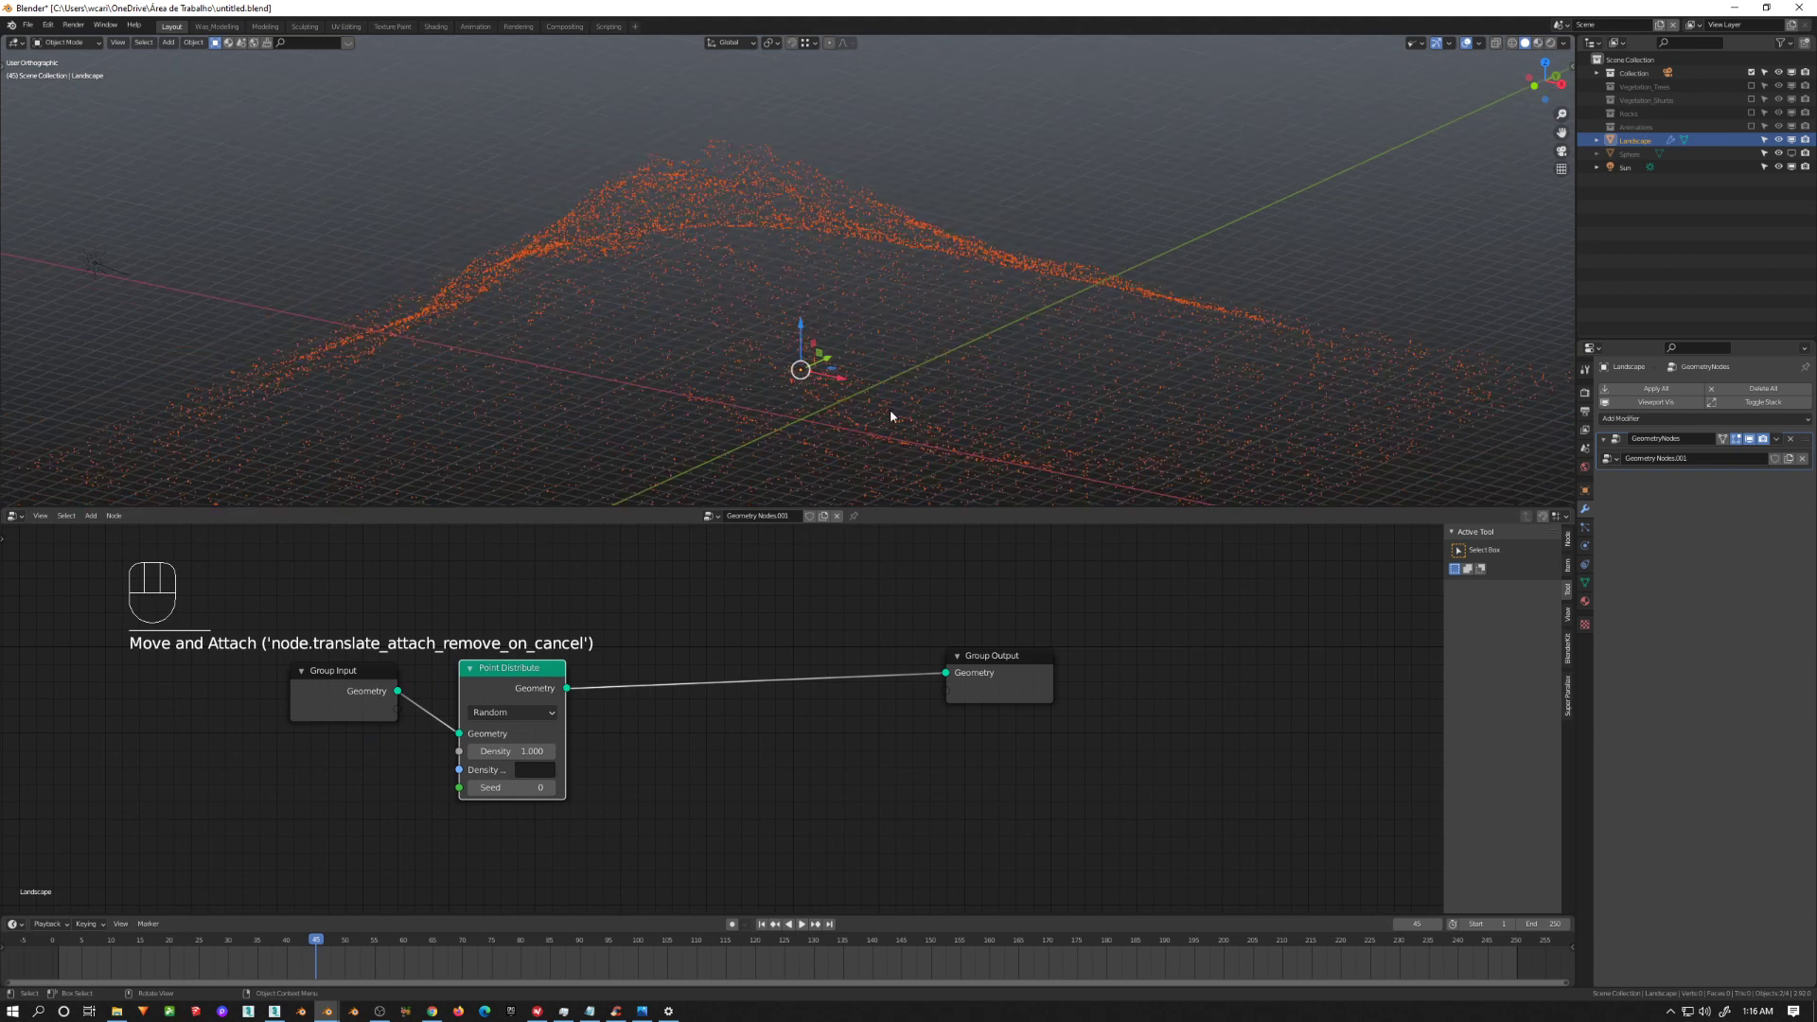
# Step: Set the Point Distribute density to 0.200 so the scattered points thin out
pyautogui.click(918, 345)
pyautogui.click(1158, 452)
pyautogui.click(1168, 440)
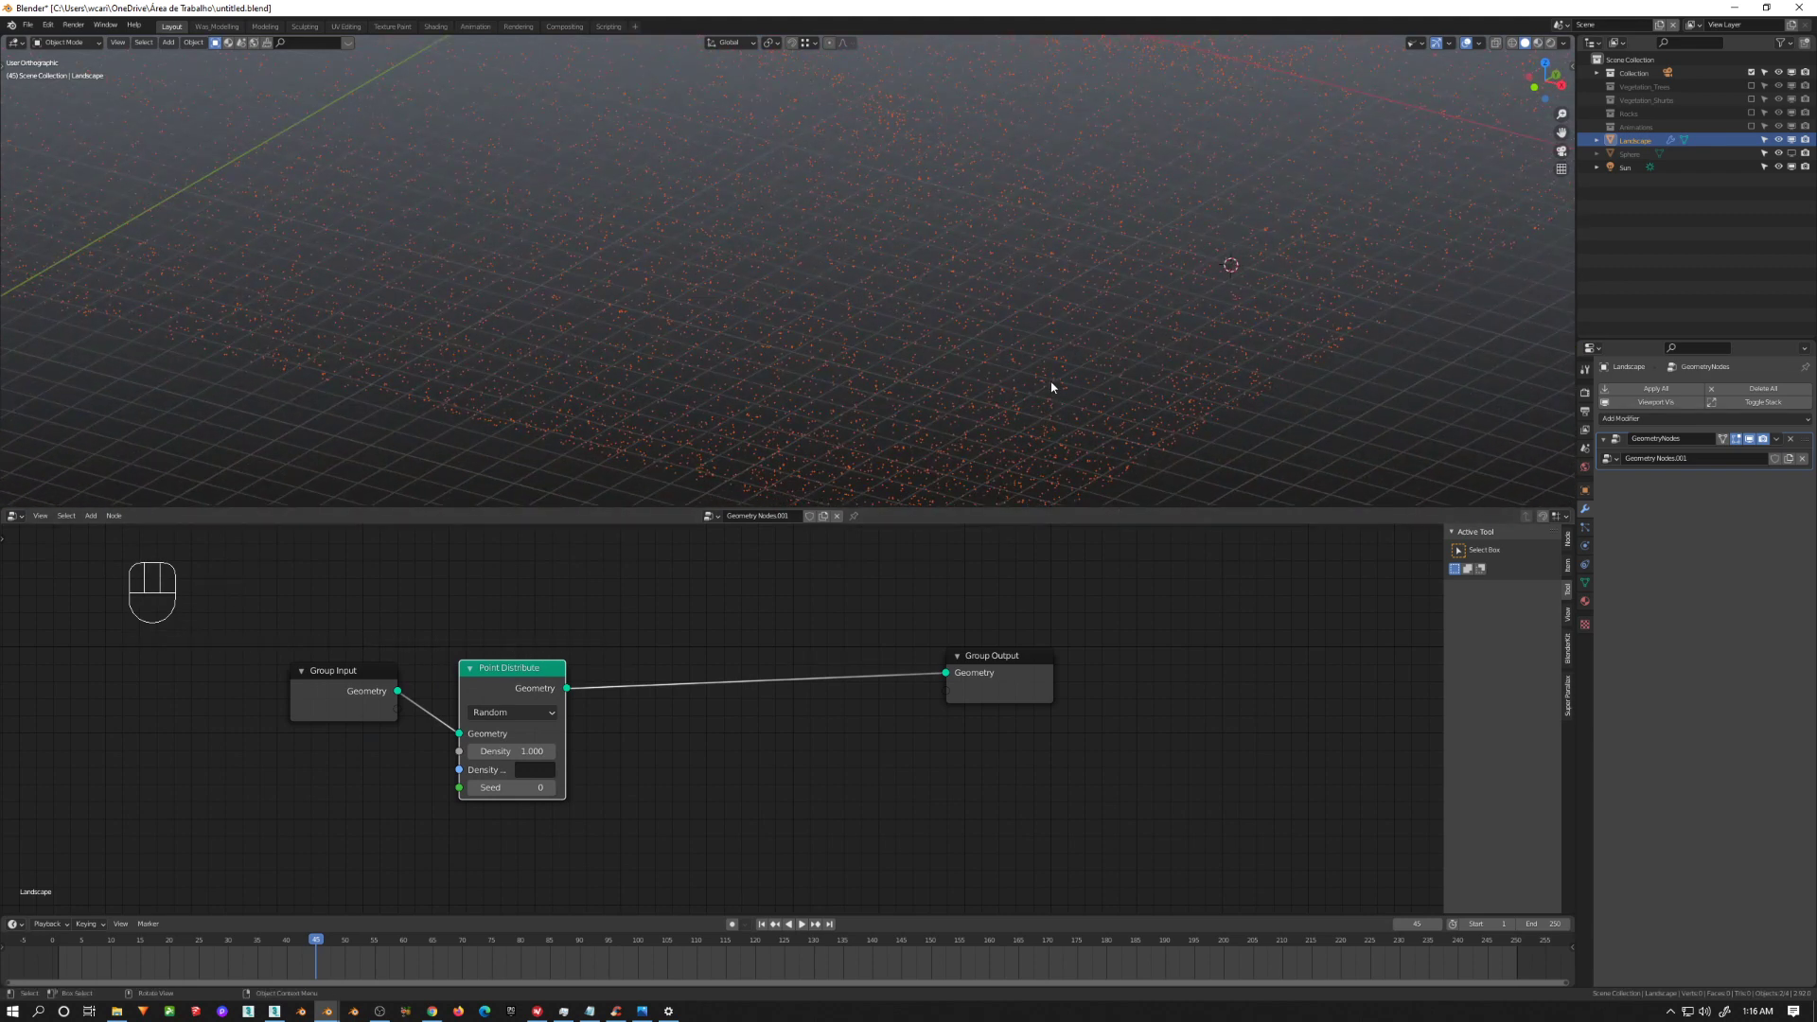
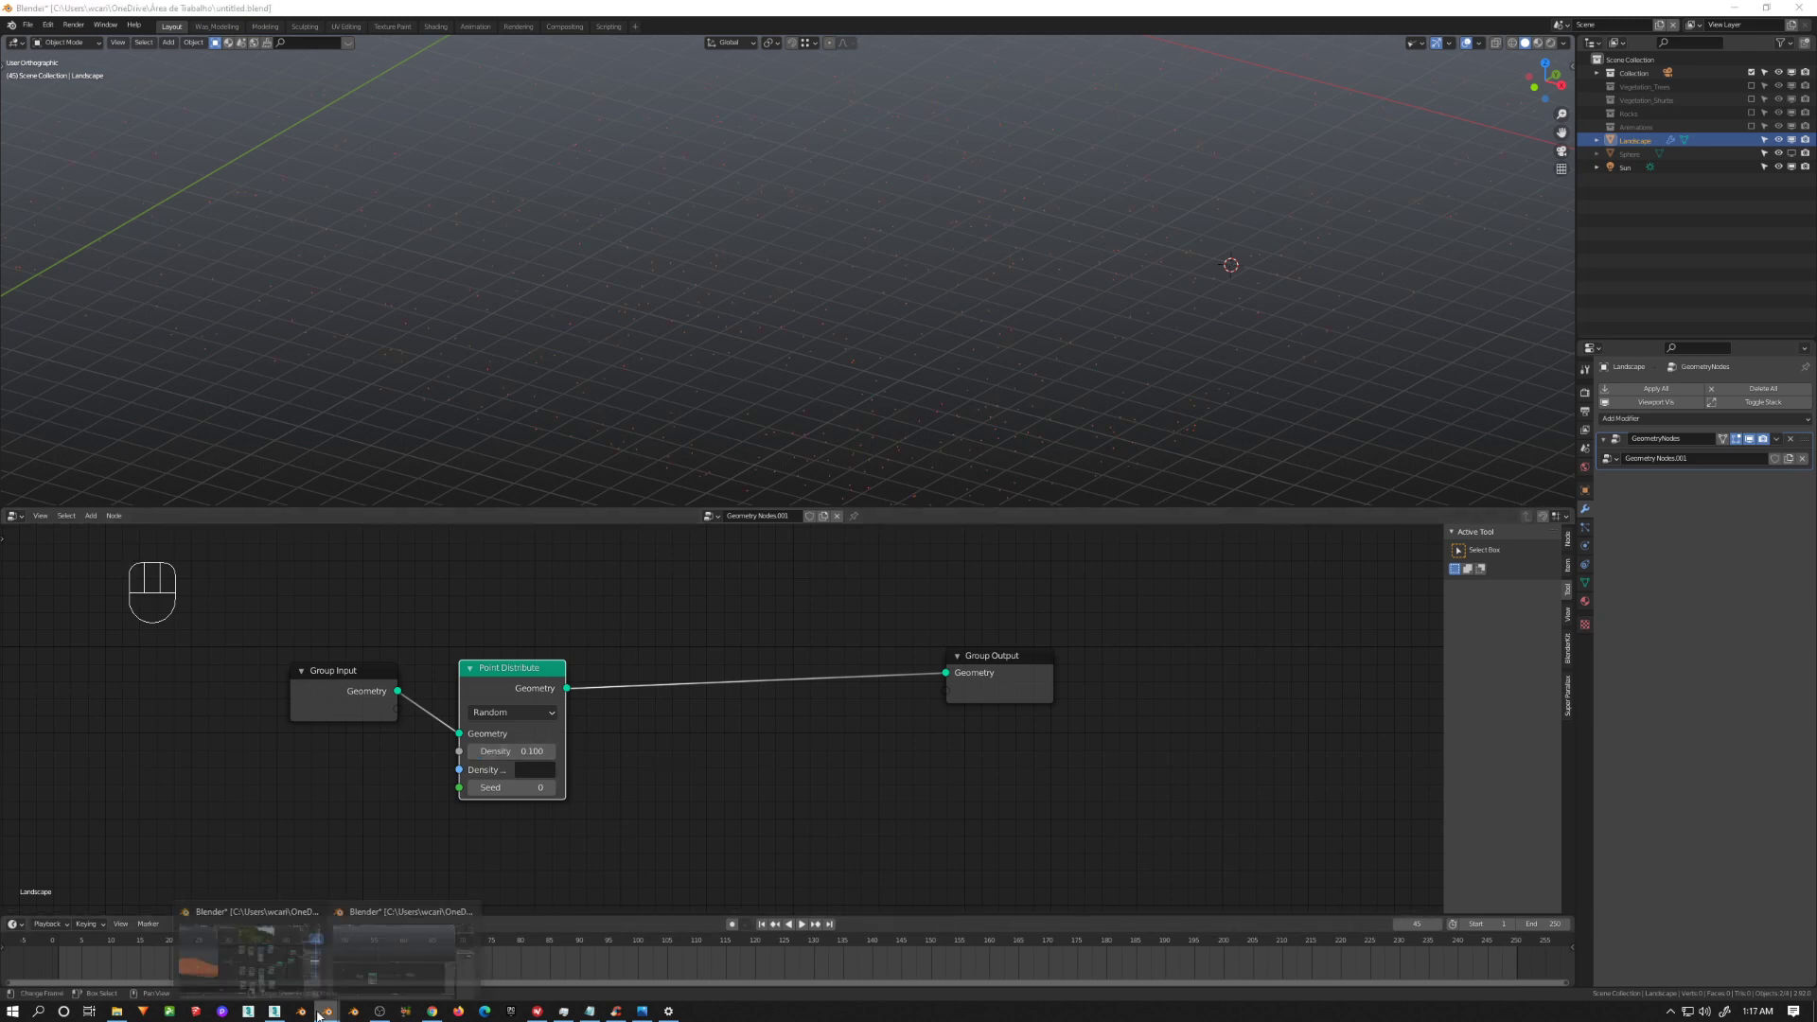
pyautogui.middleClick(744, 638)
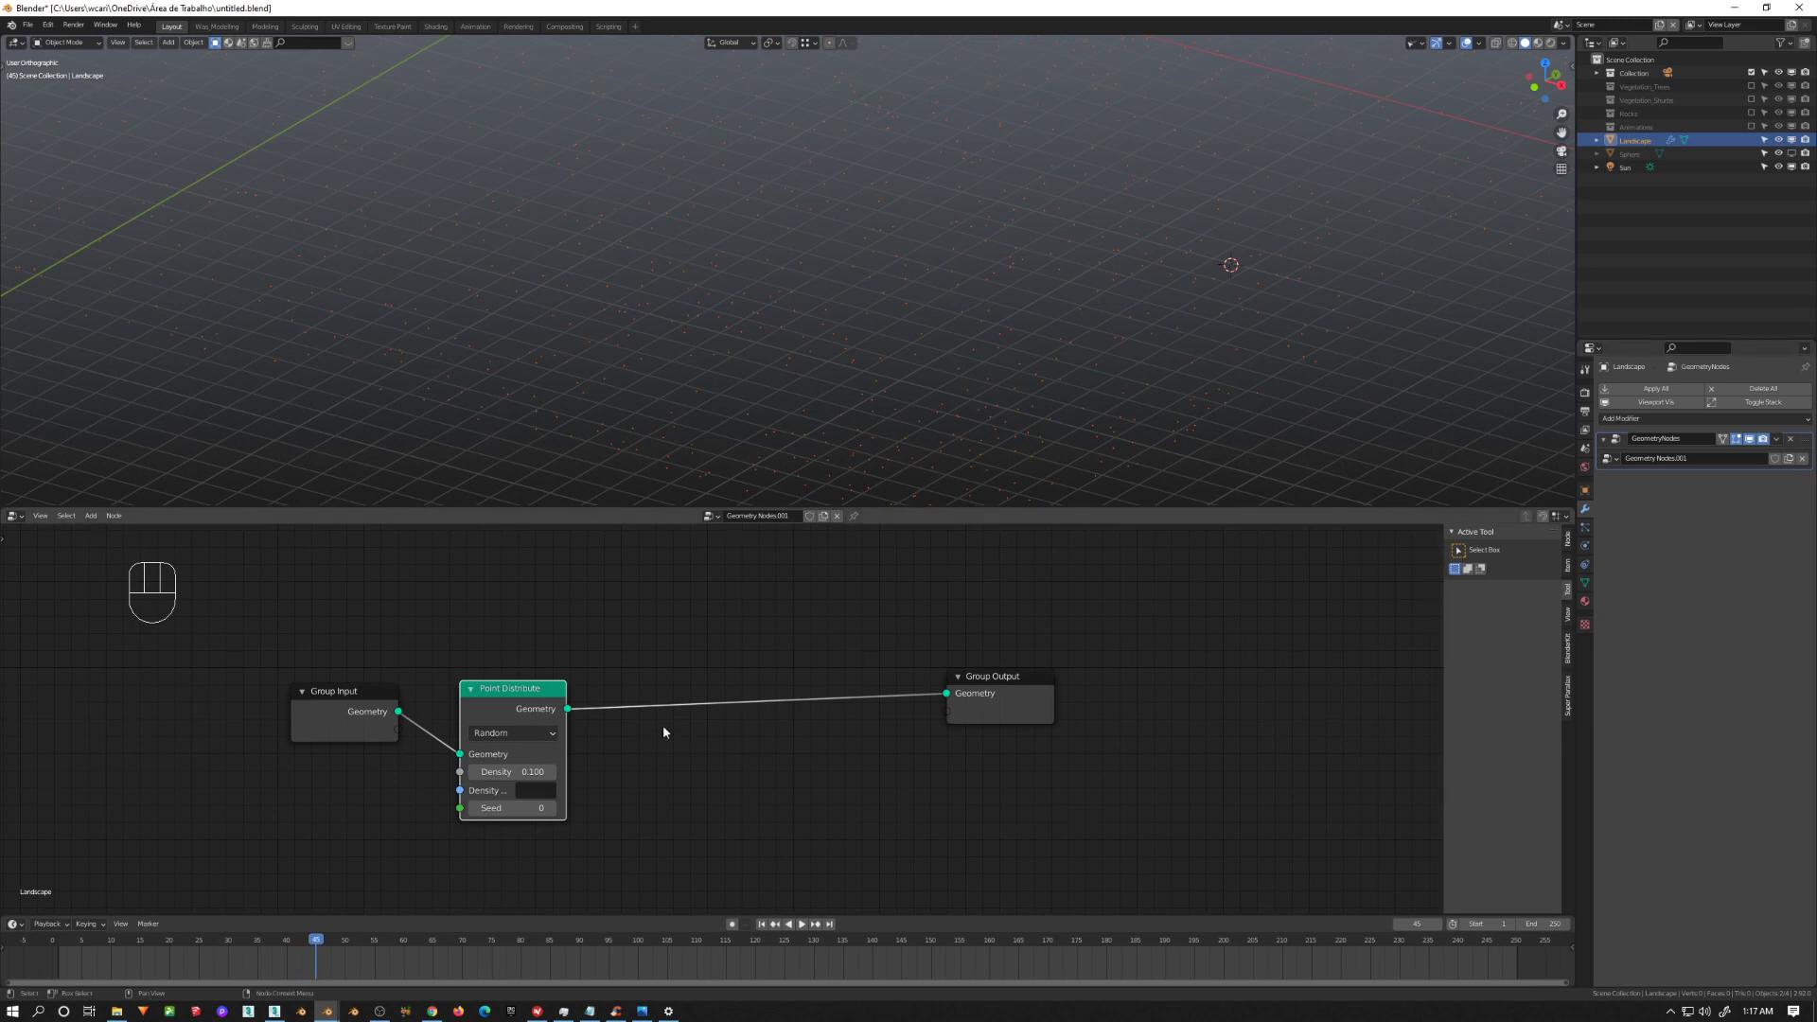
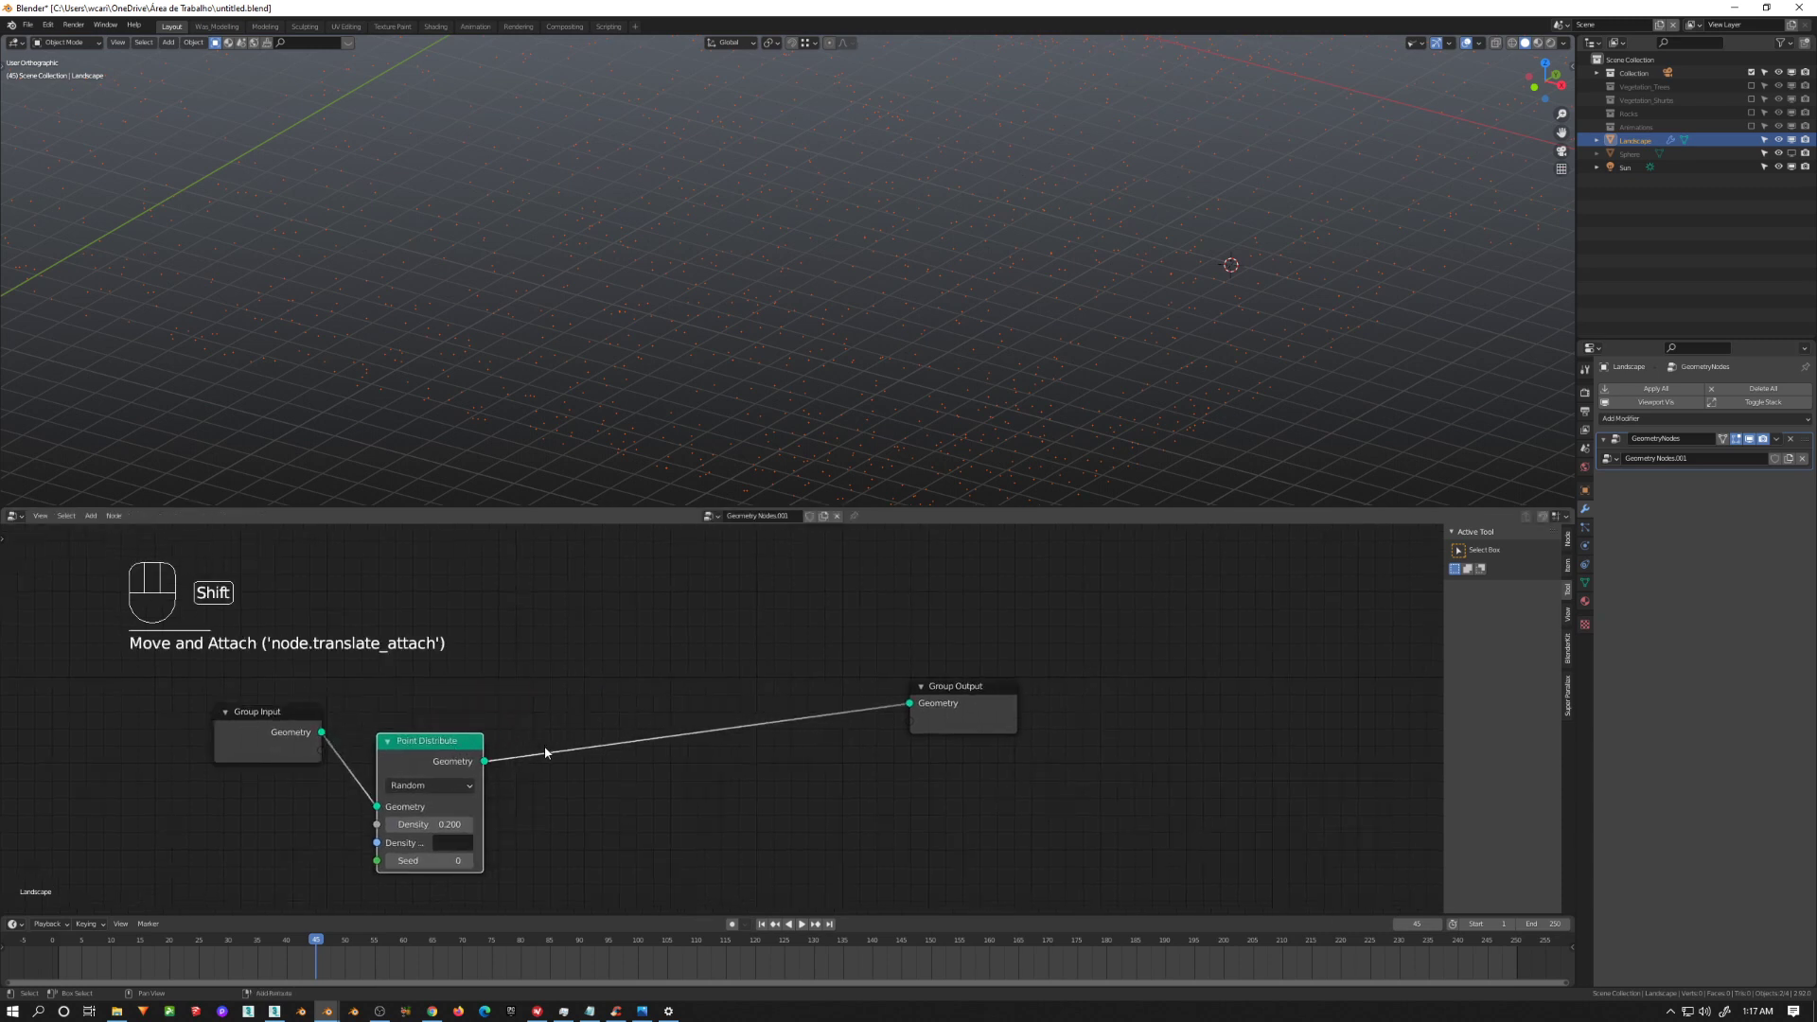
# Step: Add a Point Instance node in Collection mode and assign Vegetation_Shrubs as whole-collection instances
pyautogui.press('shift+a')
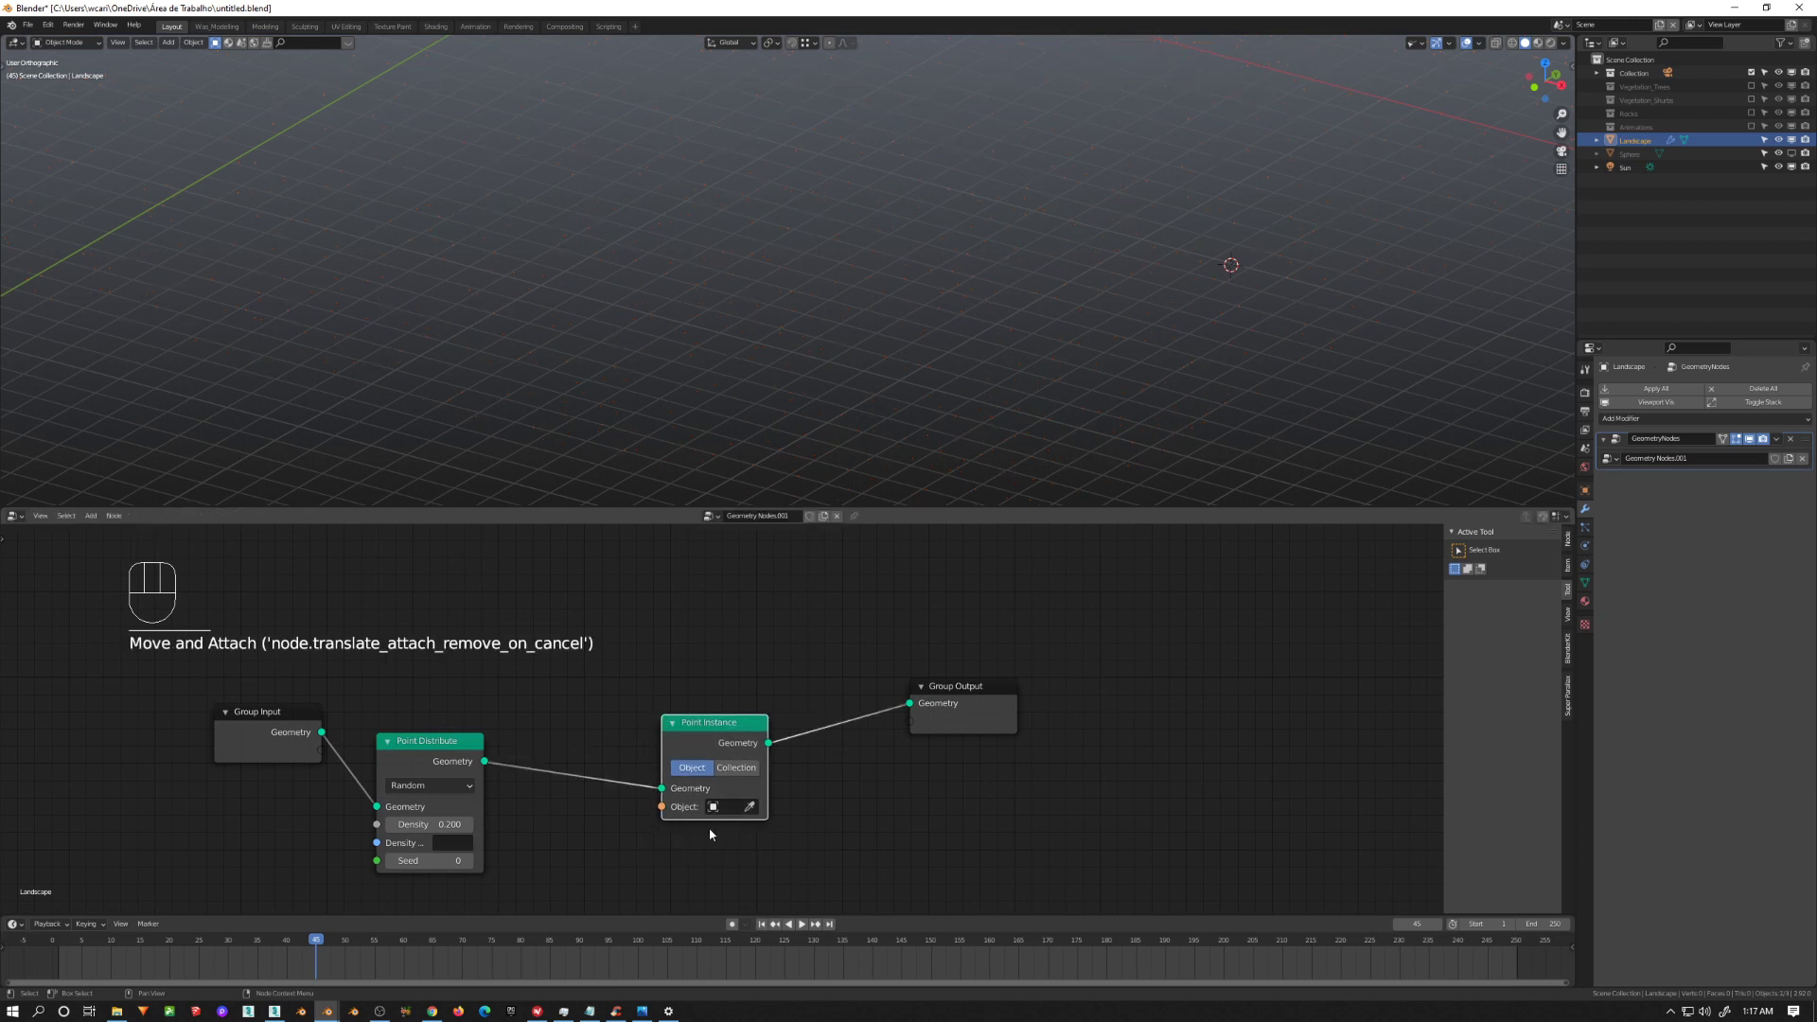
pyautogui.click(750, 774)
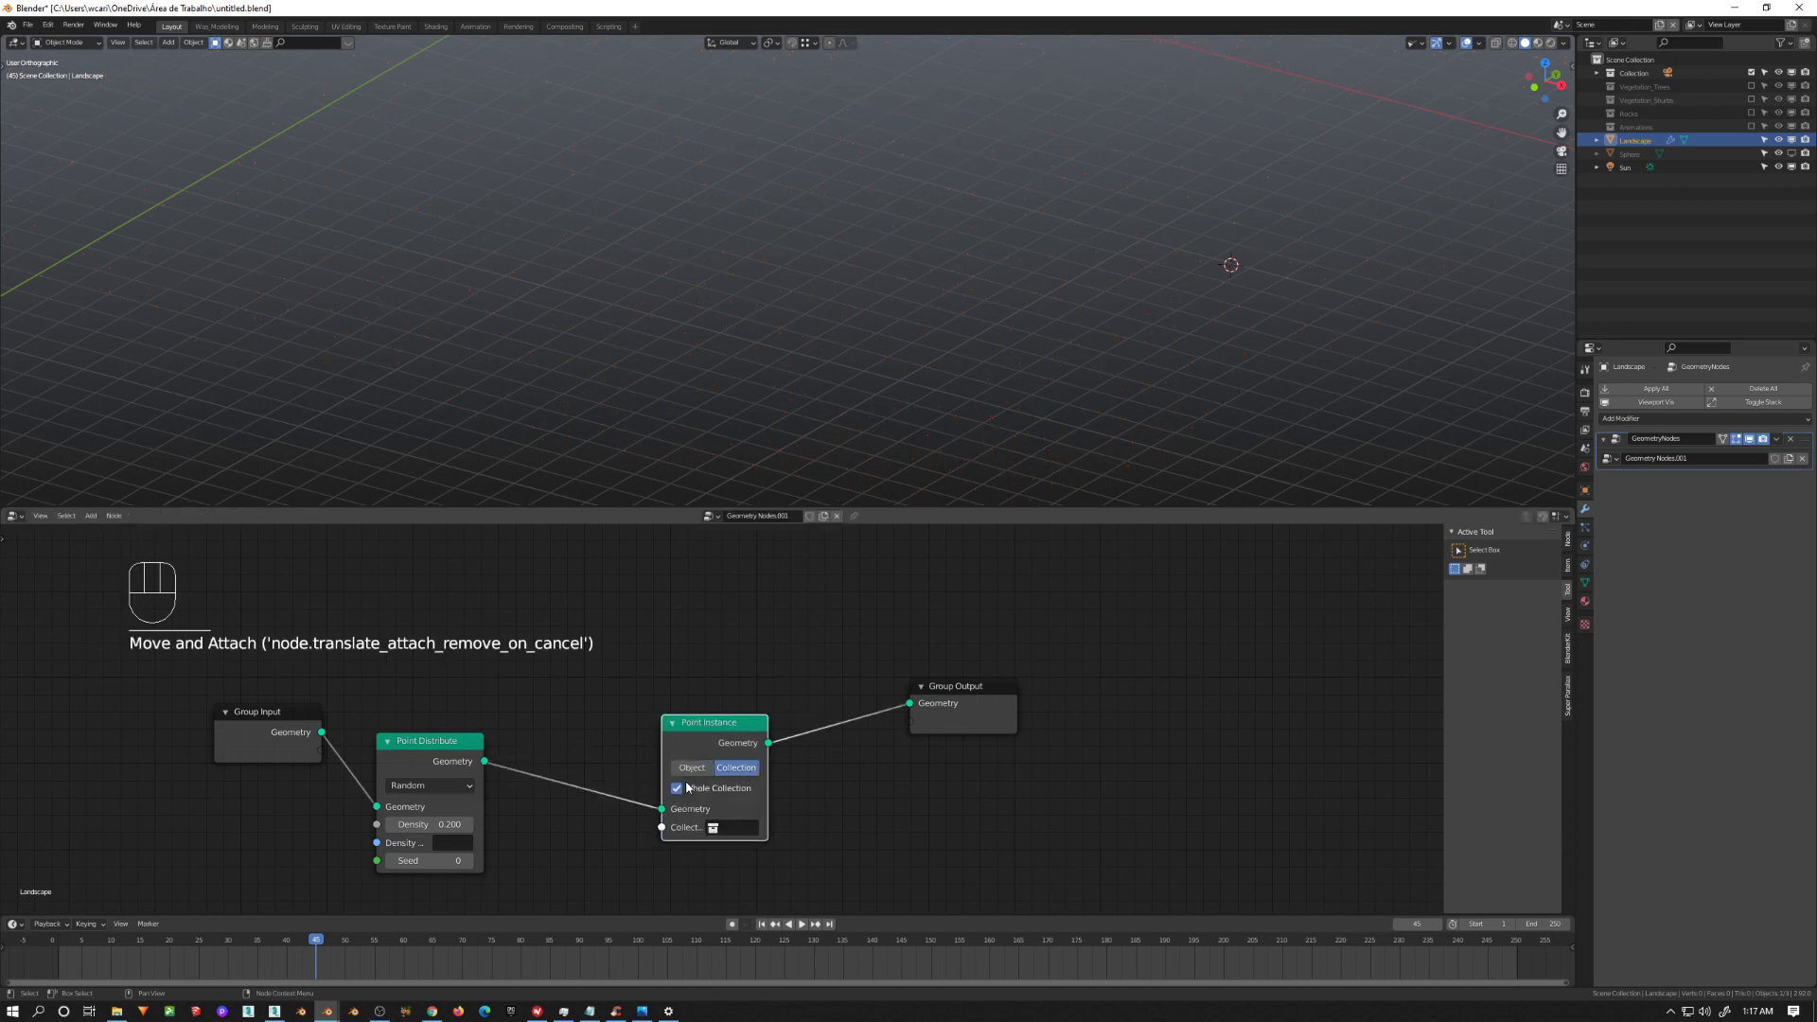
pyautogui.moveTo(717, 836); pyautogui.dragTo(1760, 104)
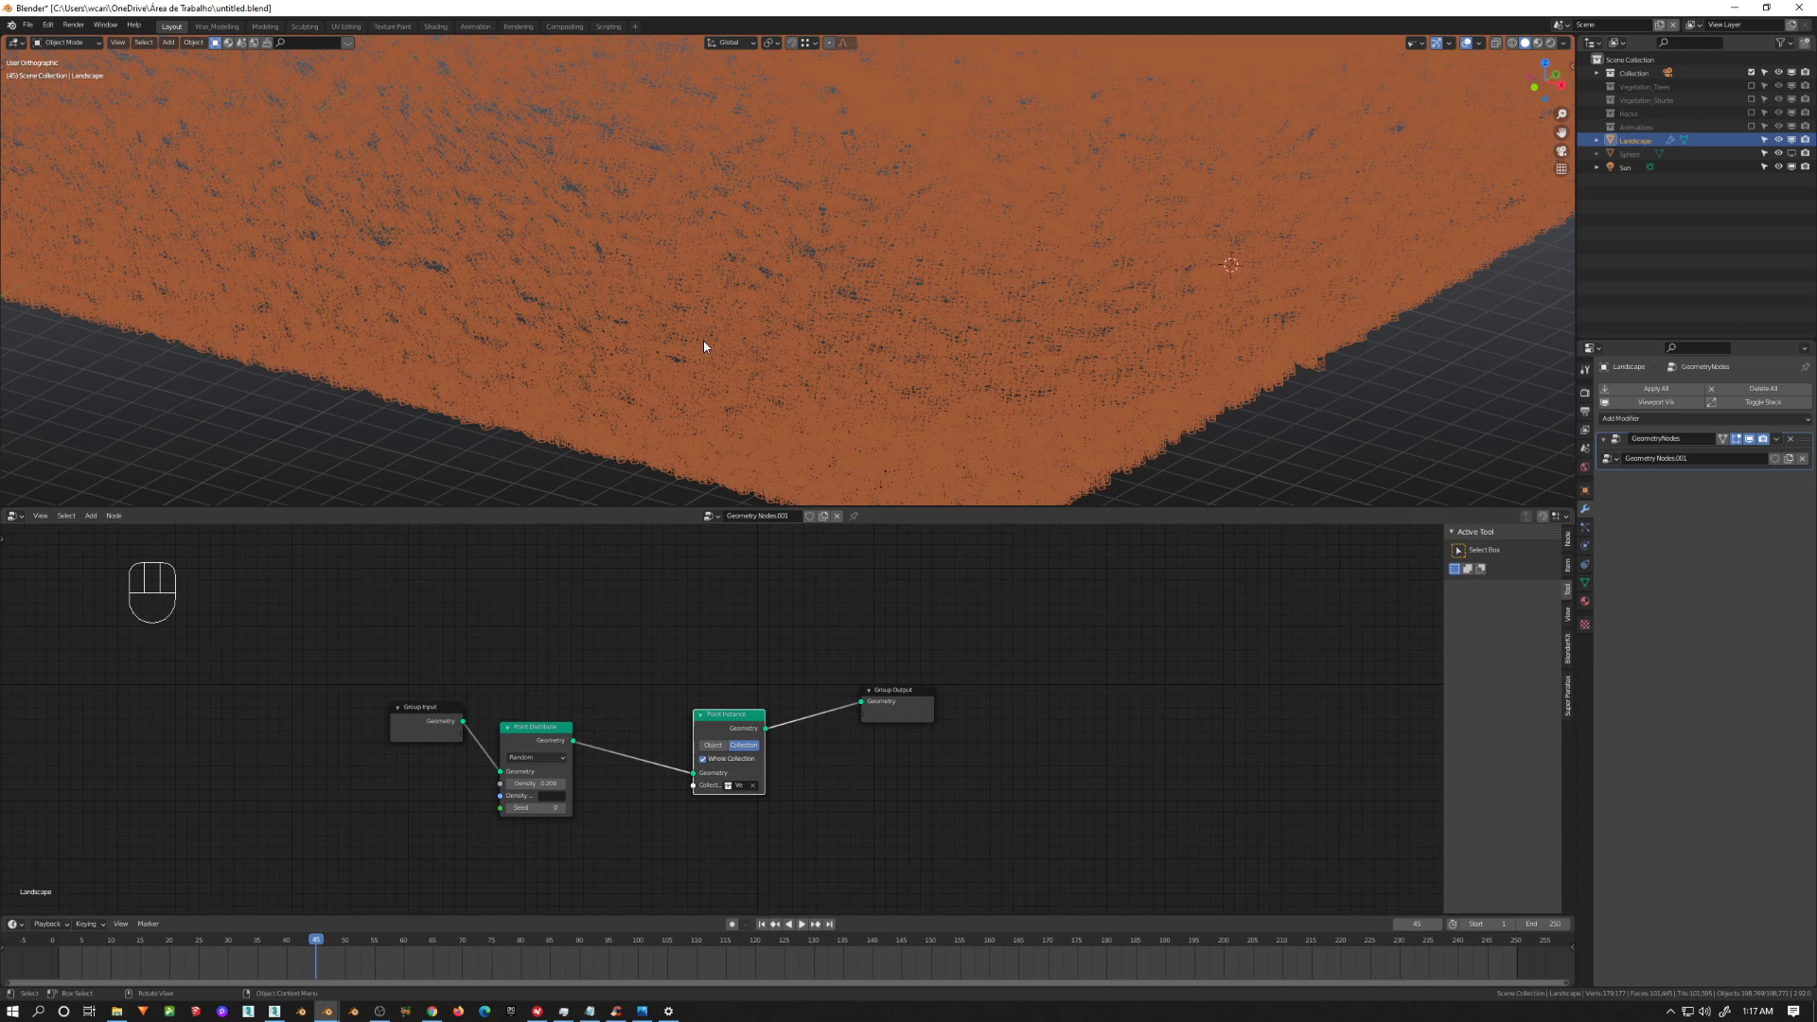
# Step: Orbit and zoom the viewport to inspect the shrub instances across the mountain
pyautogui.moveTo(725, 327); pyautogui.dragTo(754, 302)
pyautogui.middleClick(596, 485)
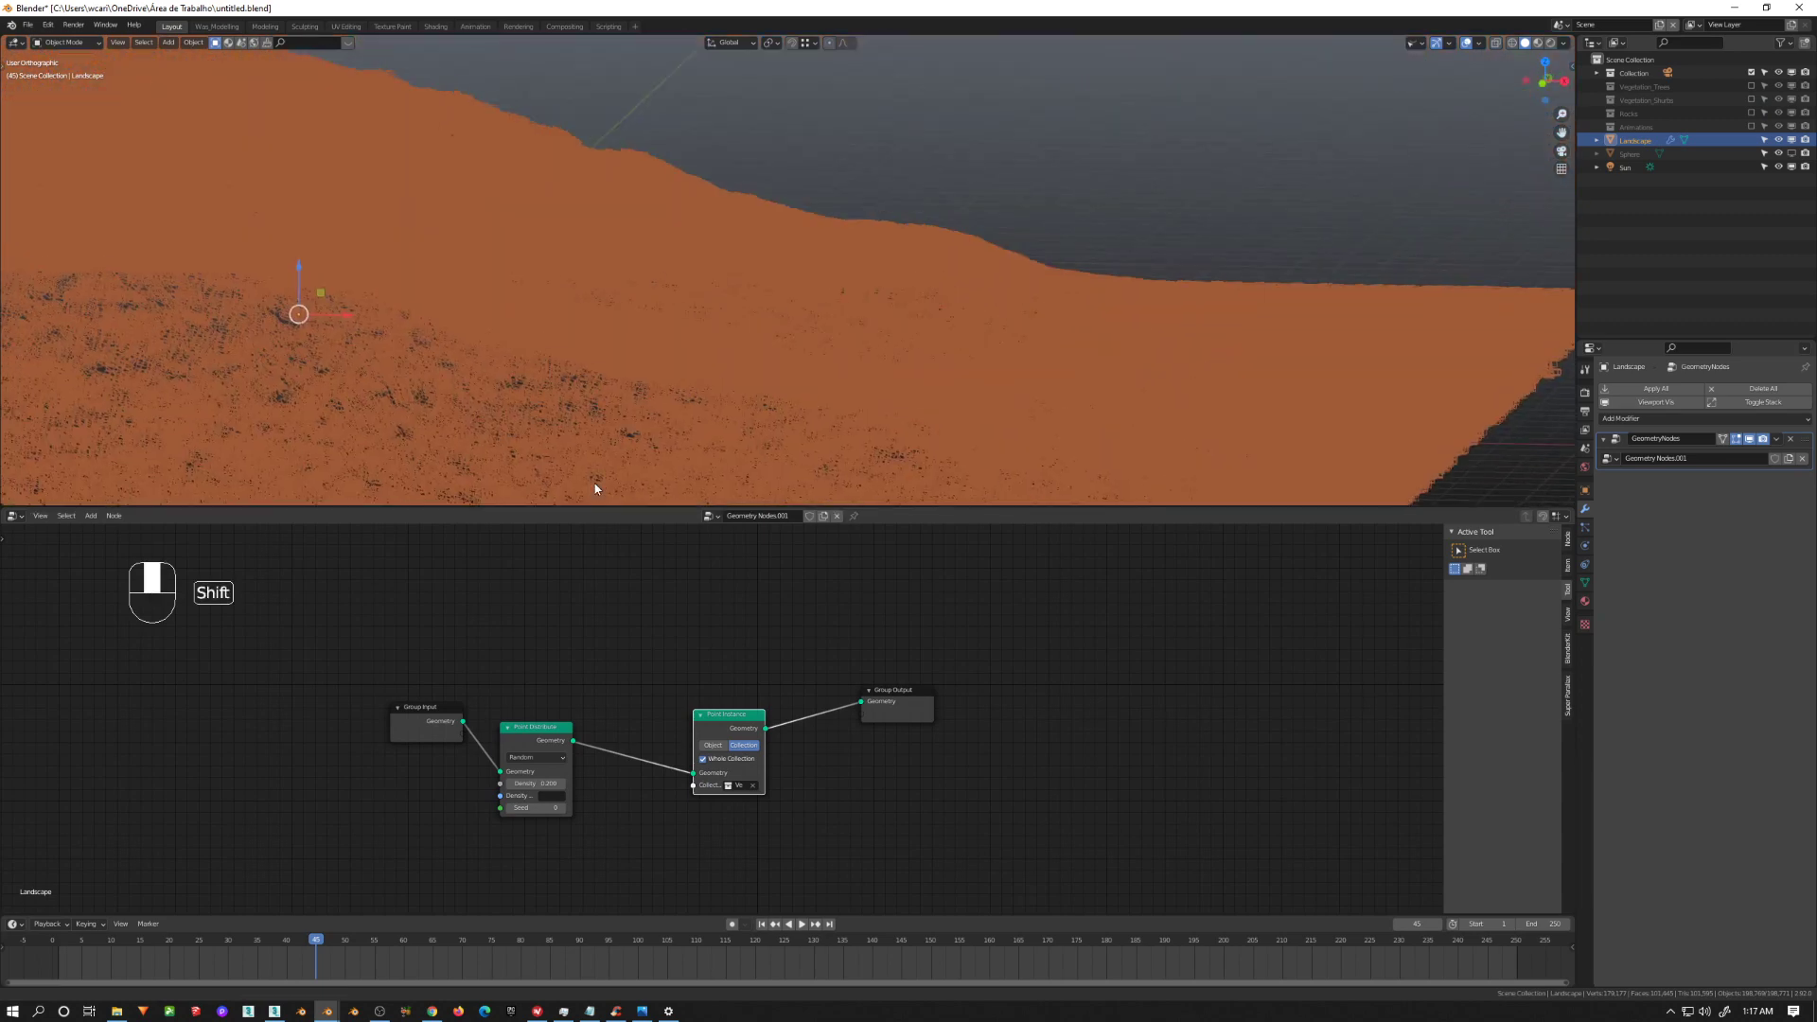
pyautogui.moveTo(588, 482); pyautogui.dragTo(670, 441)
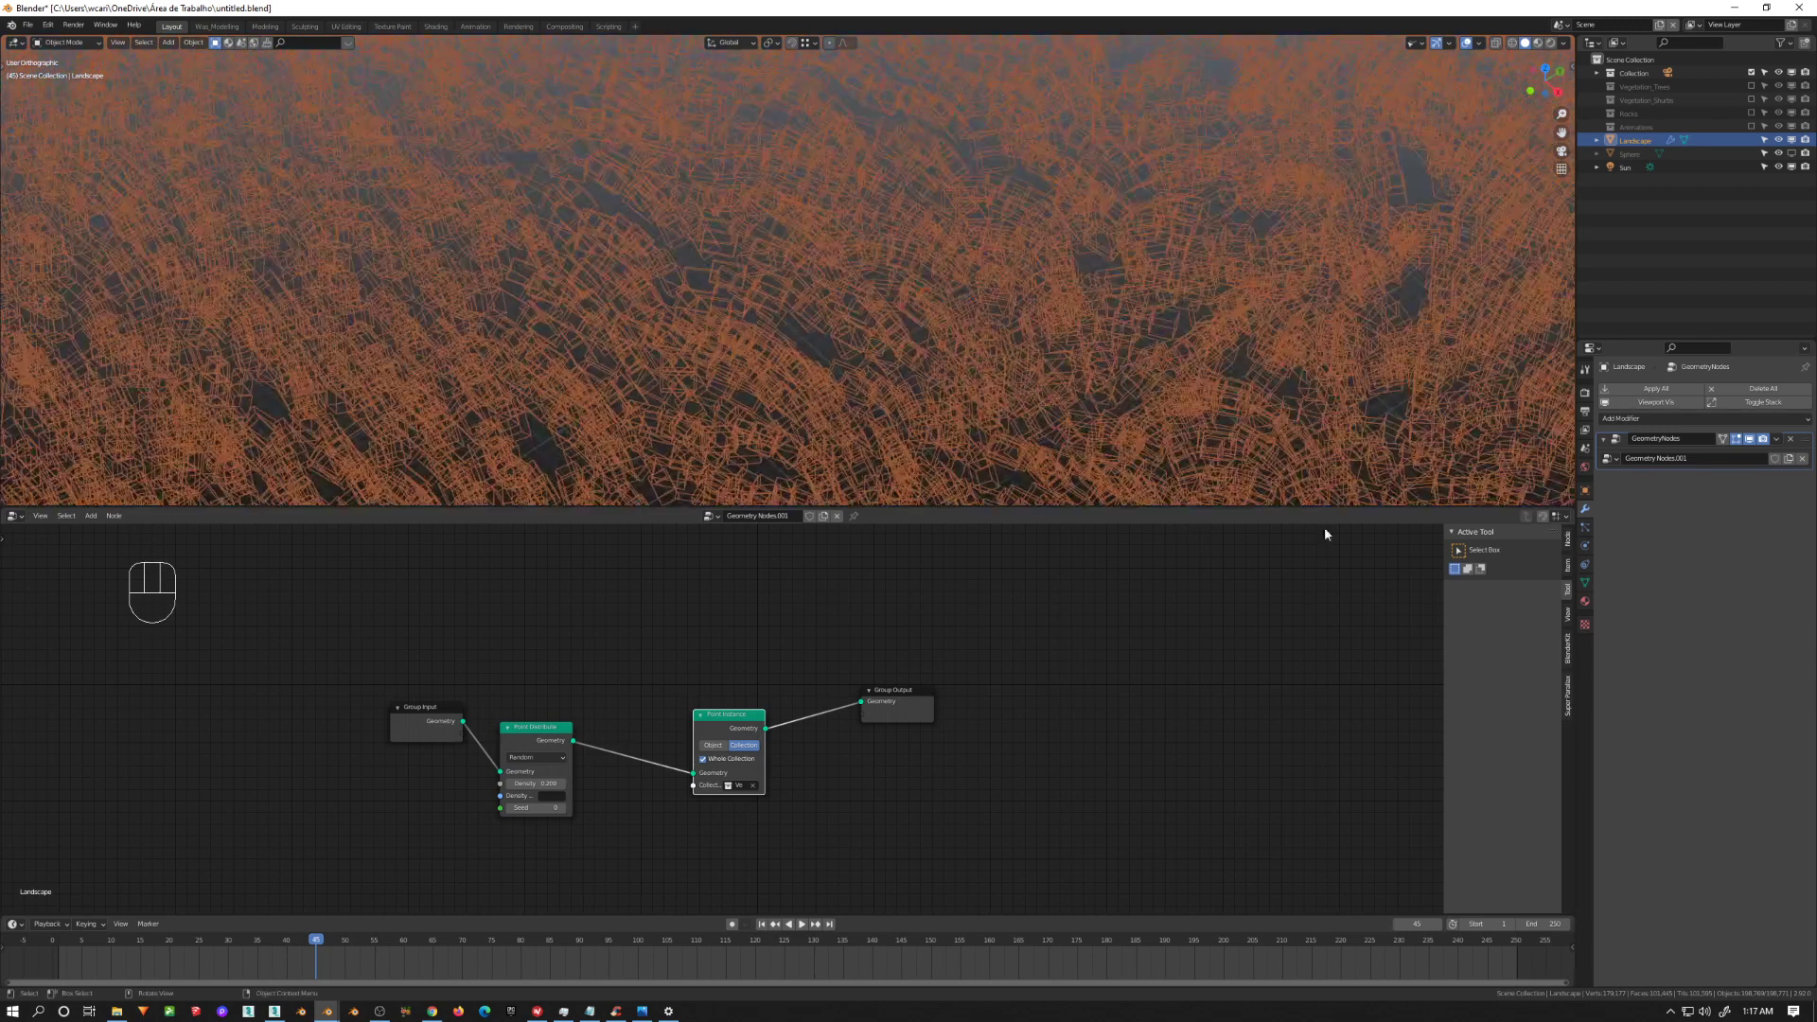
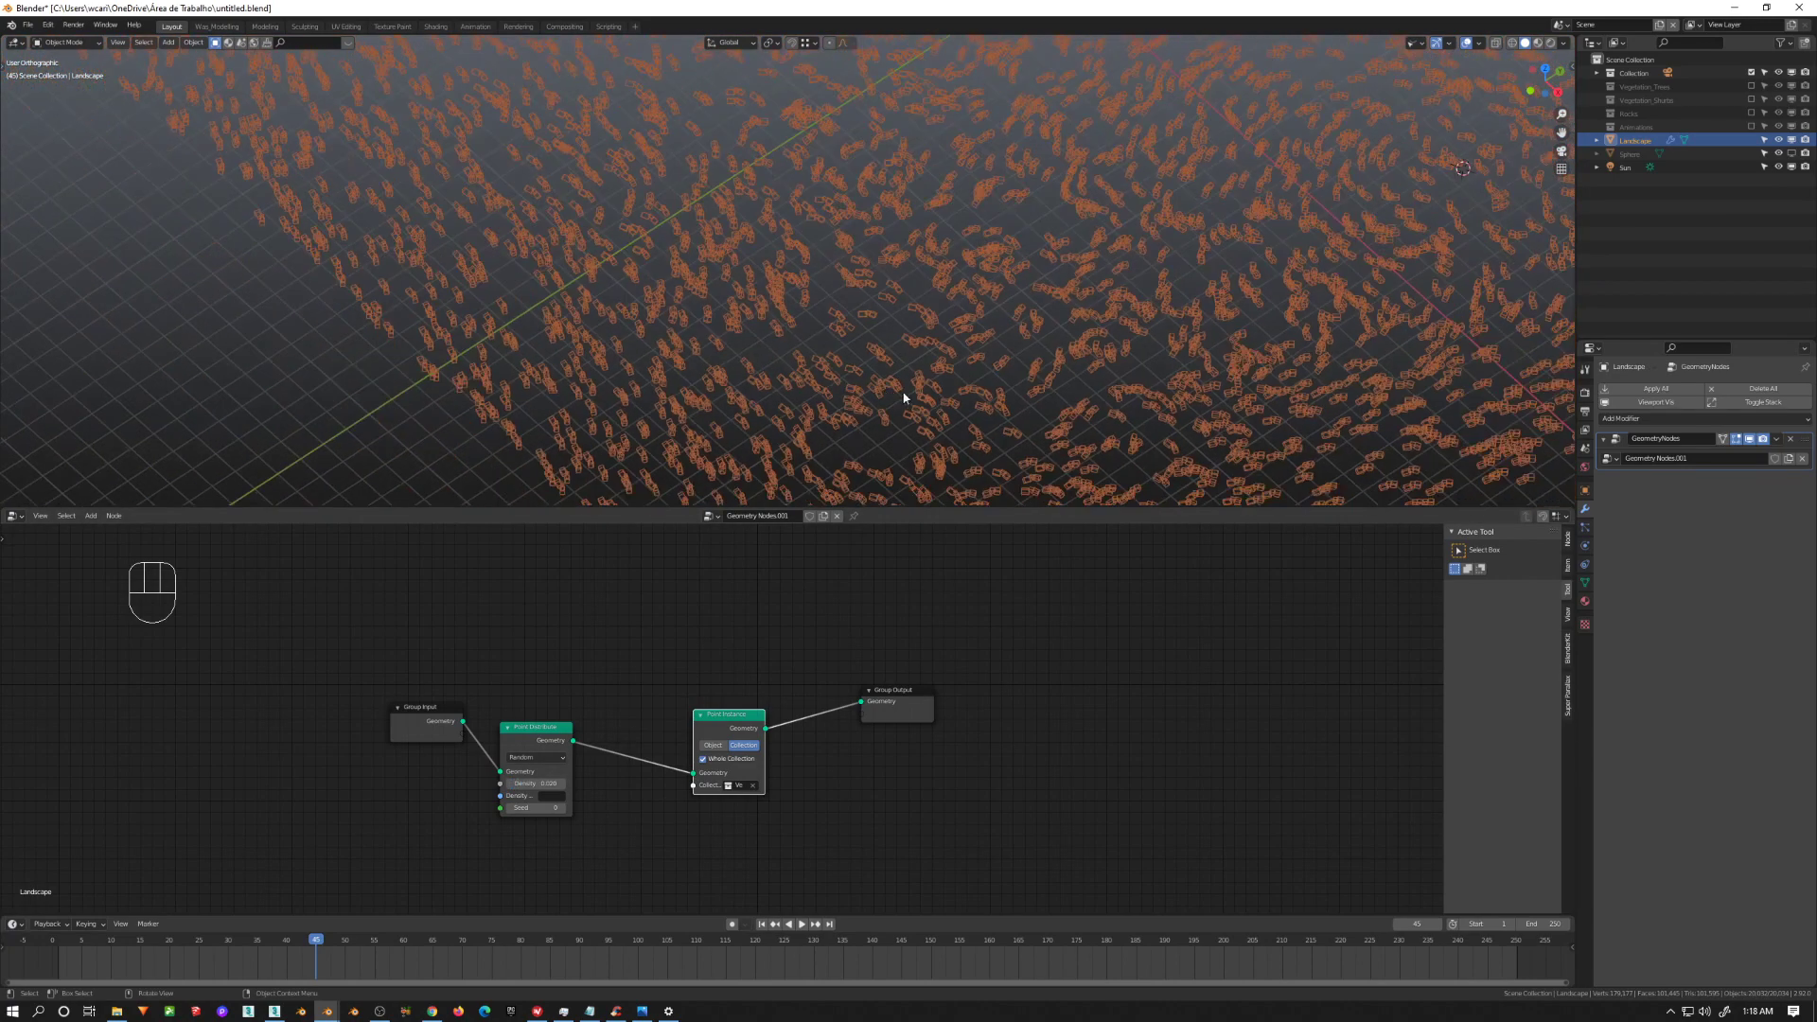
pyautogui.middleClick(937, 400)
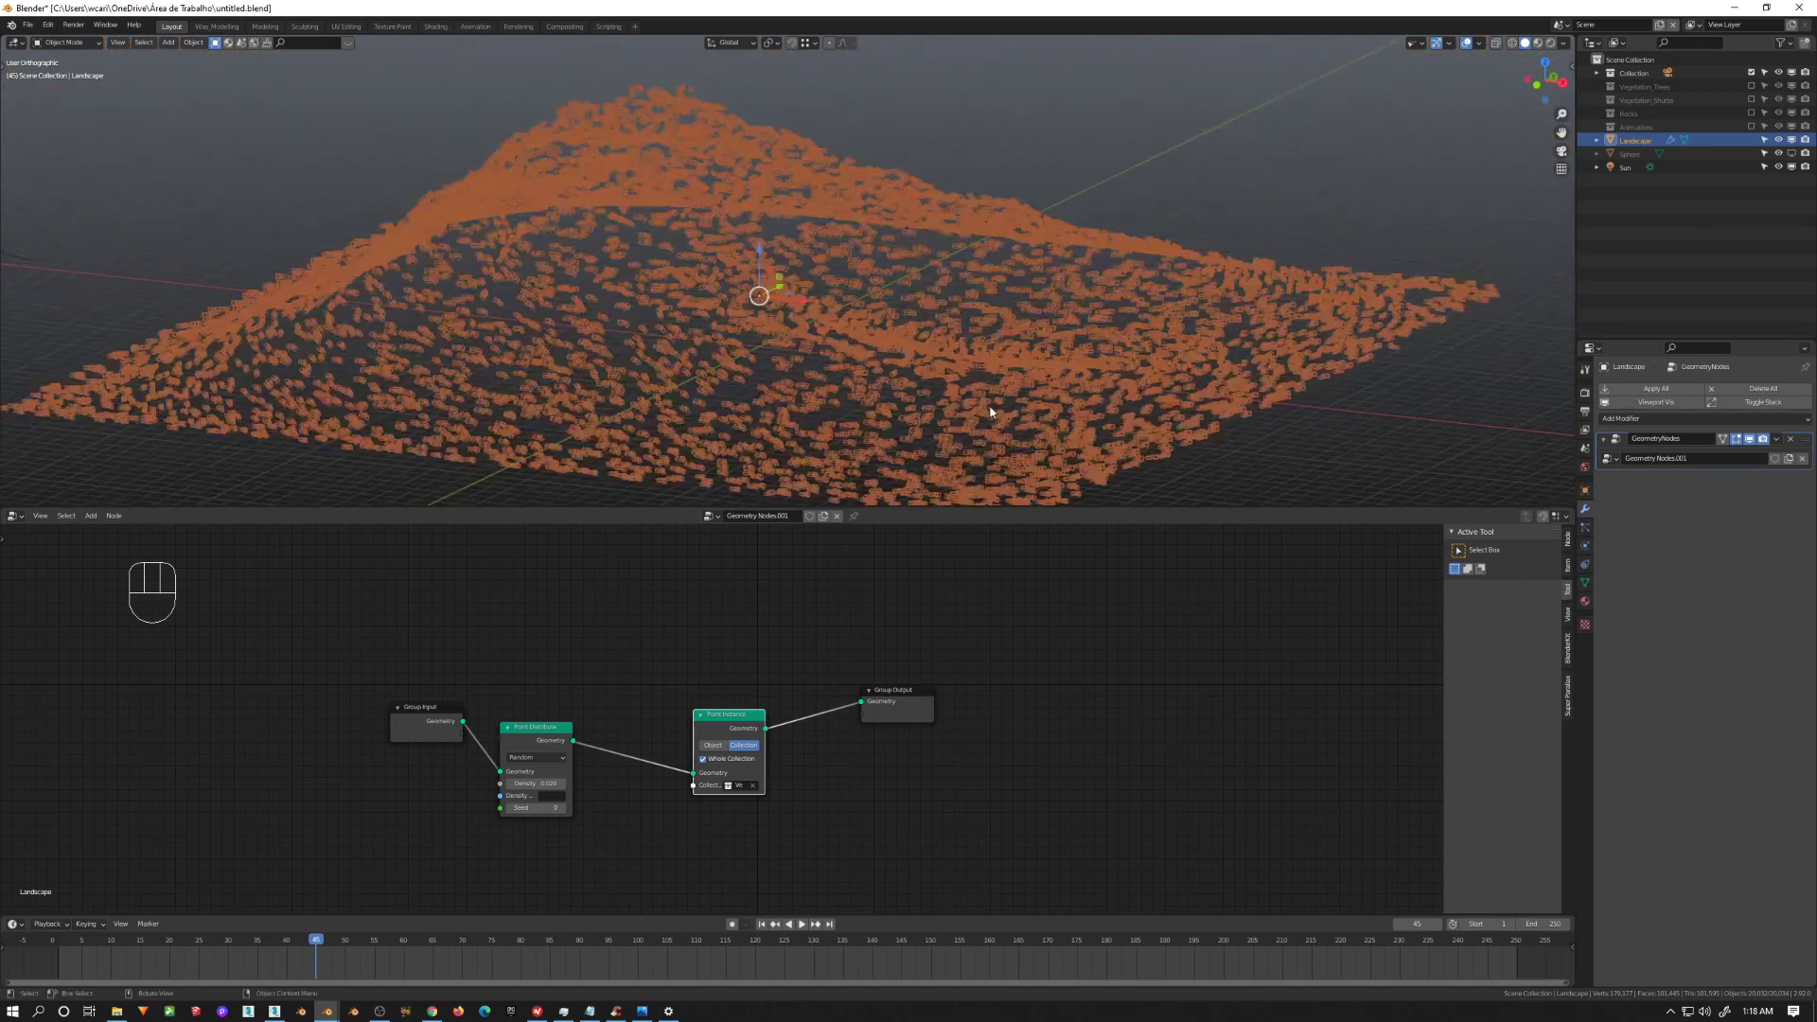
pyautogui.middleClick(996, 415)
pyautogui.middleClick(978, 398)
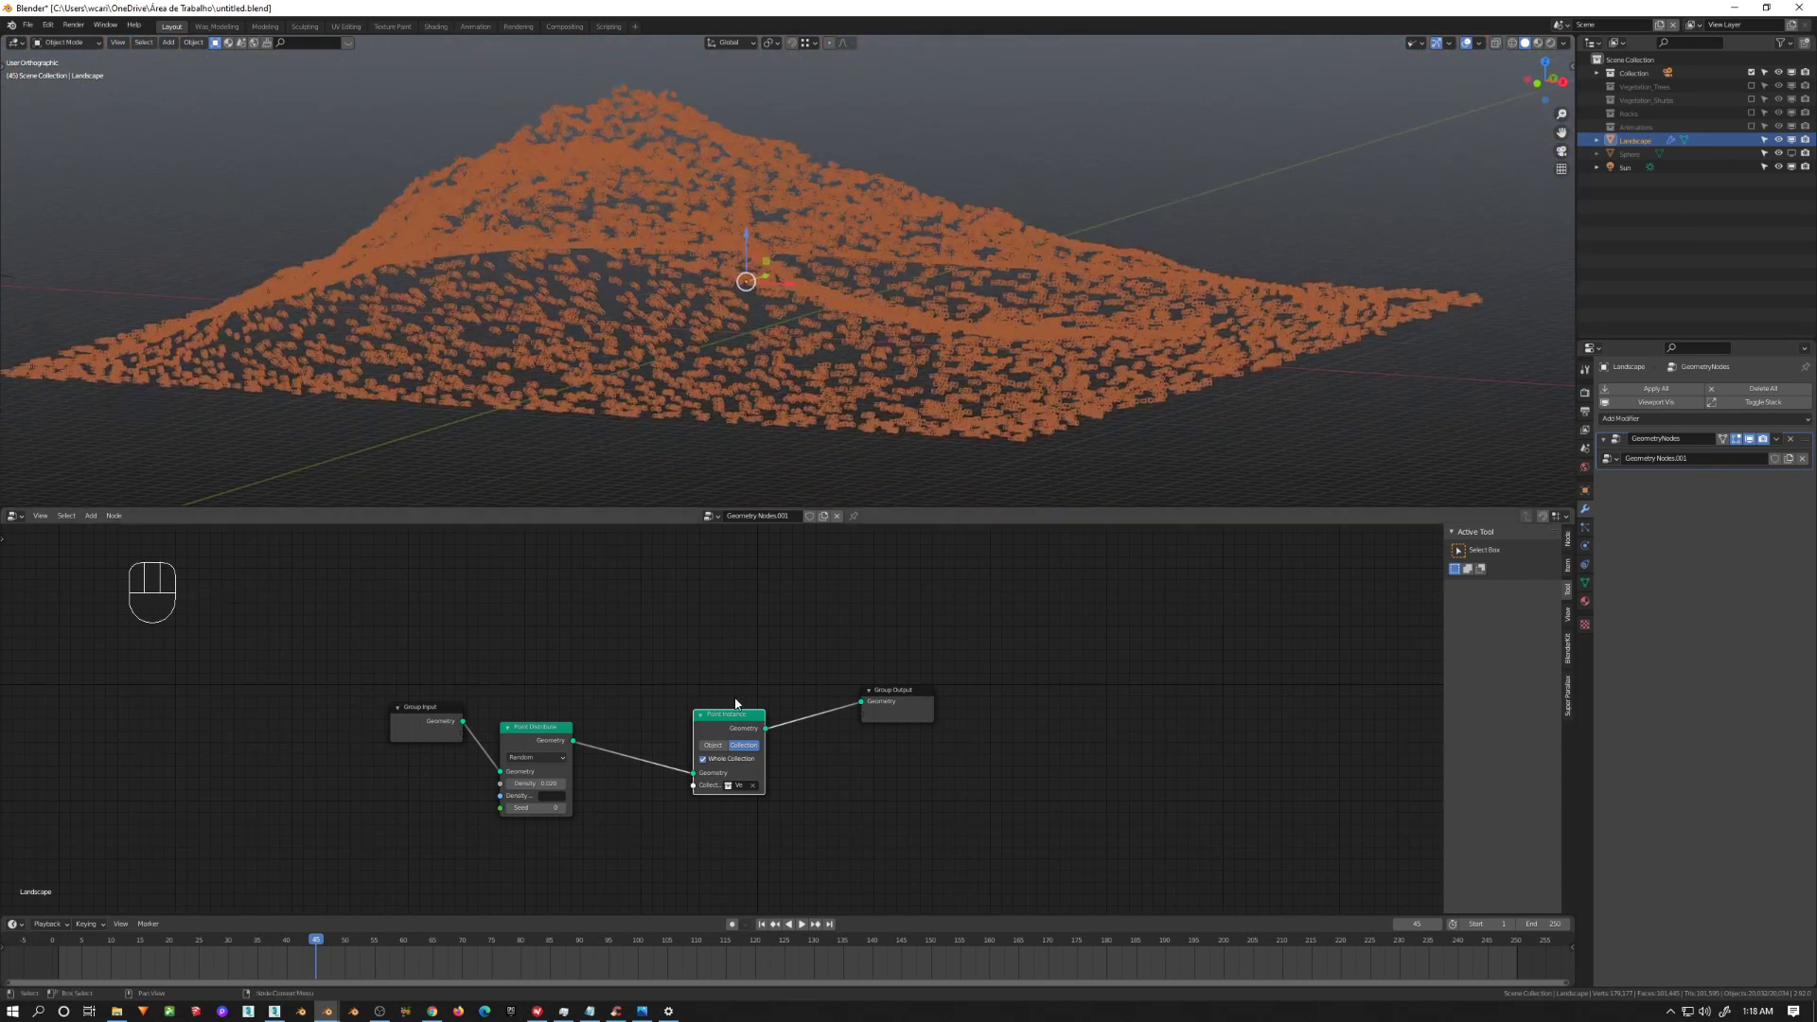
# Step: Move the Point Instance and Point Distribute nodes left, away from Group Output
pyautogui.moveTo(742, 725); pyautogui.dragTo(595, 731)
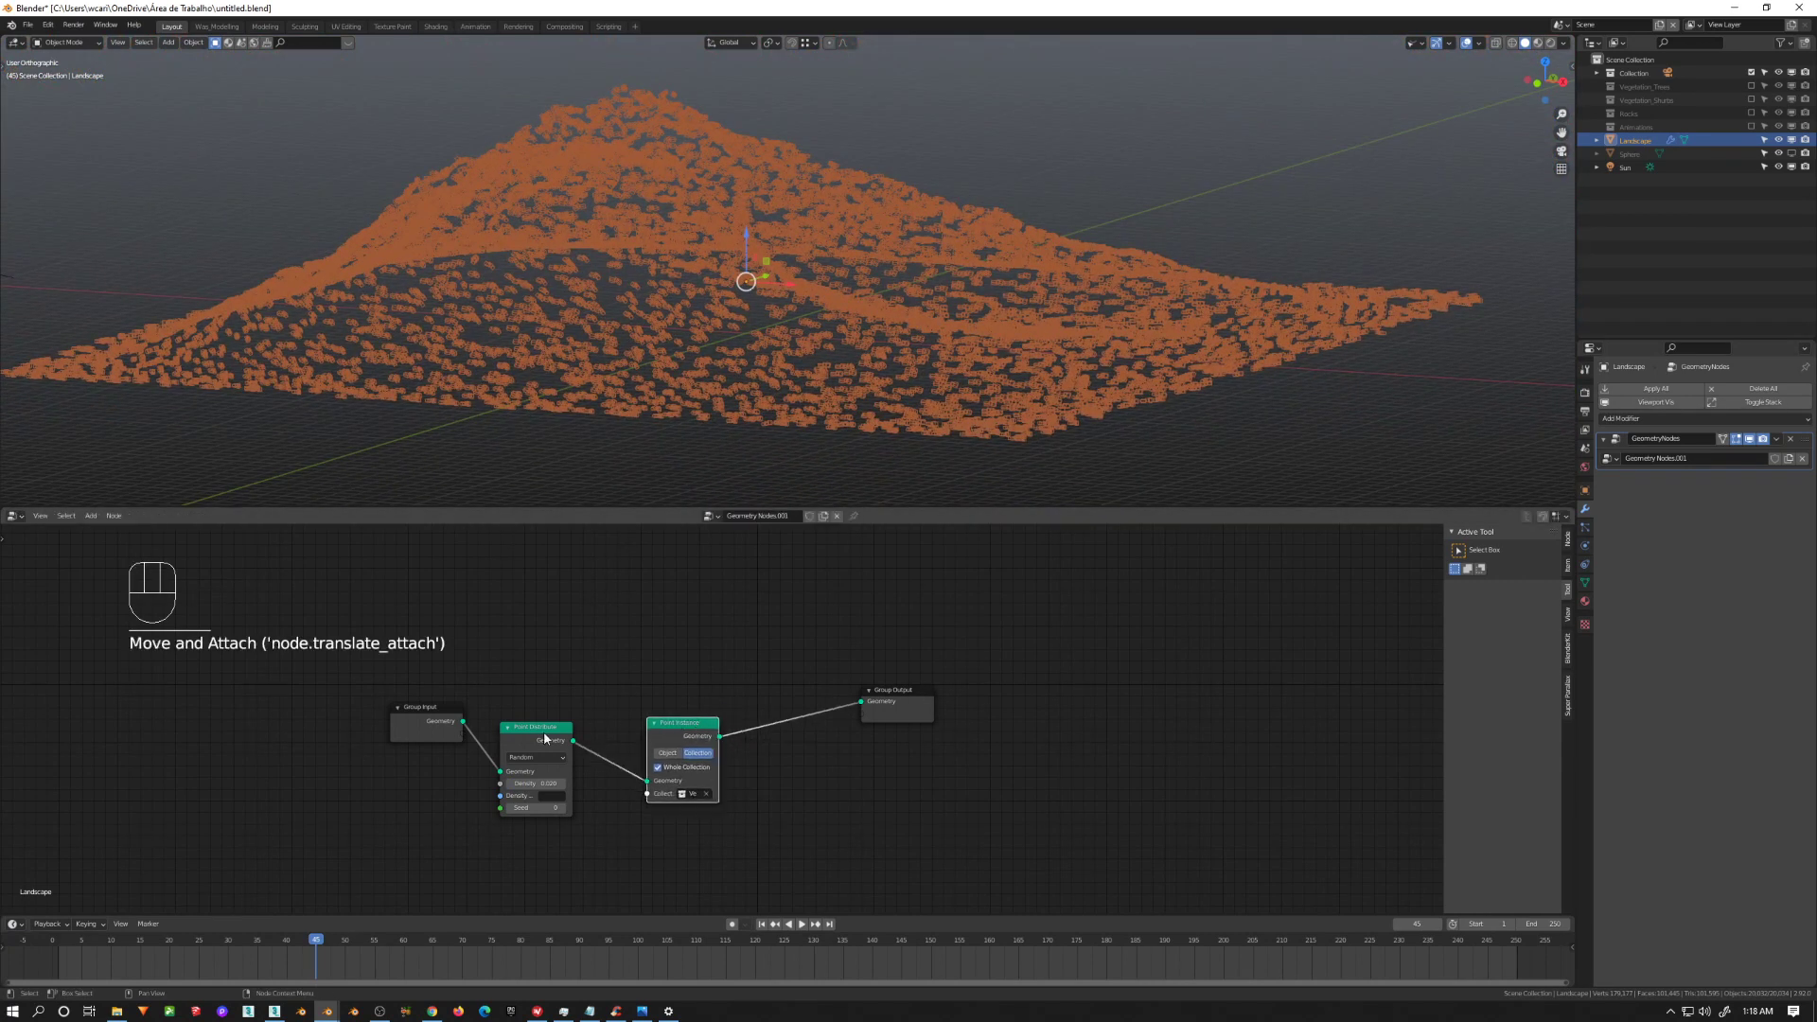
pyautogui.click(549, 740)
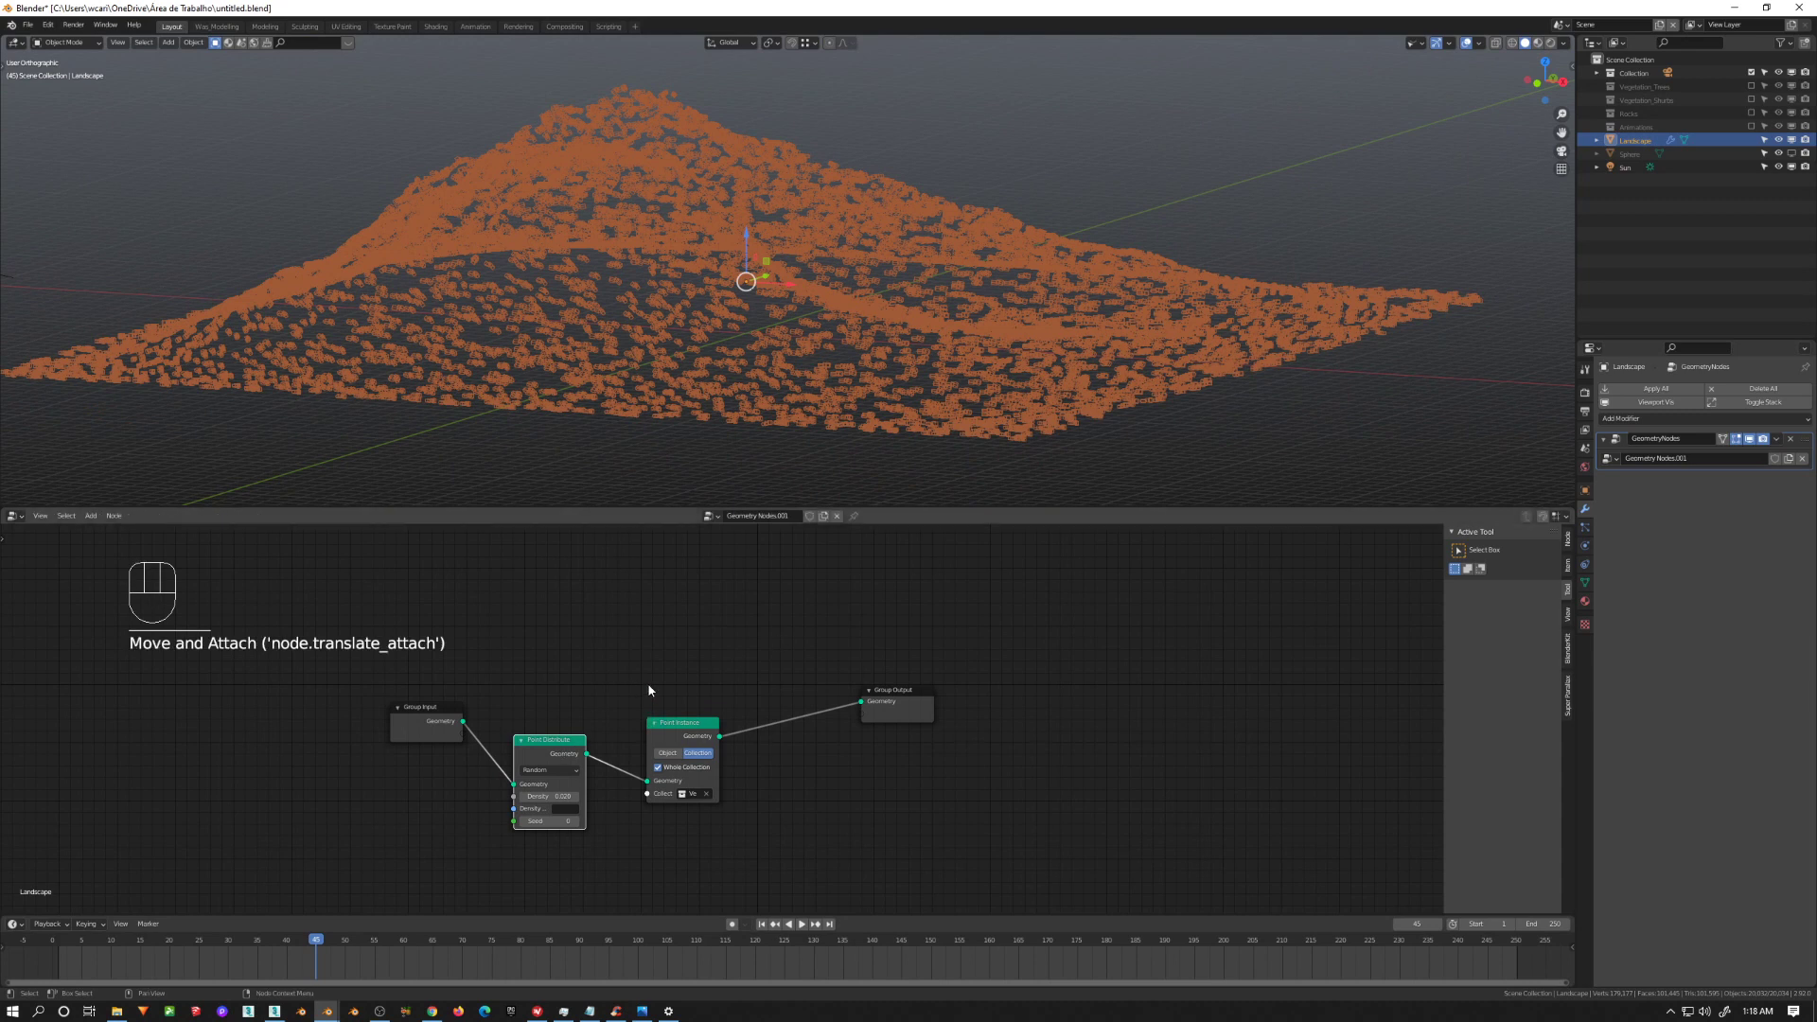
# Step: Add a Join Geometry node merging the shrub instances with the original terrain into the output
pyautogui.press('shift+a')
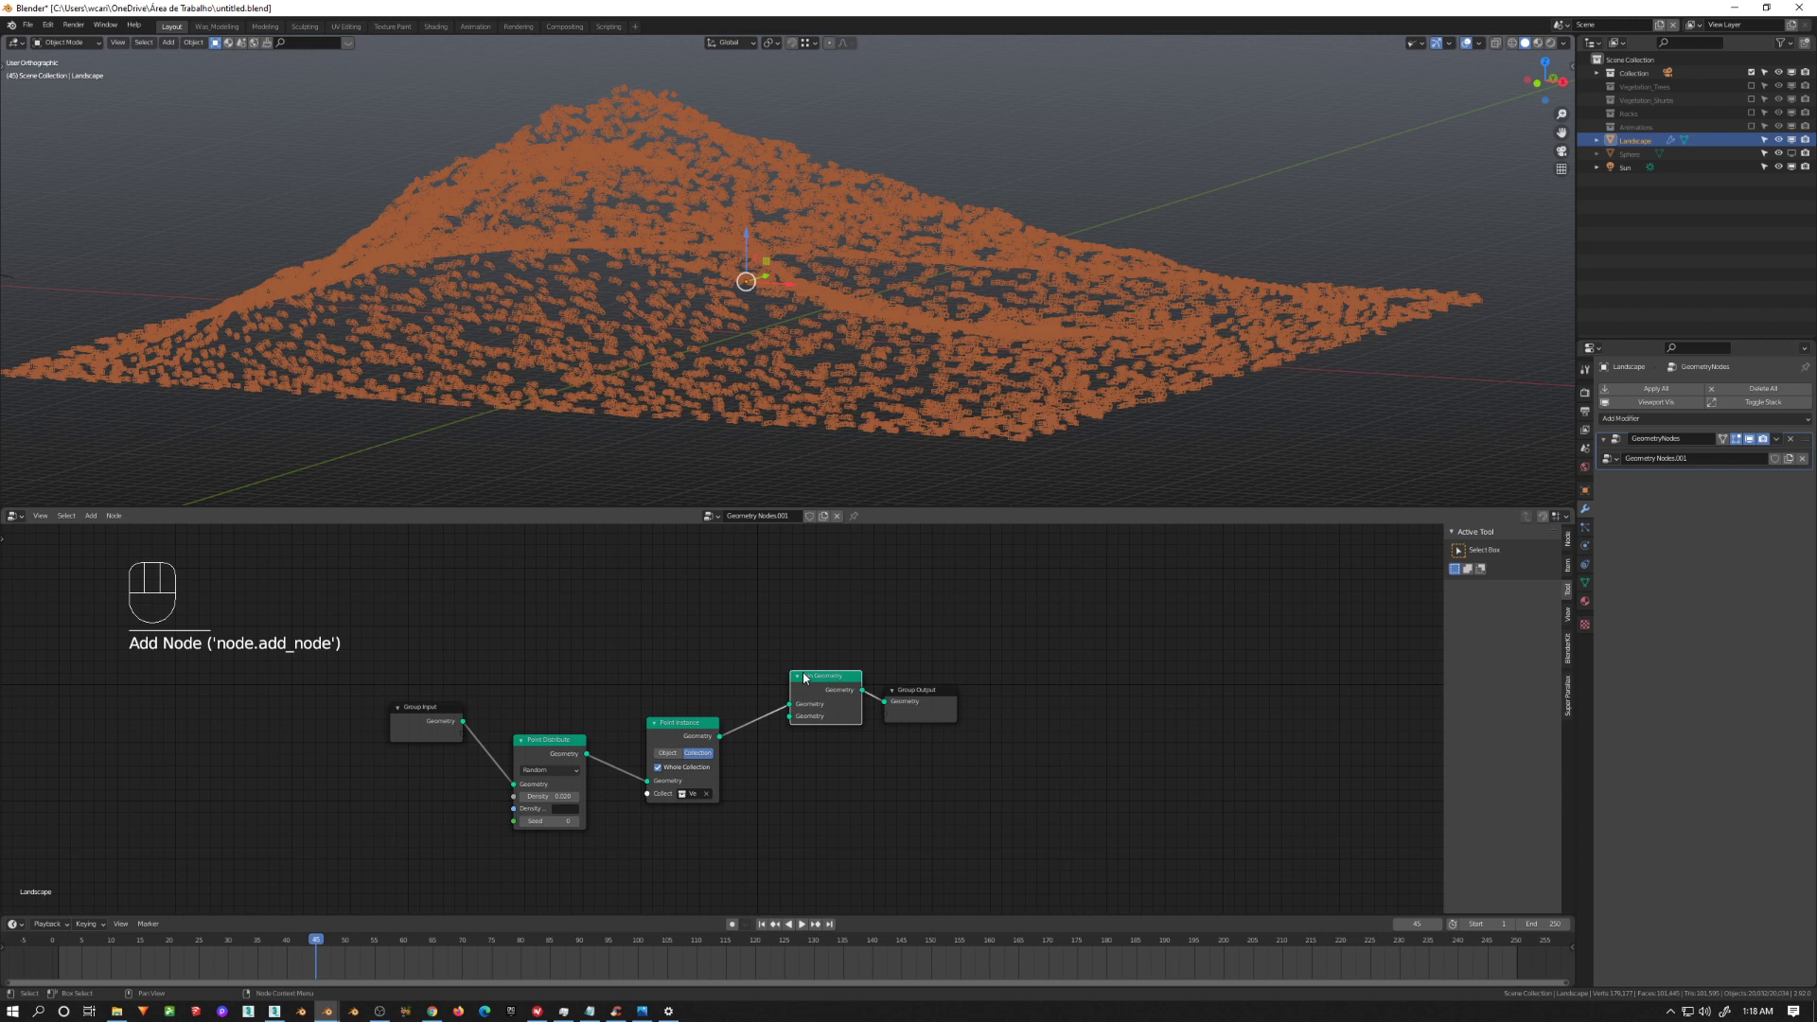
pyautogui.click(958, 678)
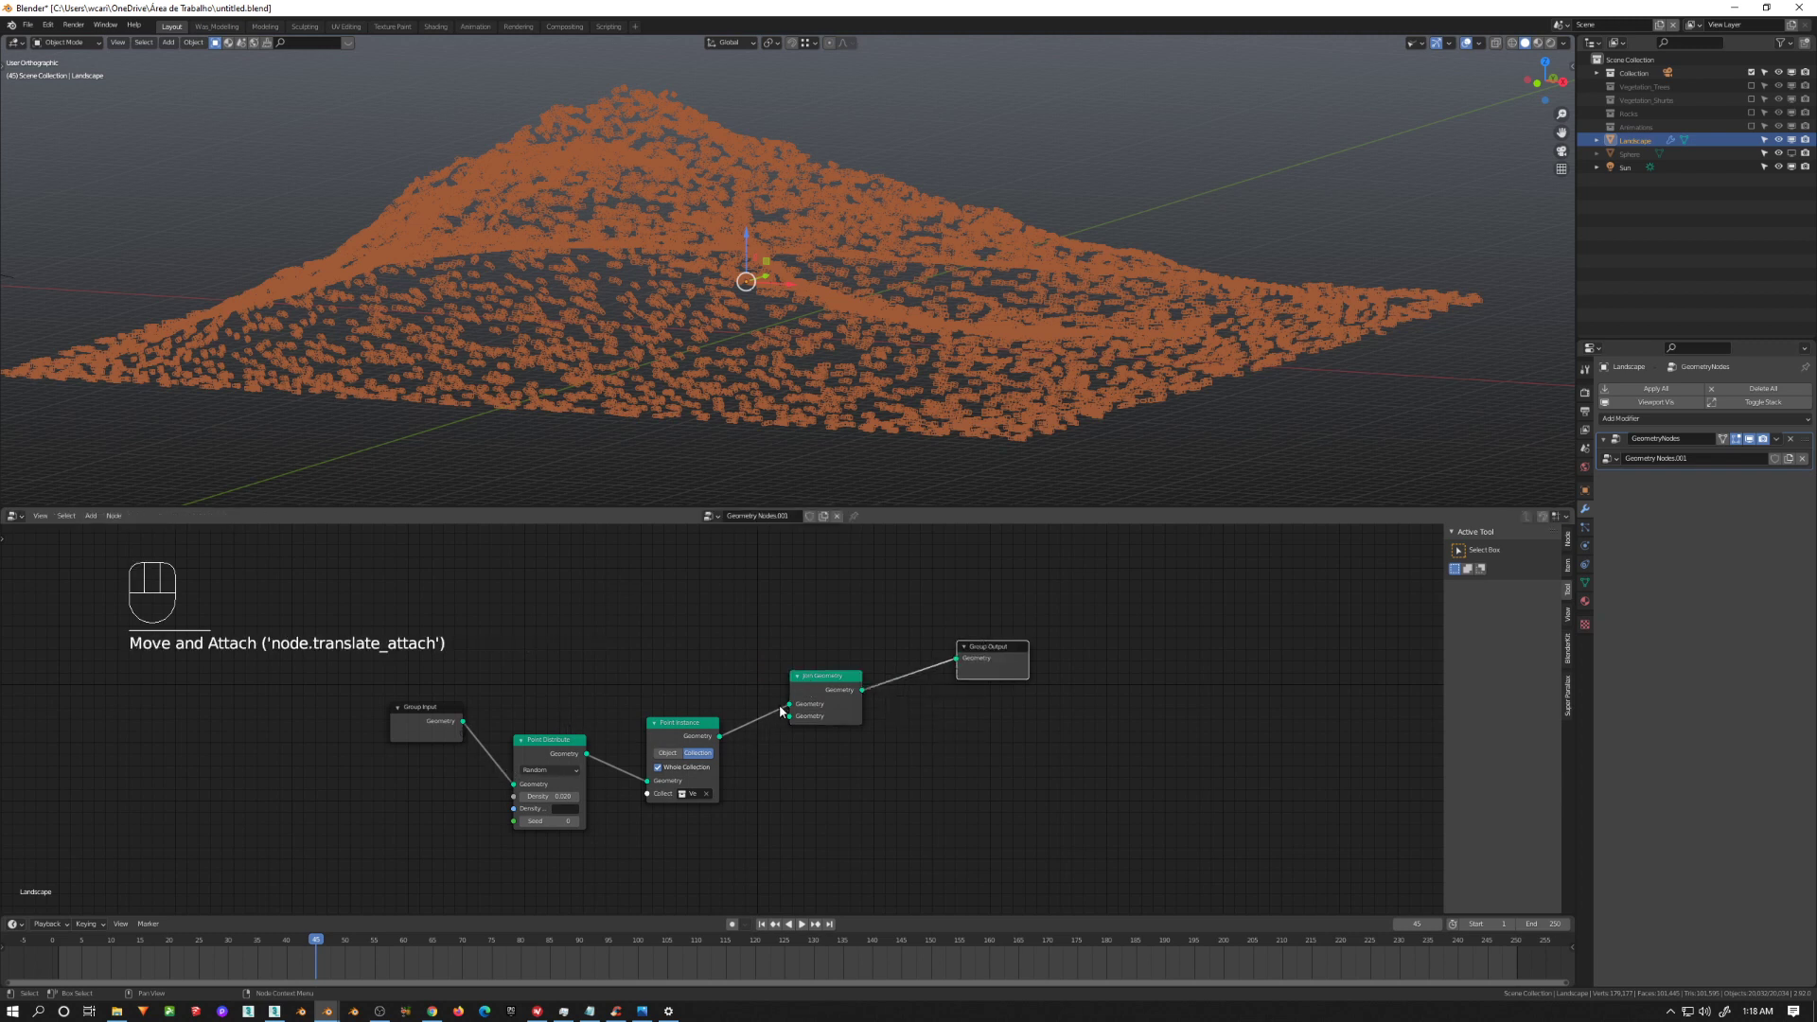
pyautogui.click(790, 726)
pyautogui.click(791, 716)
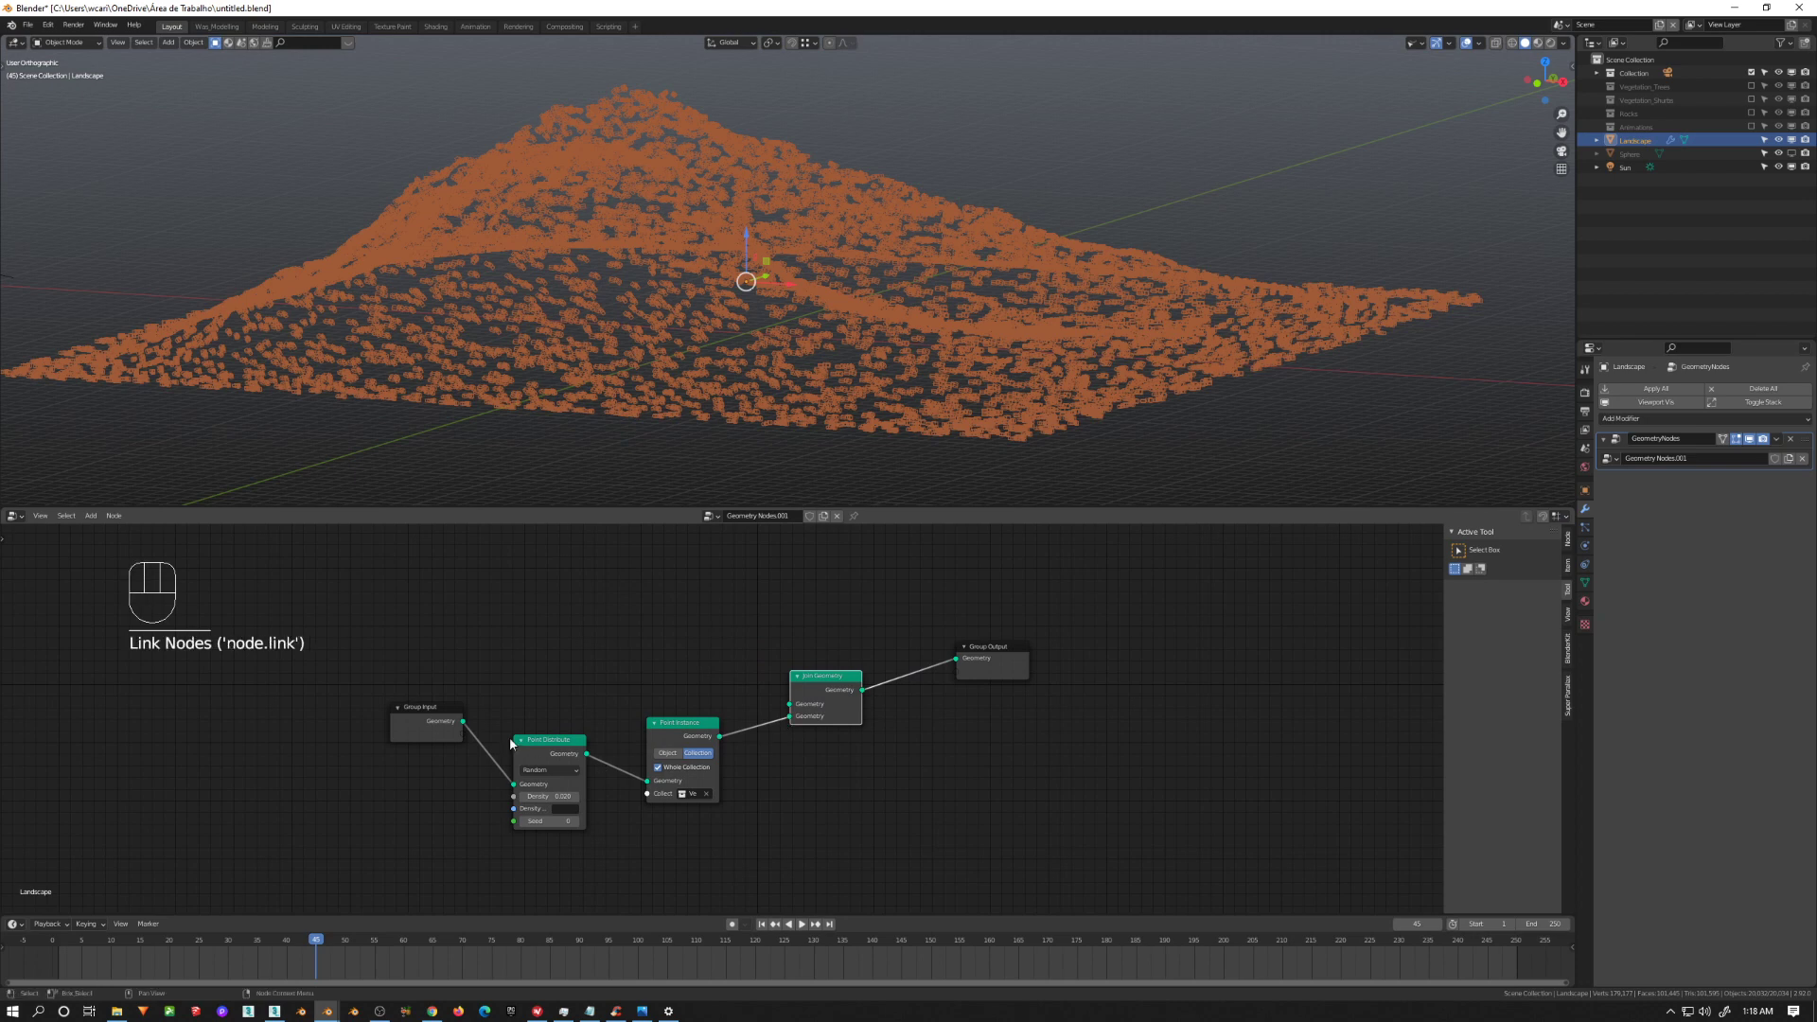
pyautogui.moveTo(499, 701); pyautogui.dragTo(1153, 421)
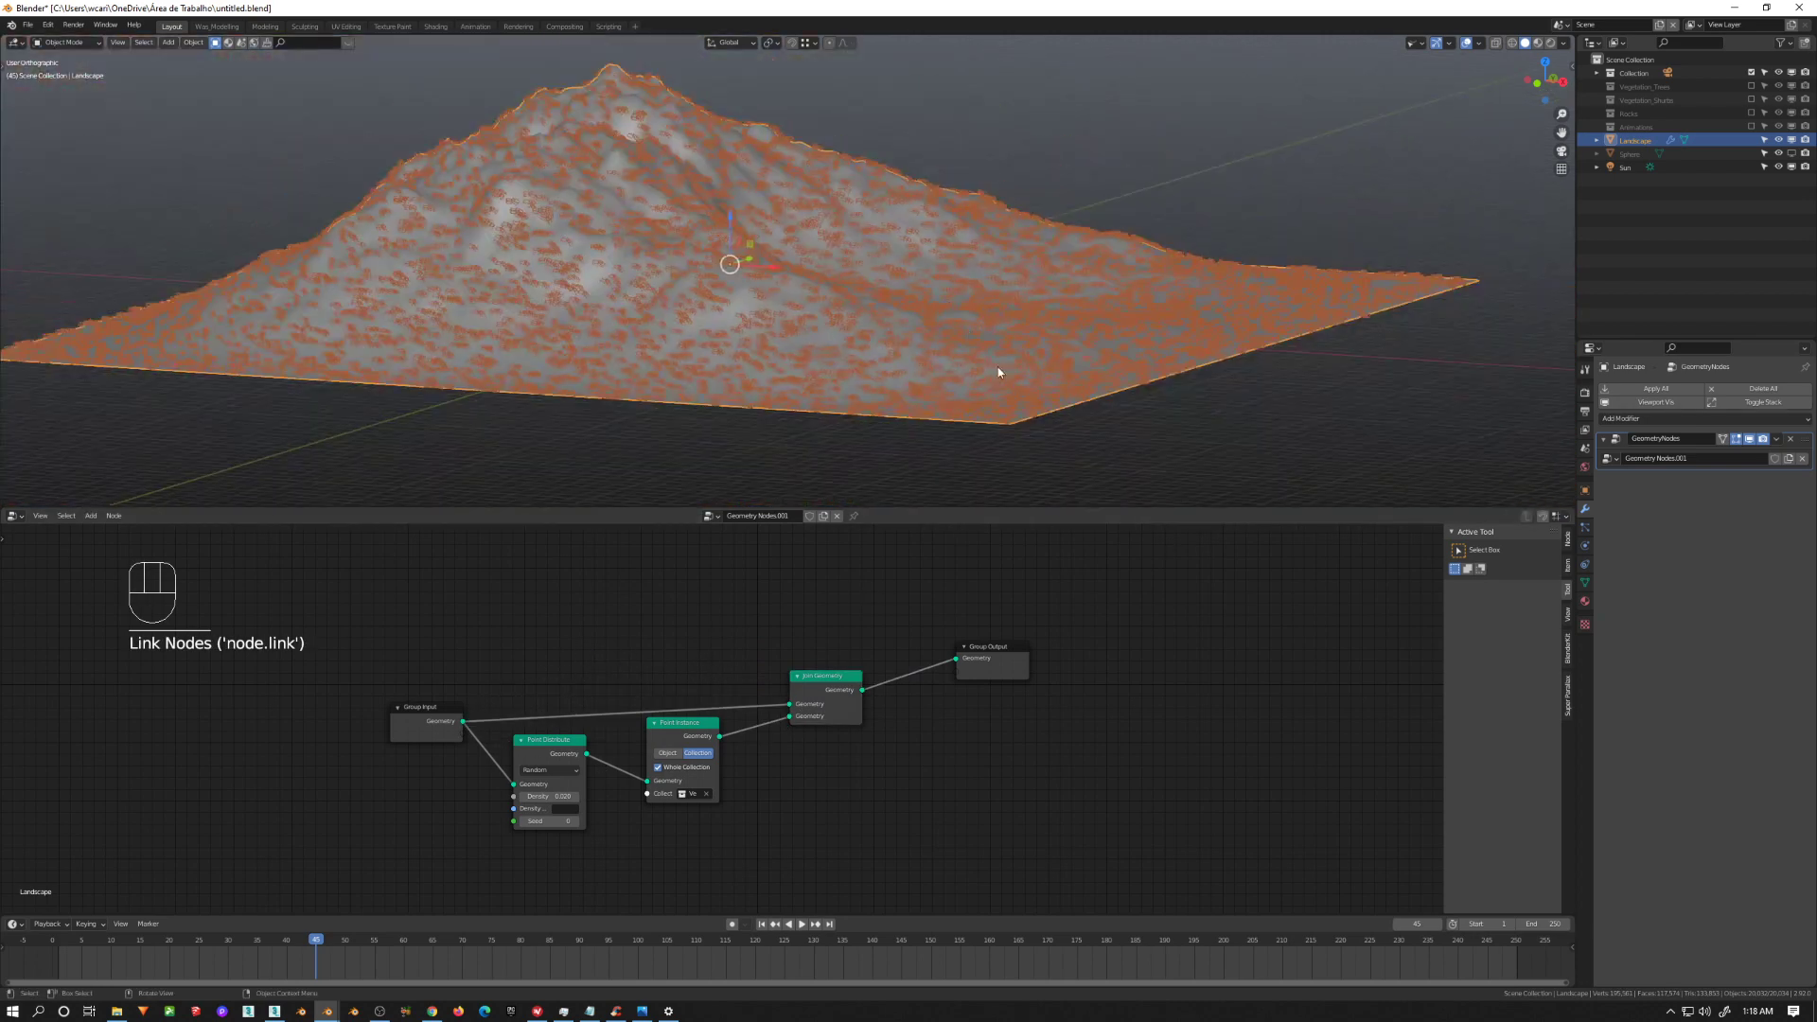
# Step: Adjust the Point Instance node's Whole Collection setting and tidy the branch wiring
pyautogui.click(1011, 652)
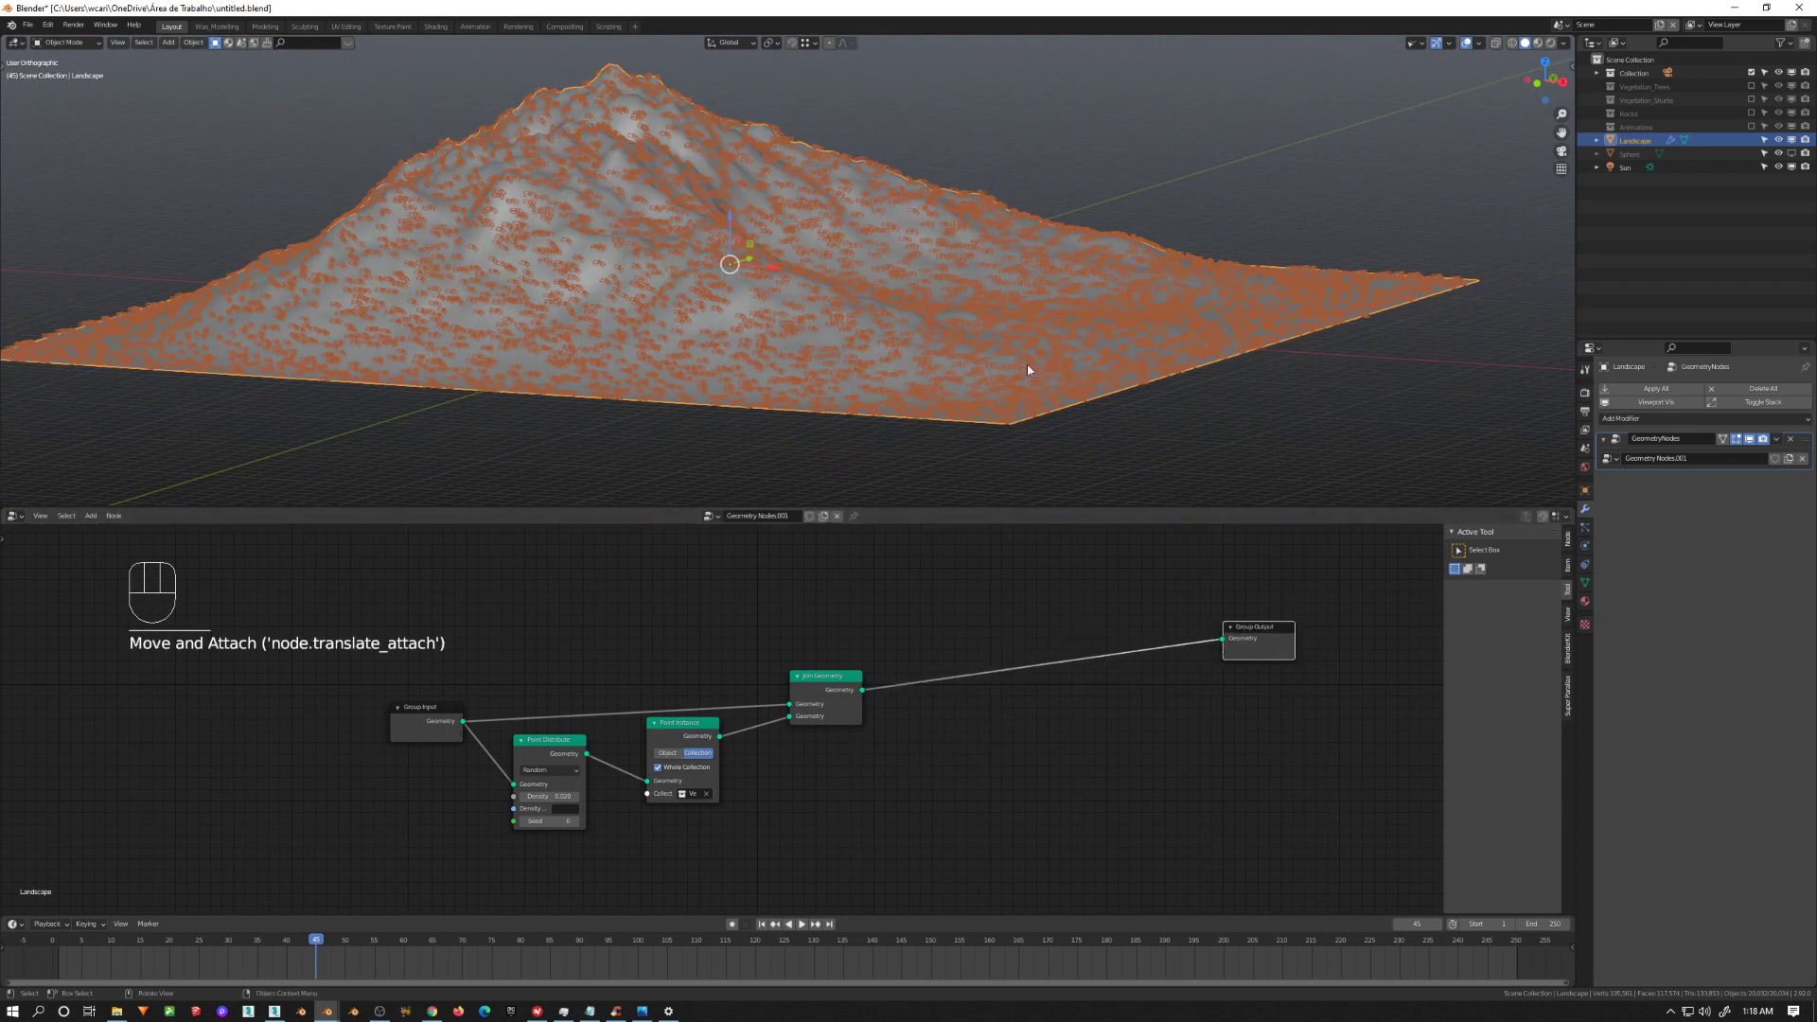
pyautogui.middleClick(846, 765)
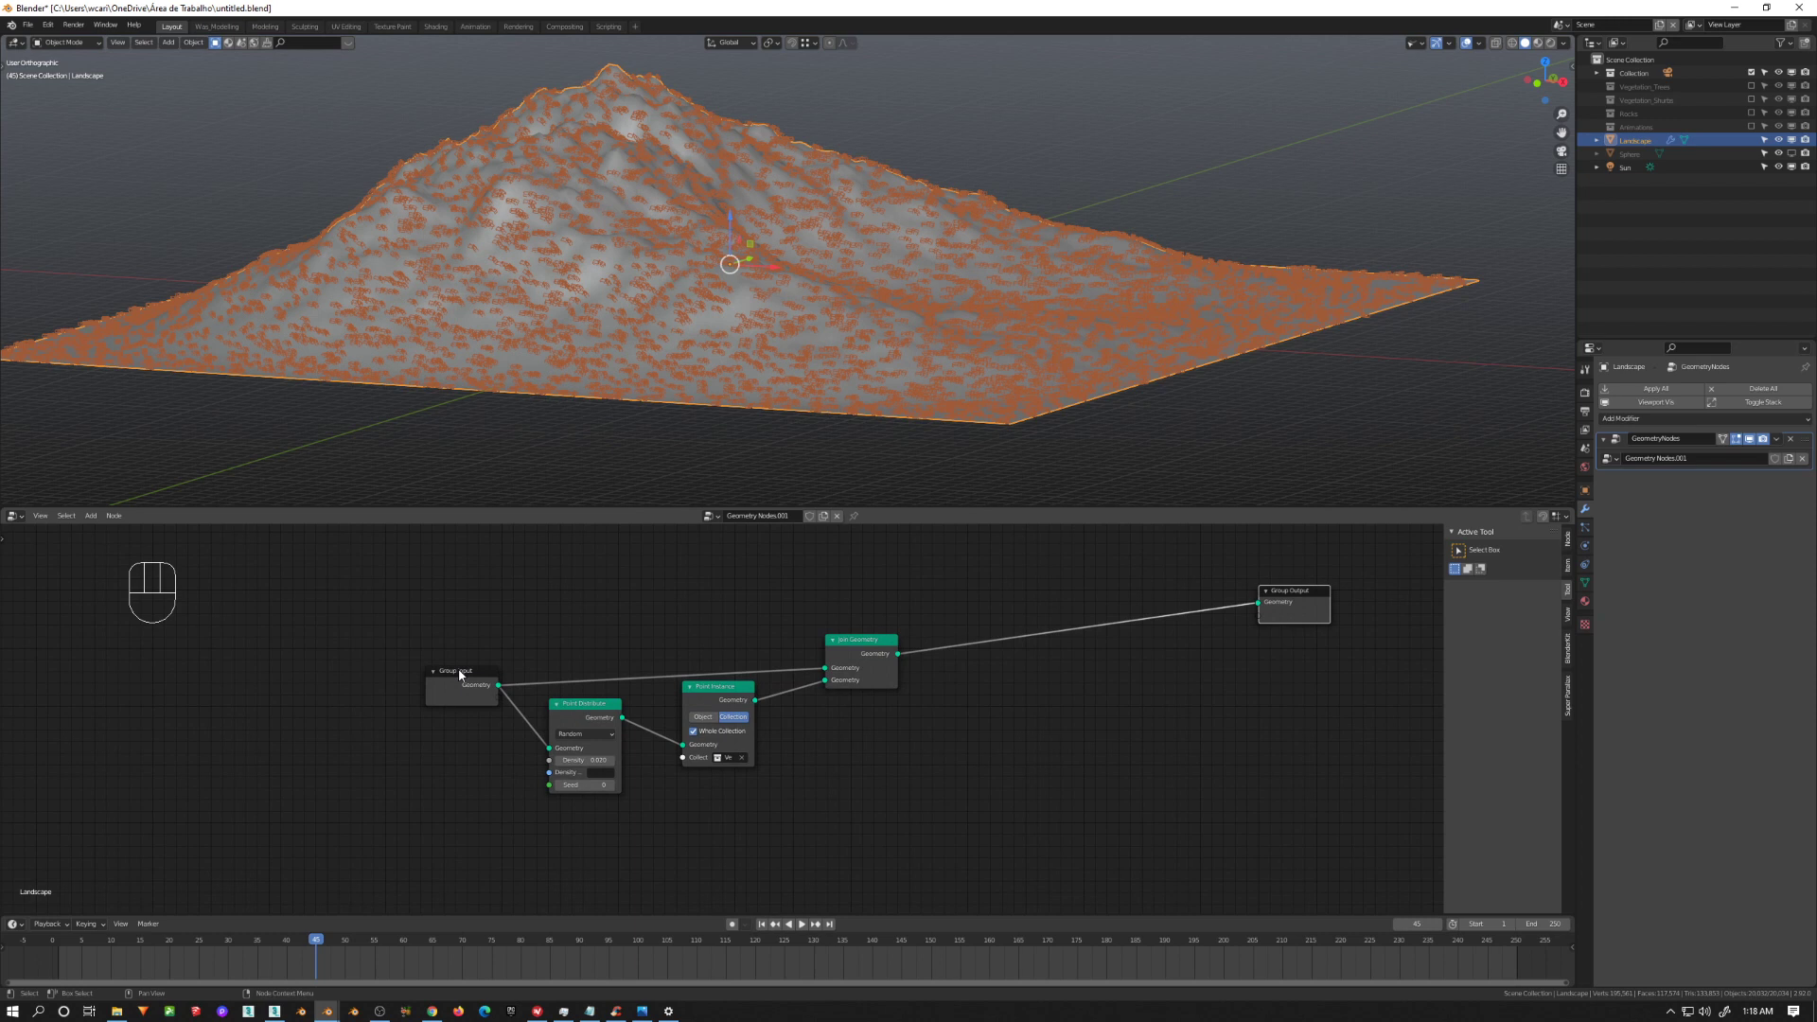
pyautogui.click(458, 675)
pyautogui.click(804, 739)
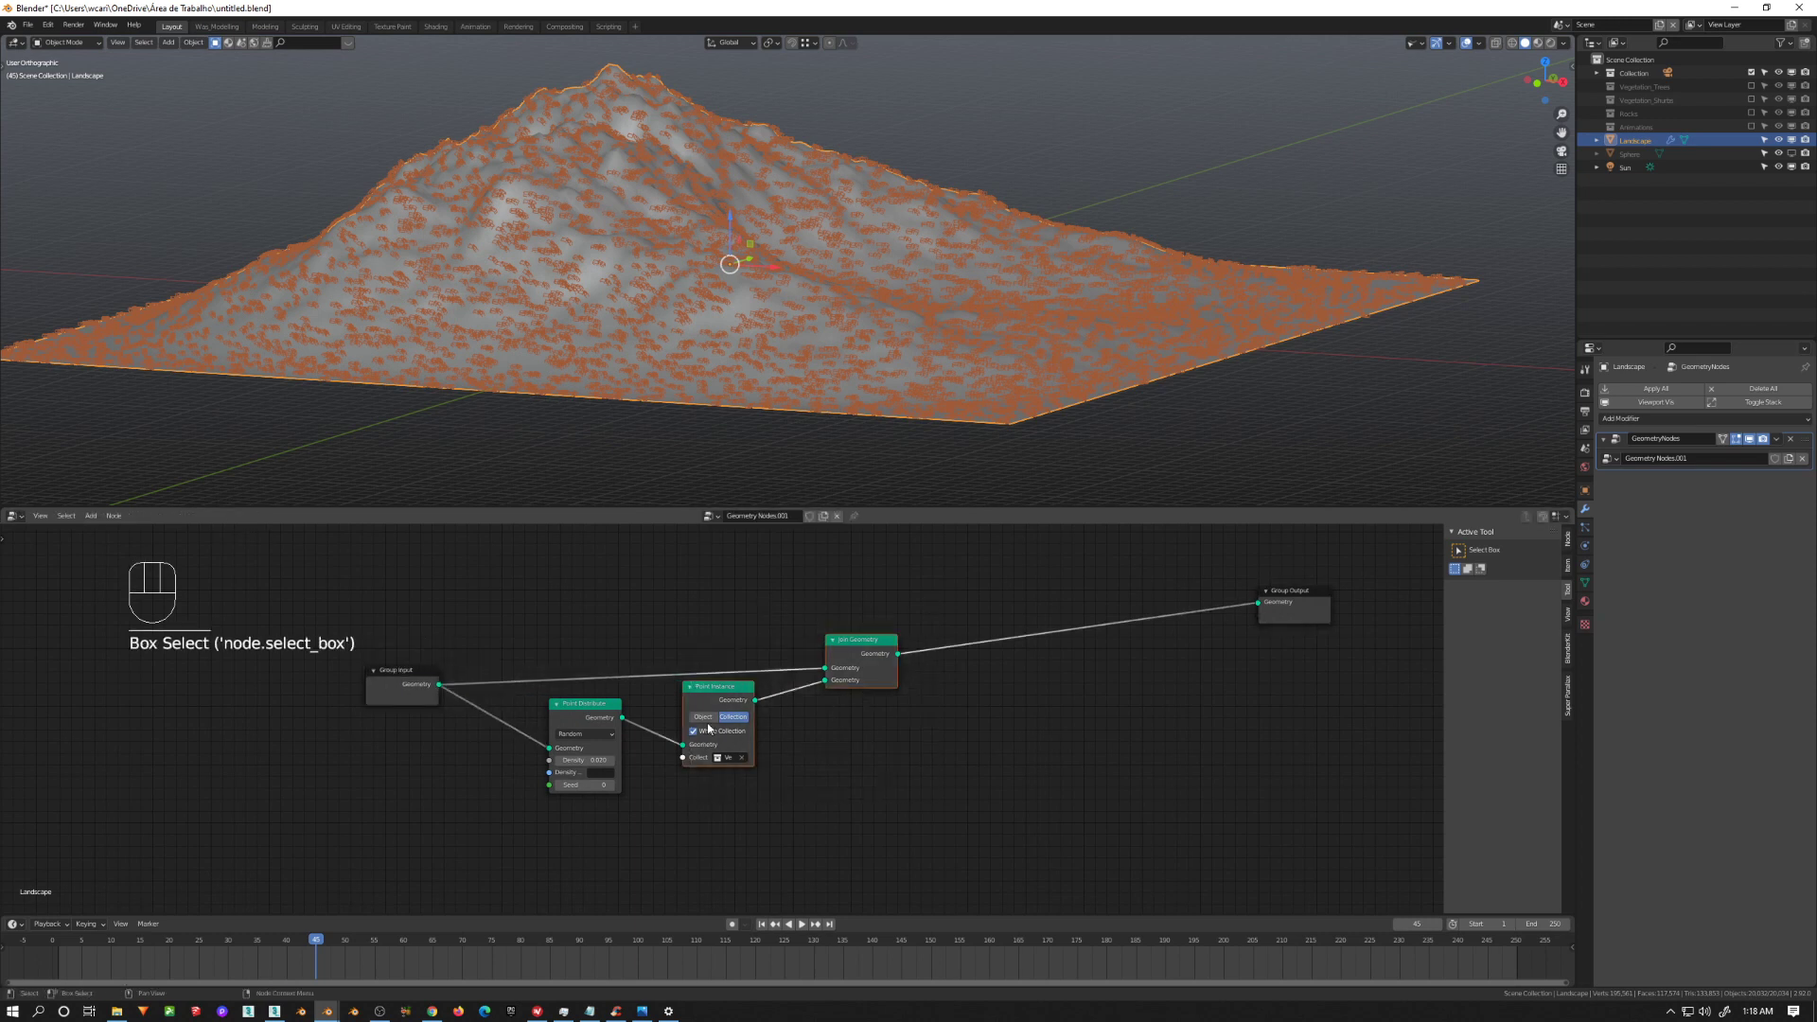
pyautogui.moveTo(724, 705); pyautogui.dragTo(765, 715)
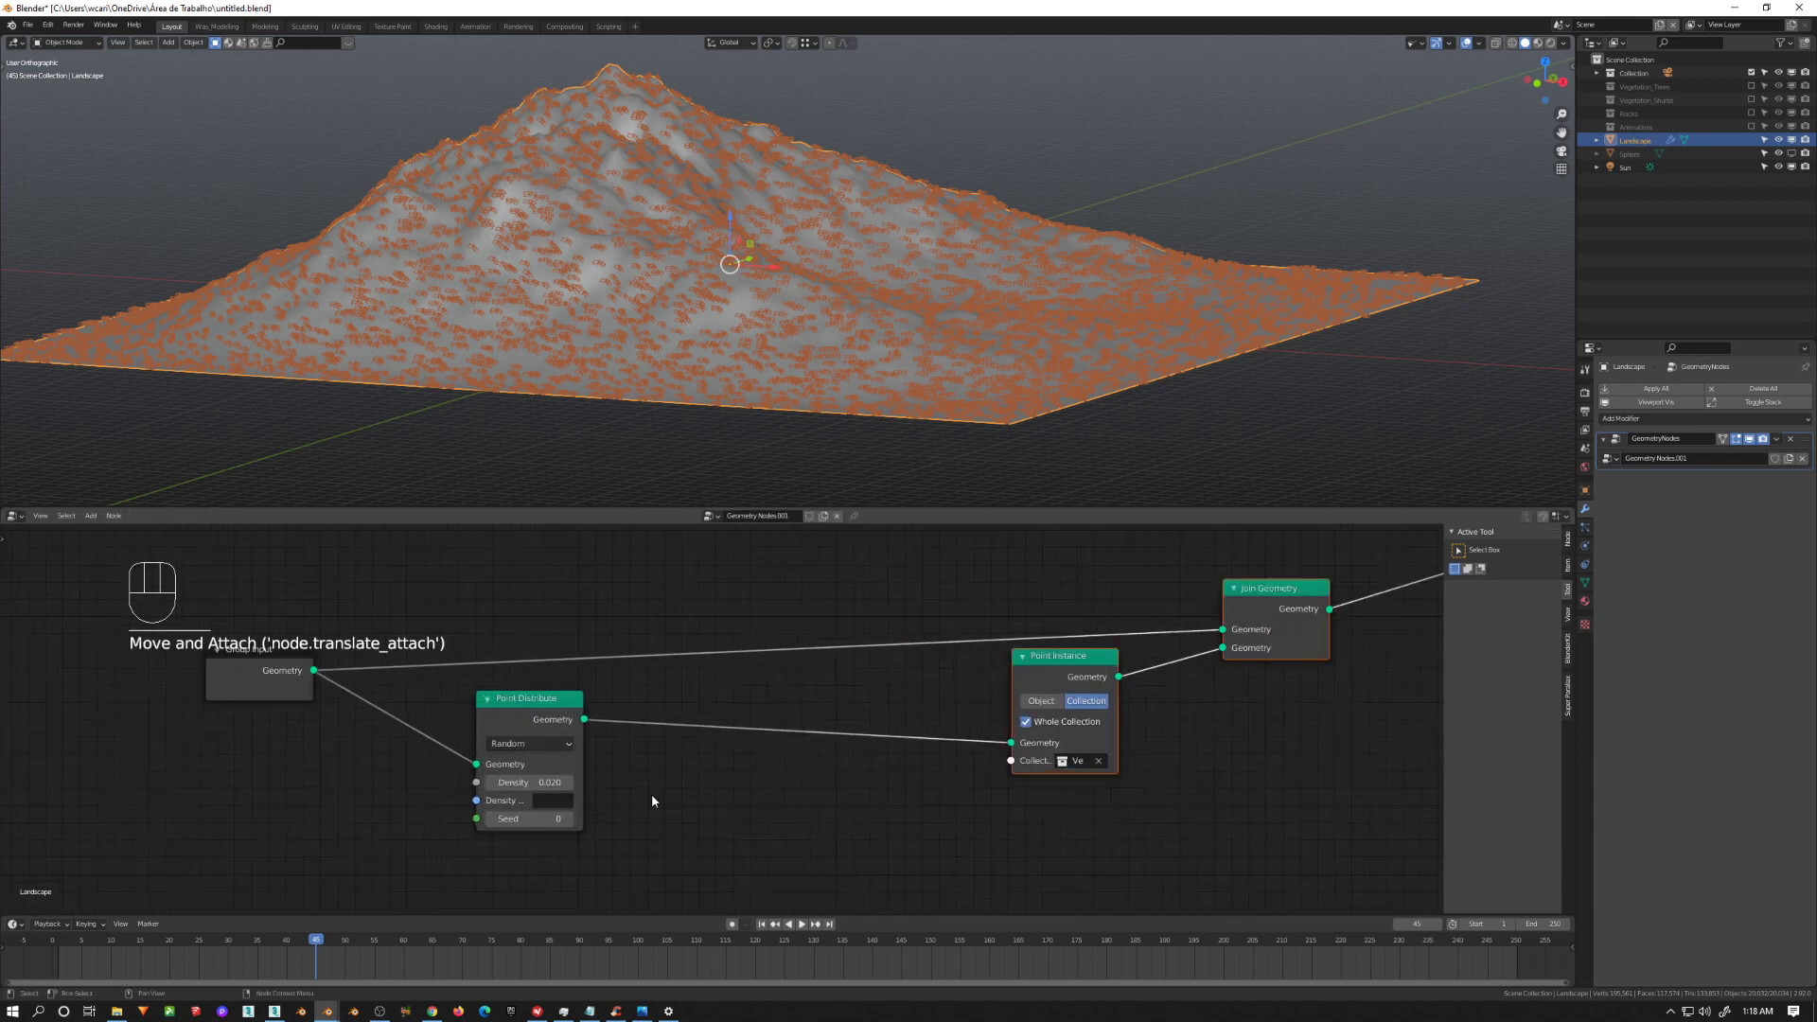
# Step: Add an Attribute Randomize node varying instance scale between 1.300 and 1.490
pyautogui.press('shift+a')
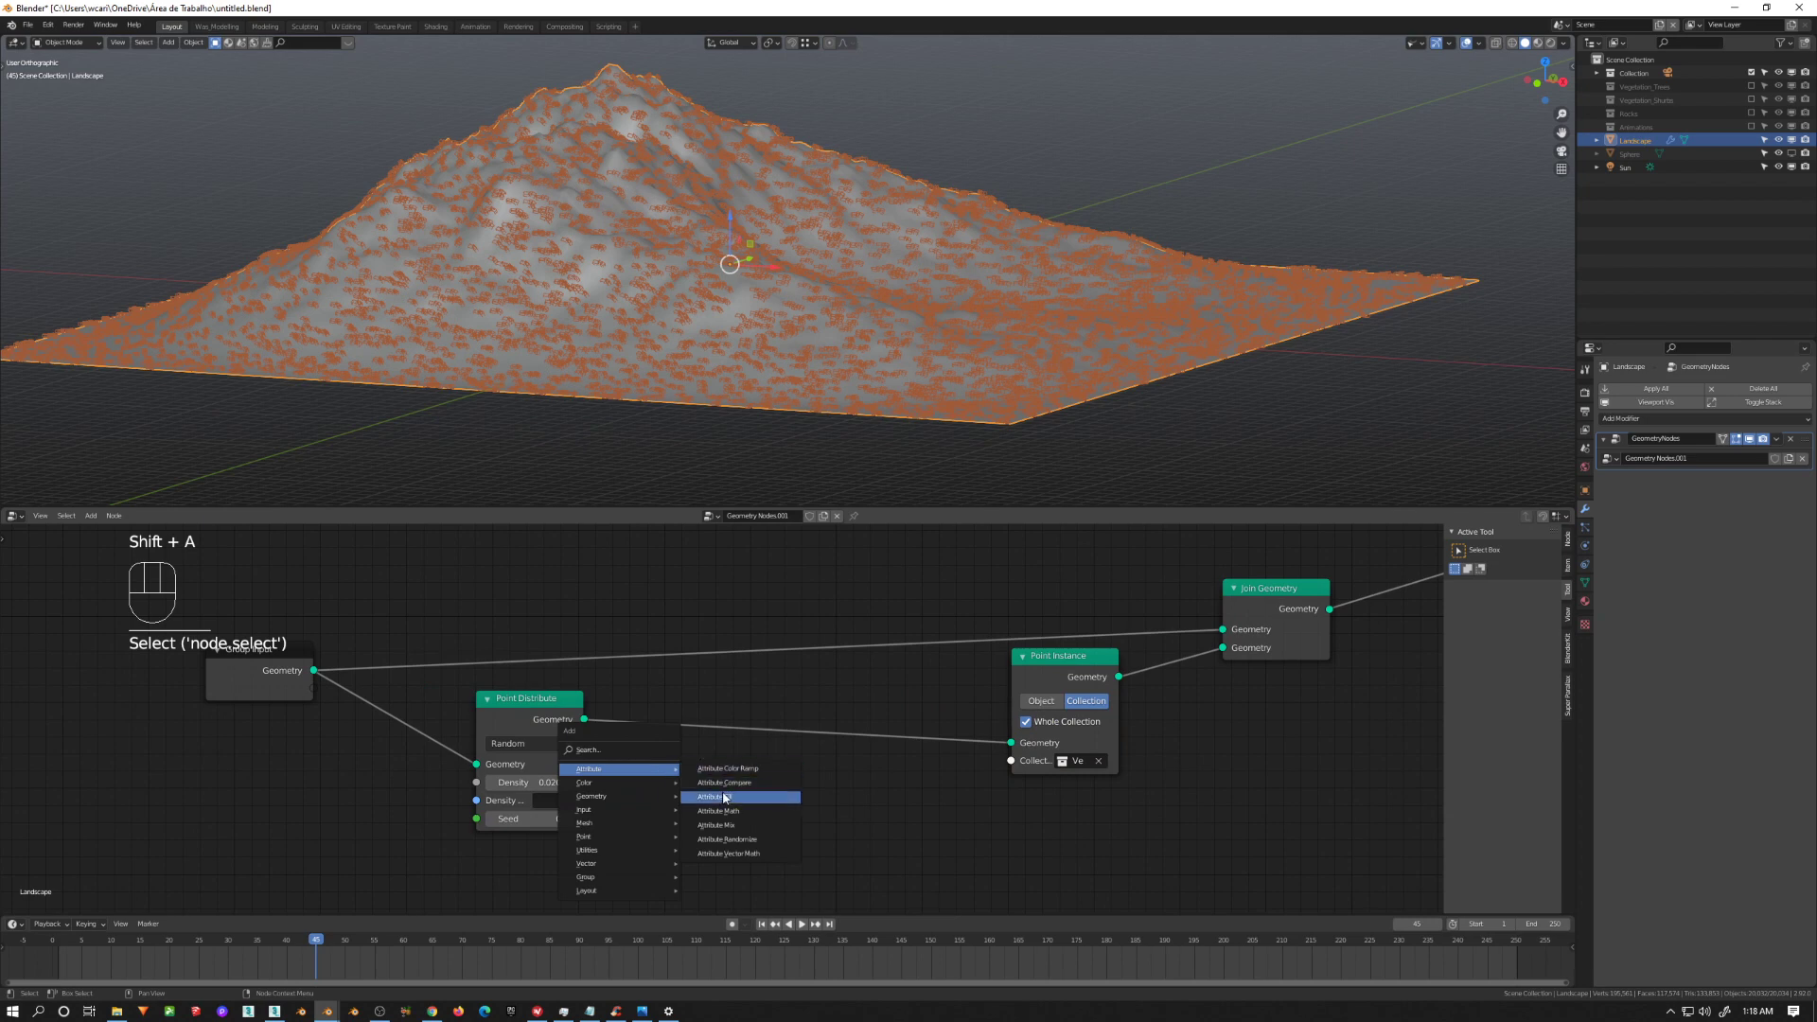
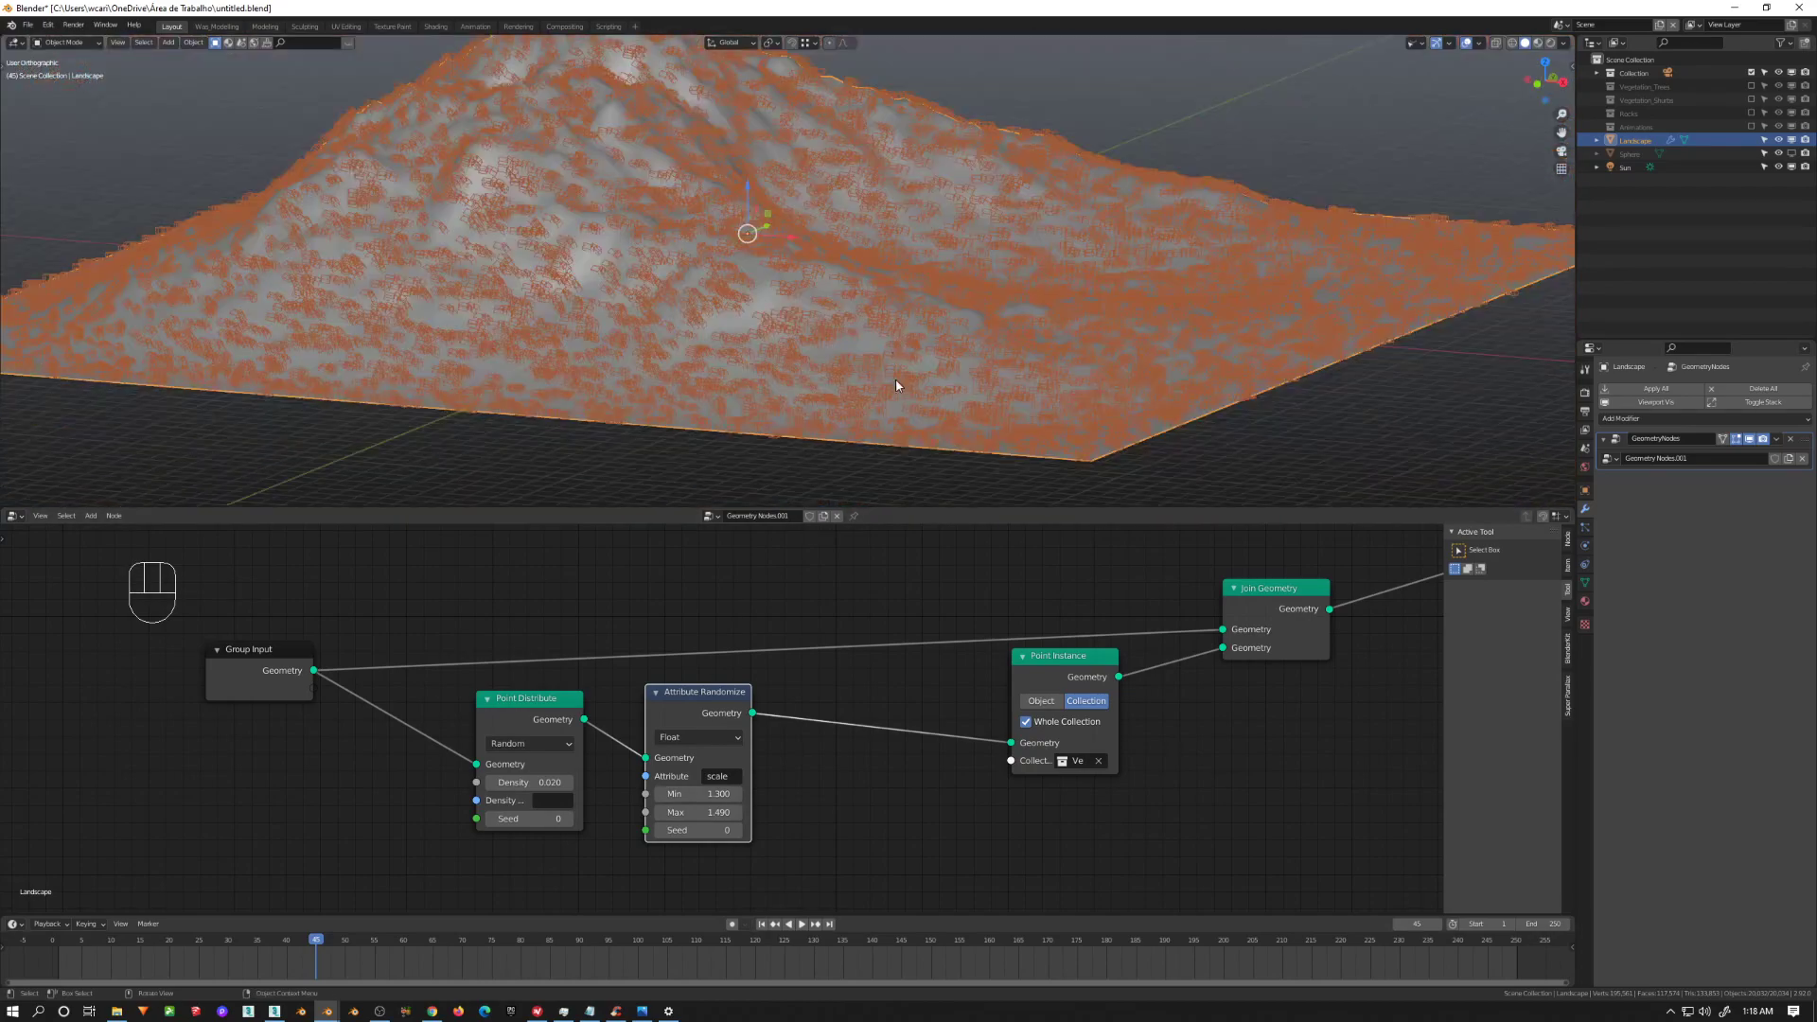
pyautogui.moveTo(977, 396); pyautogui.dragTo(915, 548)
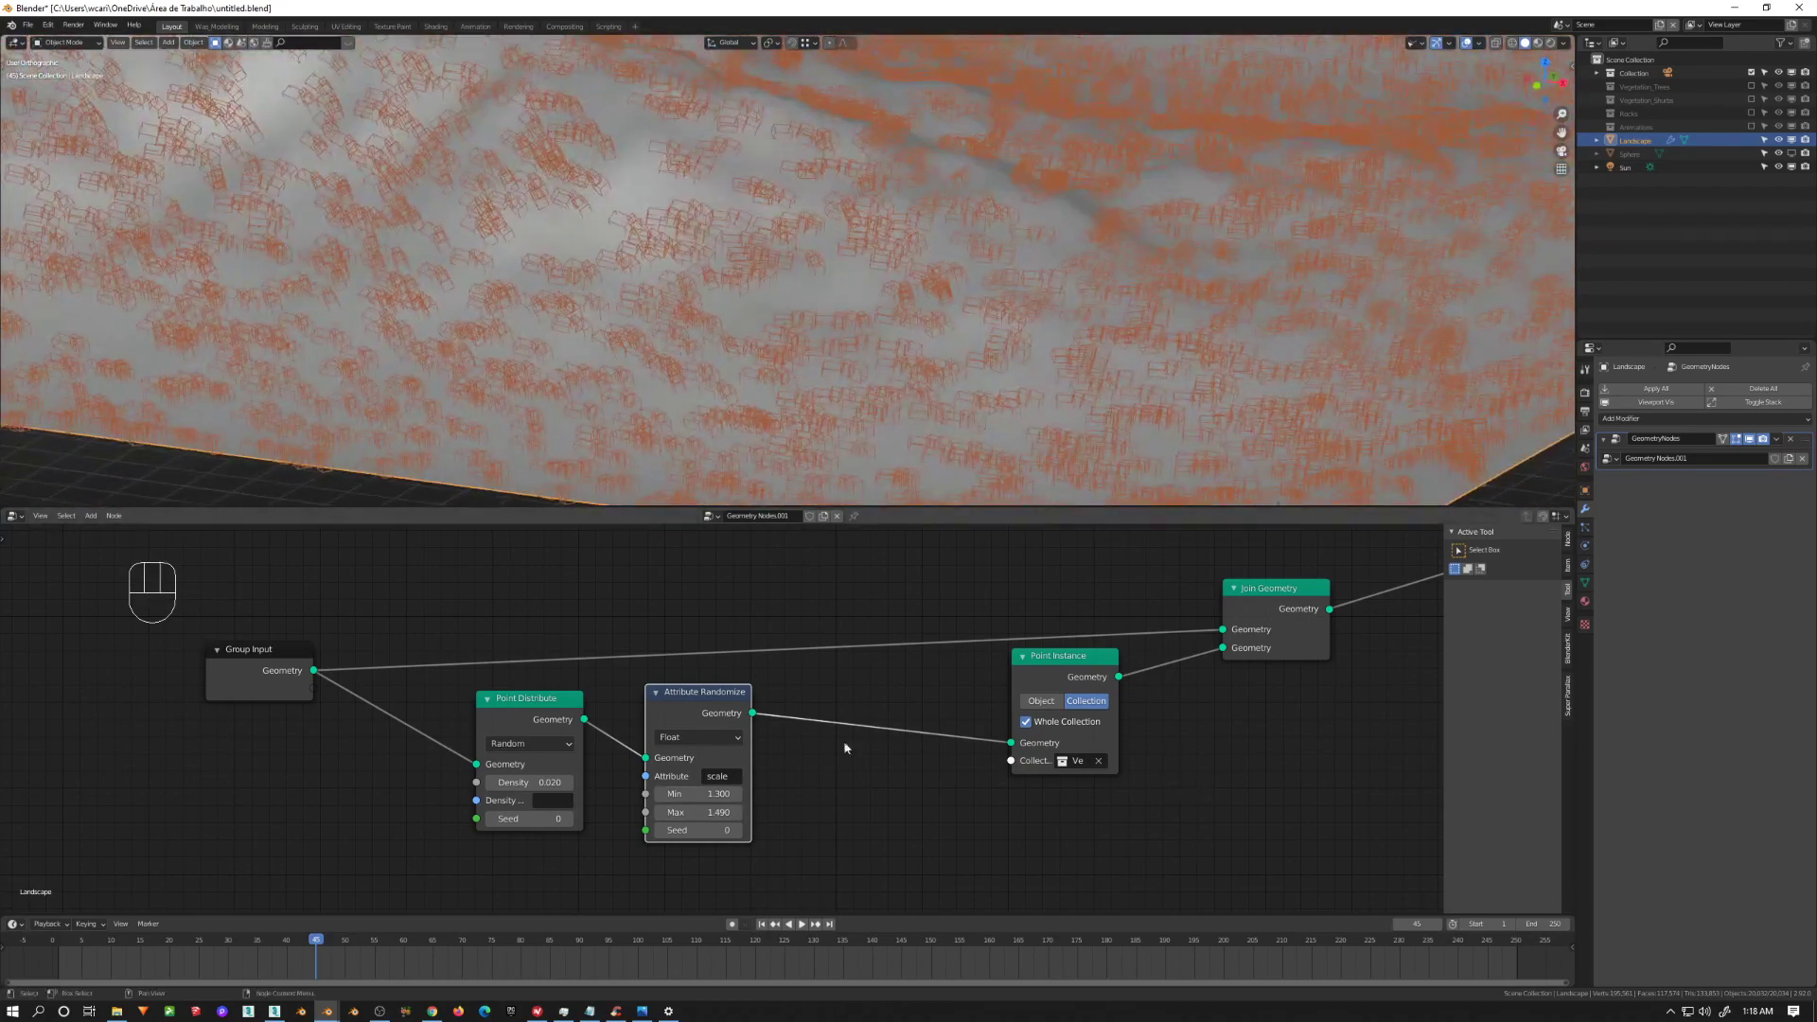
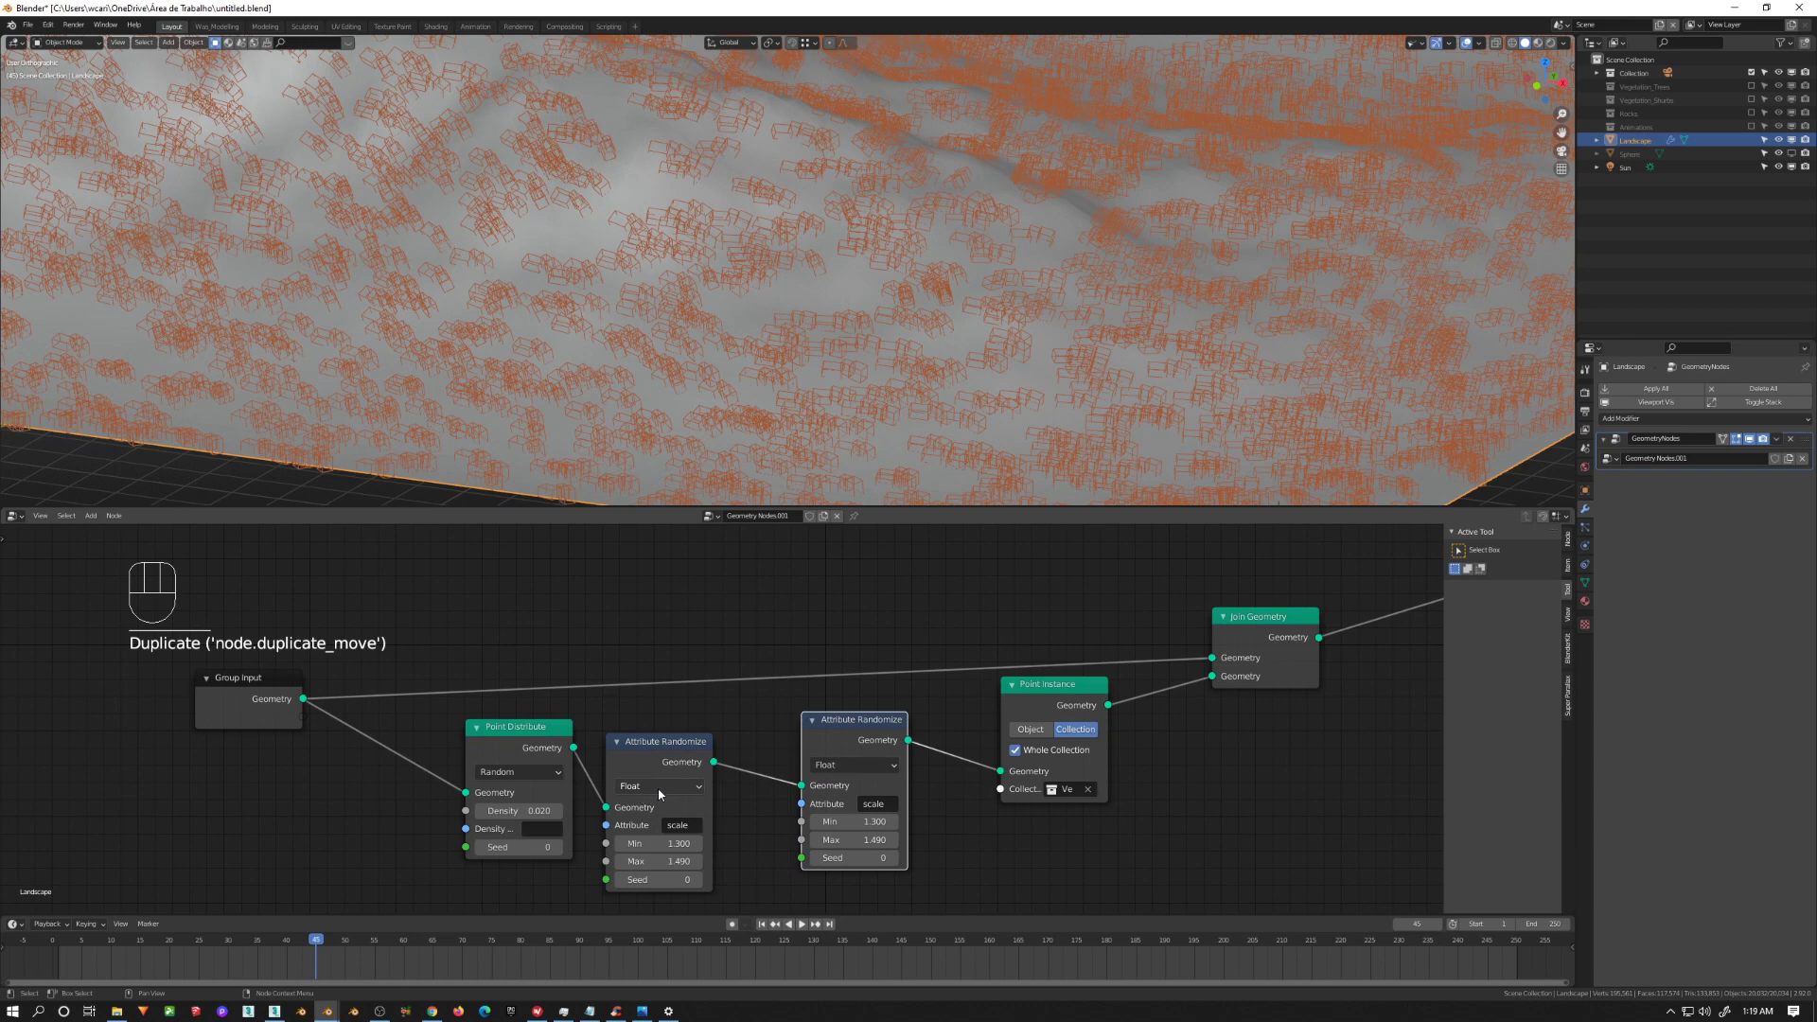
# Step: Set the second Attribute Randomize to Vector rotation with ranges -0.230/-0.150/-1.100 to 0.230/0.150/142.200
pyautogui.click(855, 777)
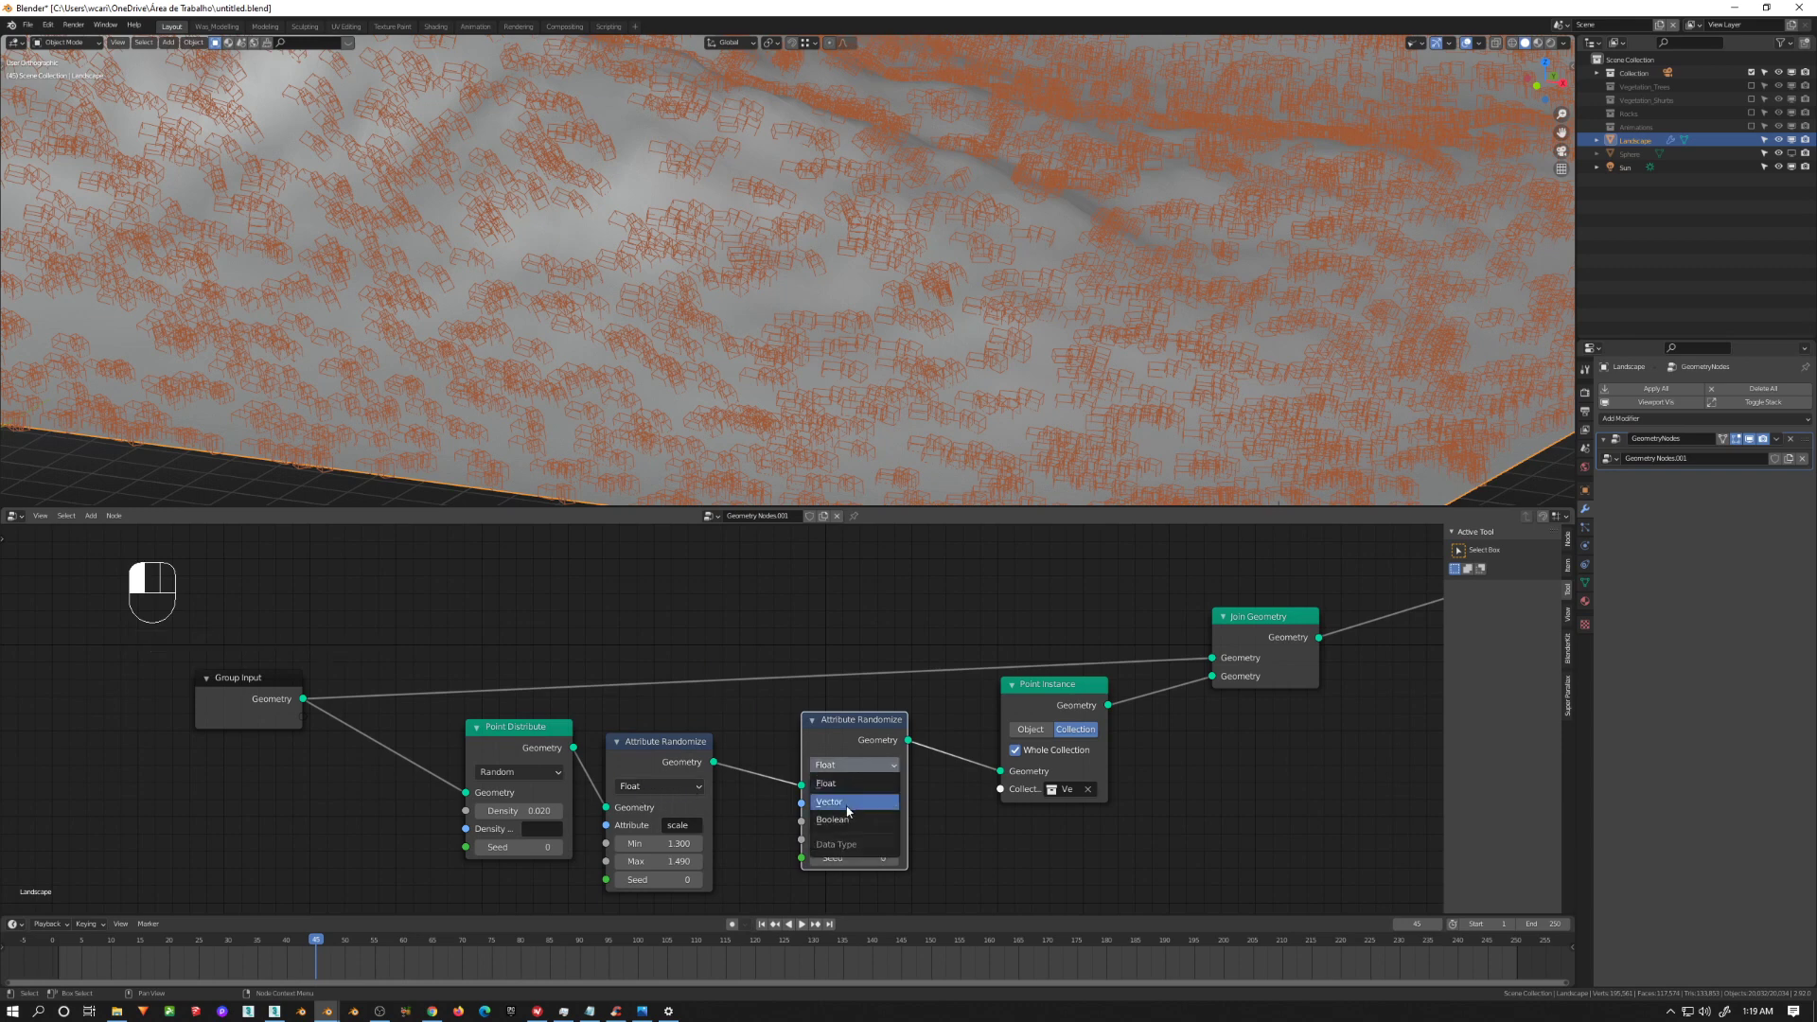
pyautogui.middleClick(946, 815)
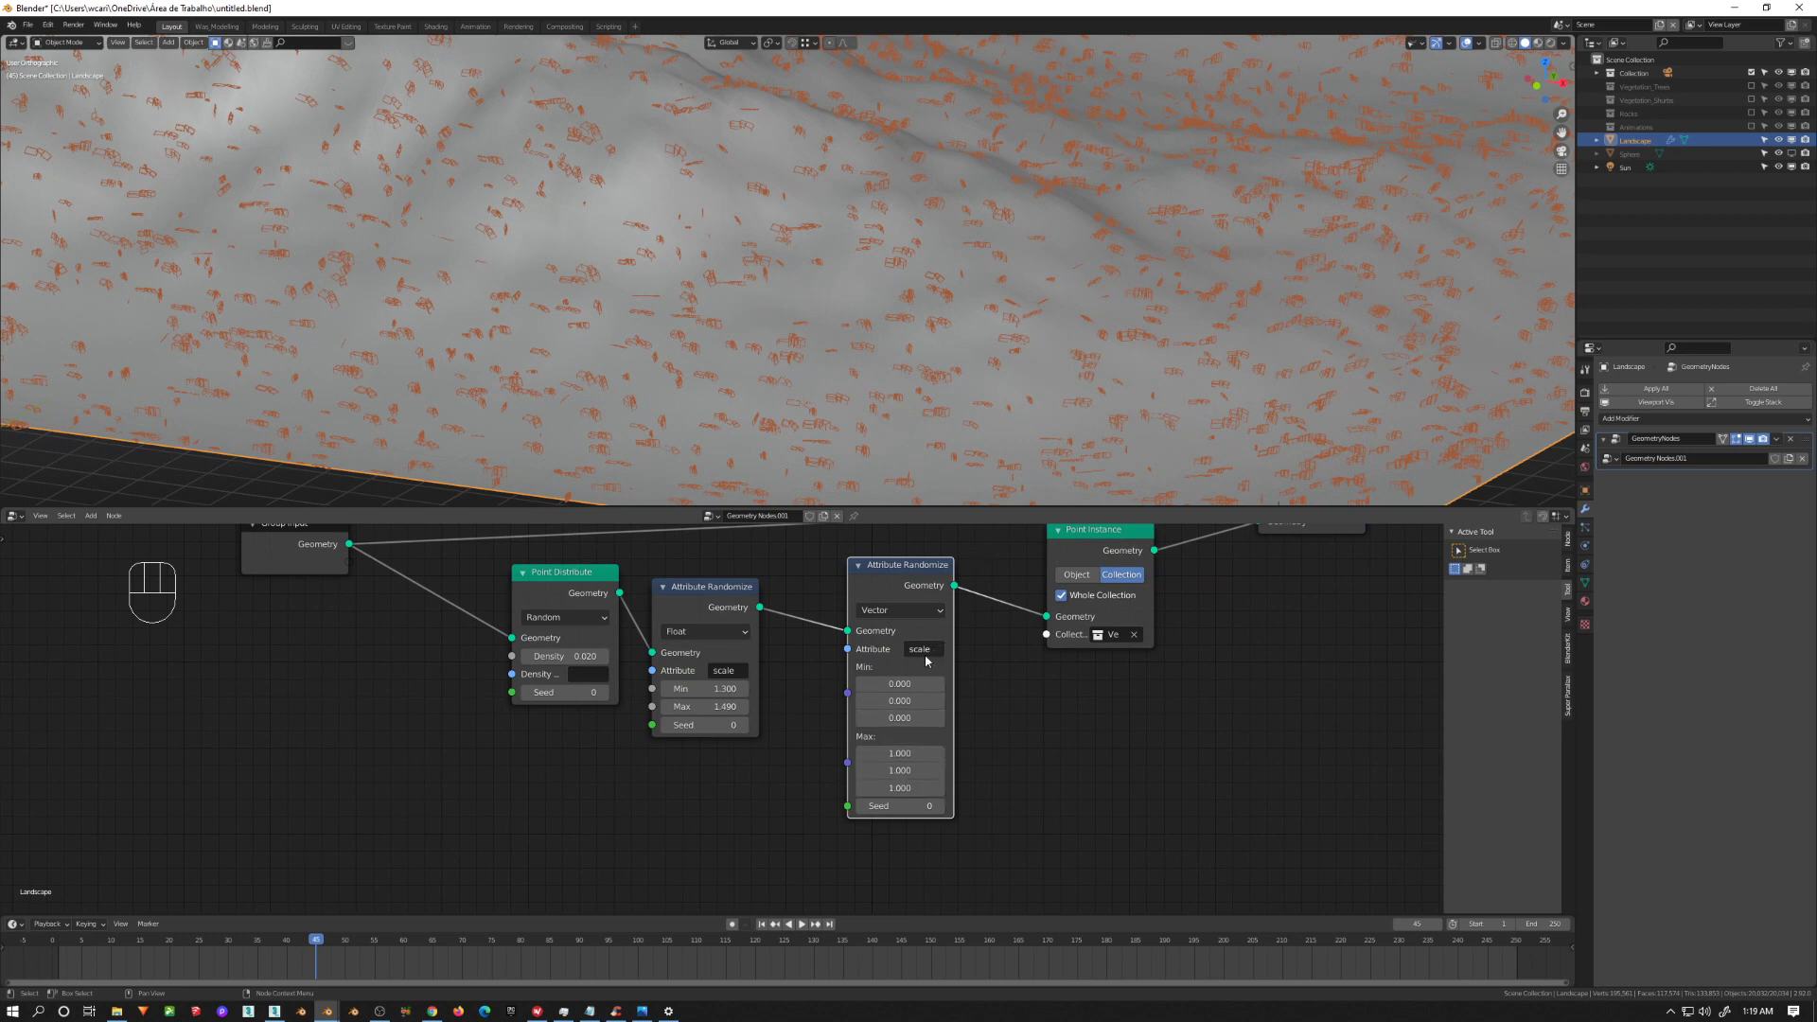
pyautogui.moveTo(930, 660); pyautogui.dragTo(943, 663)
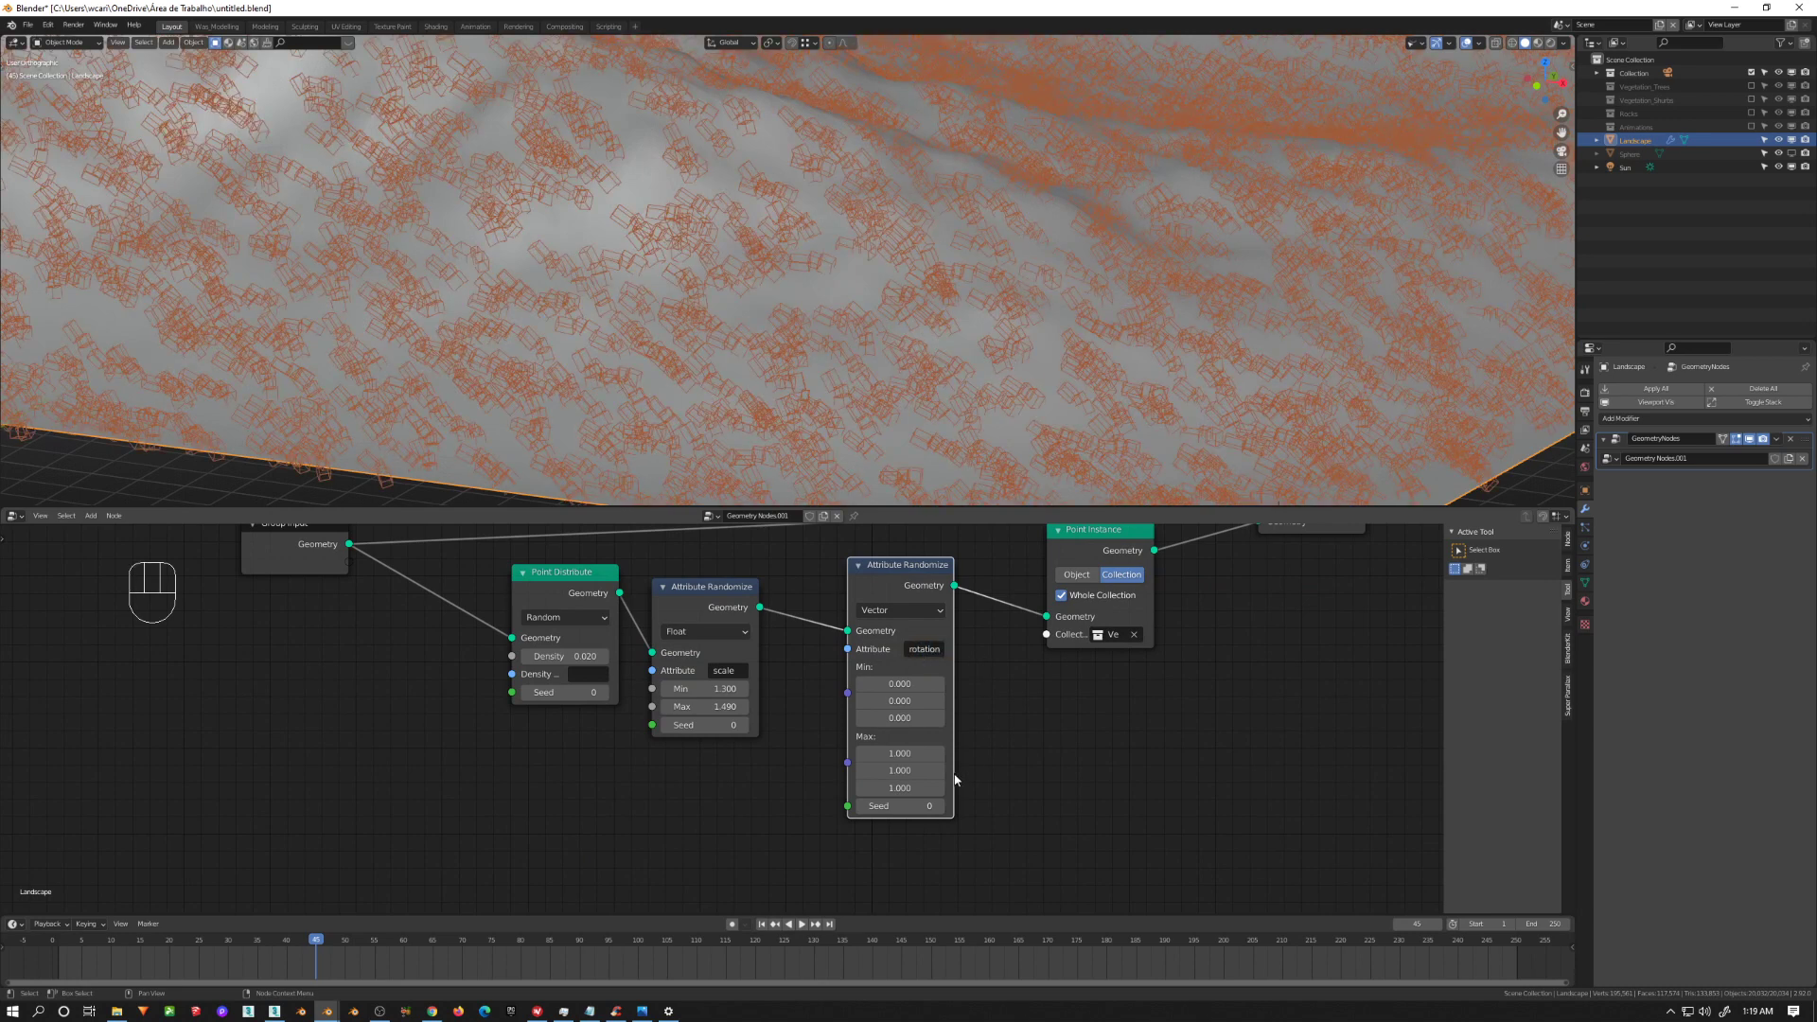
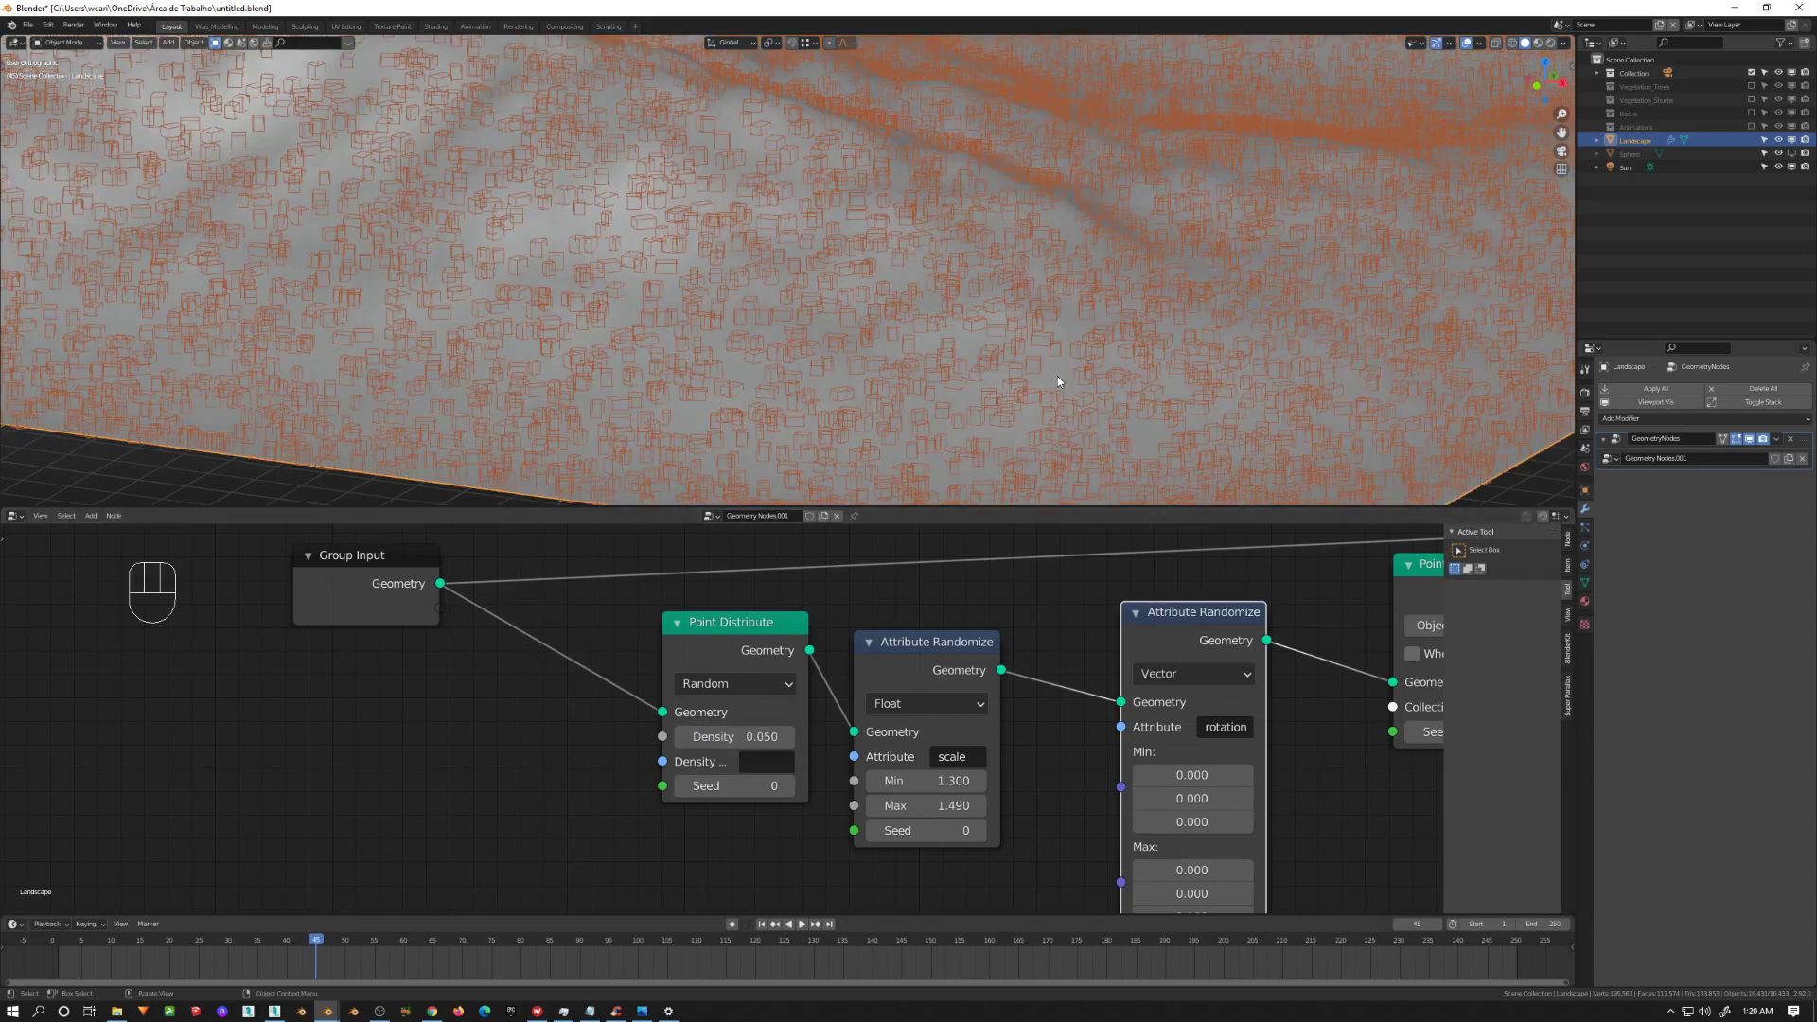
pyautogui.moveTo(1079, 357); pyautogui.dragTo(1110, 373)
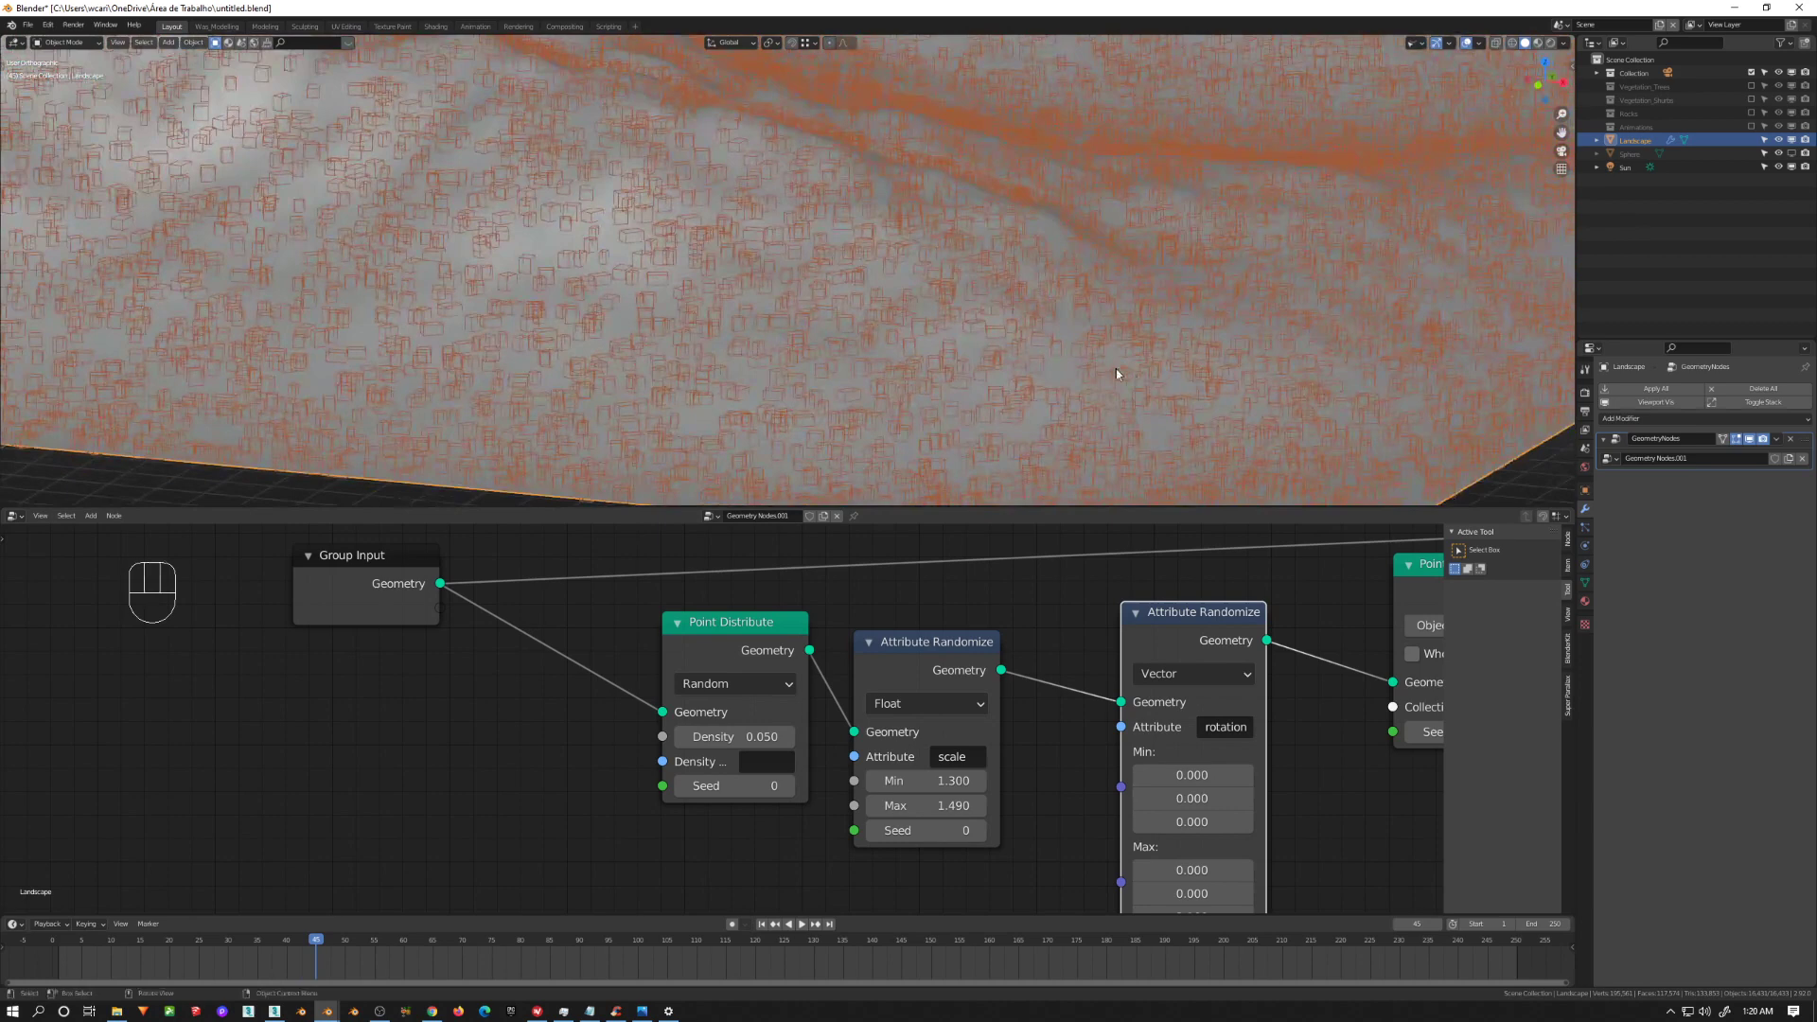
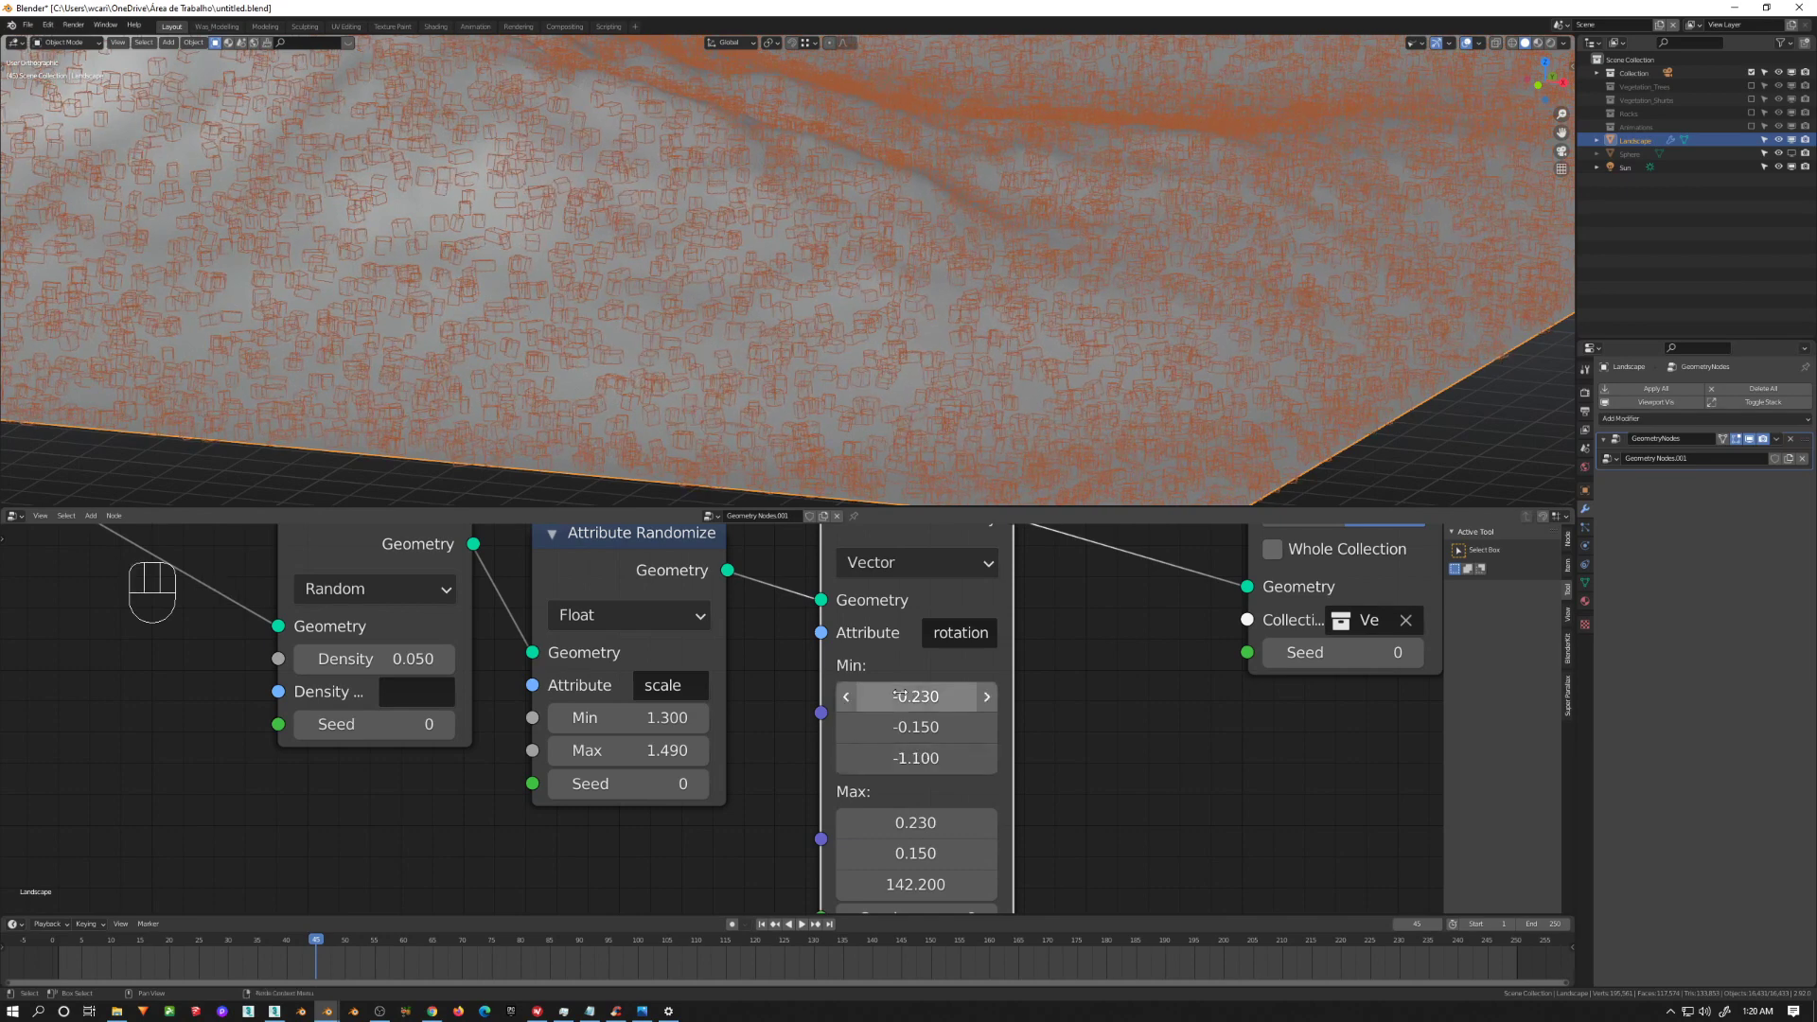
pyautogui.middleClick(881, 317)
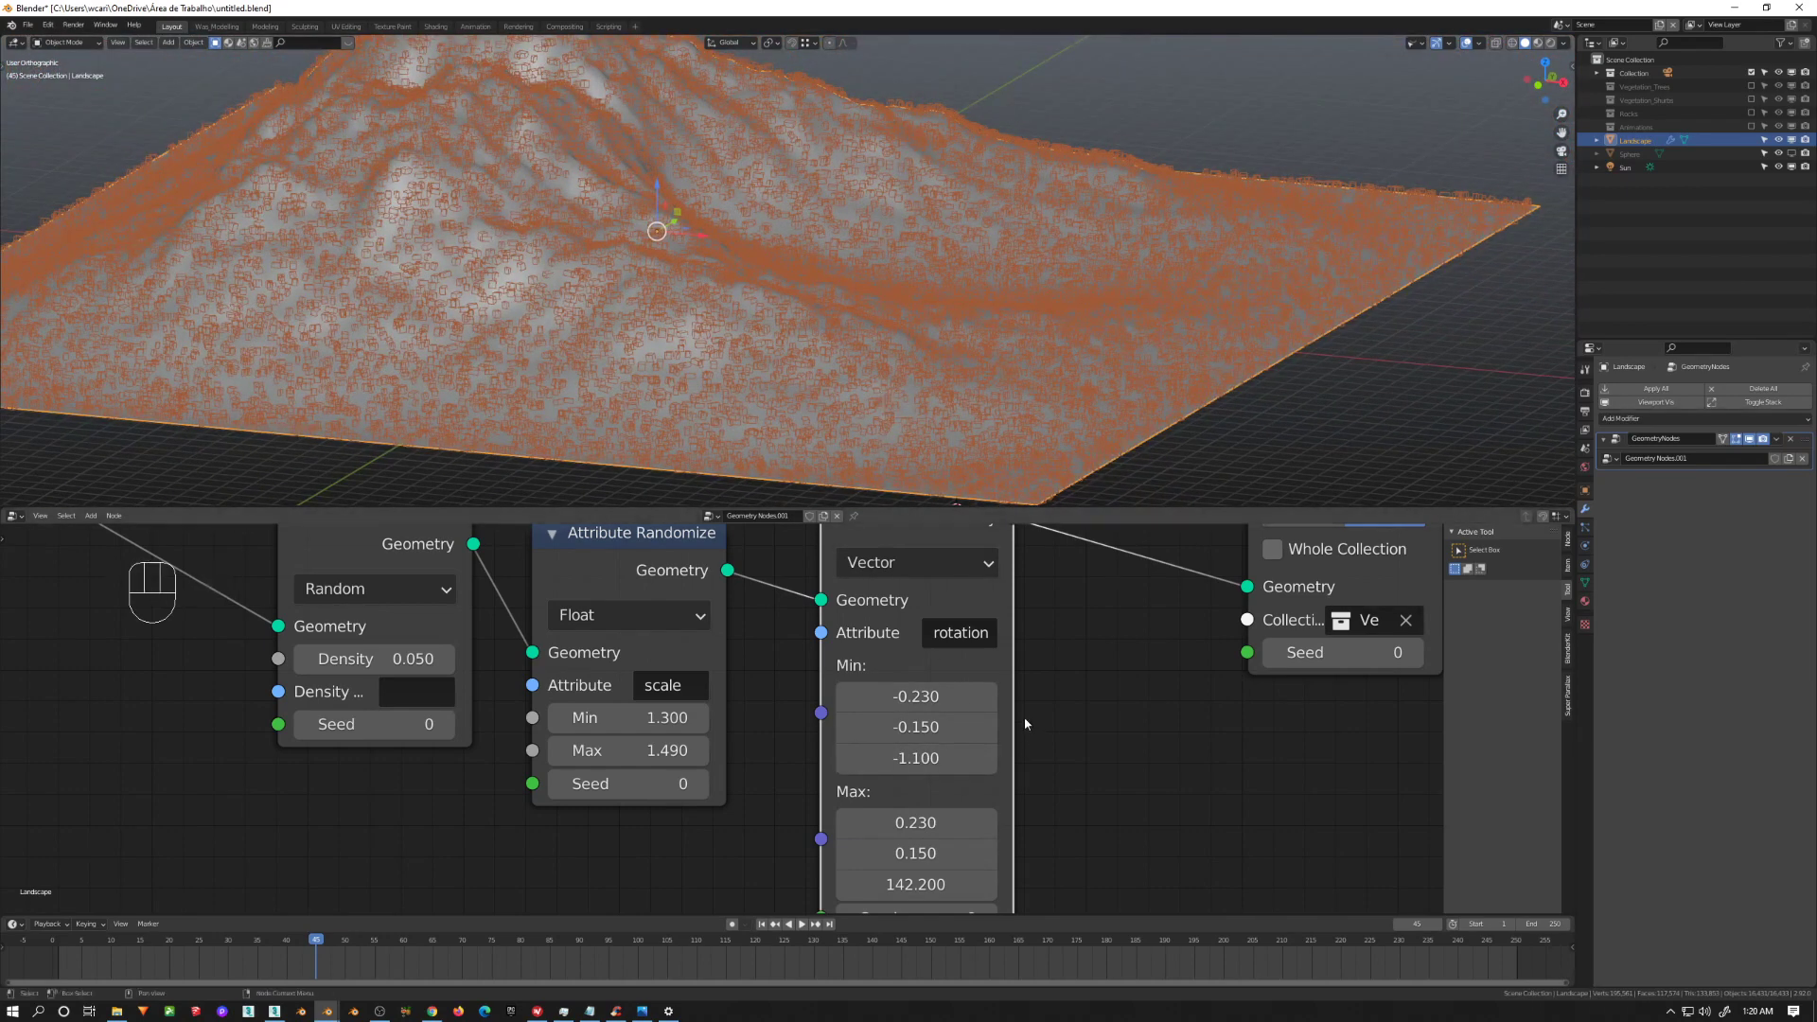
pyautogui.middleClick(1123, 723)
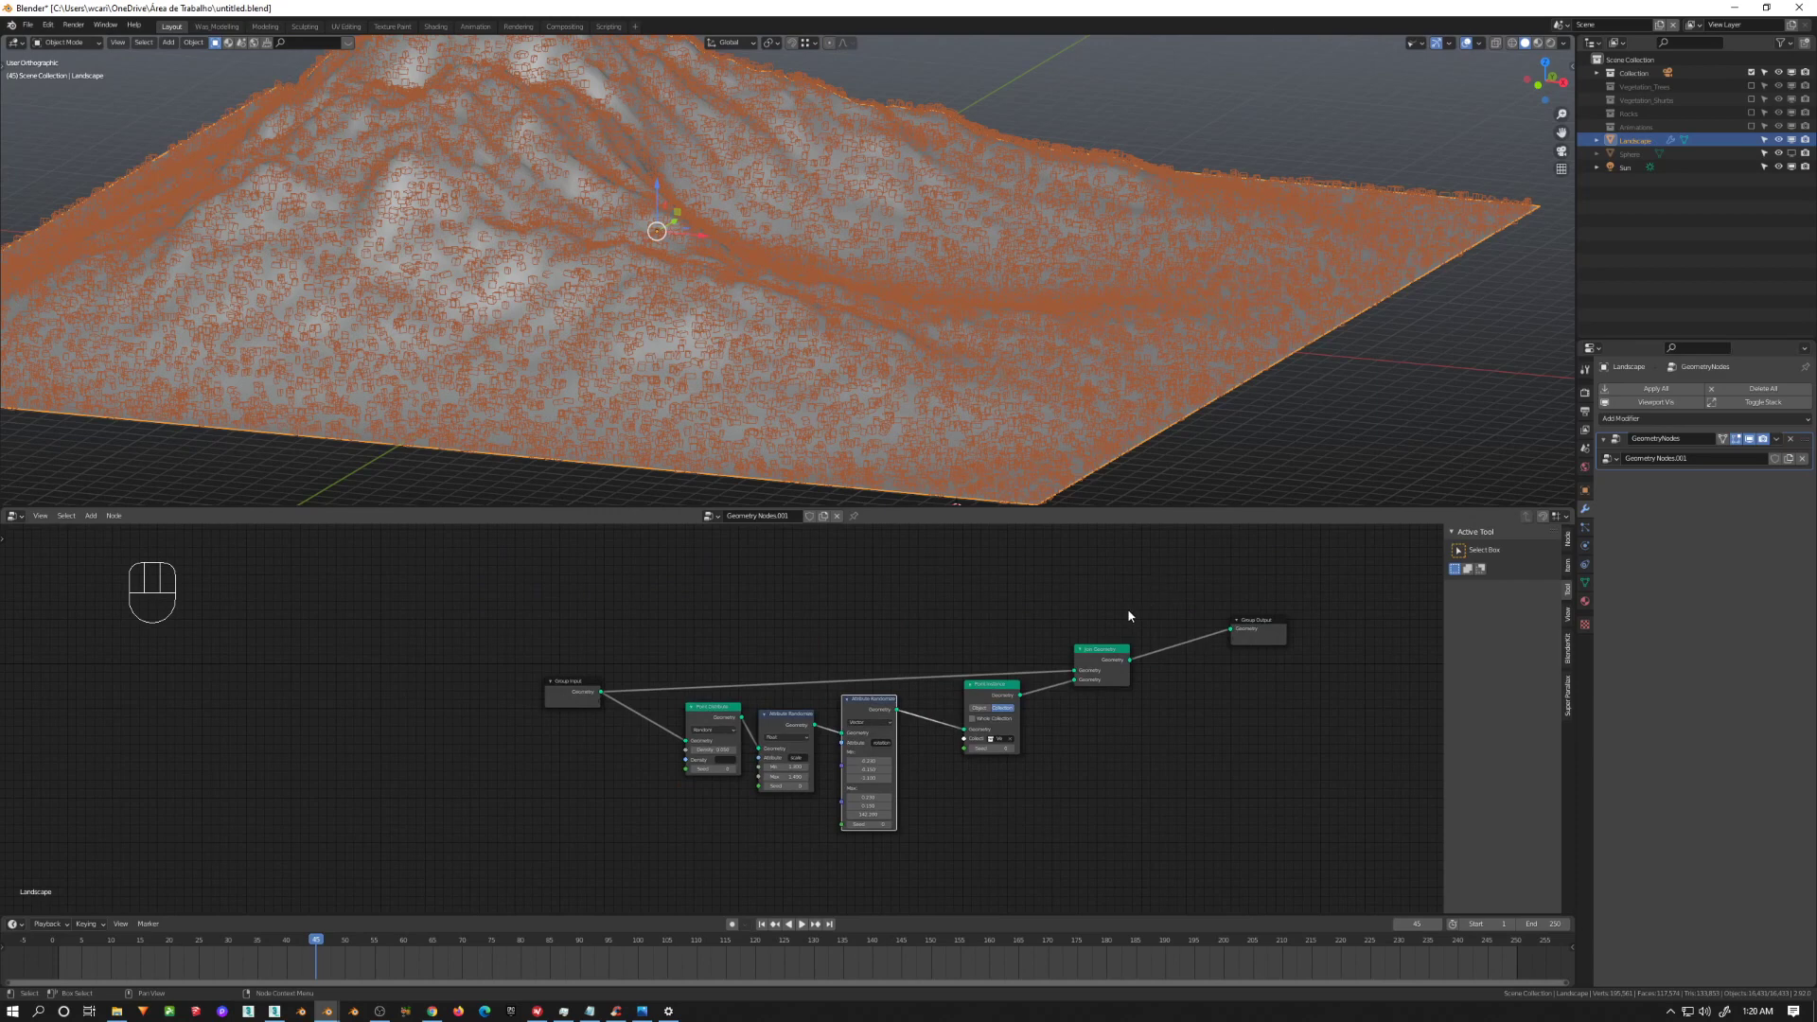
# Step: Duplicate the scatter branch and join it with the existing result through a new Join Geometry into the output
pyautogui.click(1039, 705)
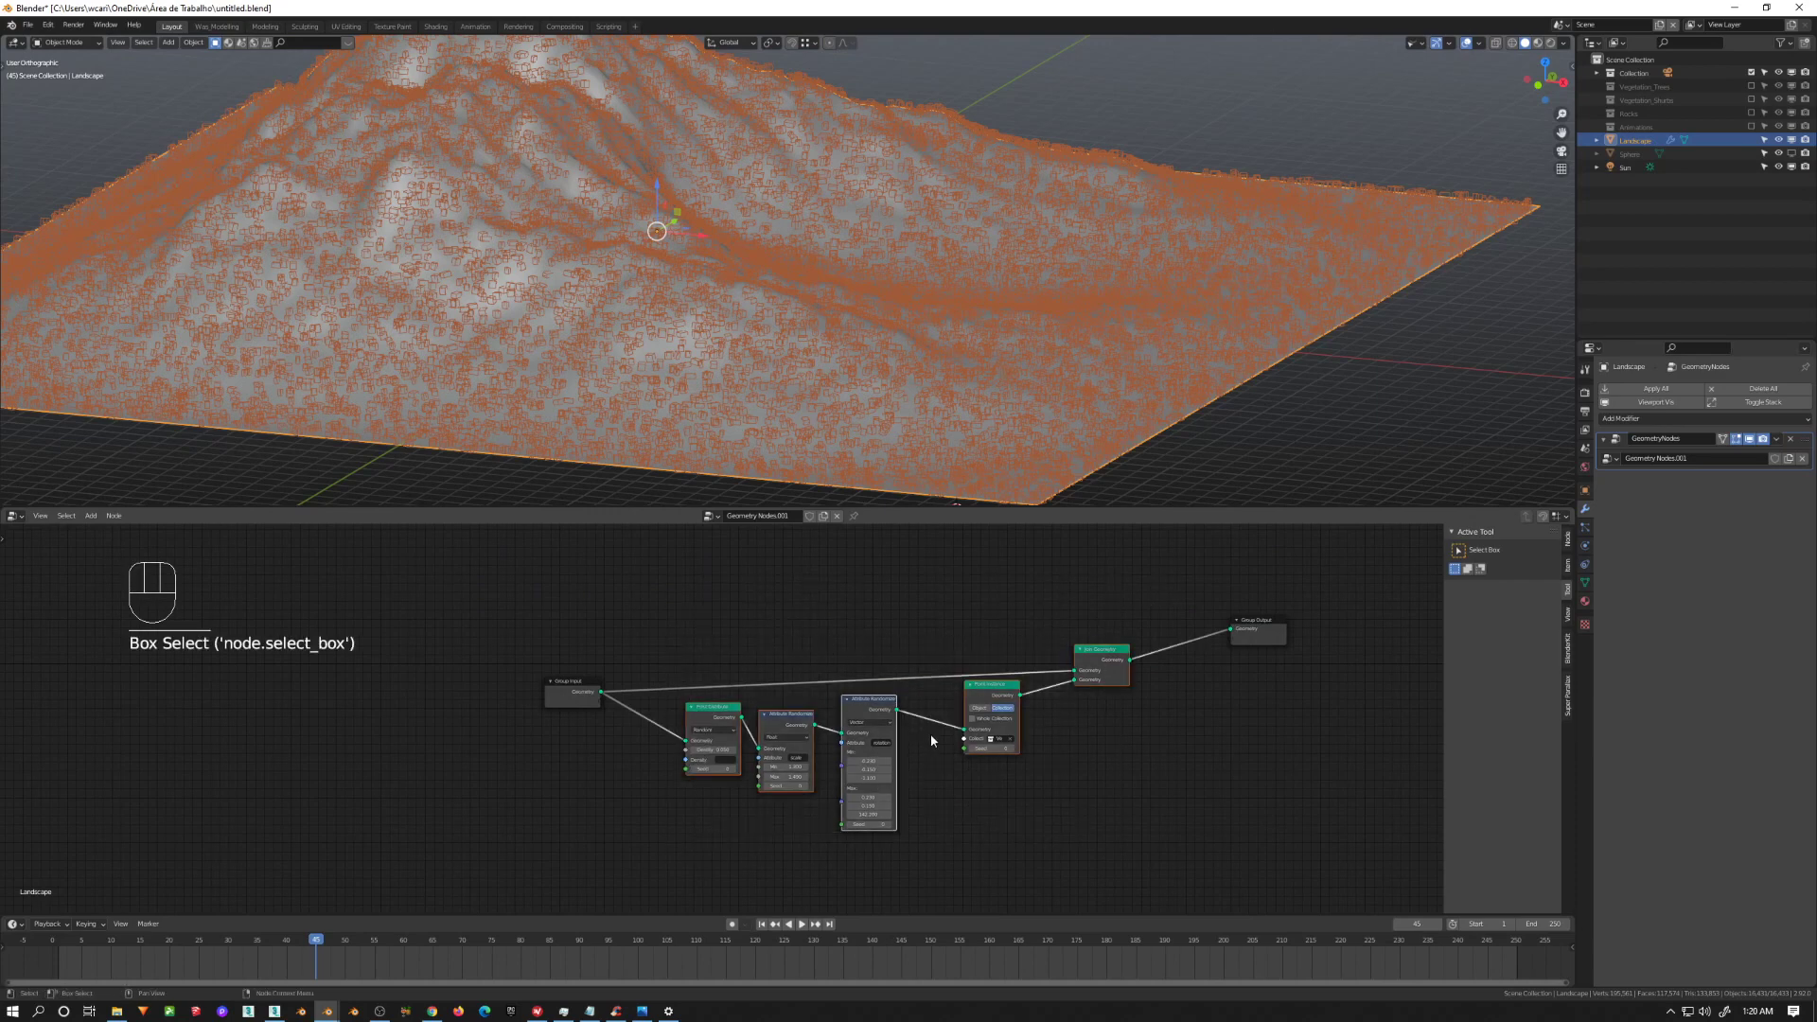
pyautogui.press('shift+d')
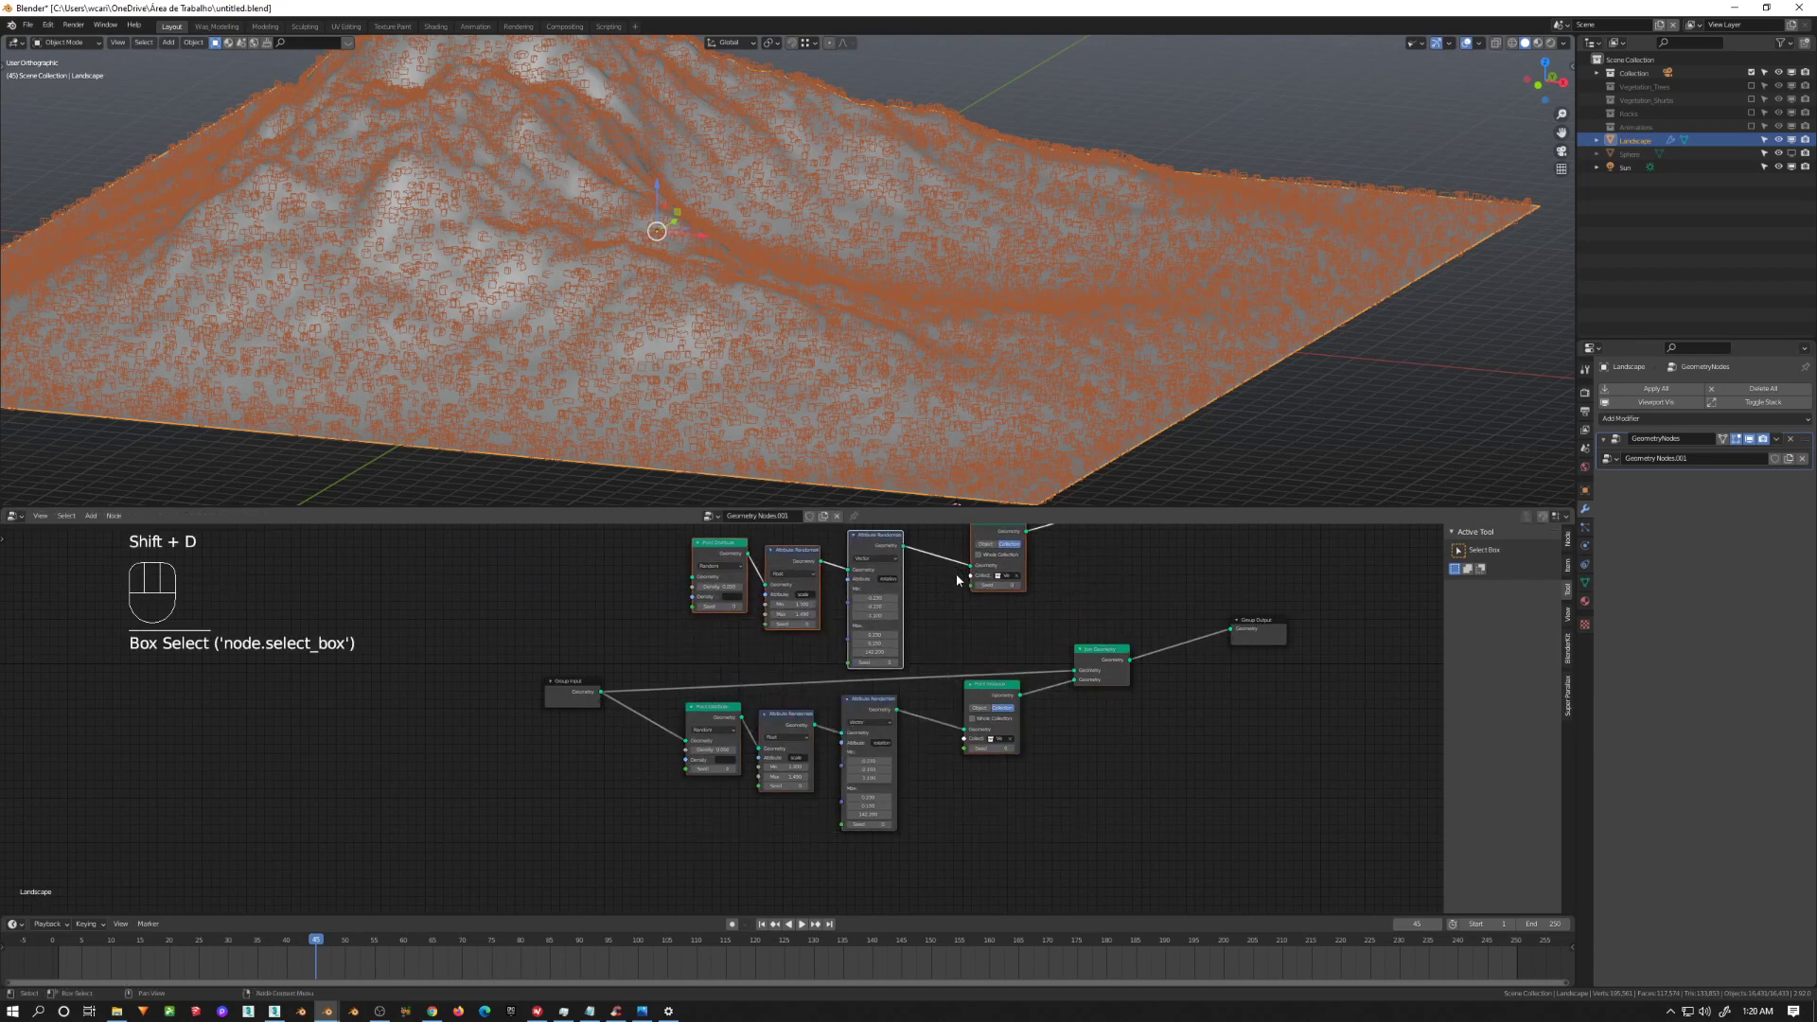
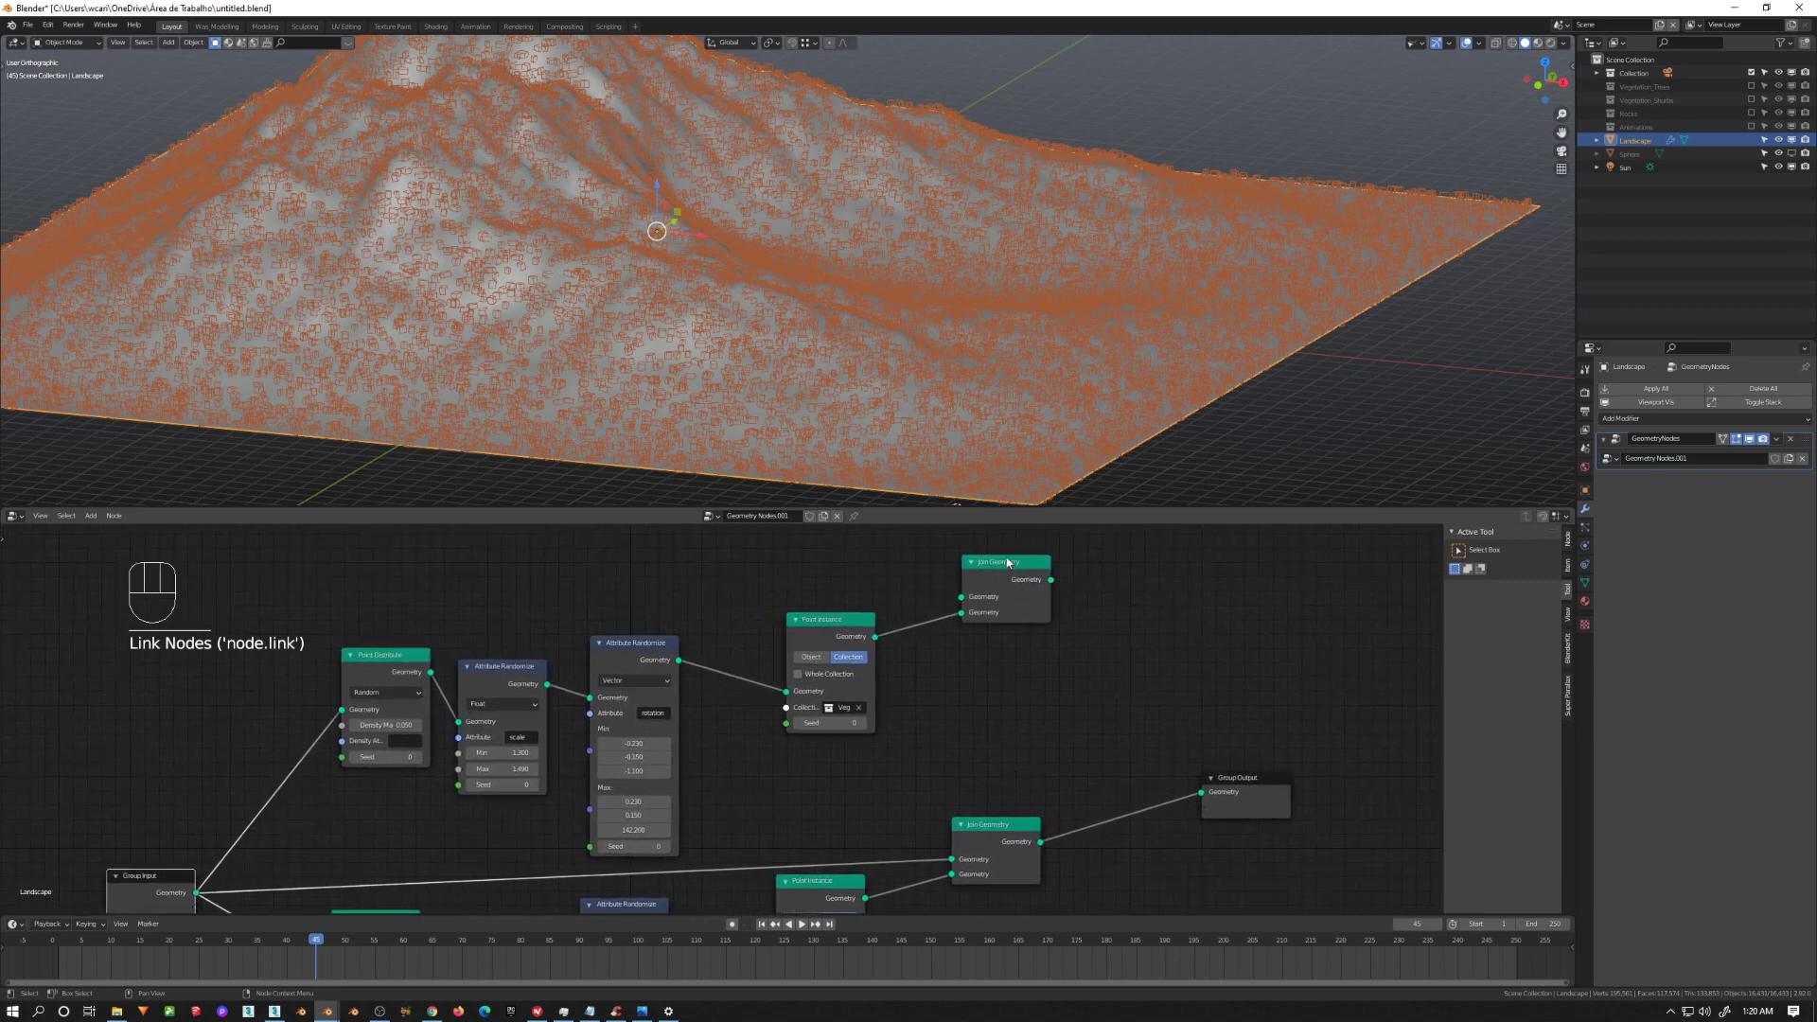
pyautogui.click(1033, 602)
pyautogui.click(1077, 805)
pyautogui.click(1202, 775)
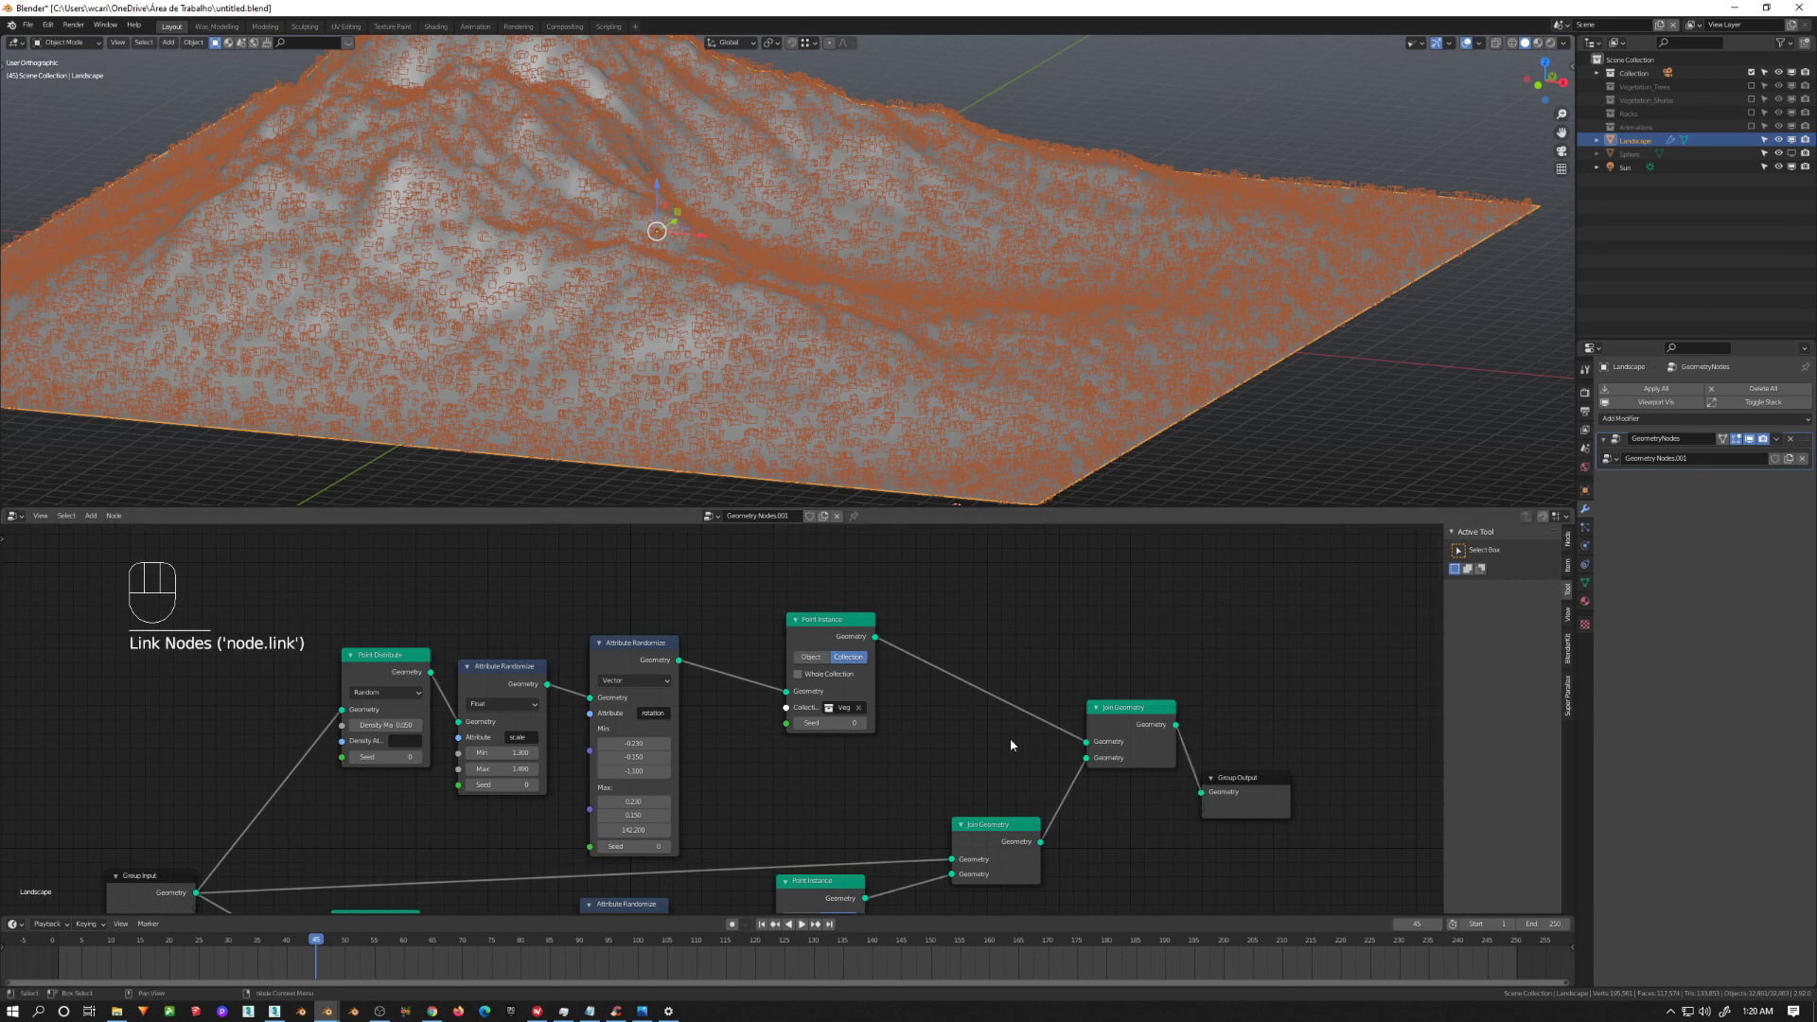
# Step: Pan the node graph to centre both branches and select within the copied branch
pyautogui.middleClick(871, 745)
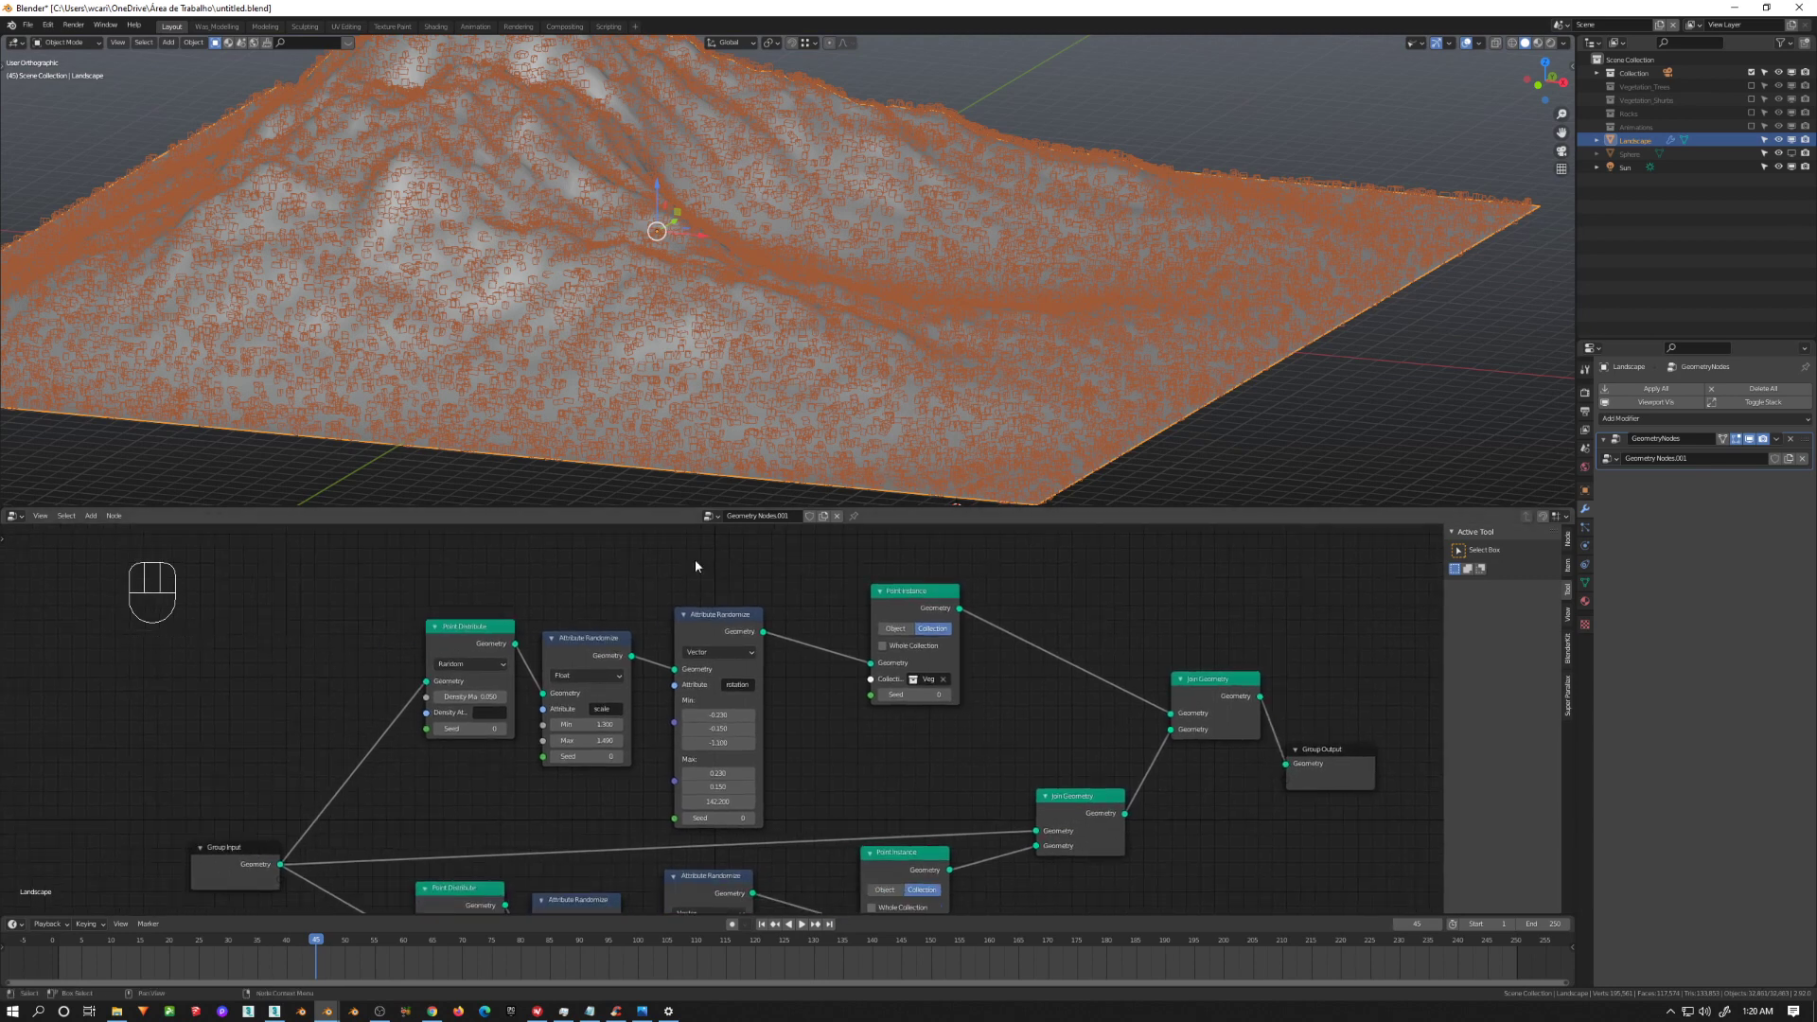
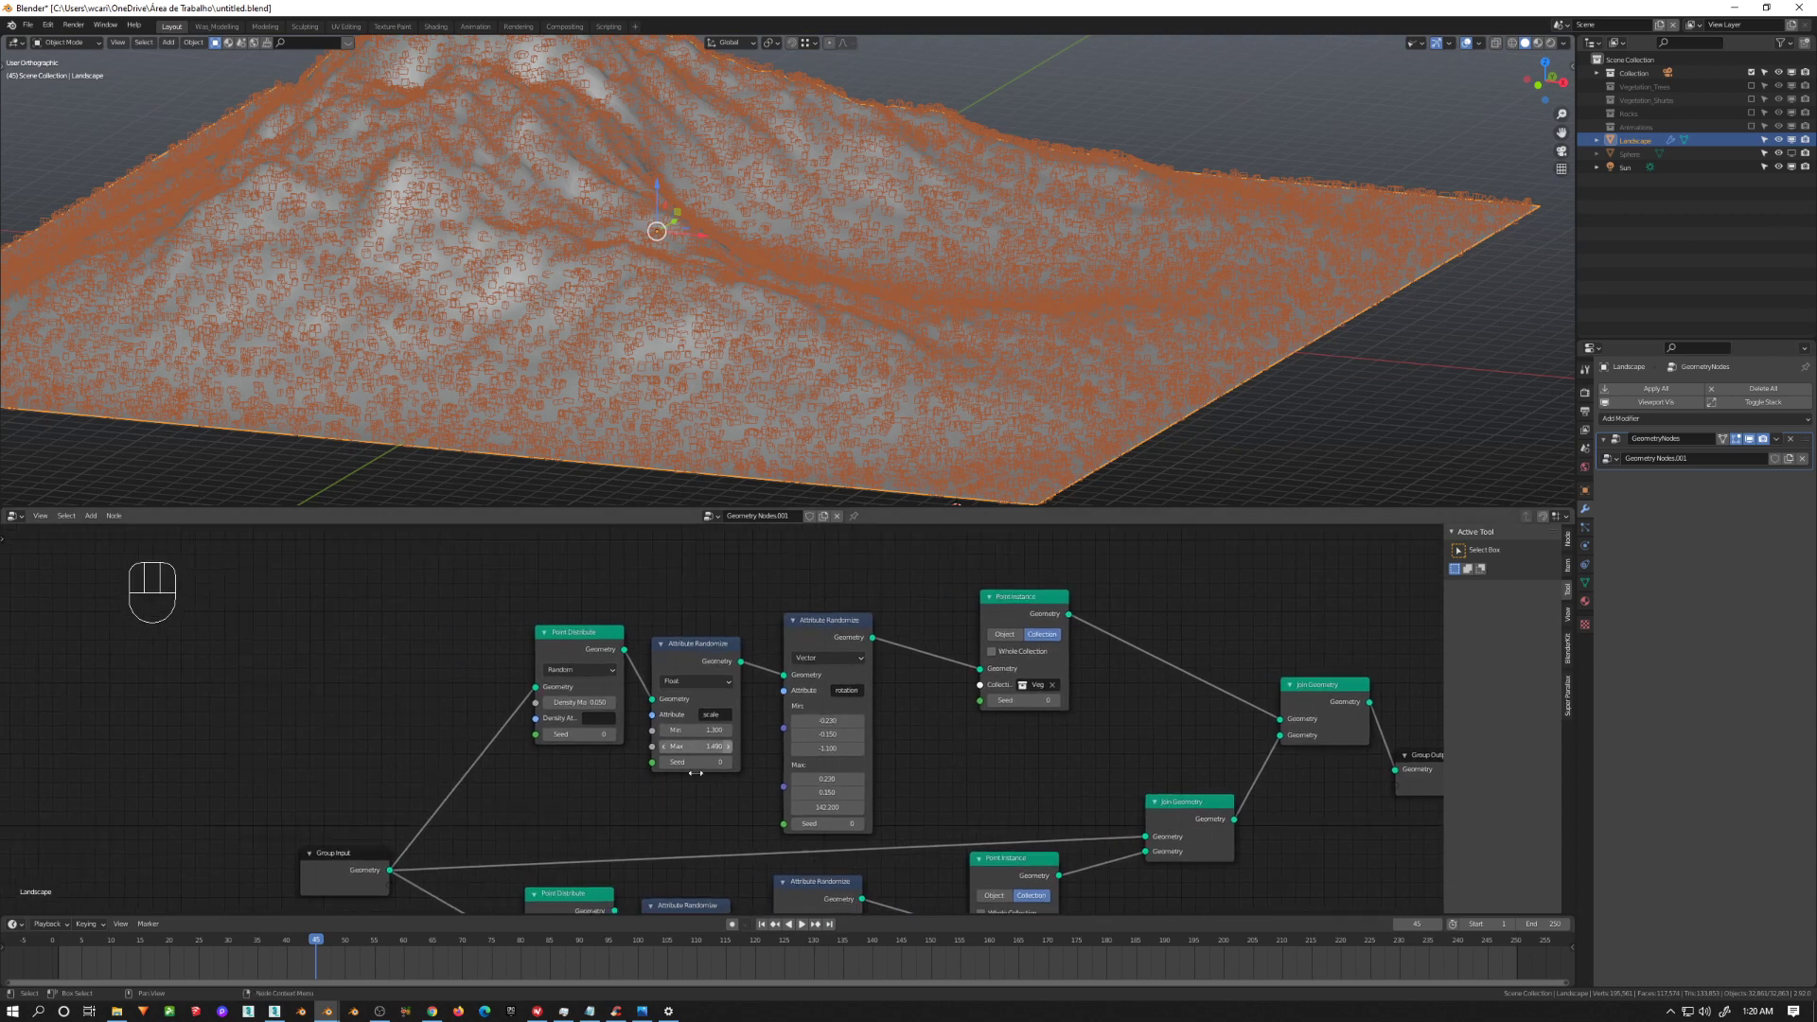
pyautogui.middleClick(792, 419)
pyautogui.click(619, 744)
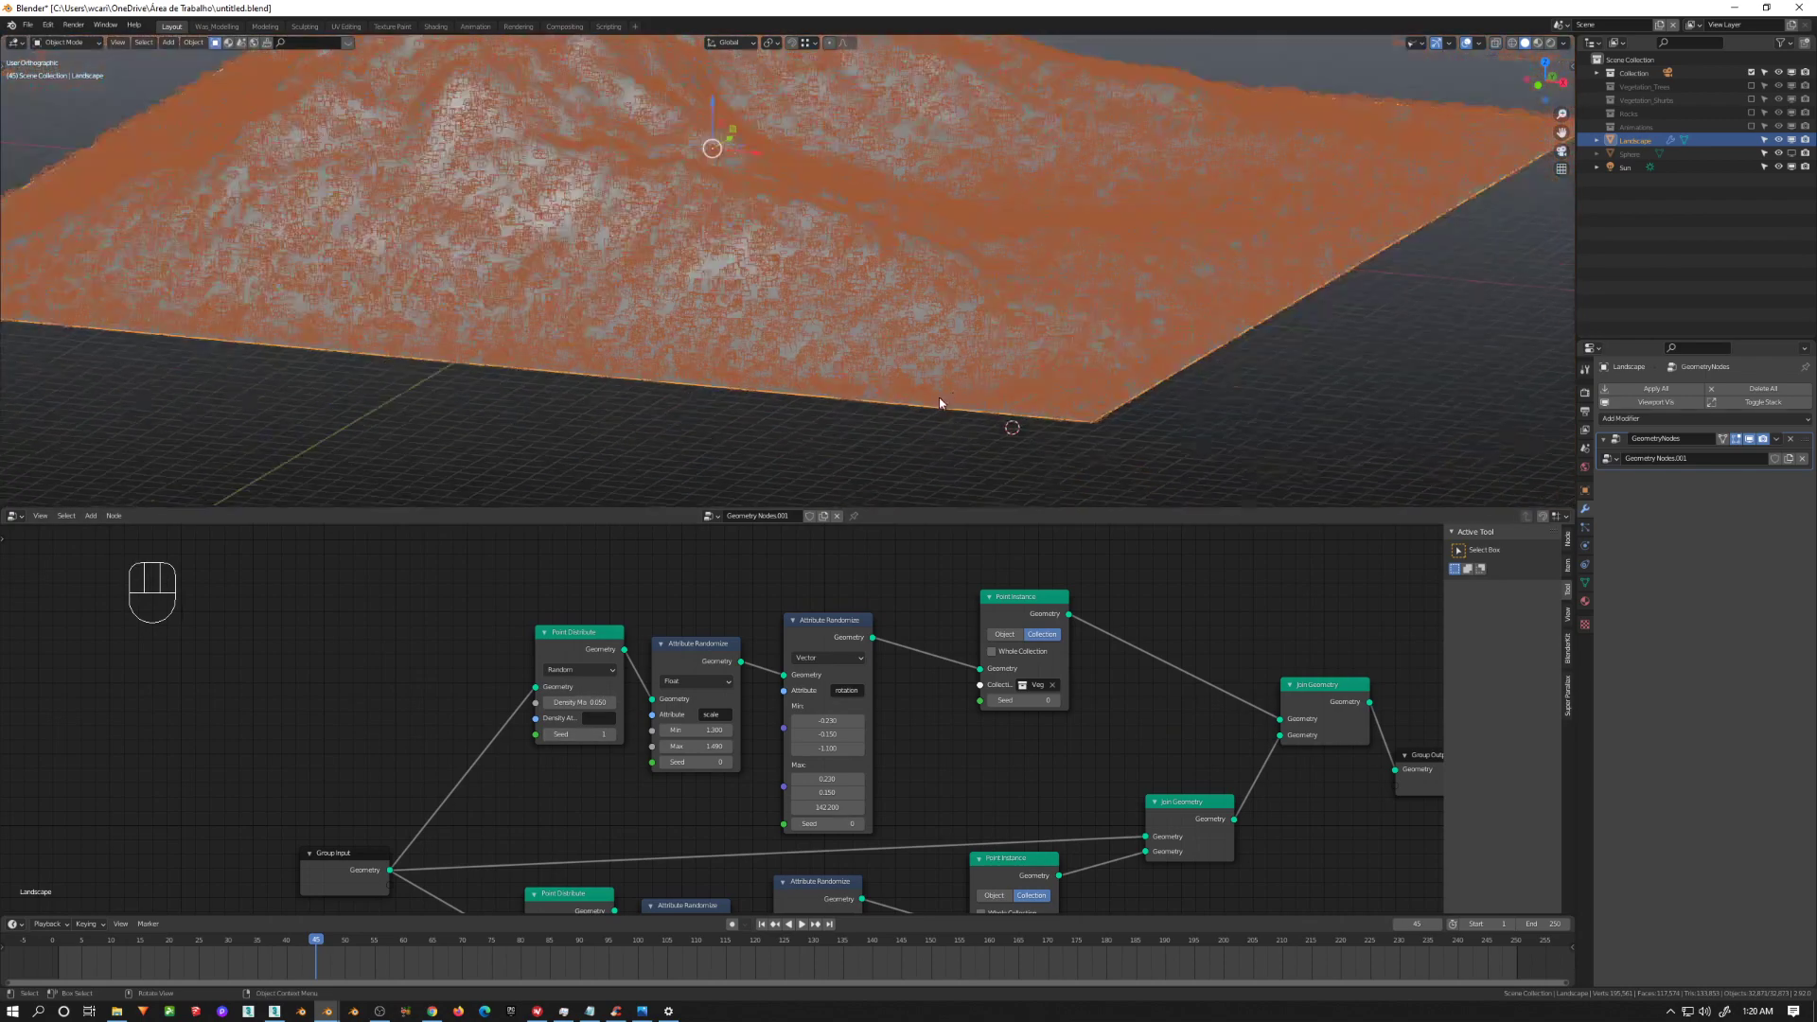
# Step: Switch the copied branch to instance Vegetation_Trees and view the covered mountain through the camera
pyautogui.middleClick(950, 407)
pyautogui.middleClick(926, 397)
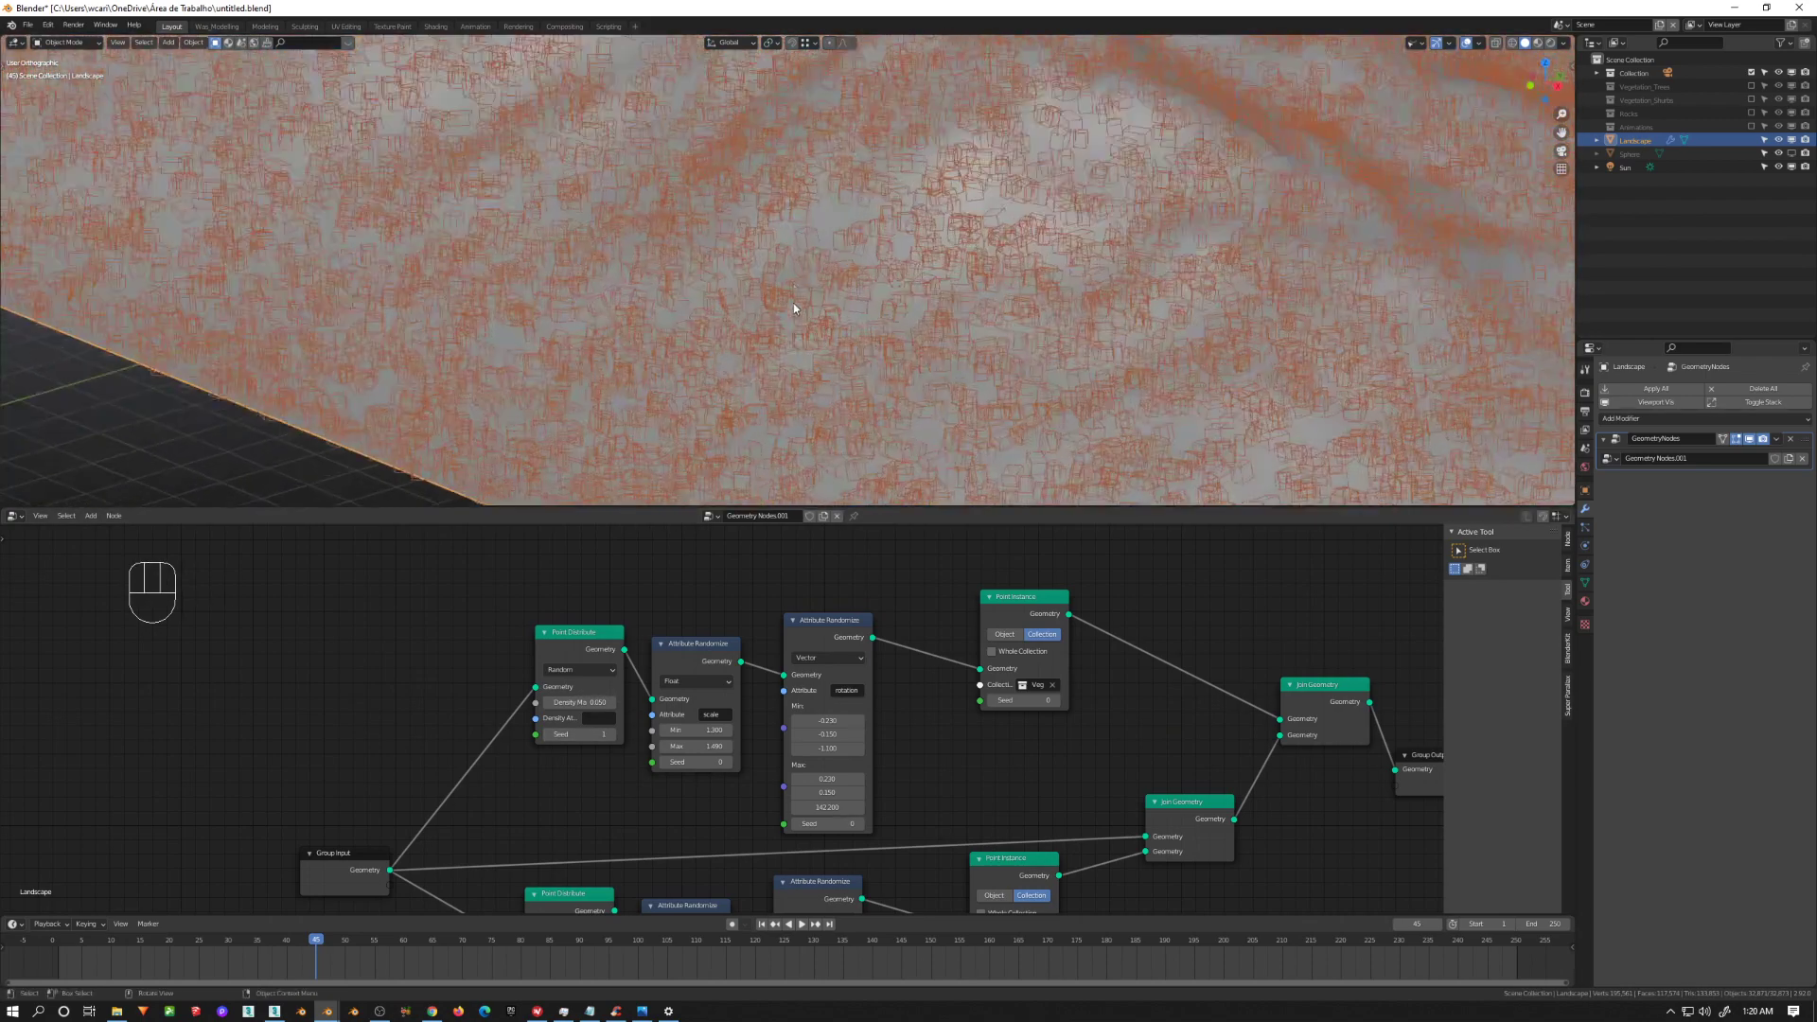
pyautogui.moveTo(998, 389); pyautogui.dragTo(965, 385)
pyautogui.middleClick(1044, 771)
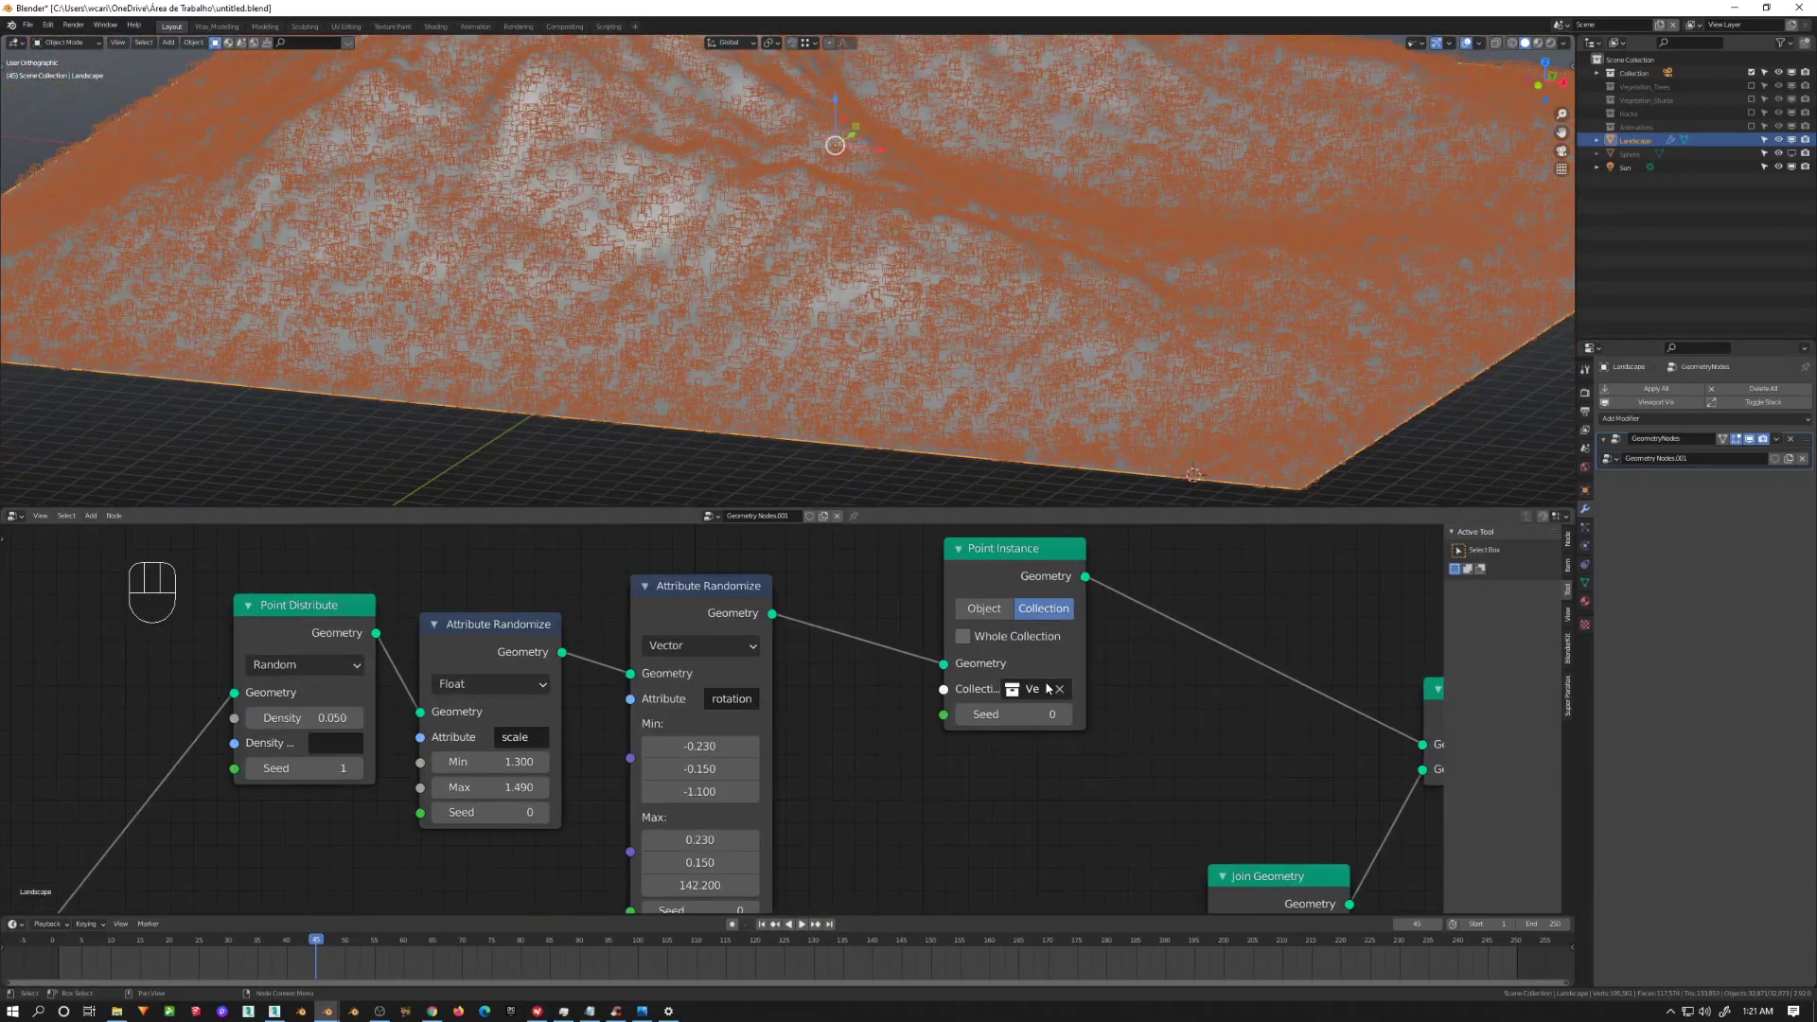
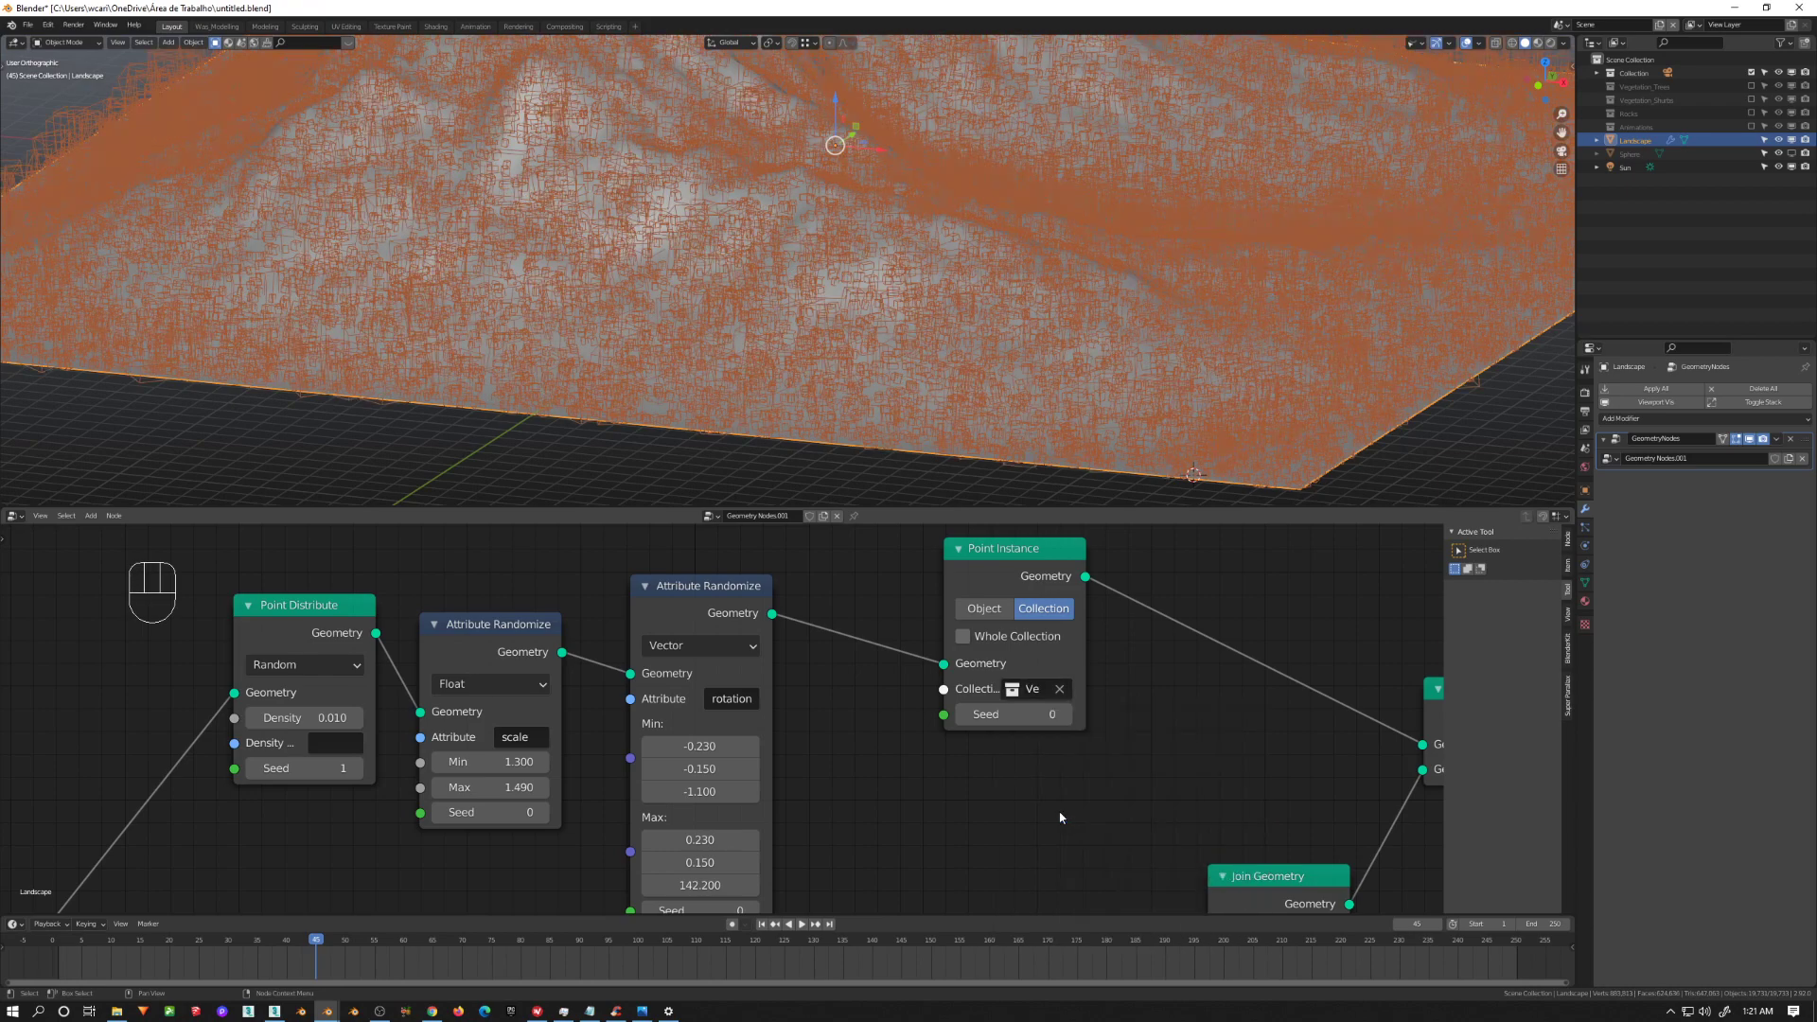
pyautogui.moveTo(1018, 247); pyautogui.dragTo(1024, 224)
pyautogui.press('KP_0')
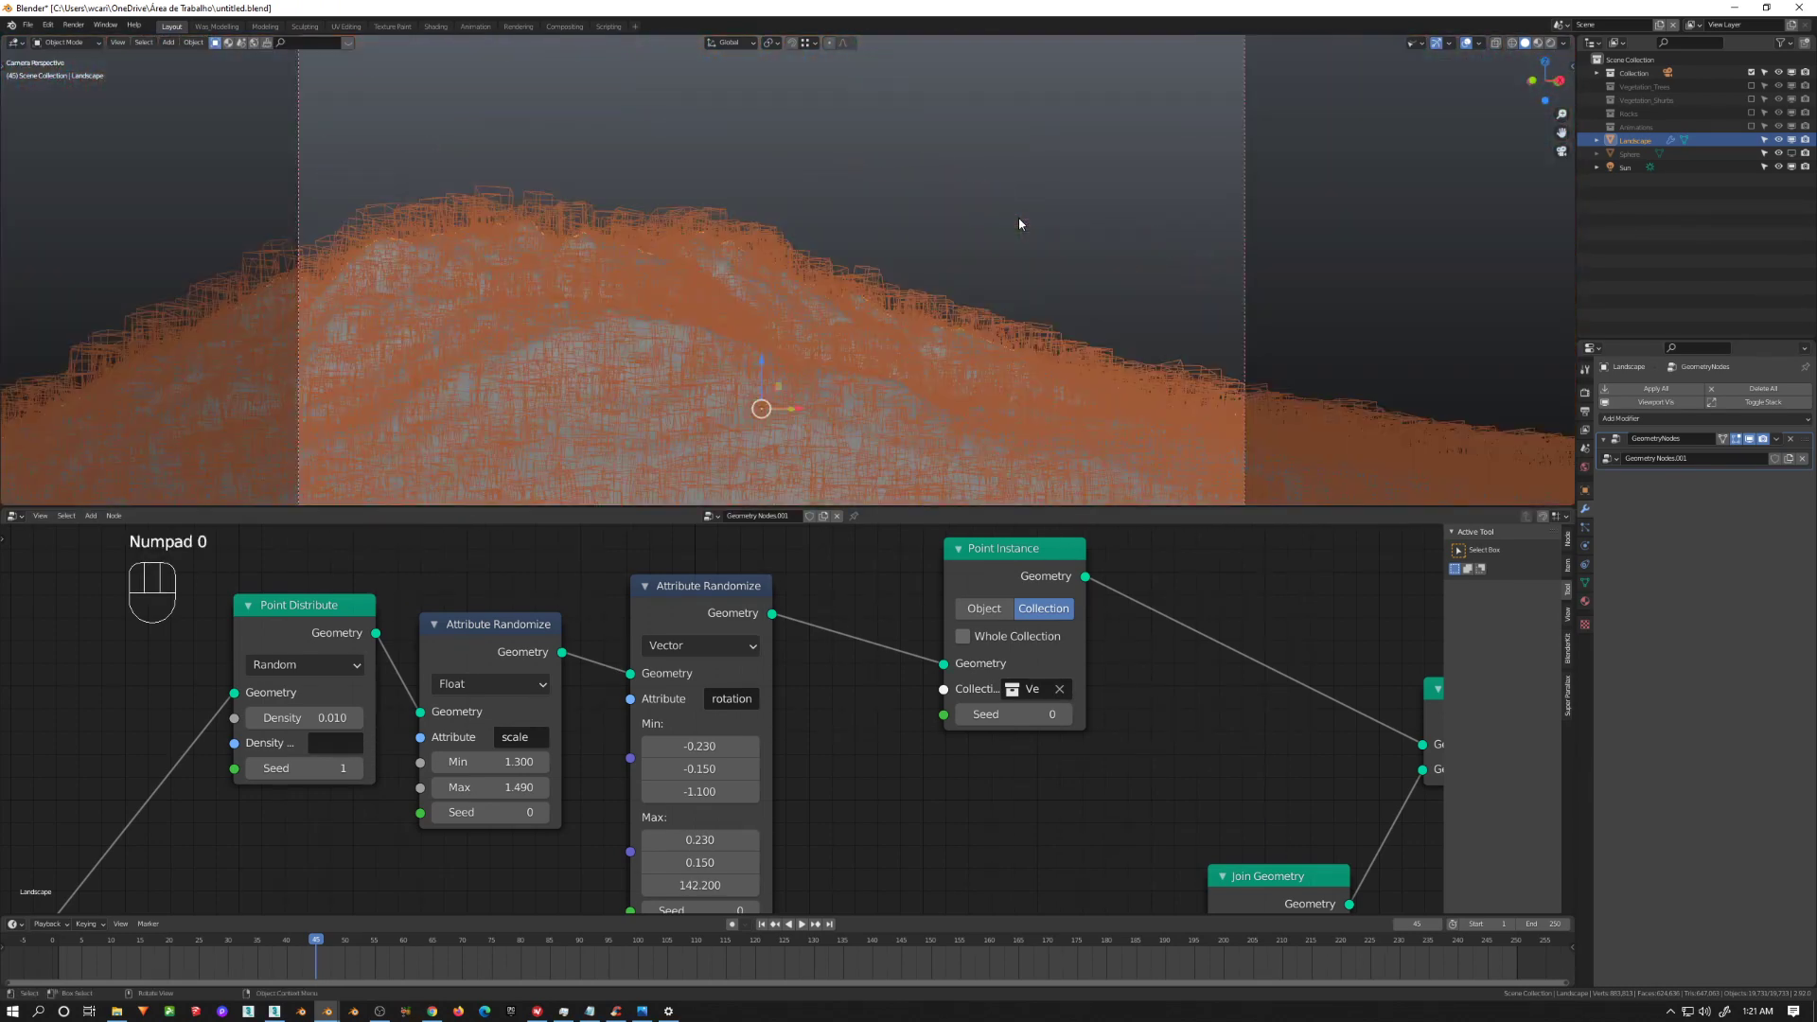
pyautogui.press('KP_0')
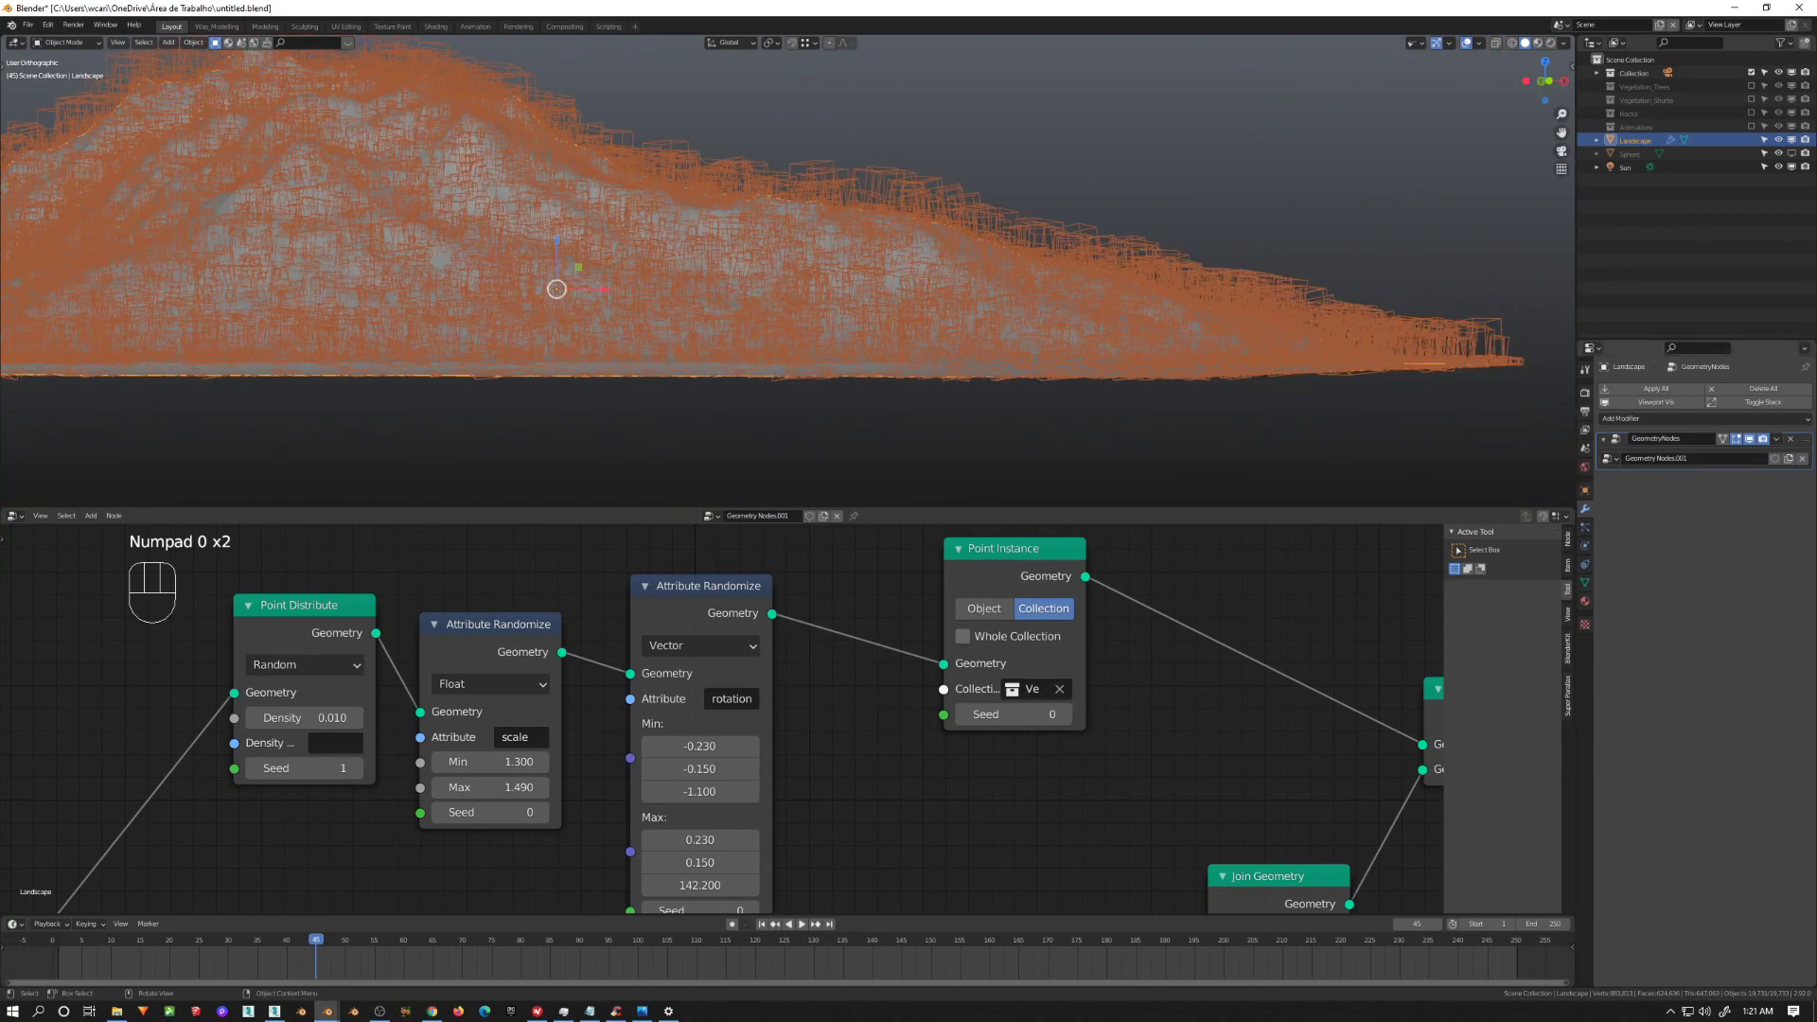
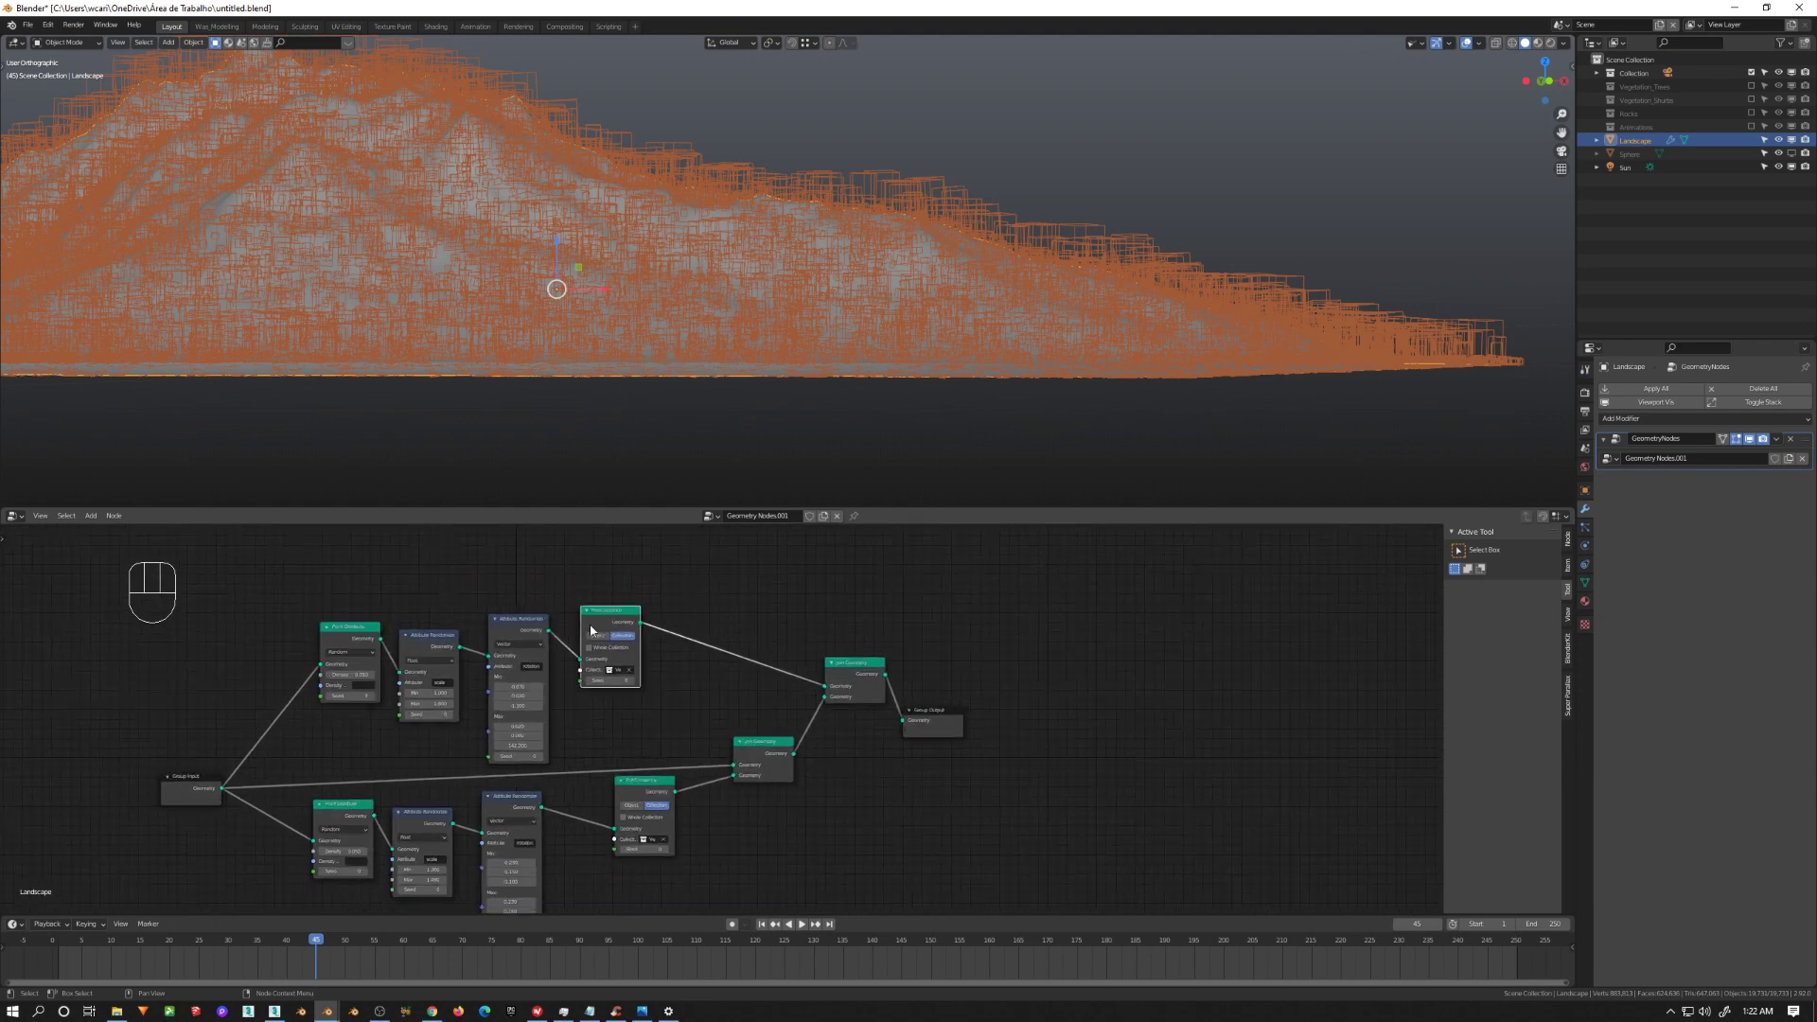
# Step: Duplicate the scatter branch again and collapse the vegetation and scale-randomize nodes to tidy the tree
pyautogui.click(701, 584)
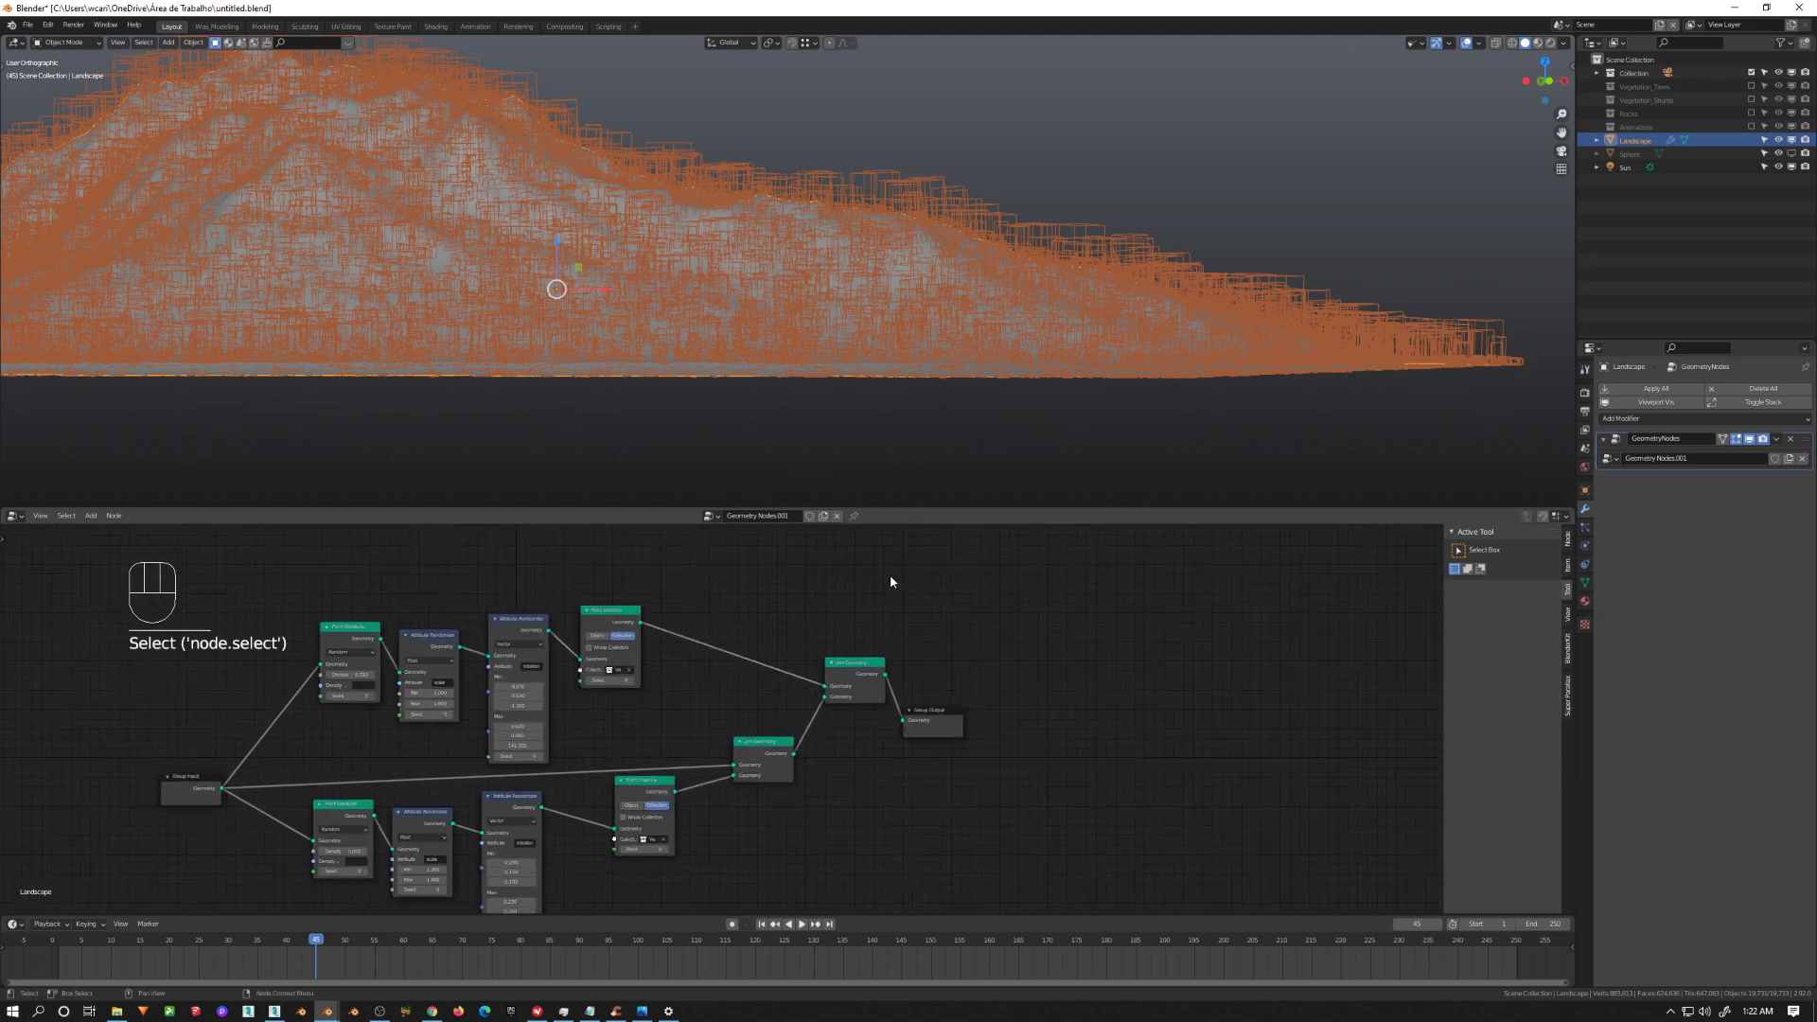
pyautogui.click(702, 650)
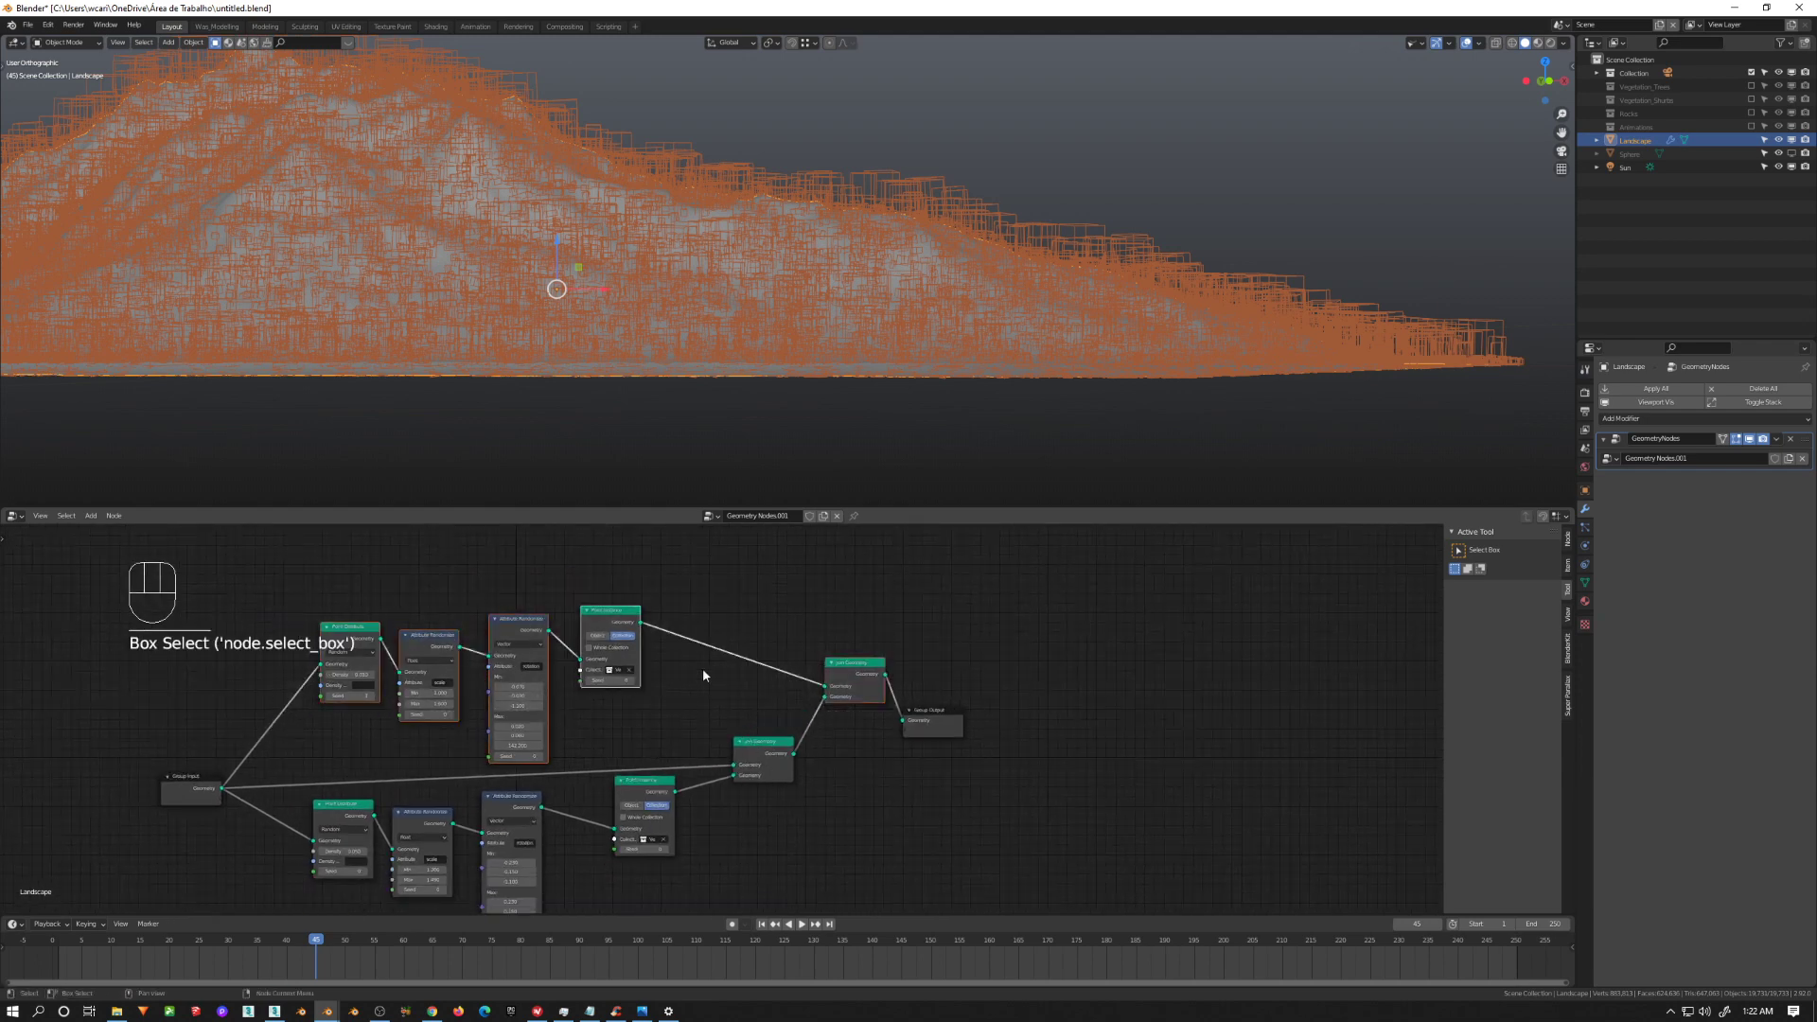
pyautogui.middleClick(683, 681)
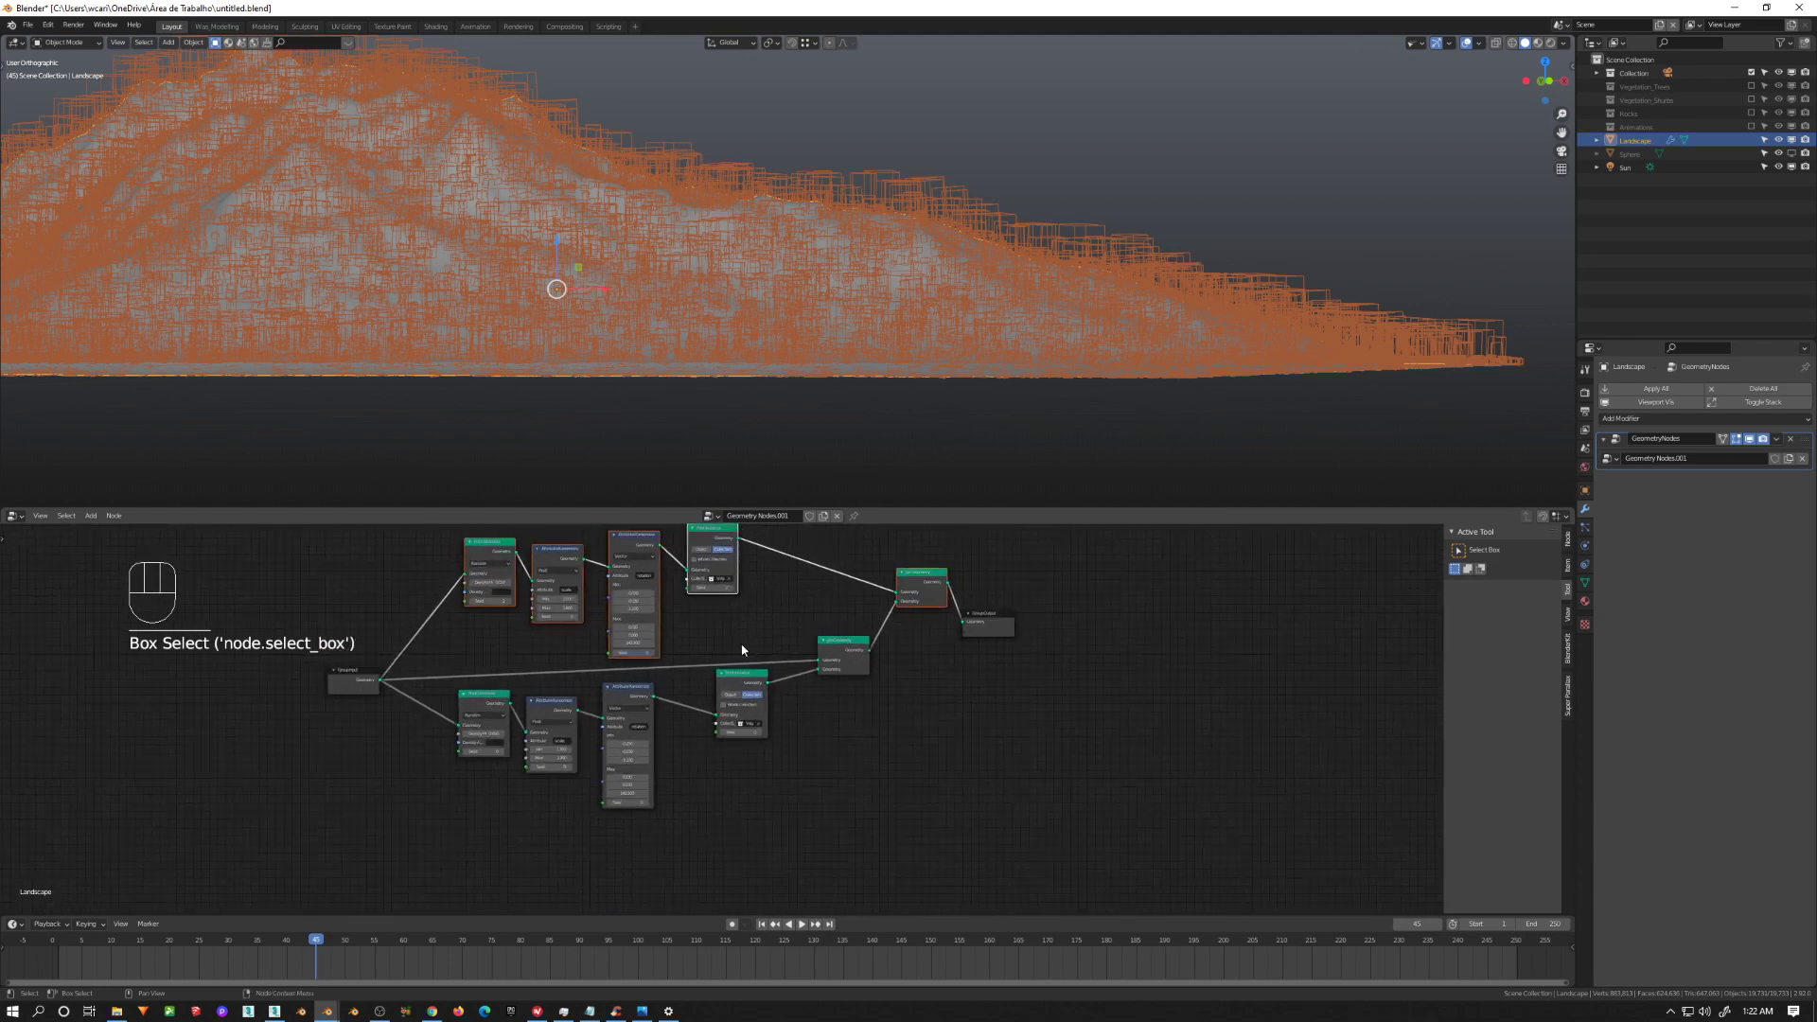
pyautogui.press('shift+d')
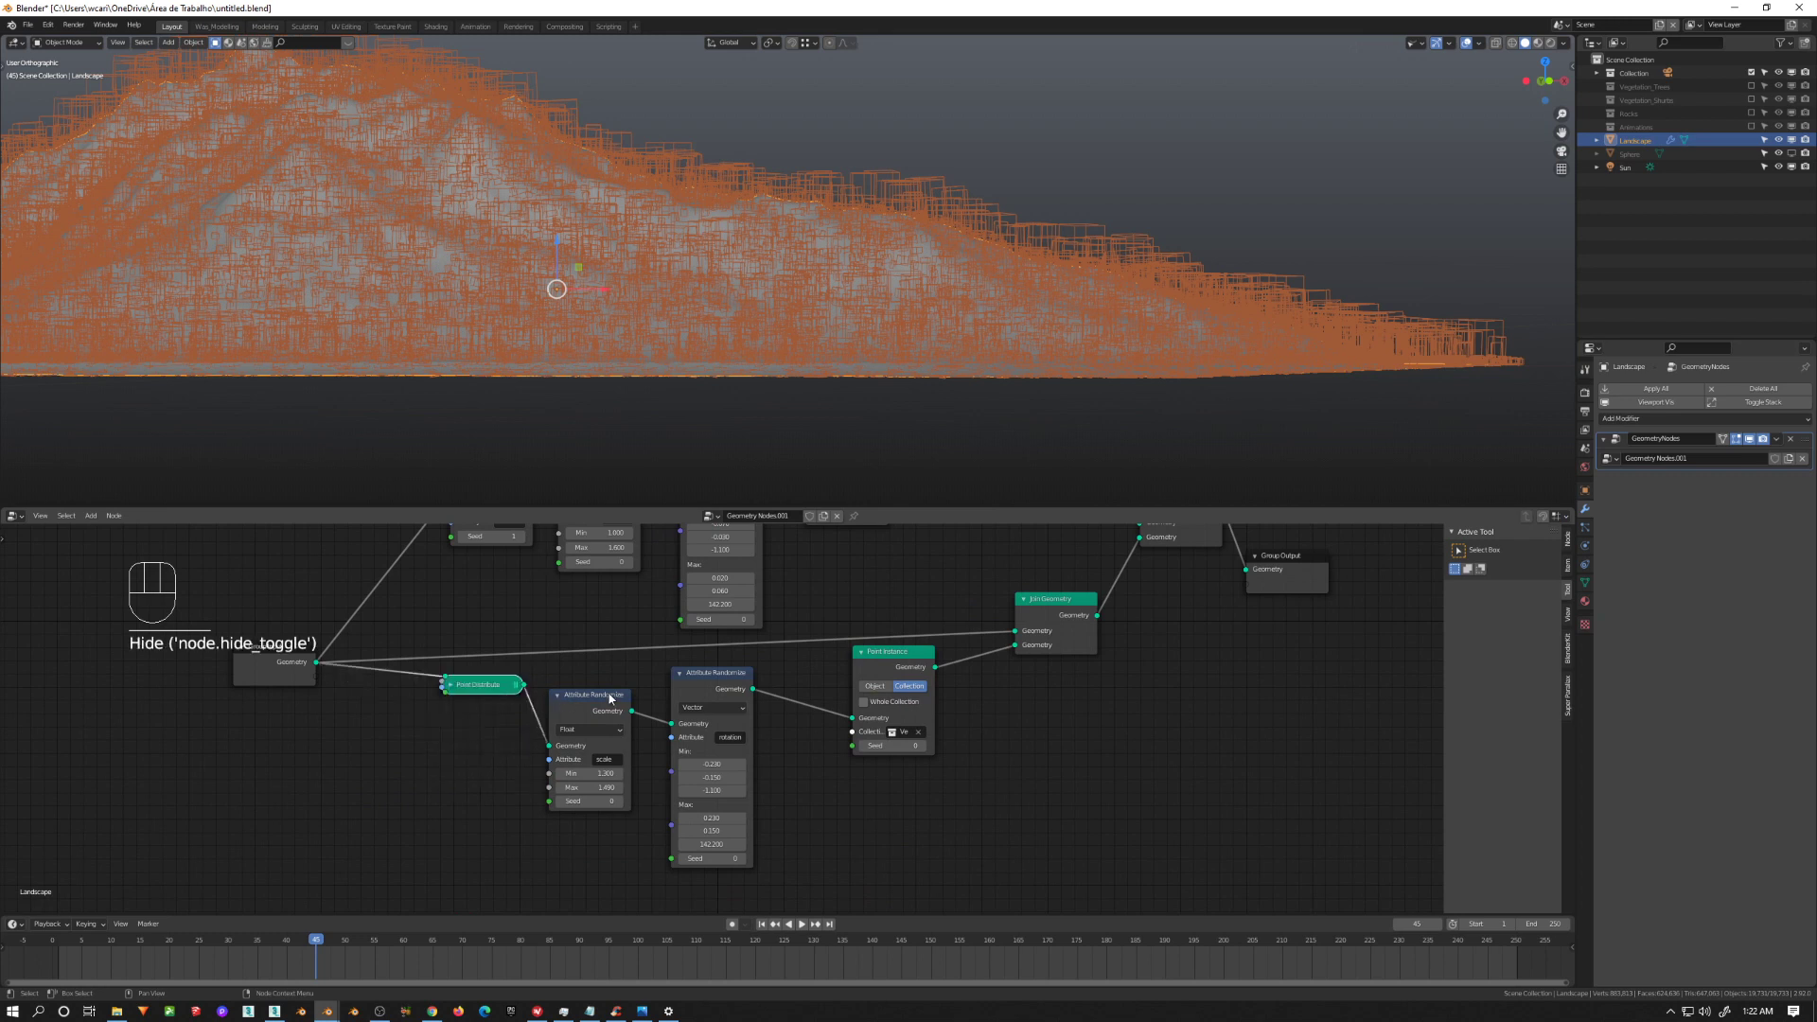
pyautogui.click(767, 659)
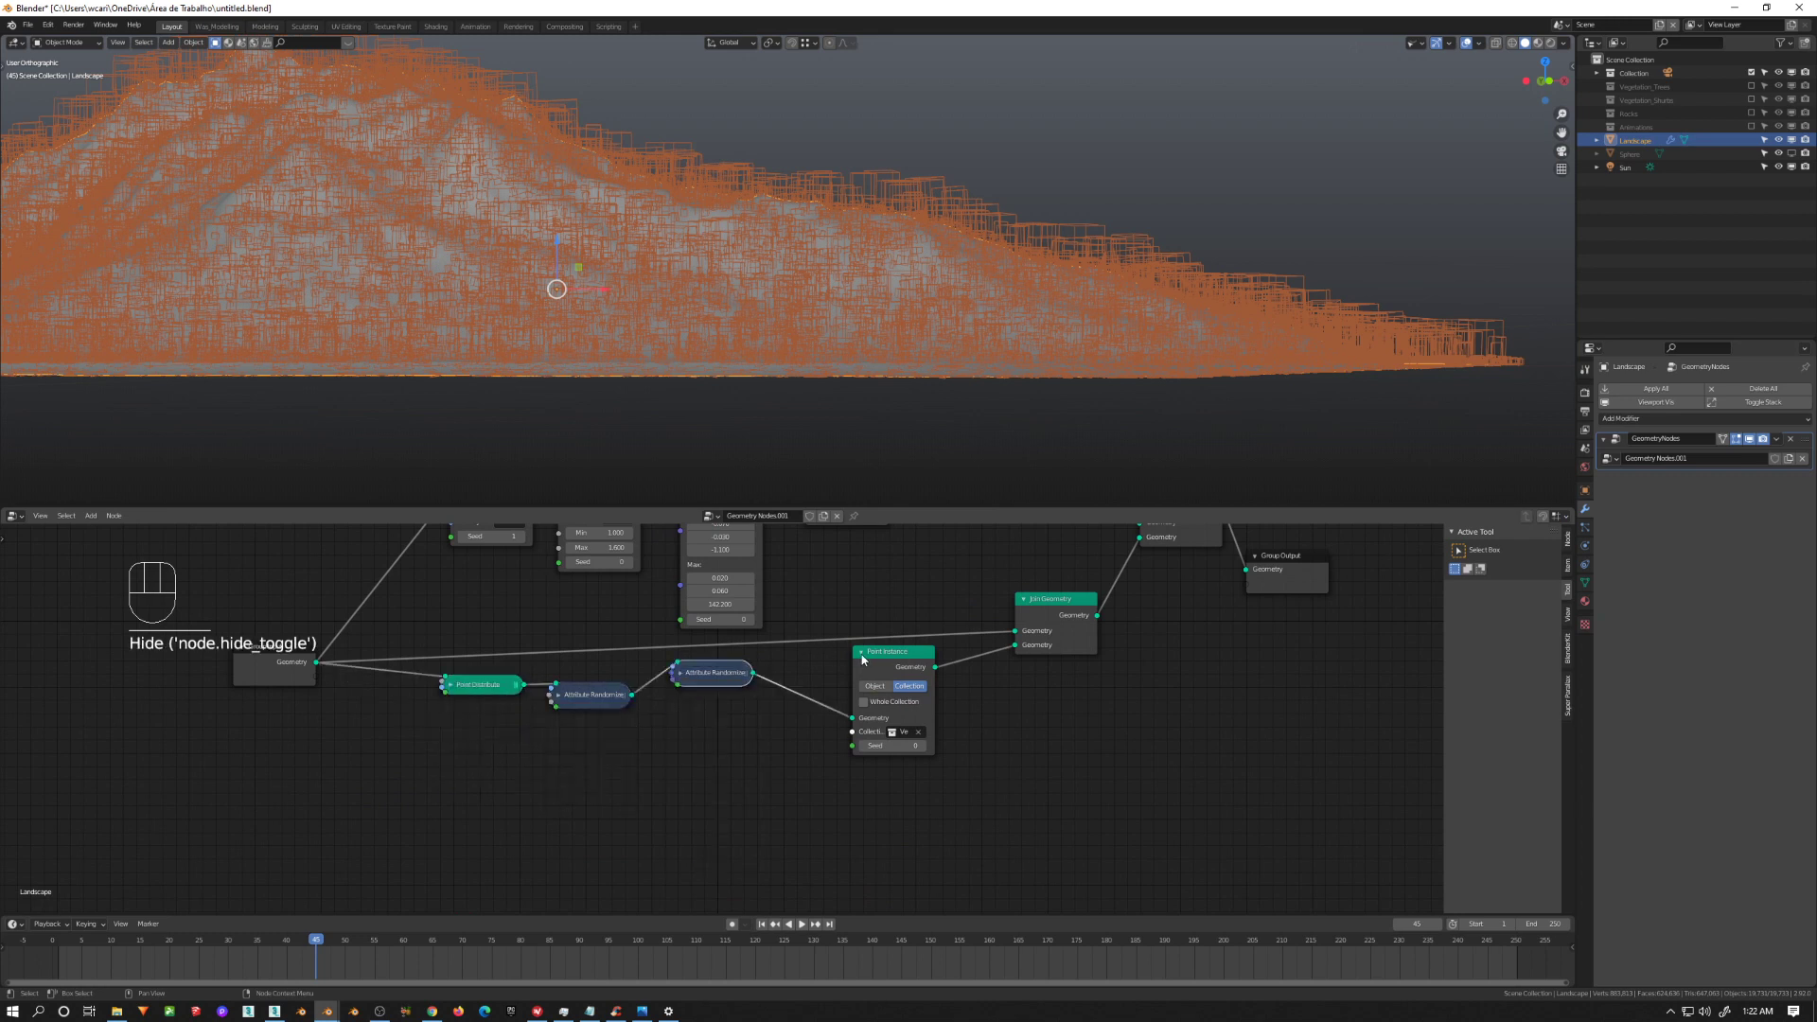
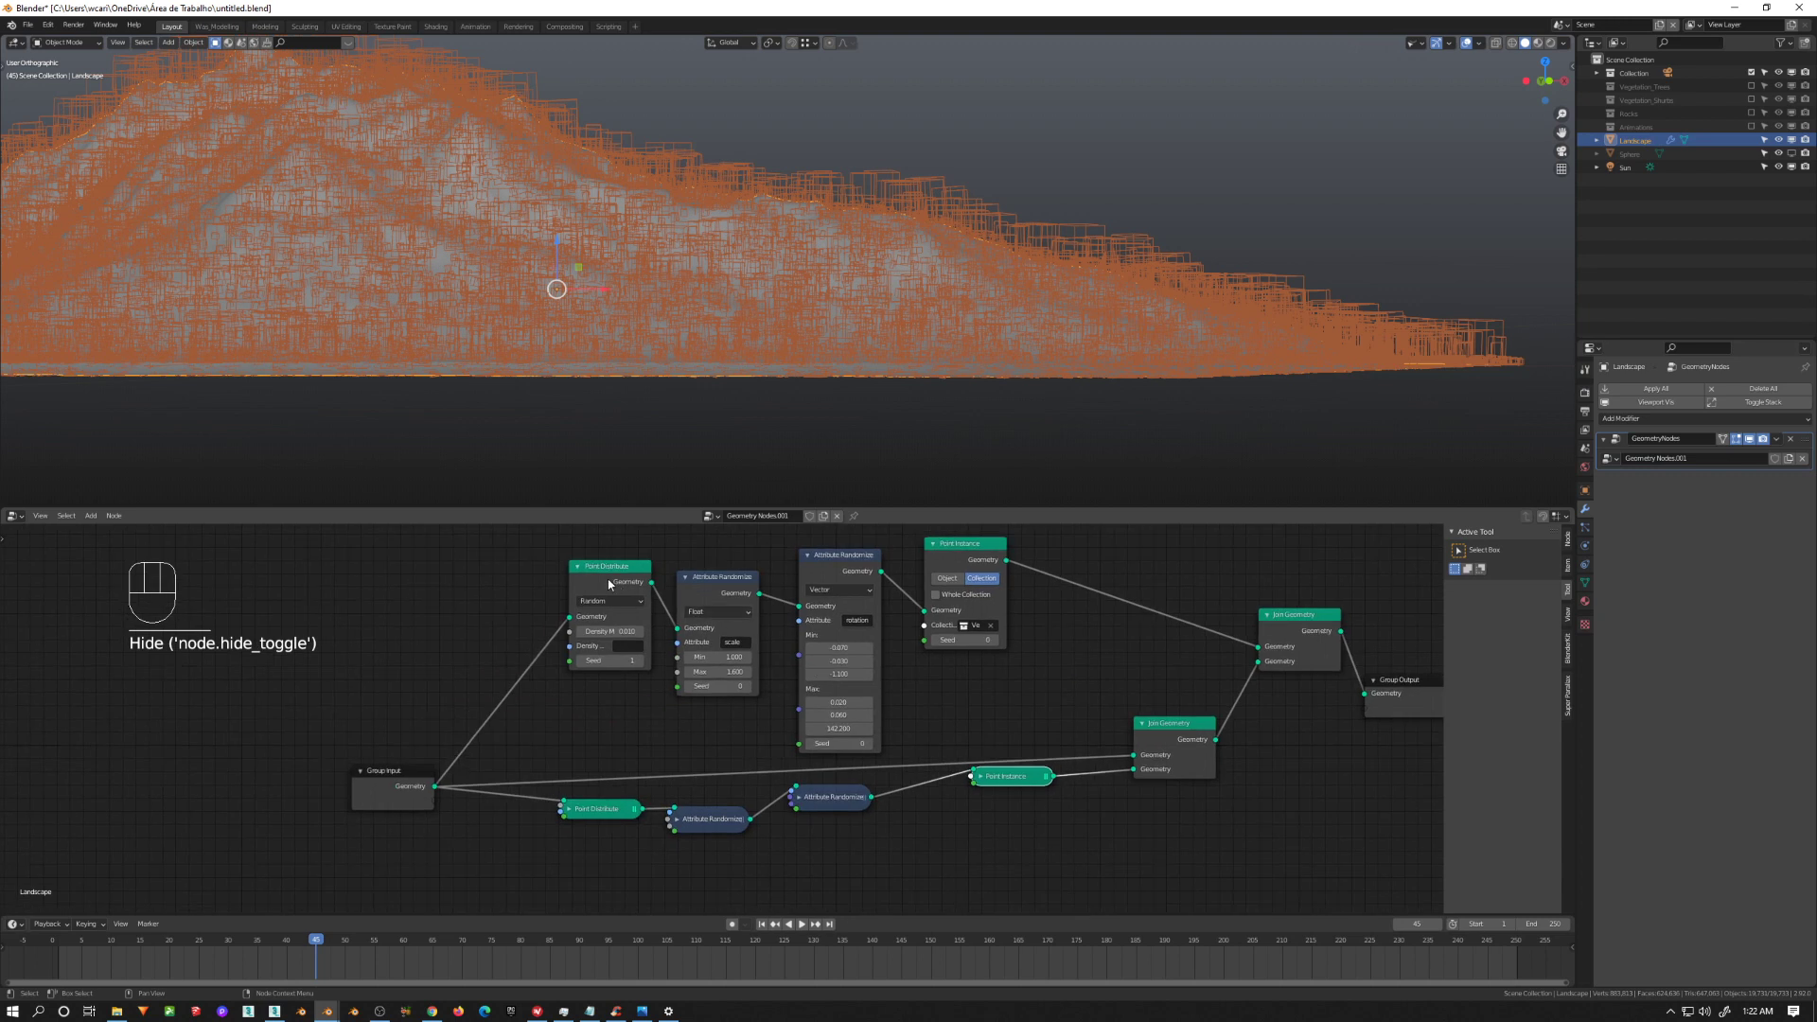
pyautogui.click(663, 577)
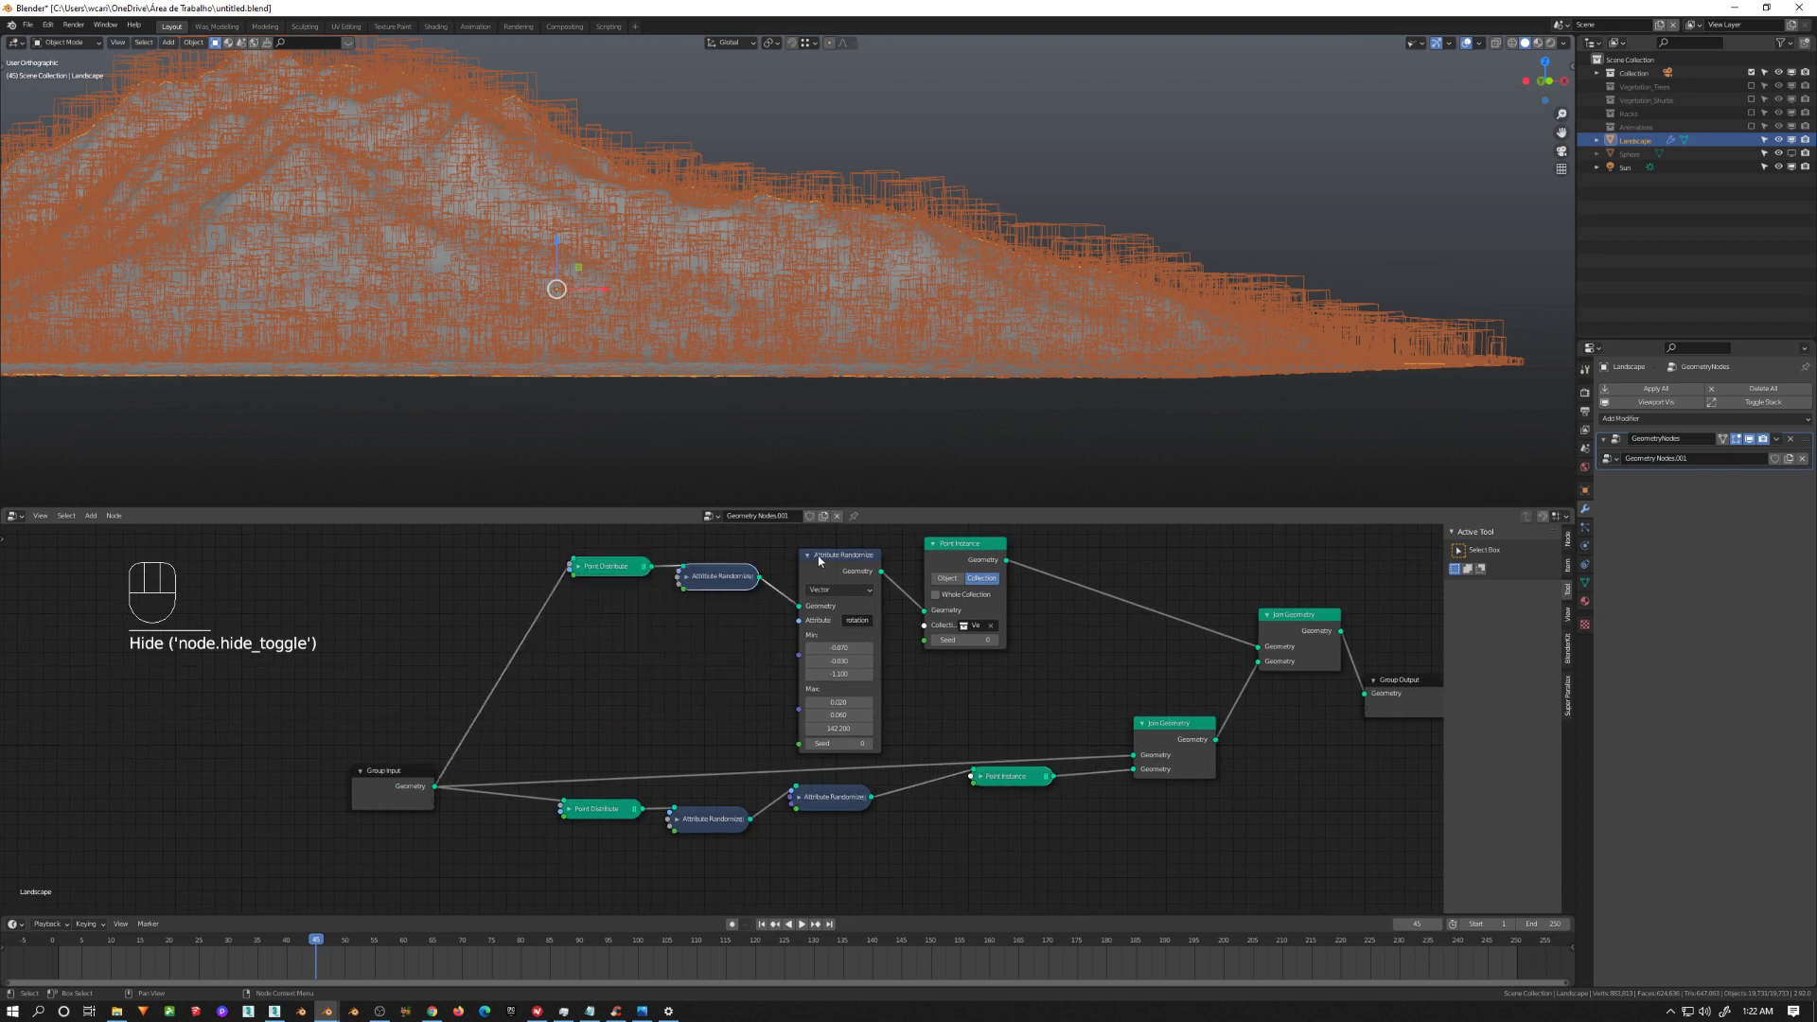
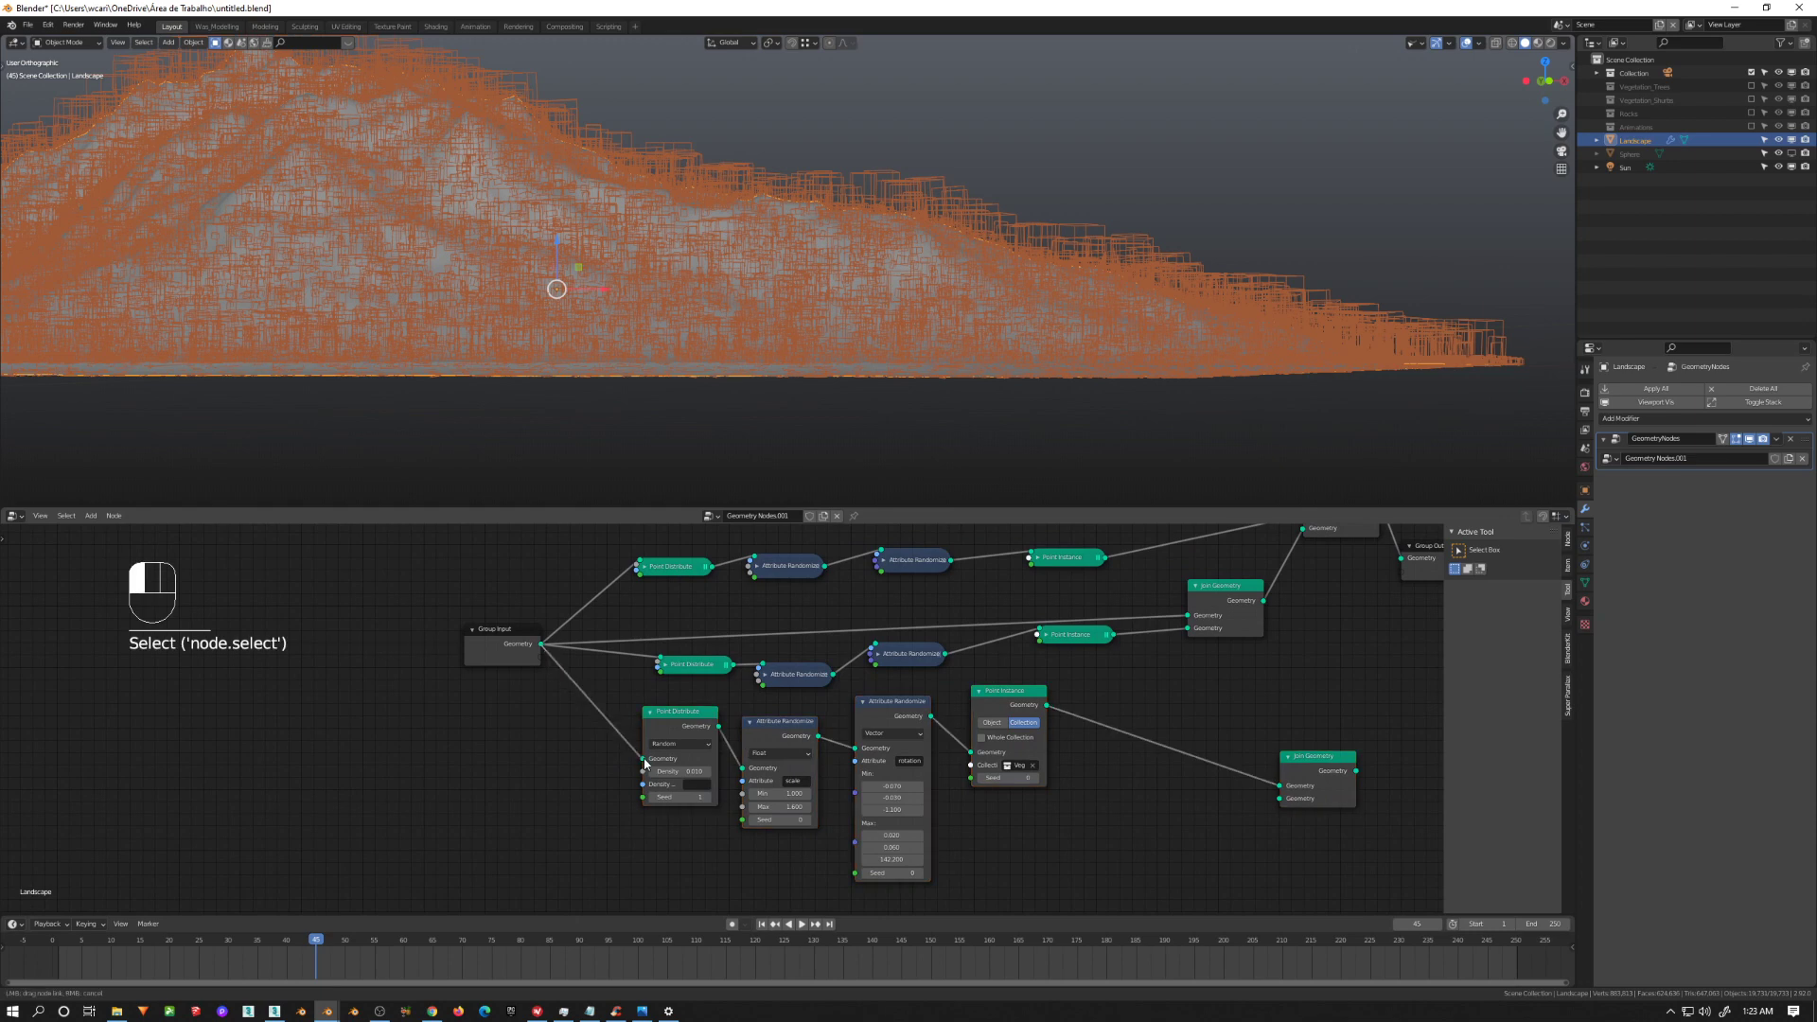
# Step: Place the new Join Geometry node beside the existing ones feeding the group output
pyautogui.middleClick(1078, 729)
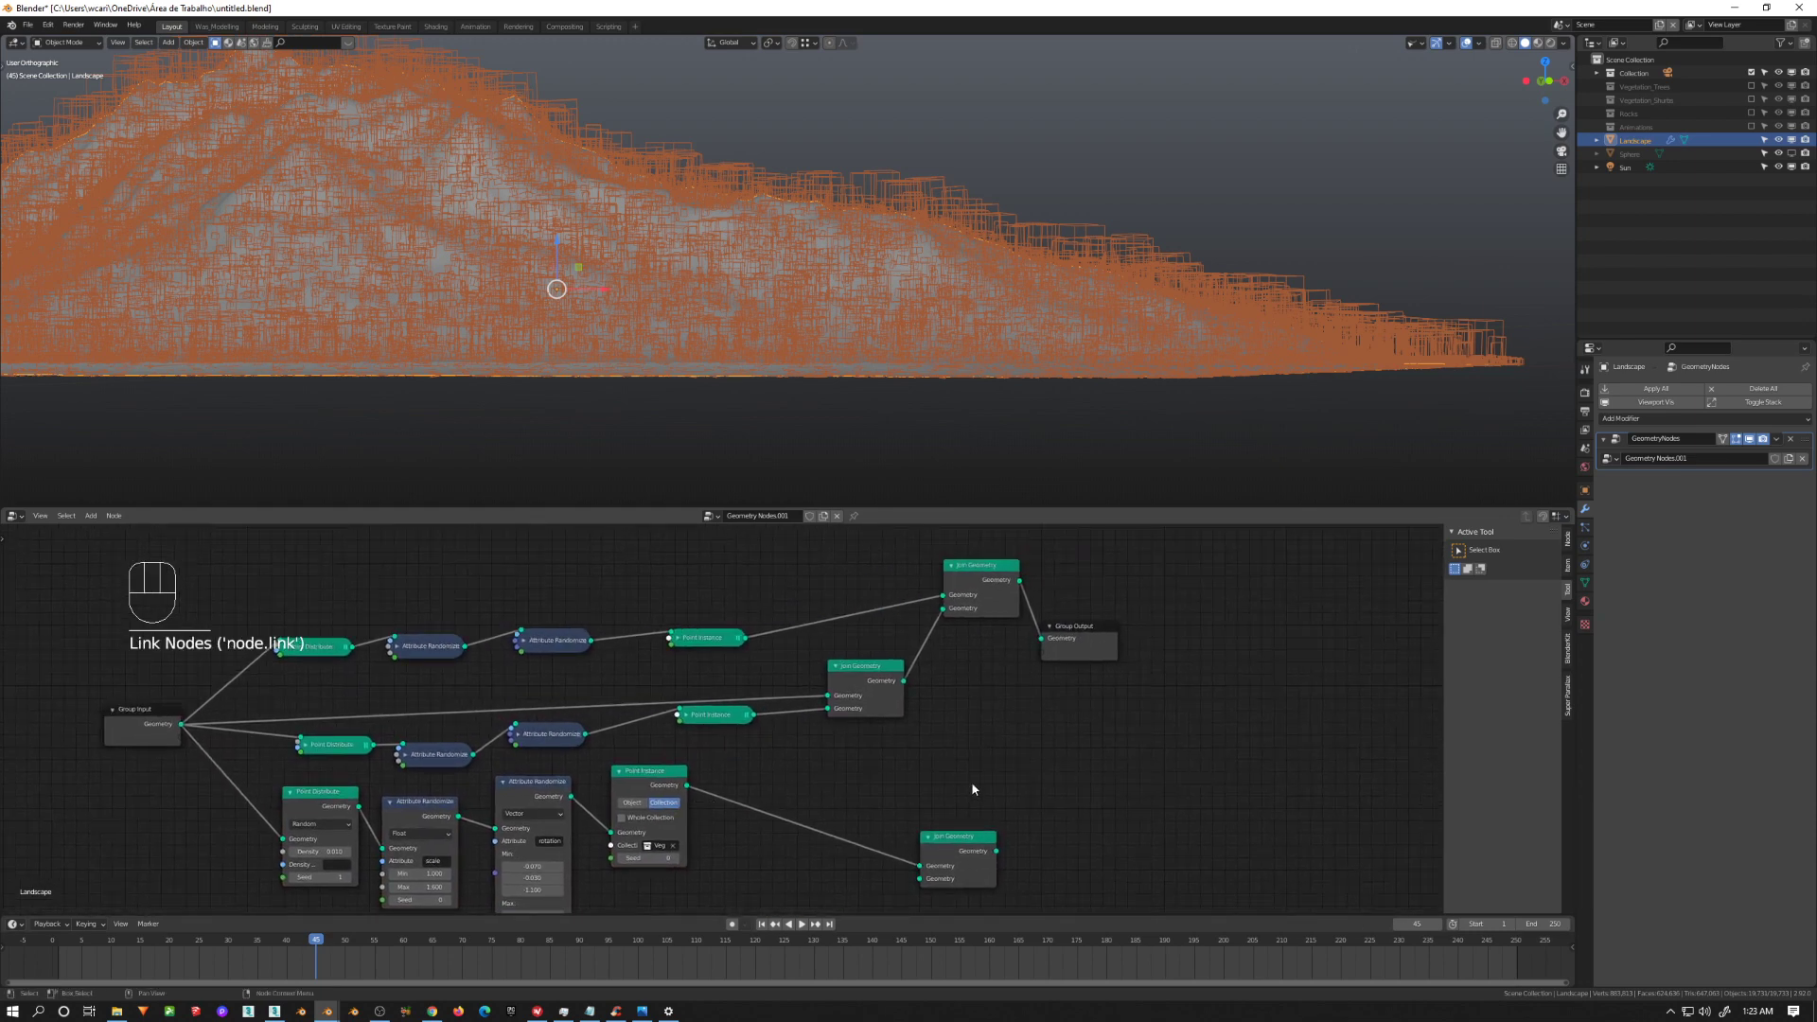
pyautogui.click(940, 813)
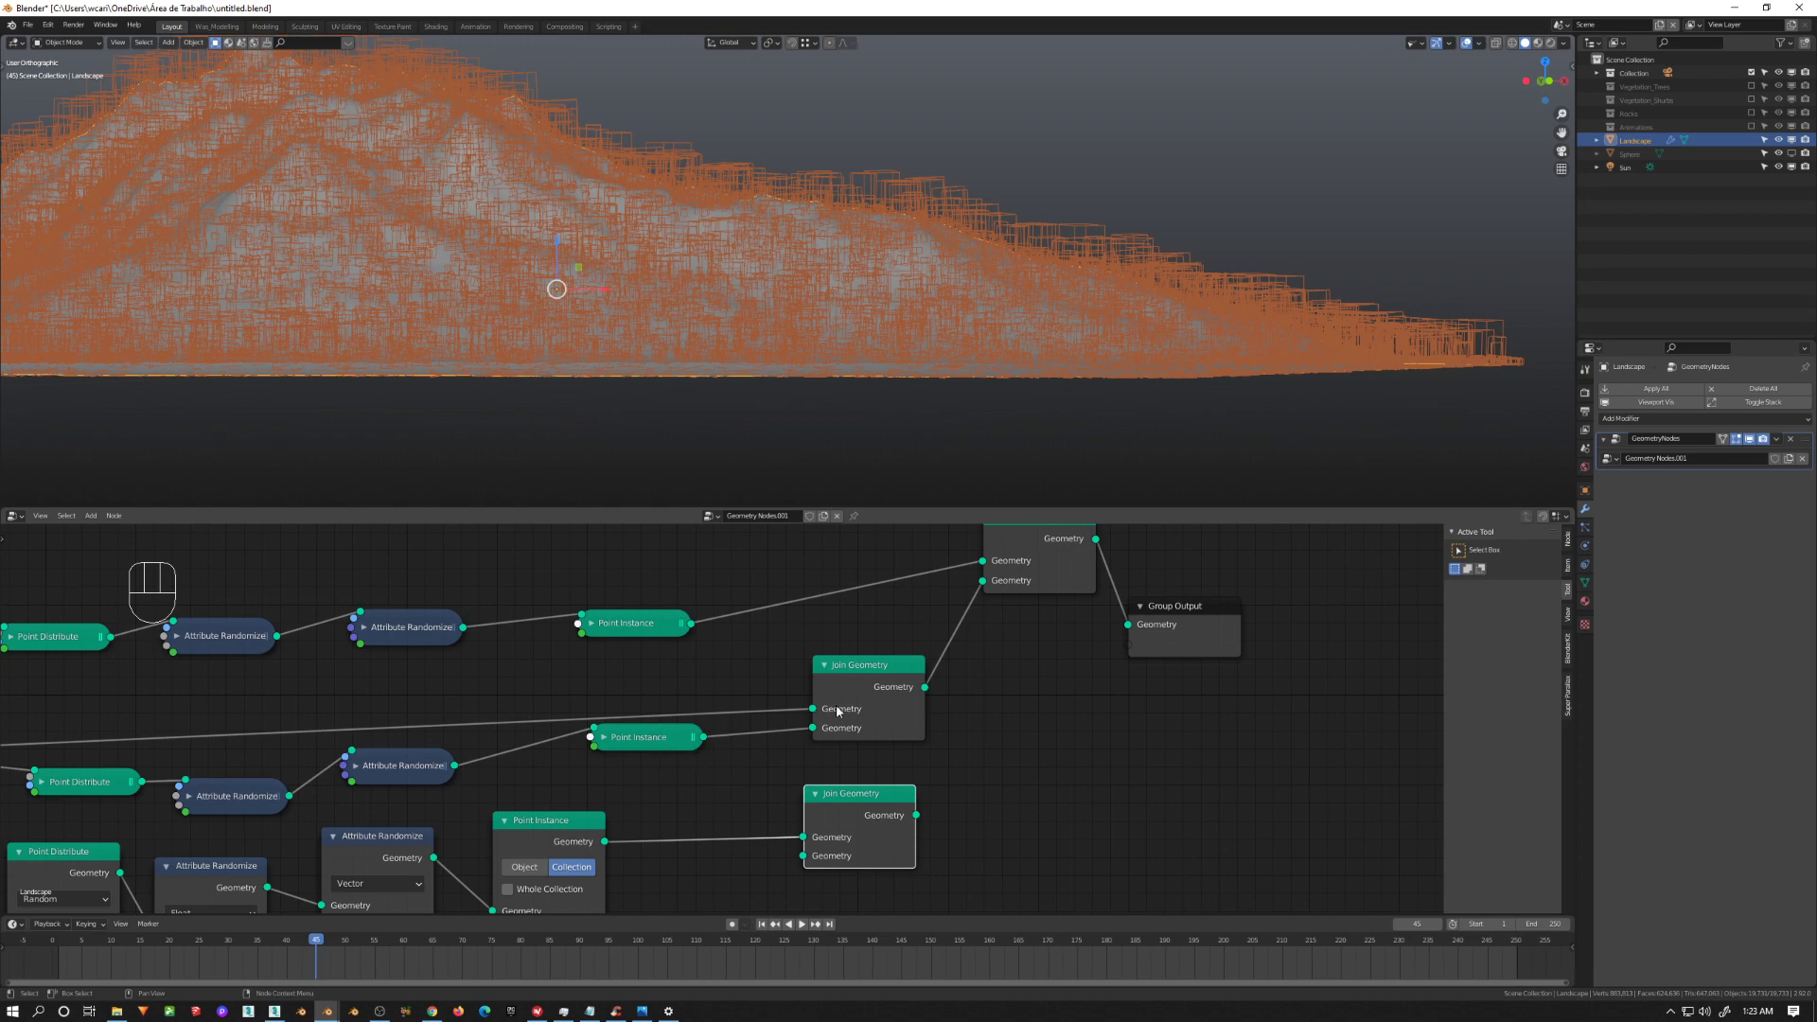
pyautogui.middleClick(971, 646)
pyautogui.middleClick(978, 813)
pyautogui.middleClick(799, 809)
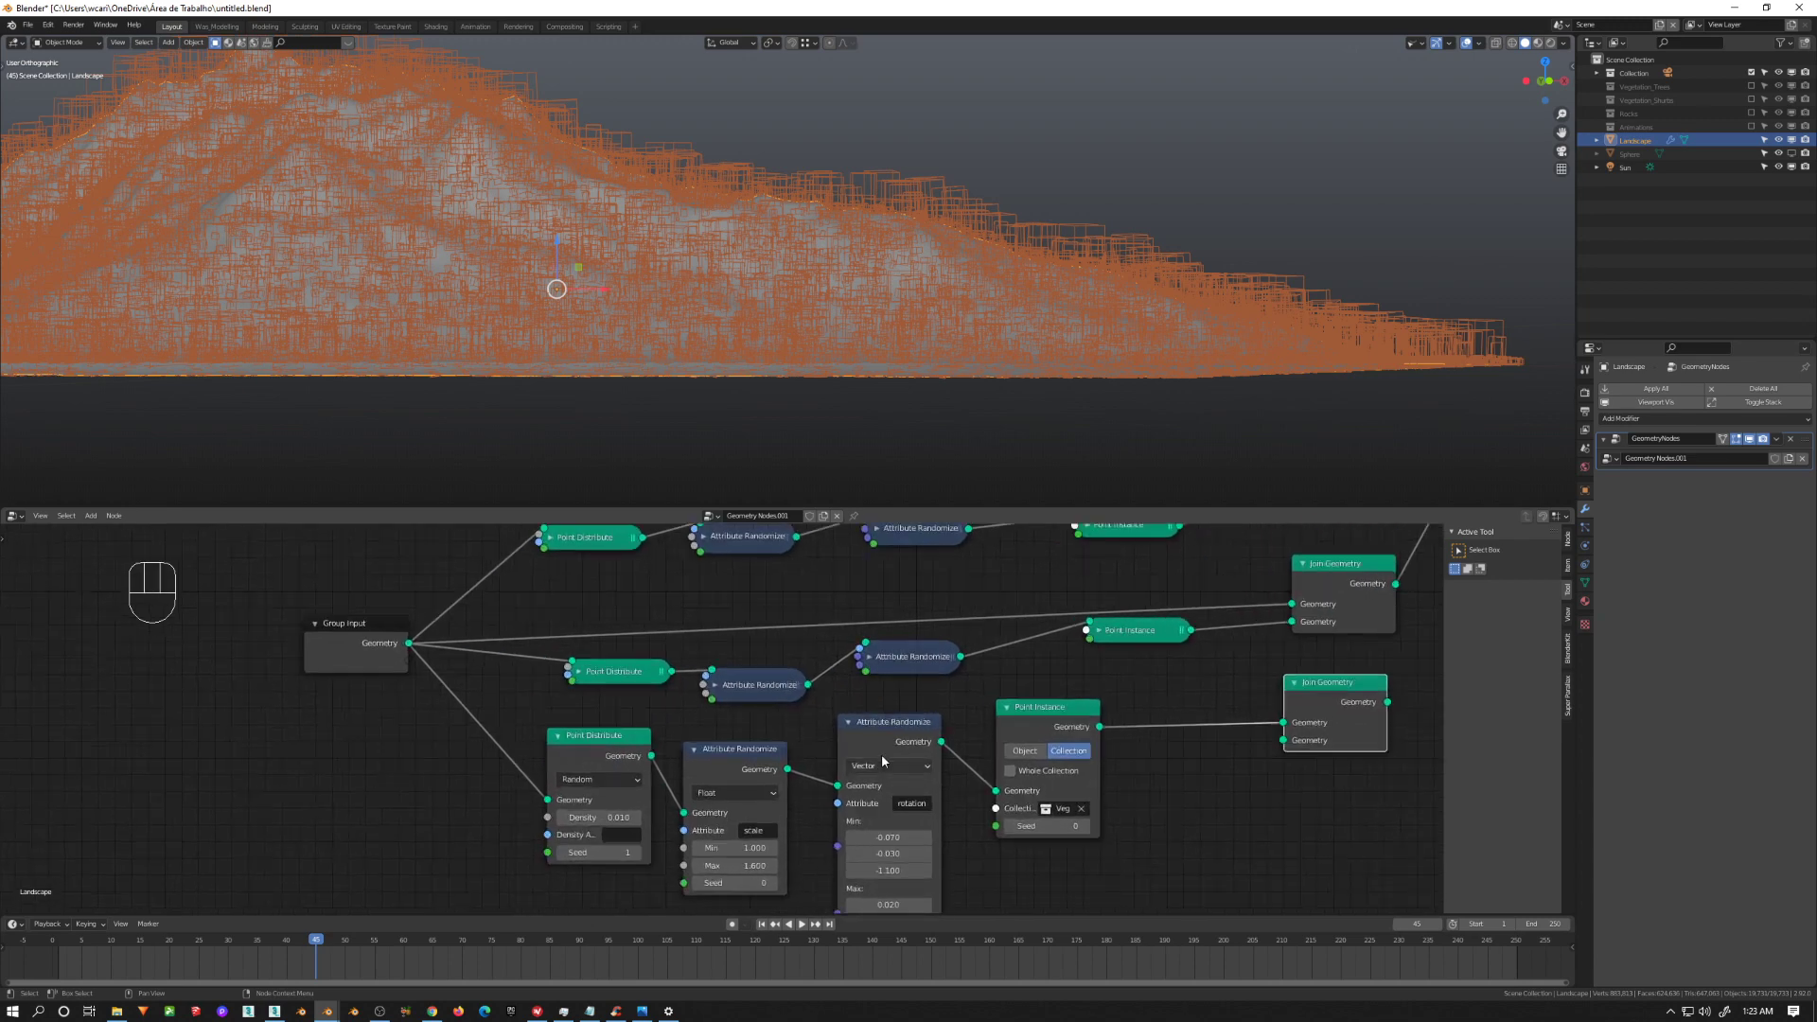
pyautogui.middleClick(1337, 710)
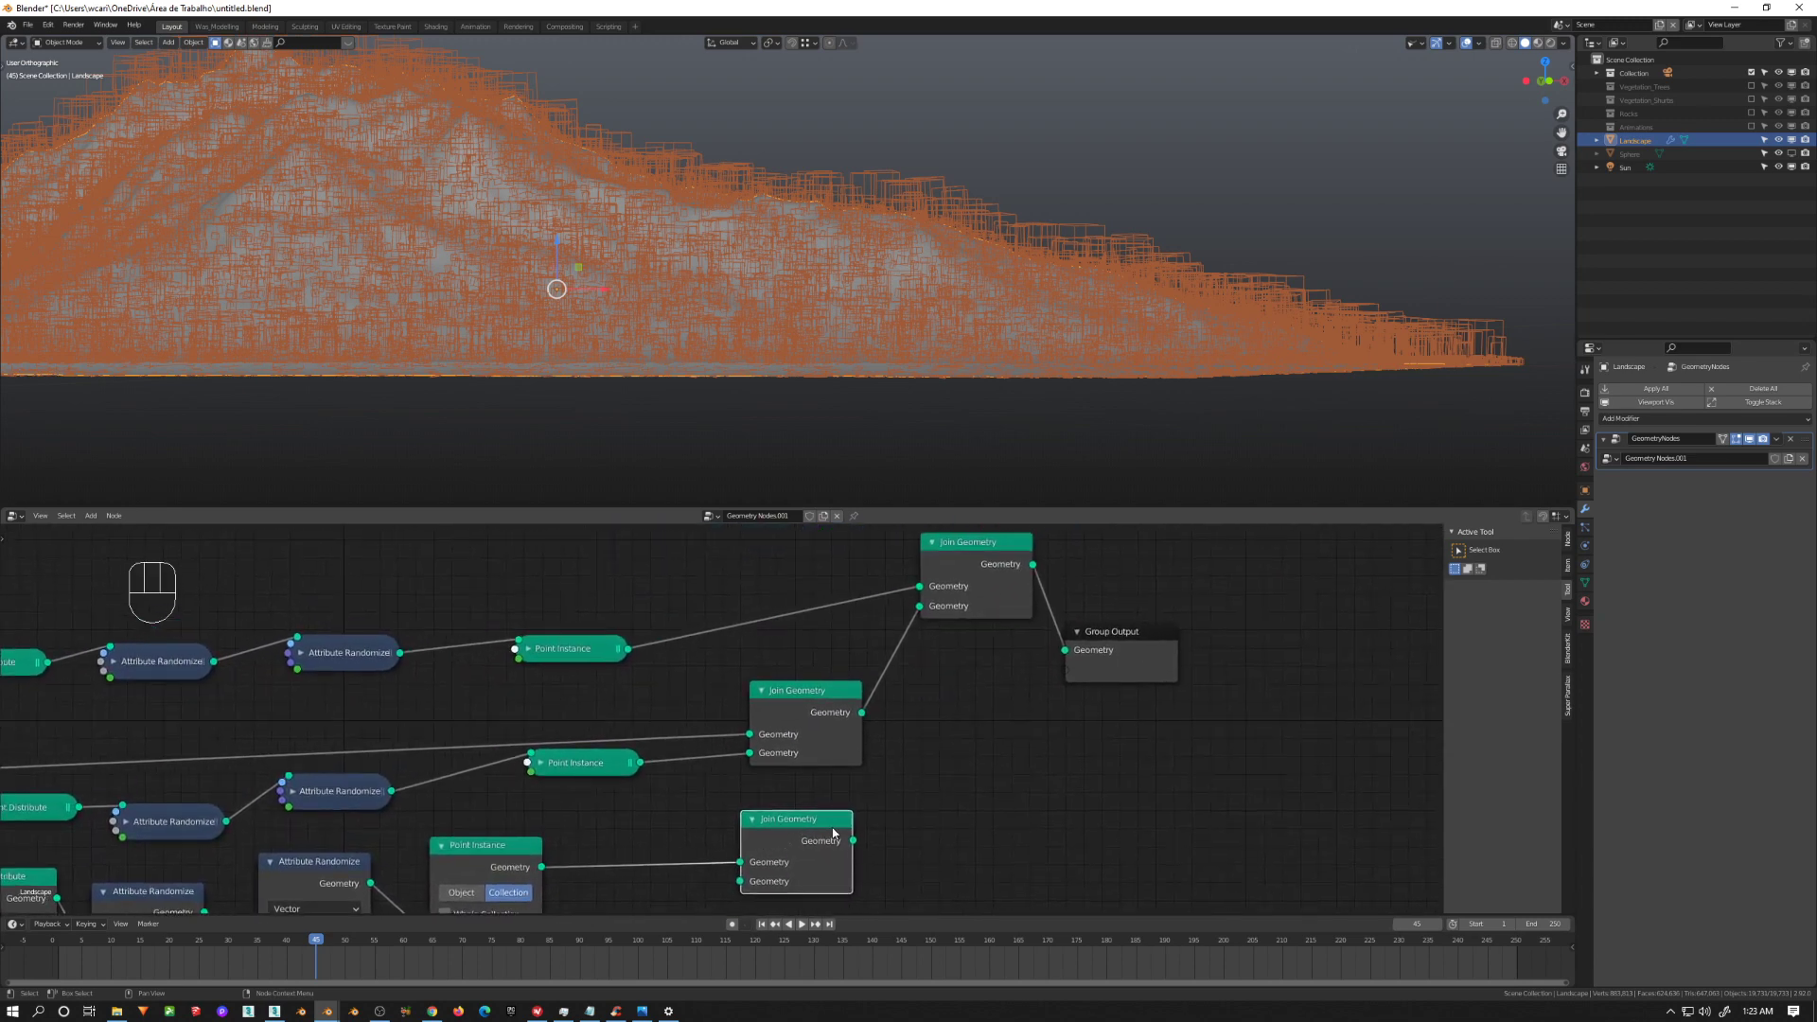
pyautogui.moveTo(803, 836); pyautogui.dragTo(981, 721)
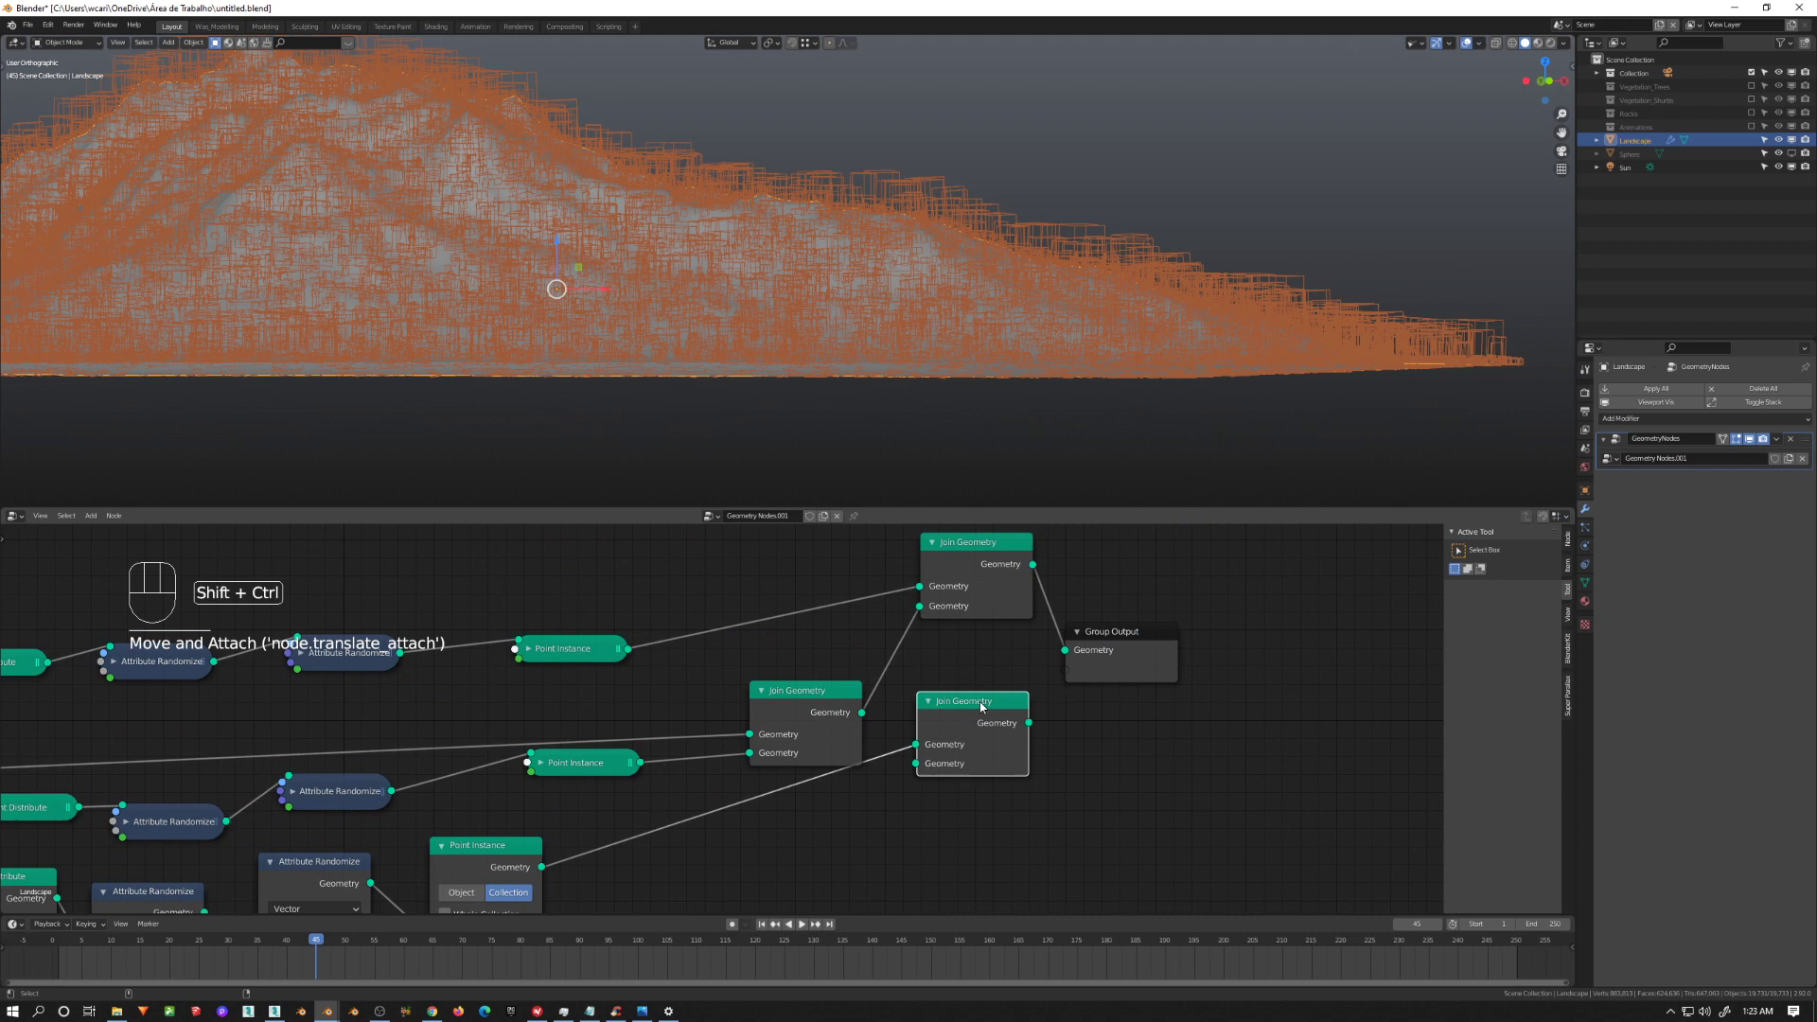
# Step: Wire the new branch through Join Geometry with Point Instance collection Rocks and scale Min 2.43, Max 3.99
pyautogui.click(1002, 629)
pyautogui.click(971, 718)
pyautogui.click(1018, 664)
pyautogui.moveTo(960, 701); pyautogui.dragTo(966, 655)
pyautogui.click(977, 655)
pyautogui.click(1193, 588)
pyautogui.rightClick(992, 685)
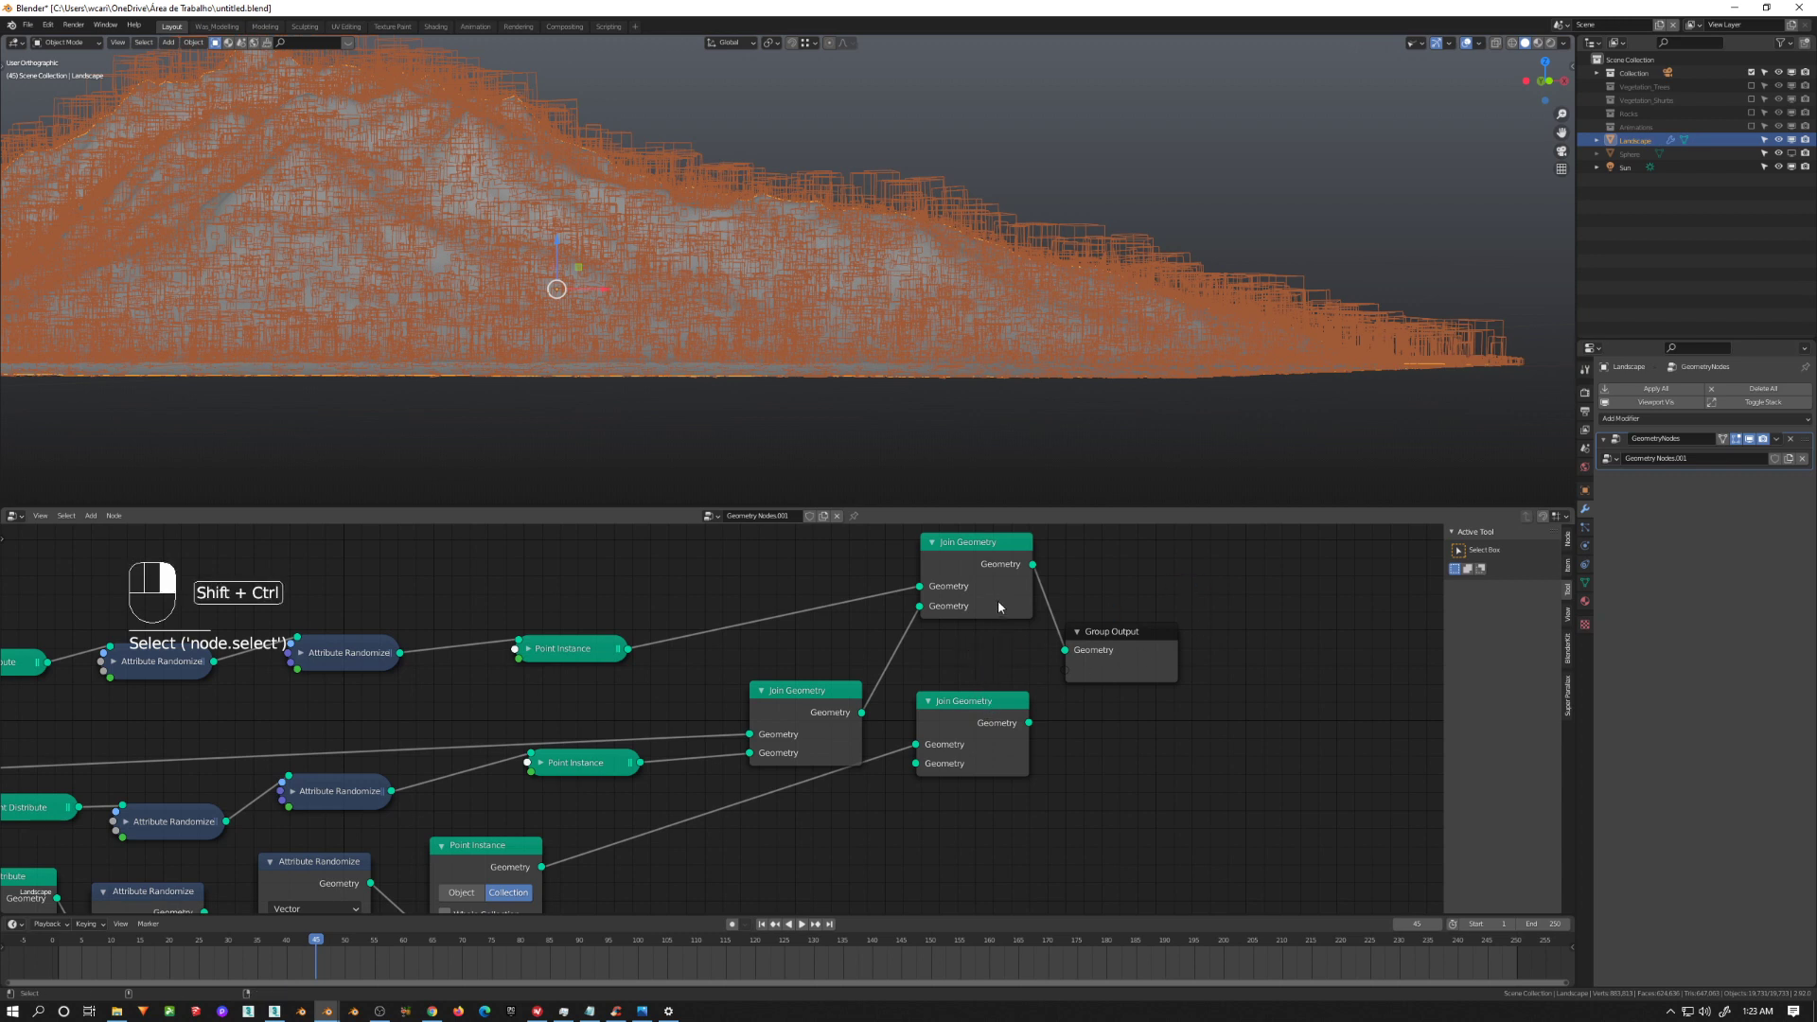
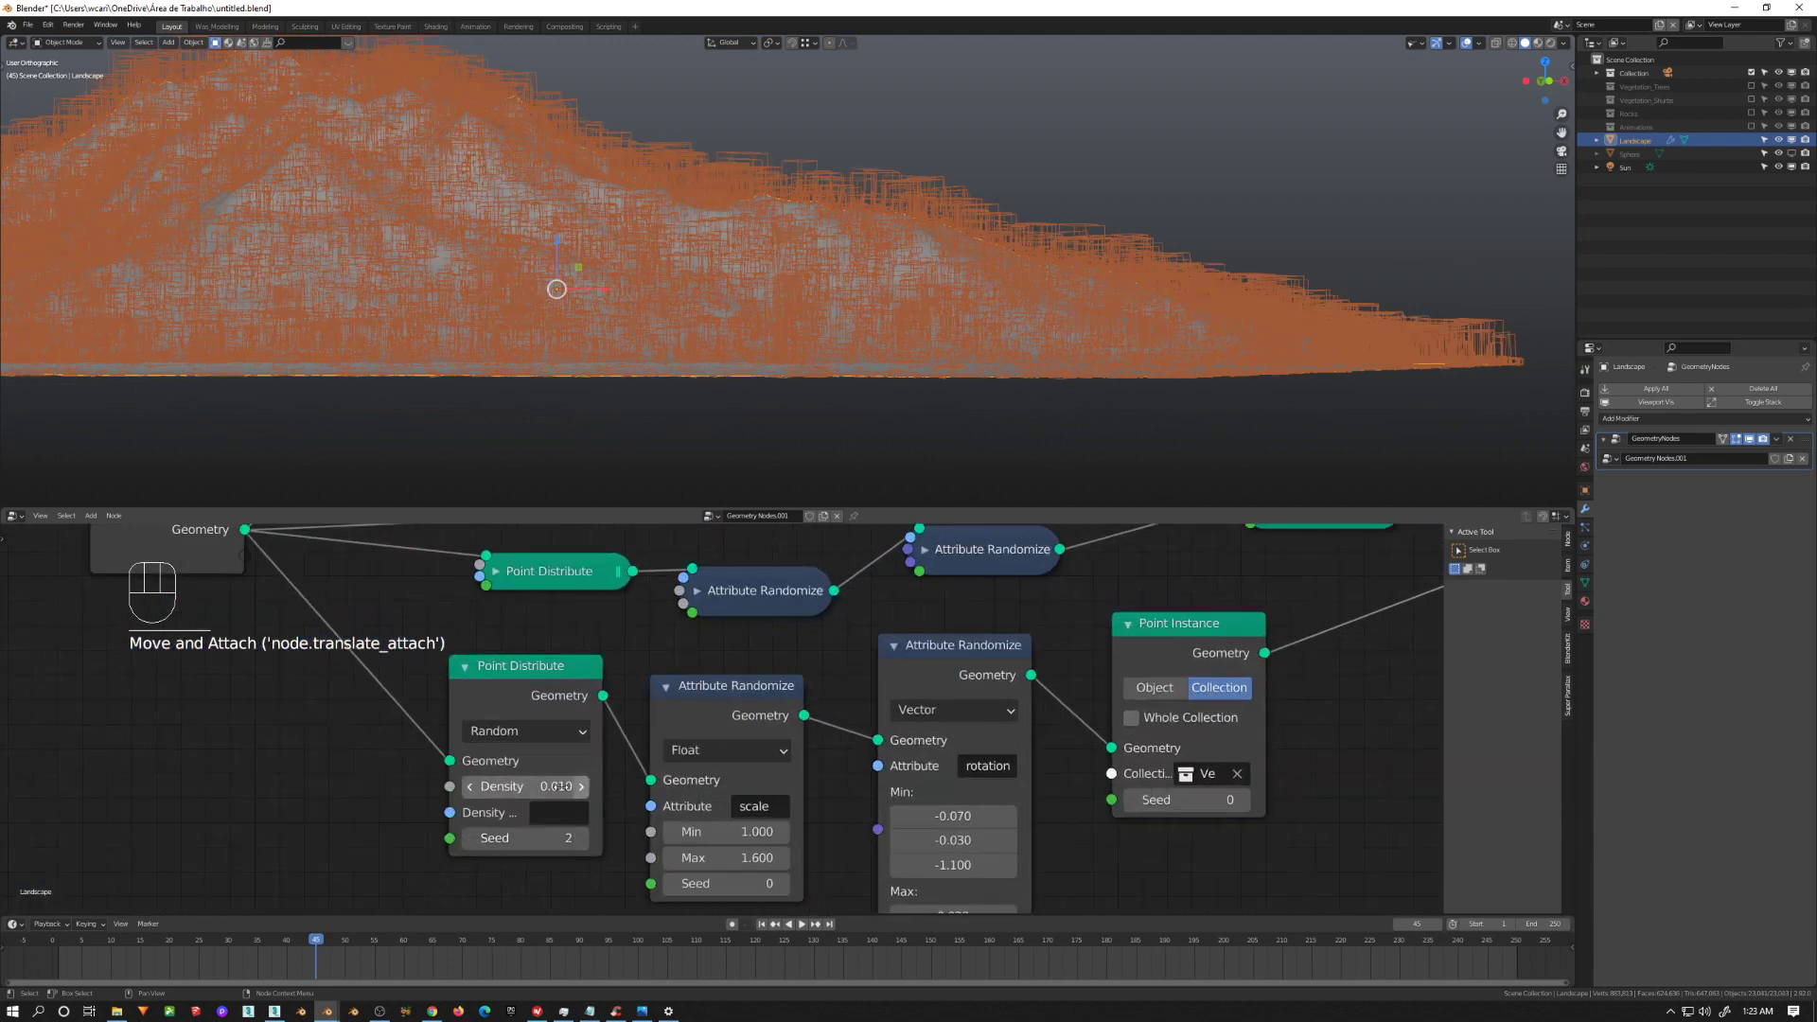
pyautogui.middleClick(1198, 700)
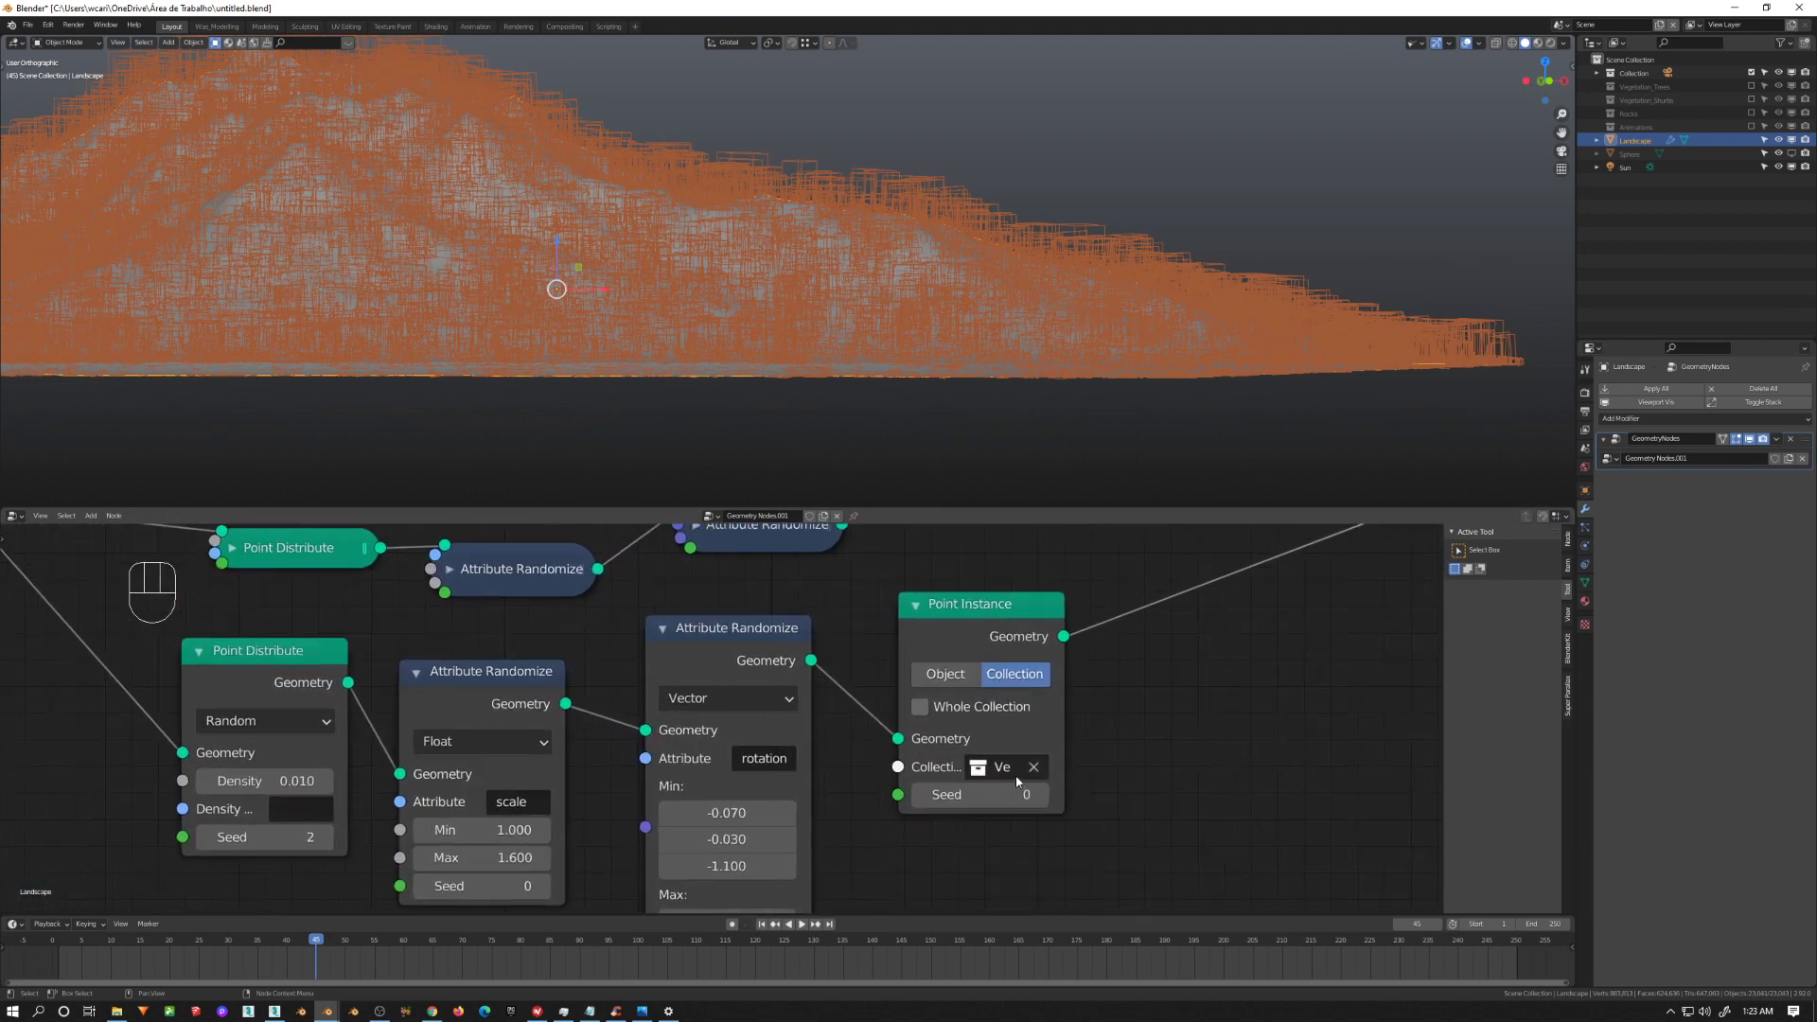
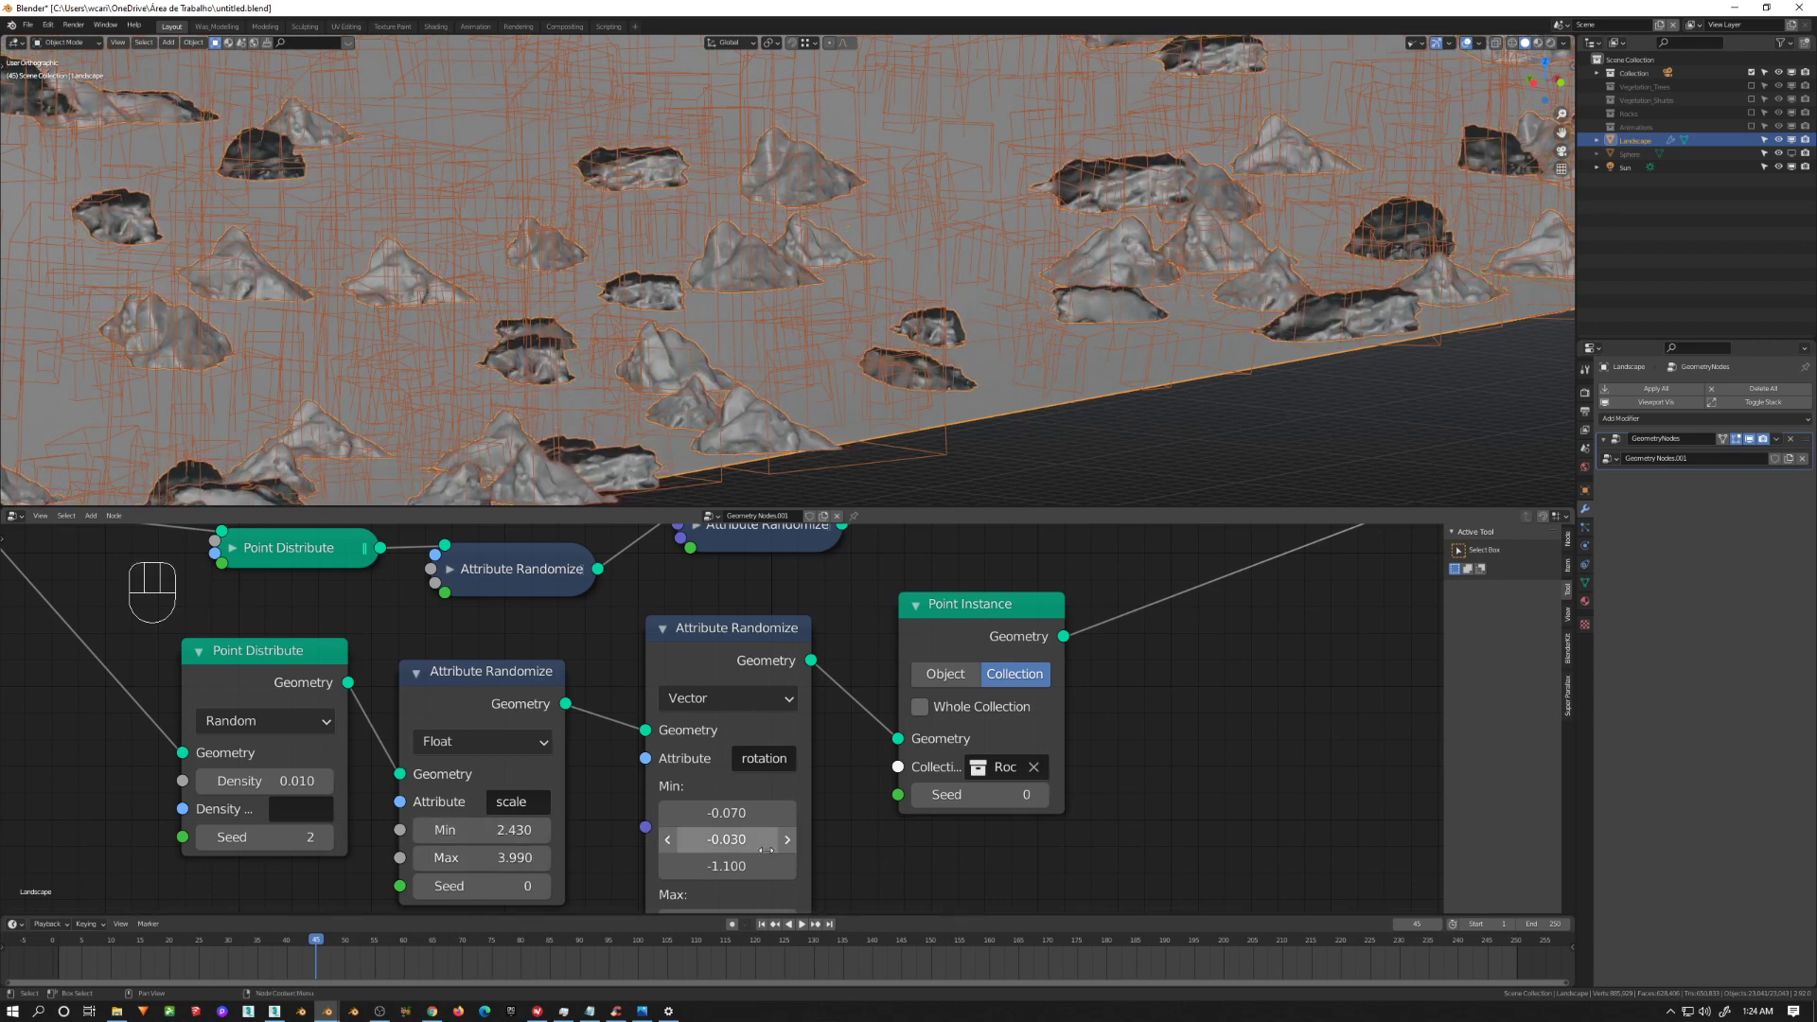
# Step: Zoom out to see the whole rock-strewn mountain, then enter the scene camera view
pyautogui.moveTo(1154, 328); pyautogui.dragTo(1054, 314)
pyautogui.moveTo(1013, 372); pyautogui.dragTo(554, 385)
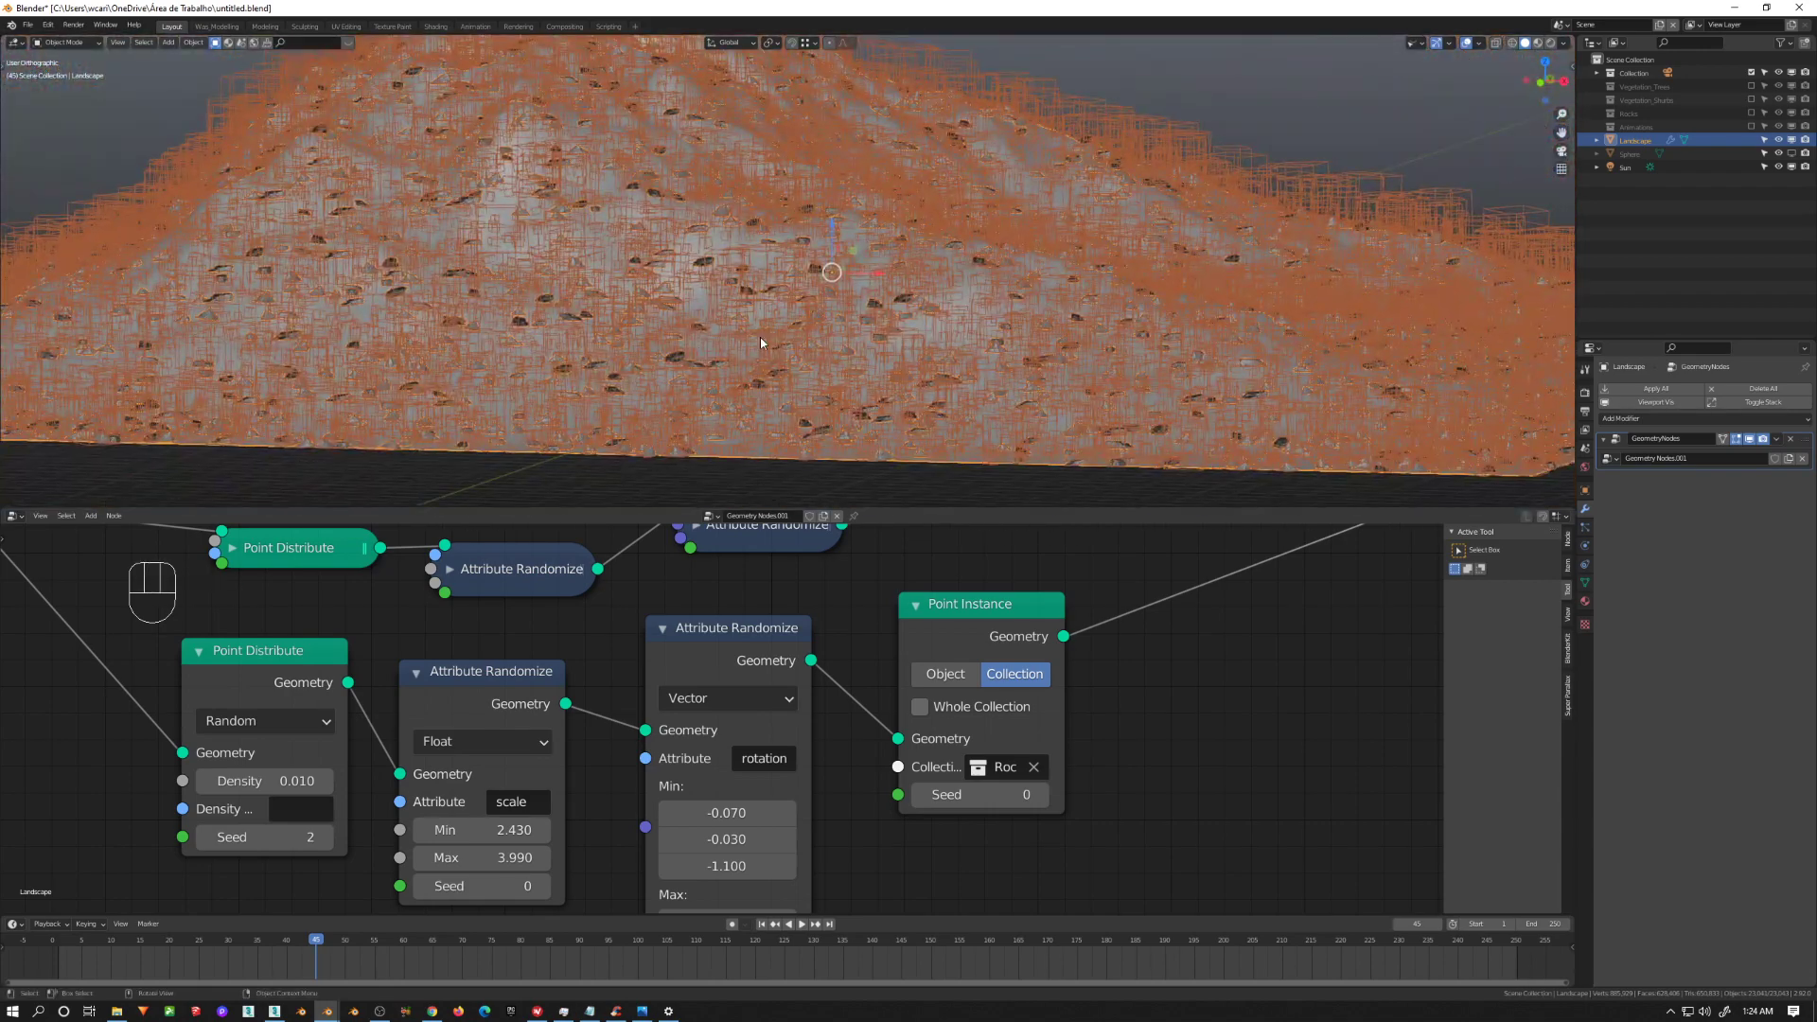
pyautogui.moveTo(843, 393); pyautogui.dragTo(853, 402)
pyautogui.press('KP_0')
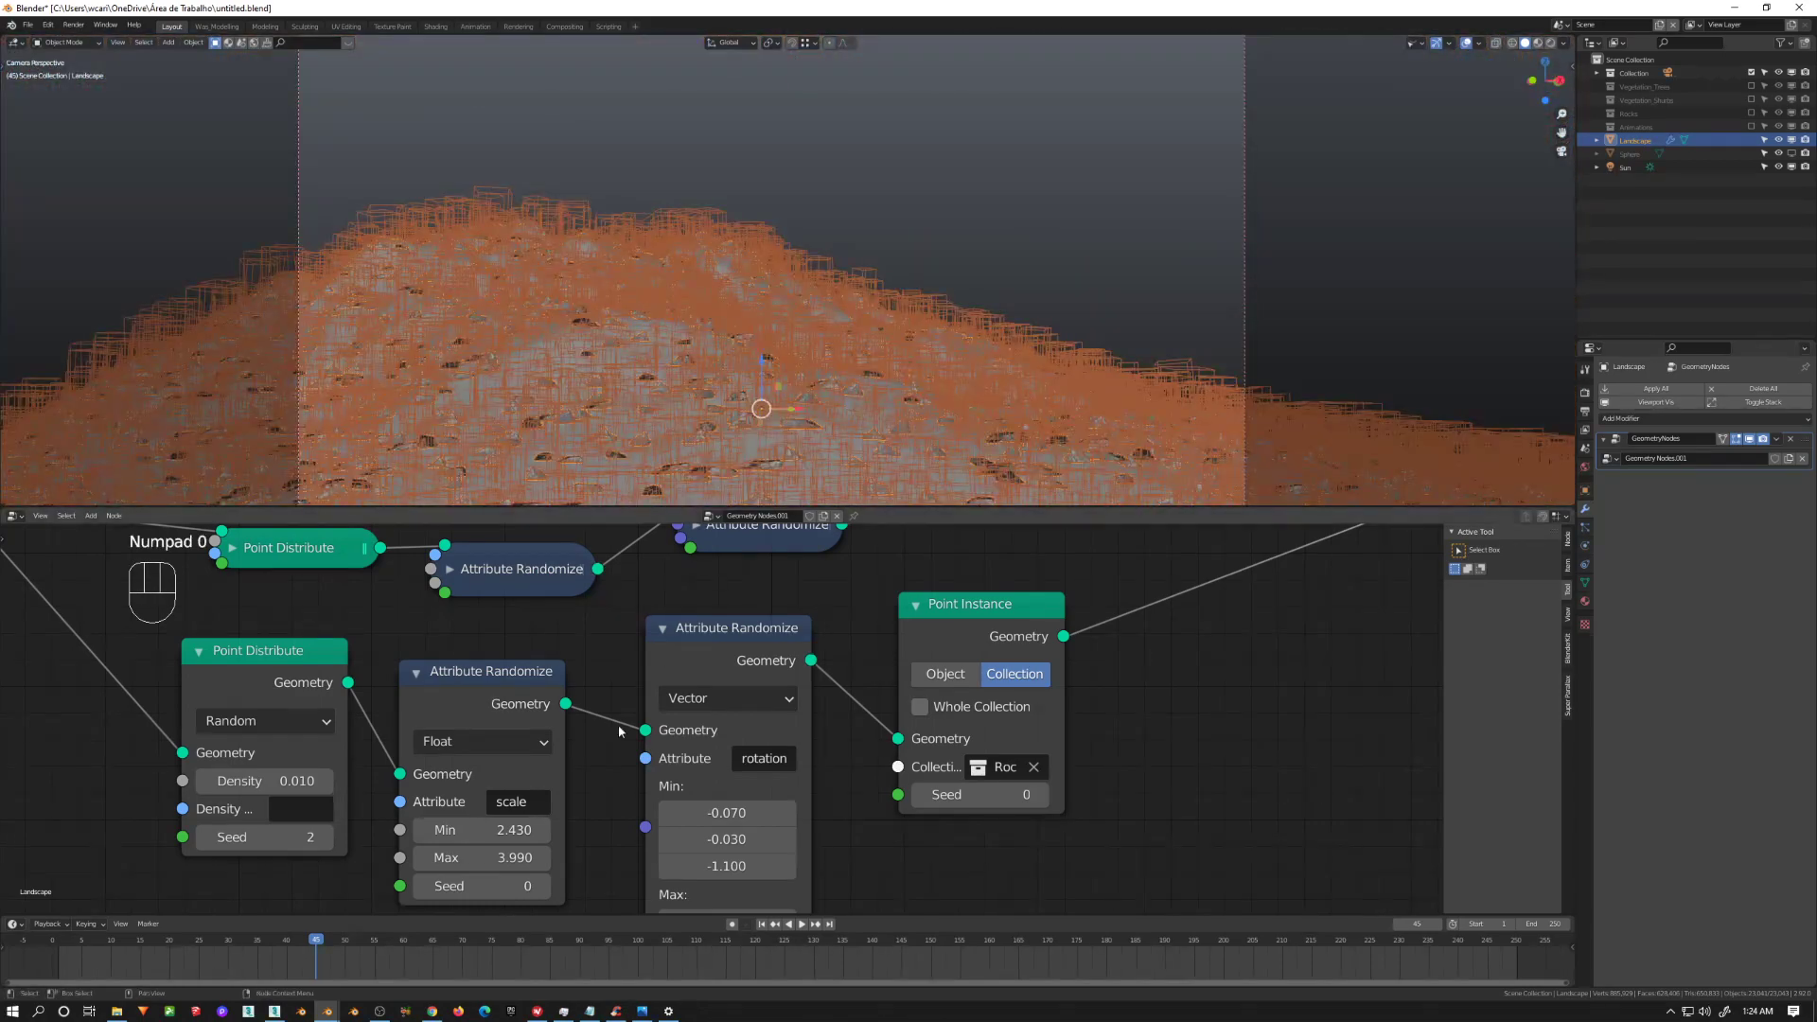
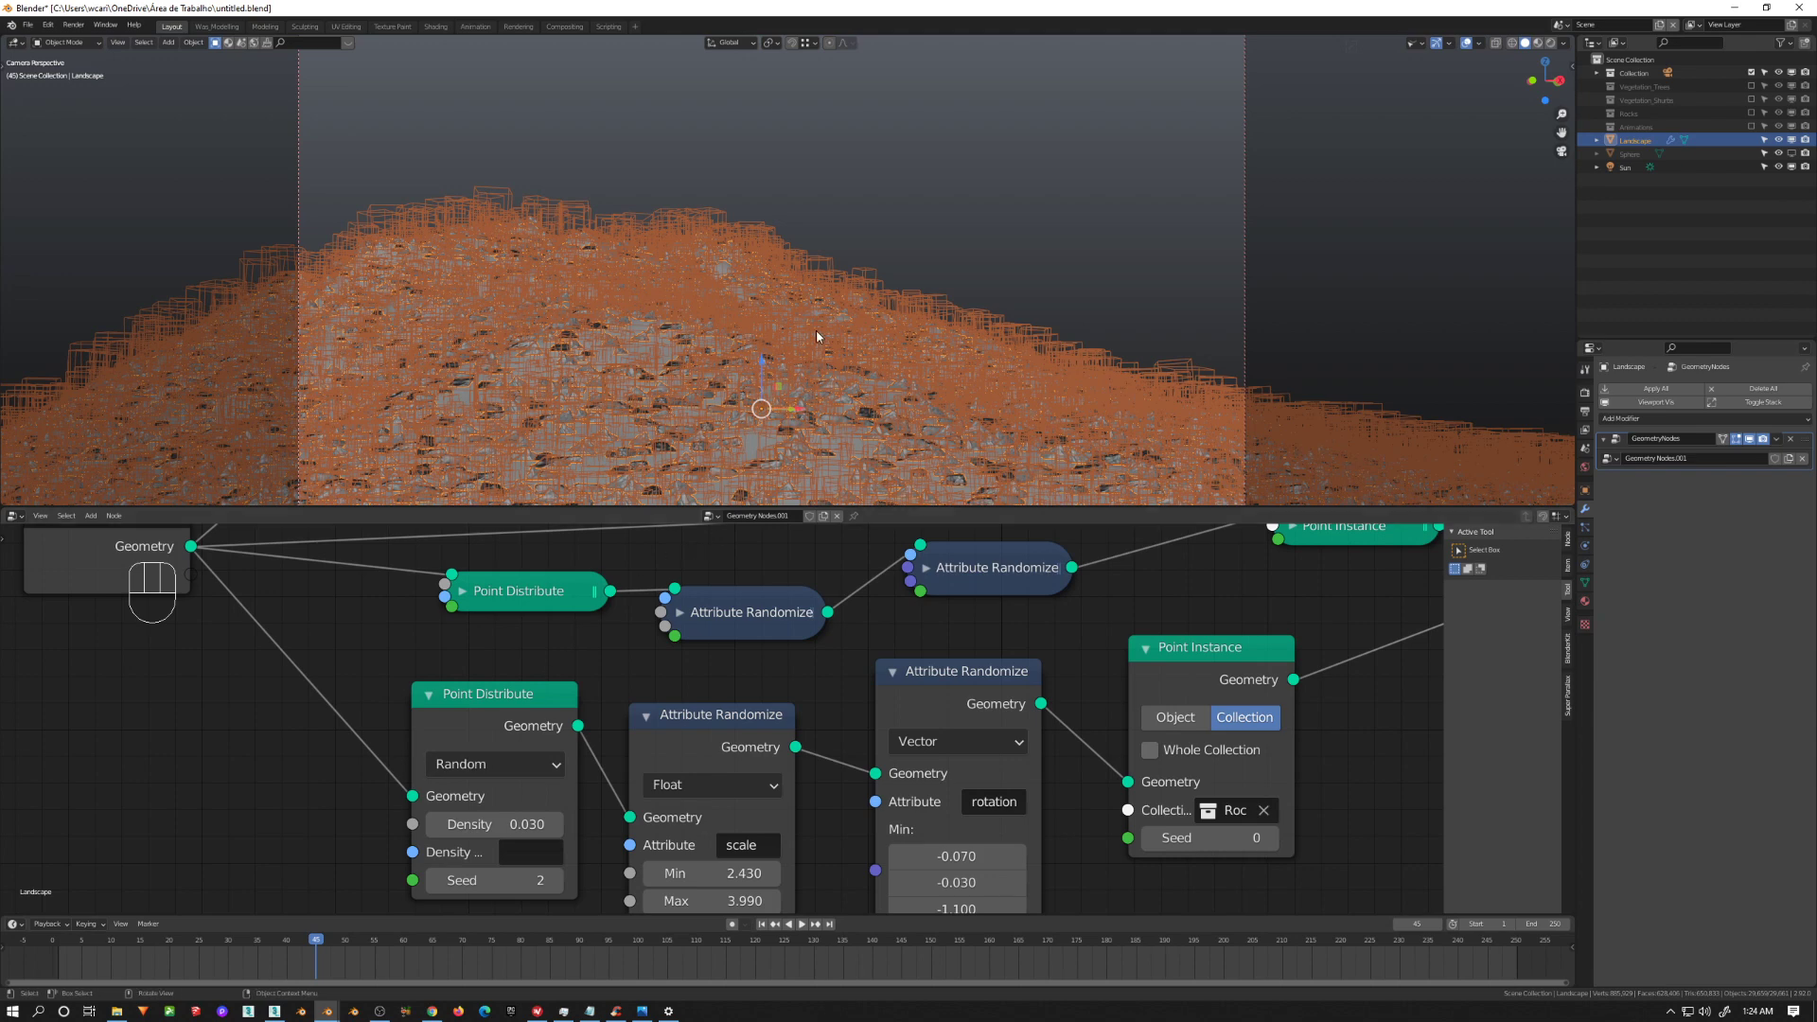
pyautogui.middleClick(823, 376)
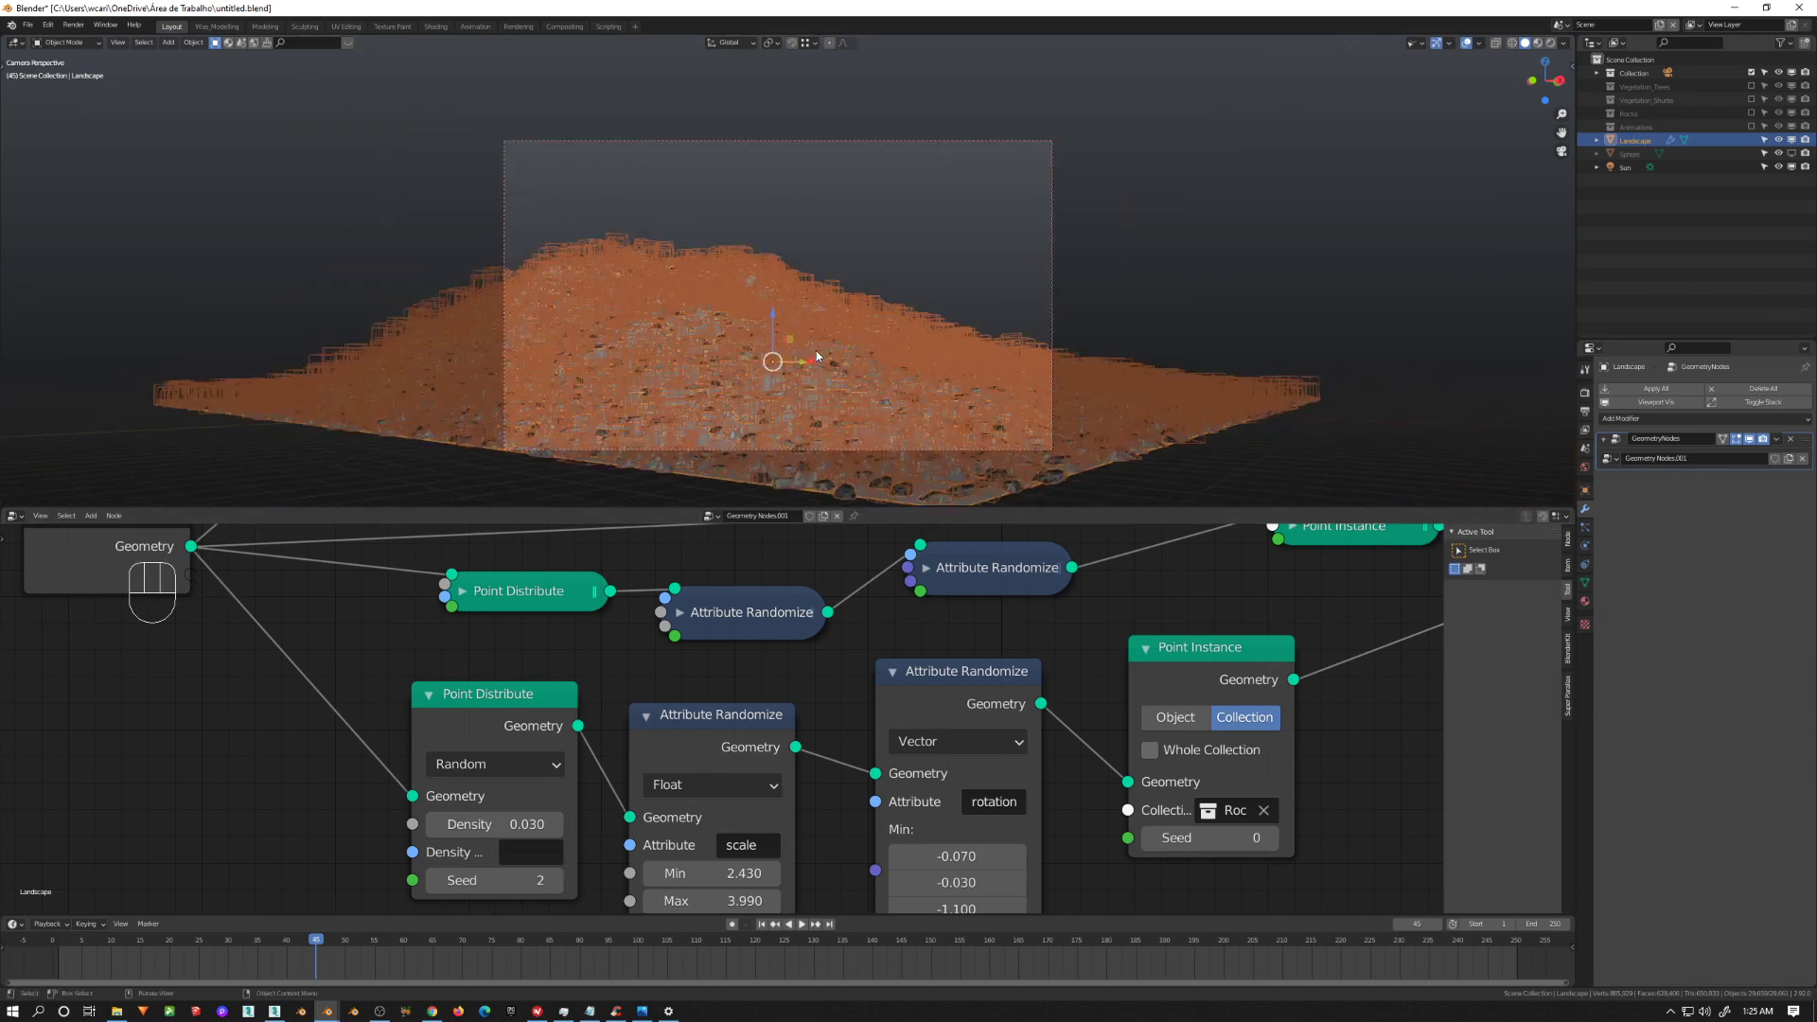
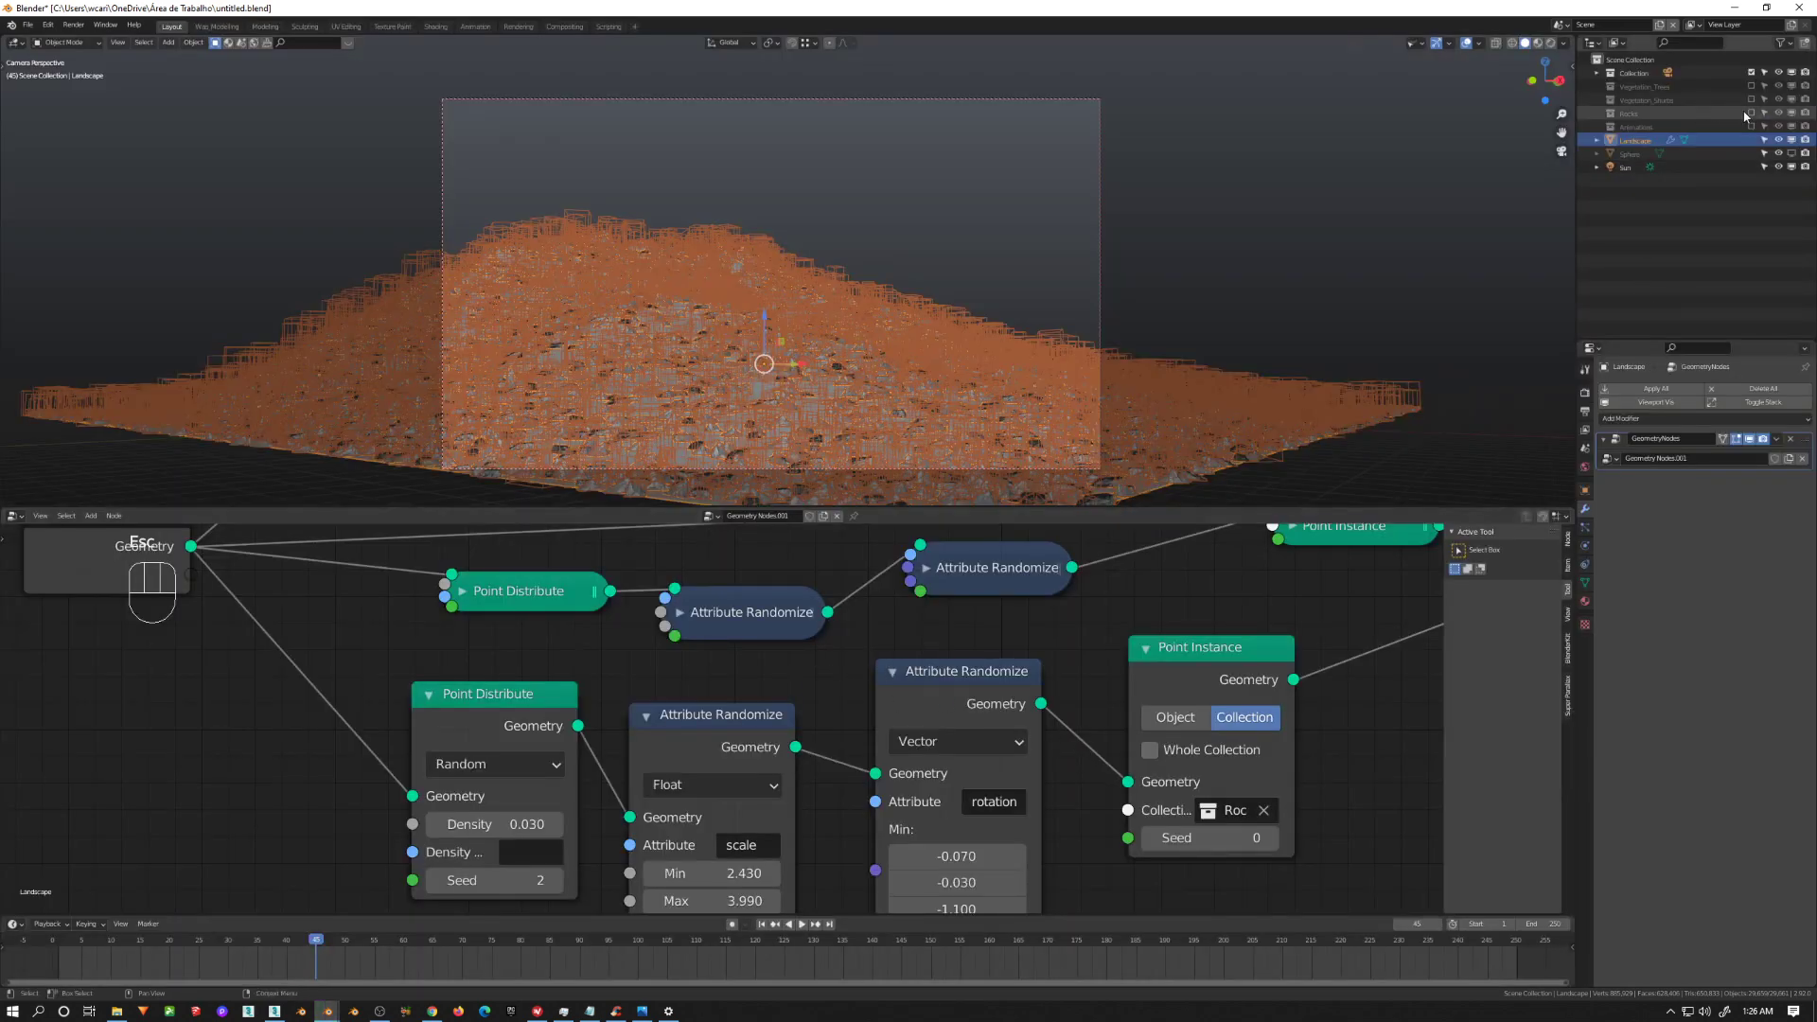
# Step: Hide the Landscape object and frame the rocks in front orthographic view
pyautogui.click(1762, 118)
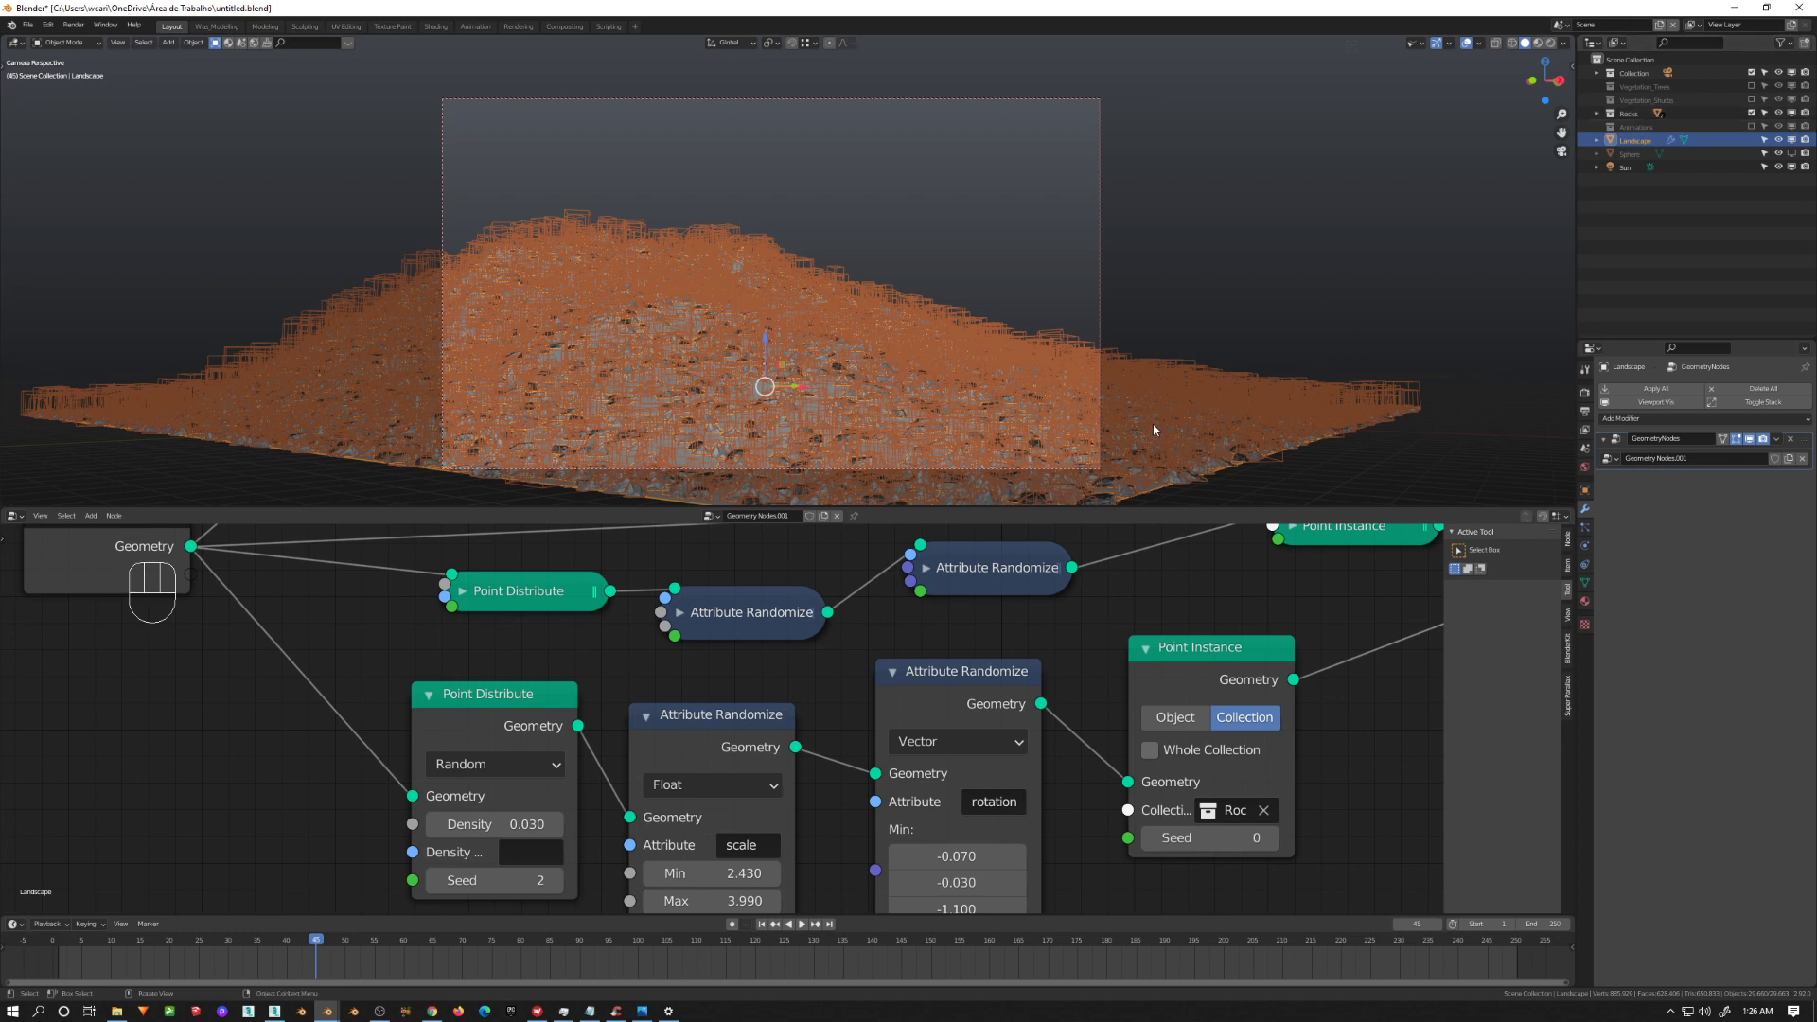
pyautogui.press('h')
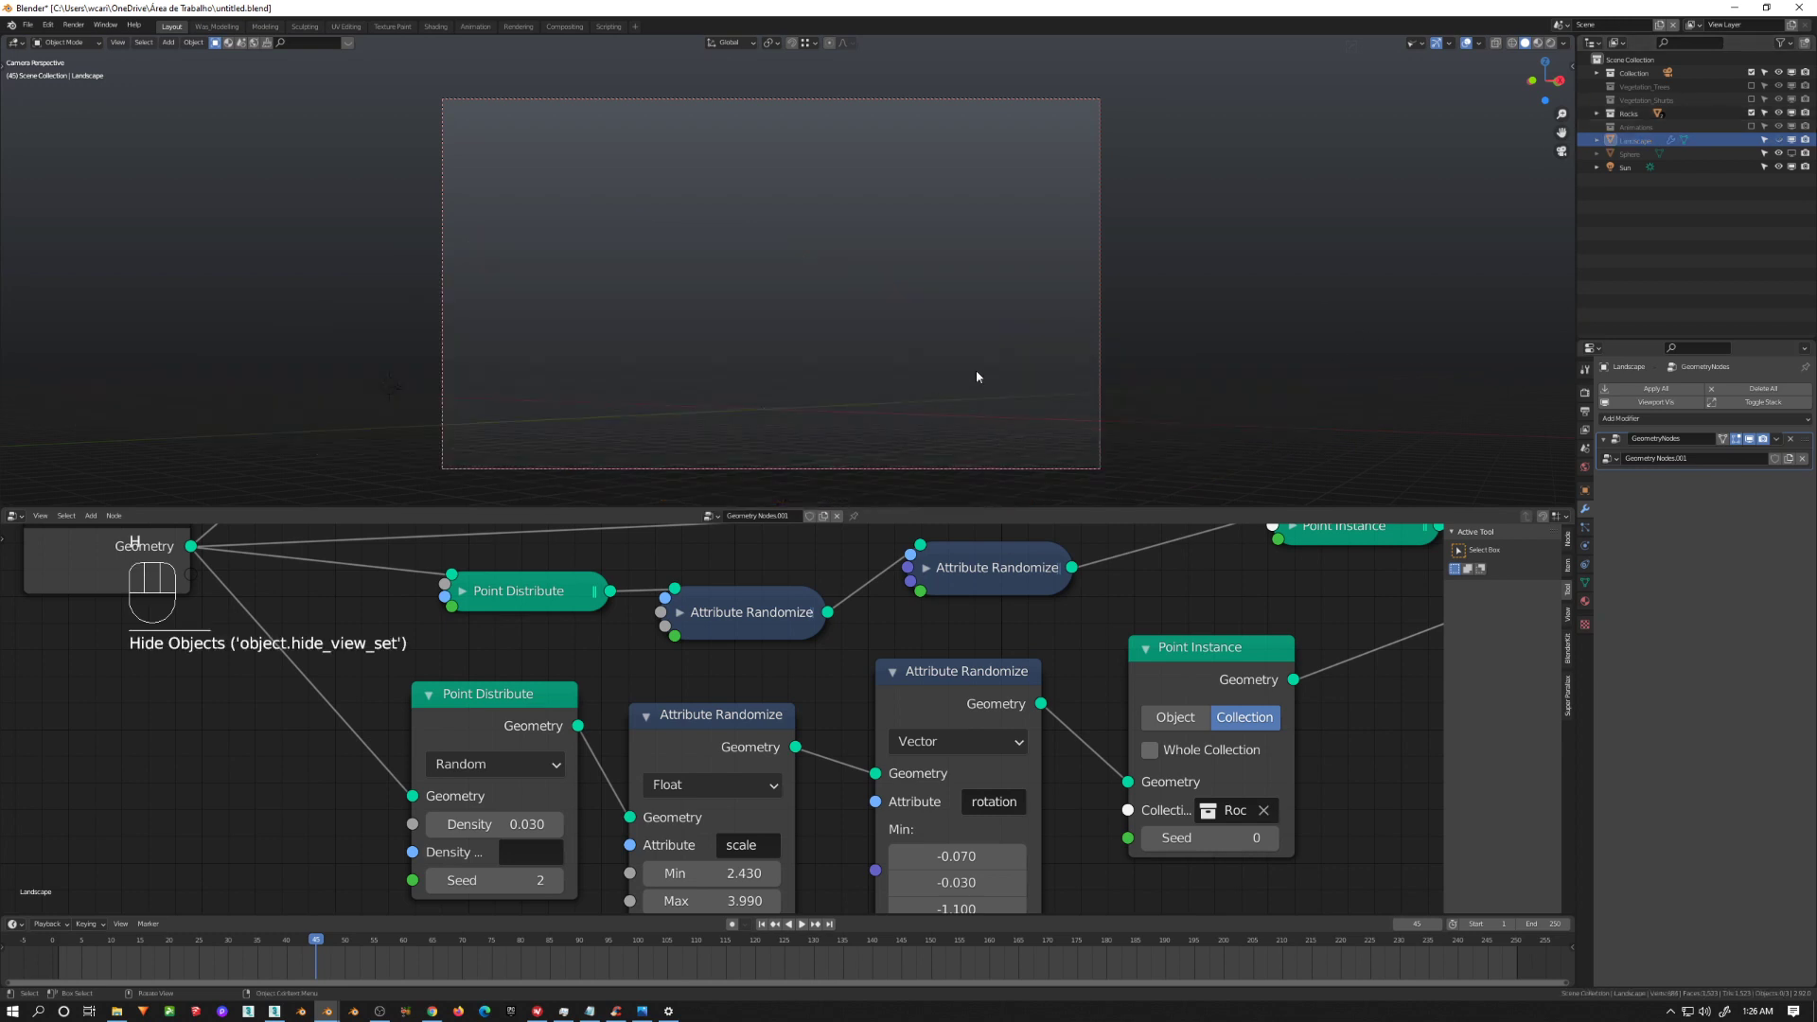
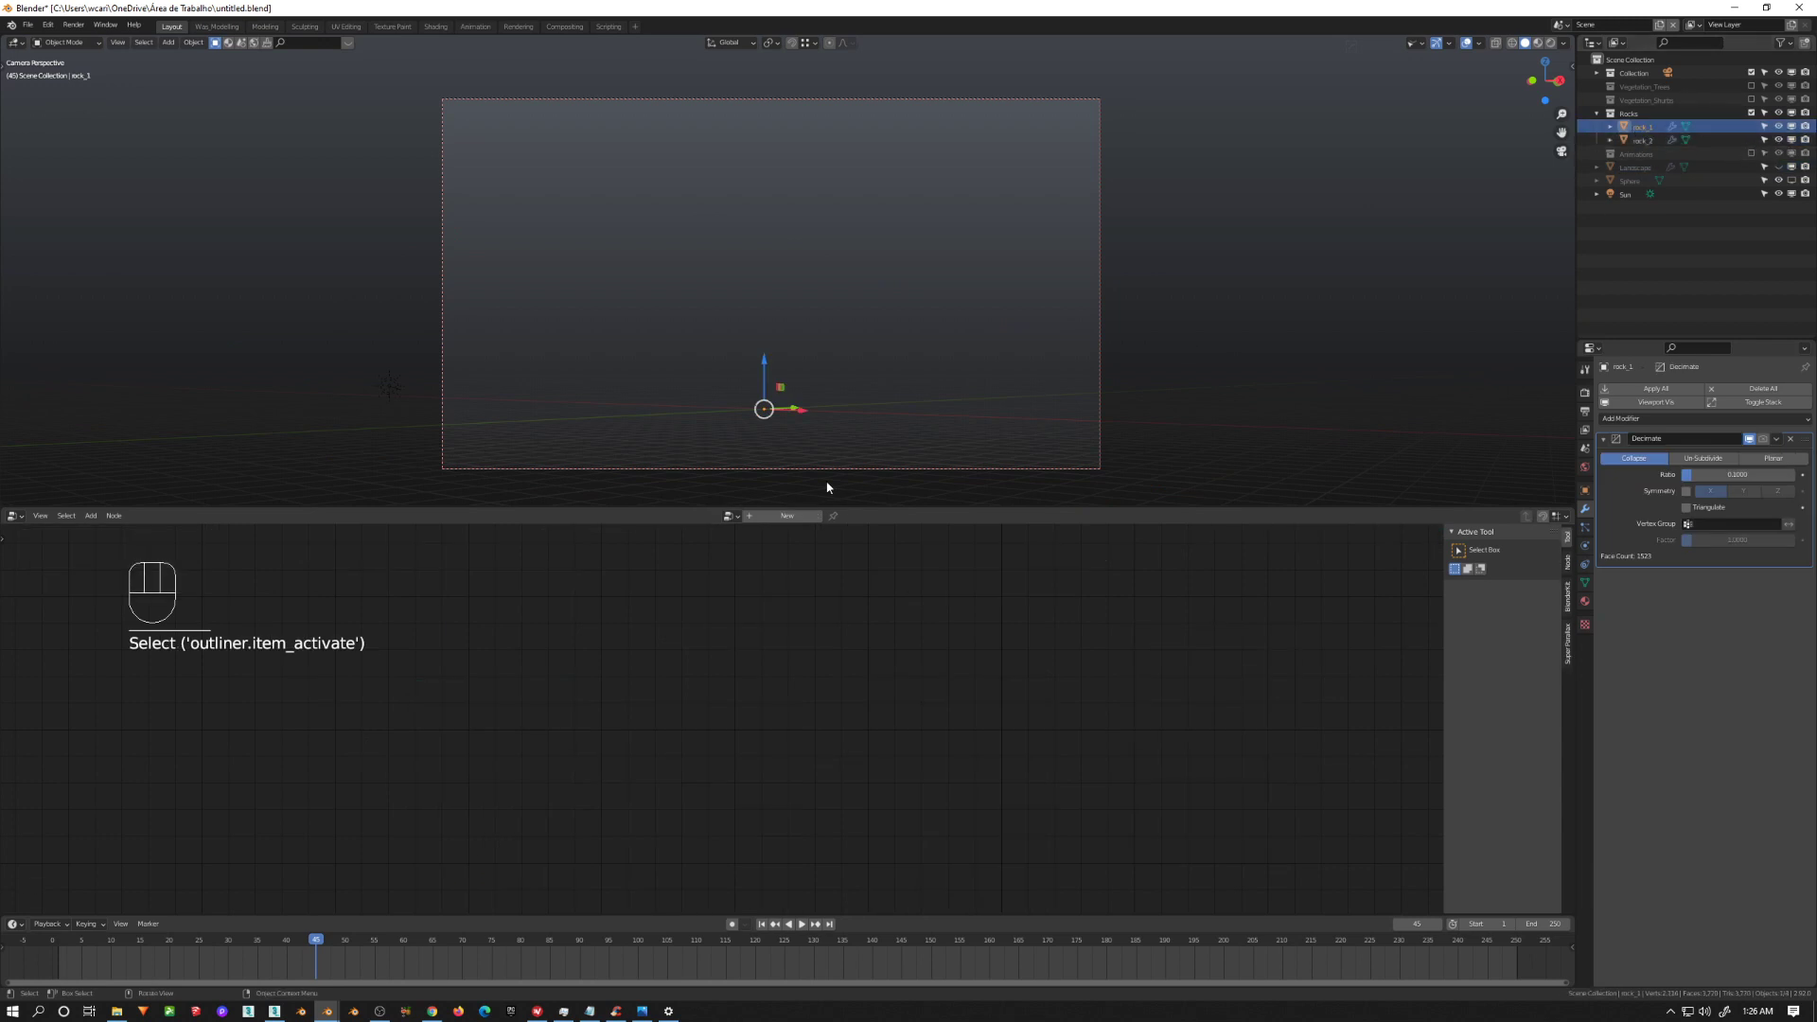
pyautogui.middleClick(839, 417)
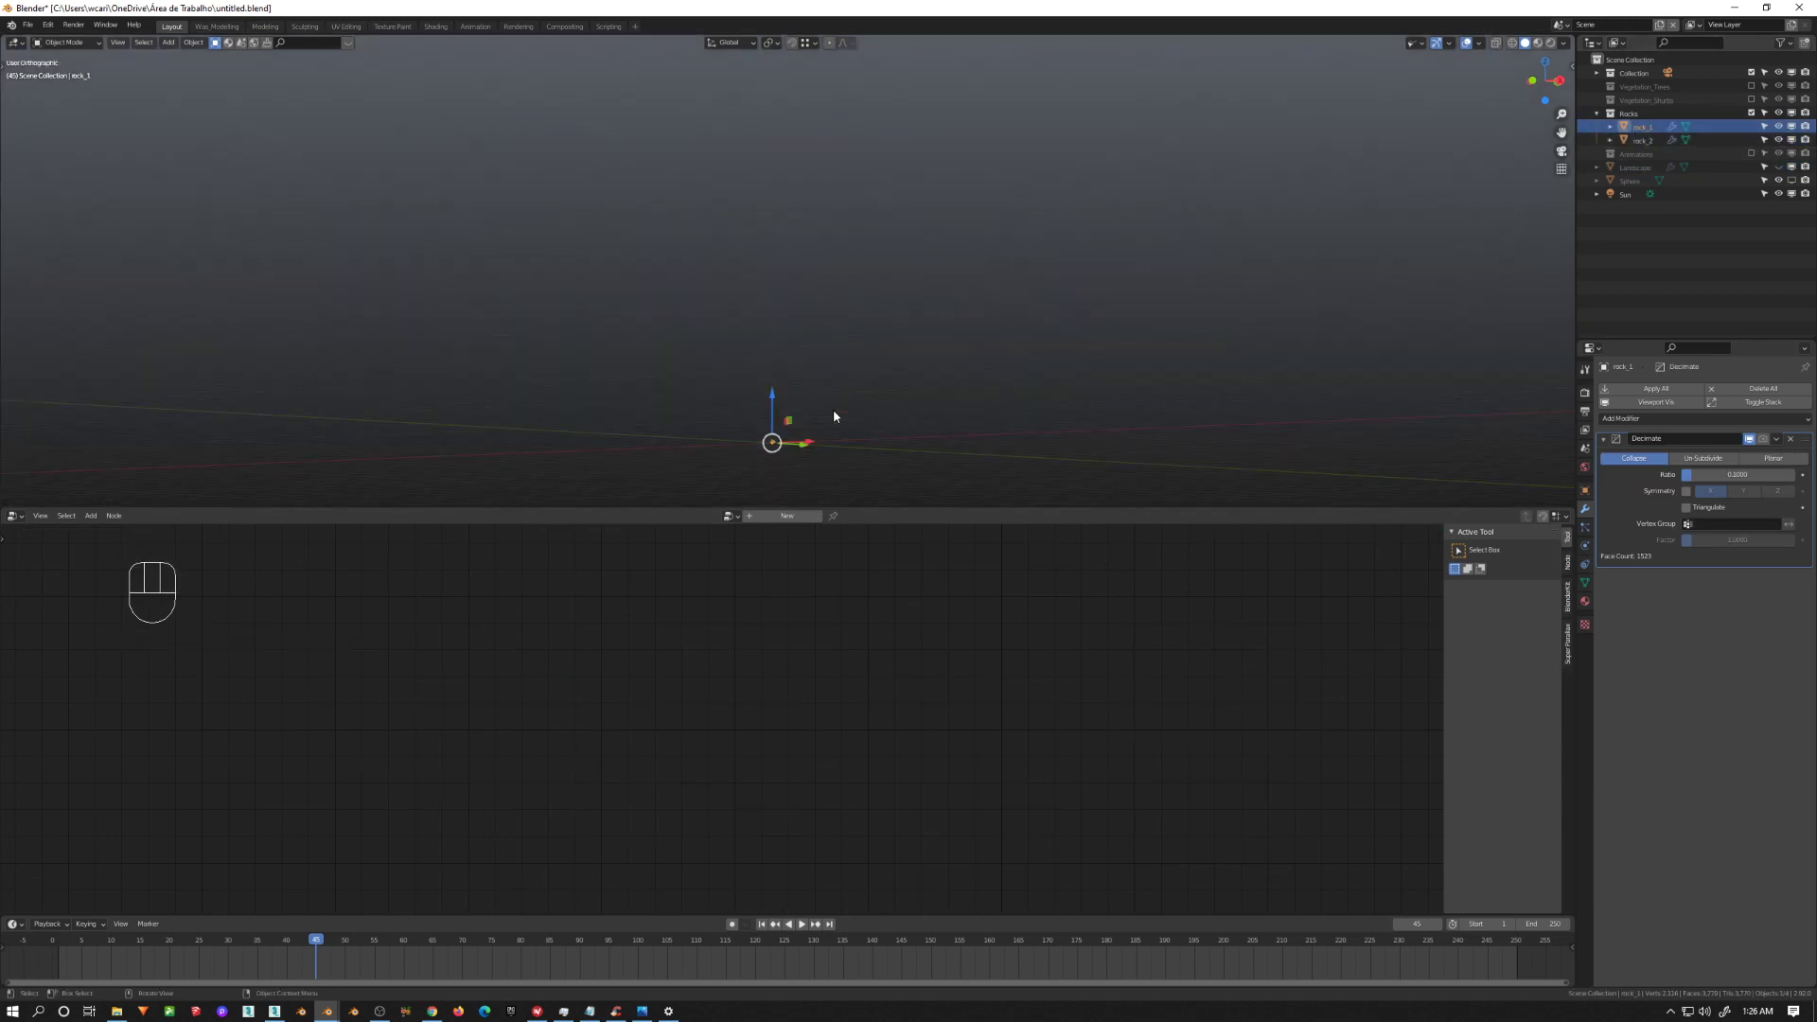
pyautogui.press('KP_Decimal')
pyautogui.moveTo(816, 343); pyautogui.dragTo(847, 338)
pyautogui.moveTo(732, 334); pyautogui.dragTo(751, 327)
pyautogui.moveTo(687, 351); pyautogui.dragTo(674, 362)
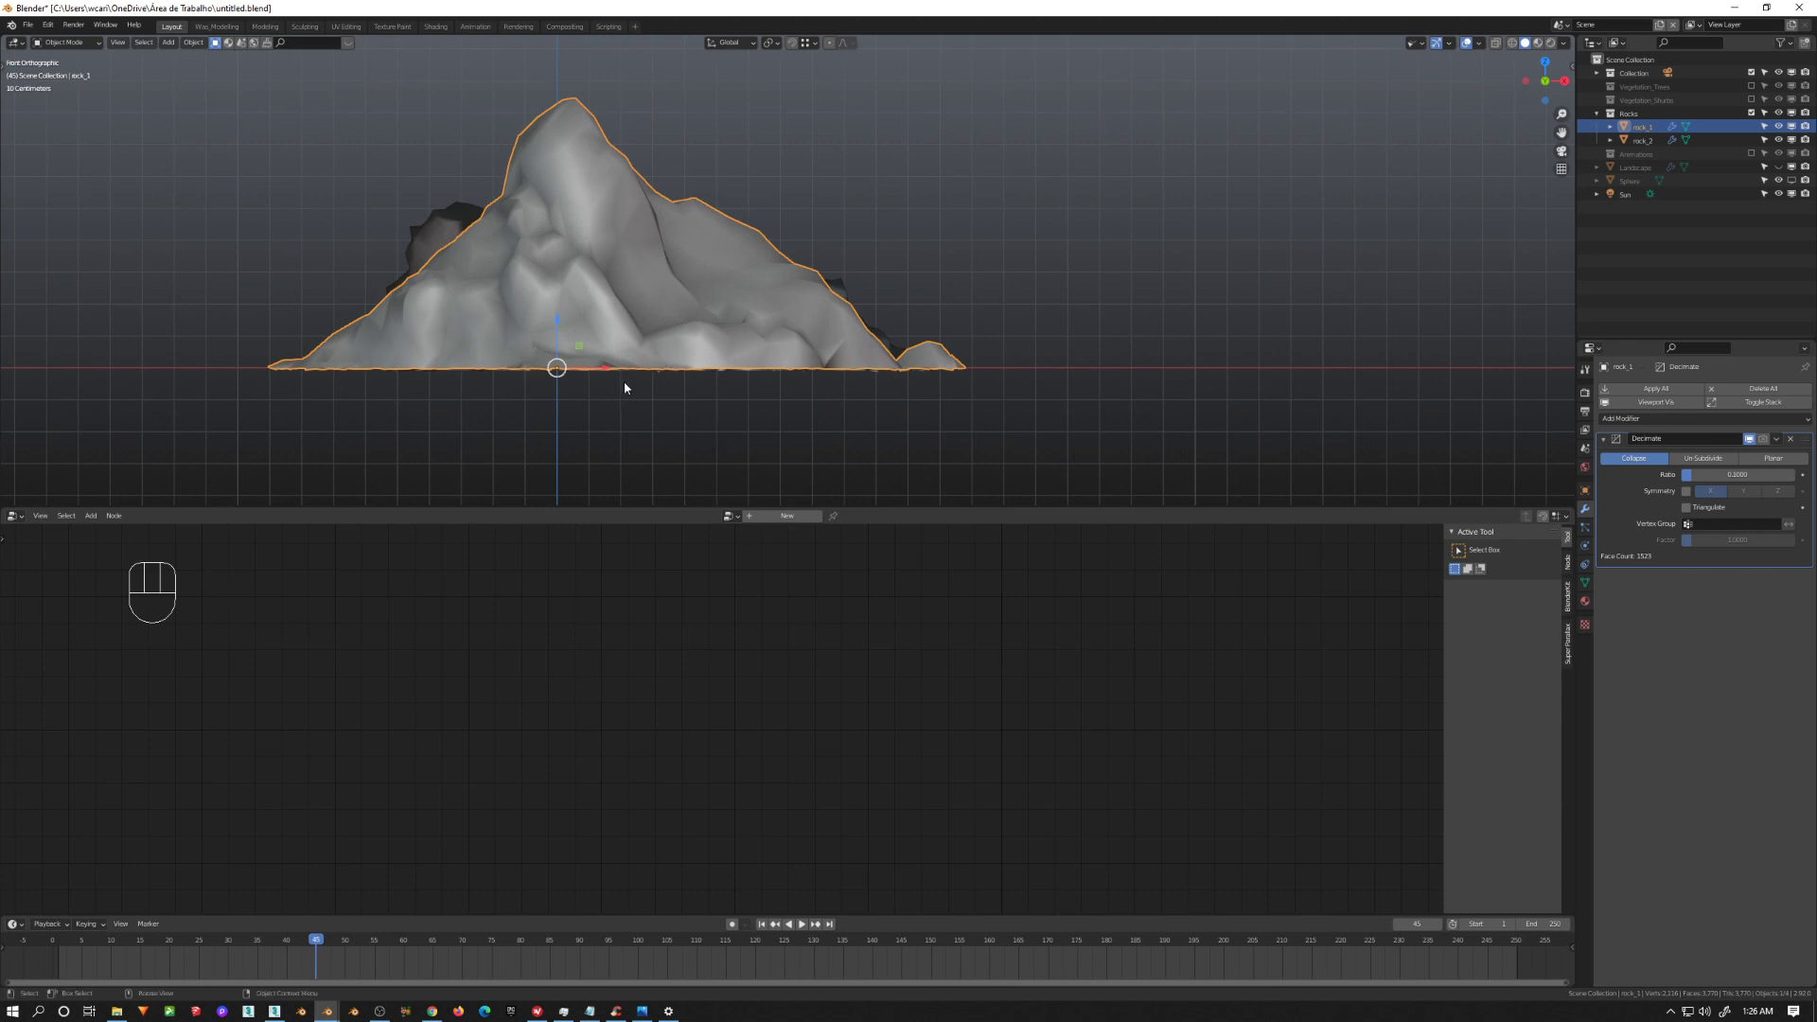
# Step: Move rock_1 and rock_2 so each sits upright on the ground at the origin, then return to camera view
pyautogui.press('ctrl+.')
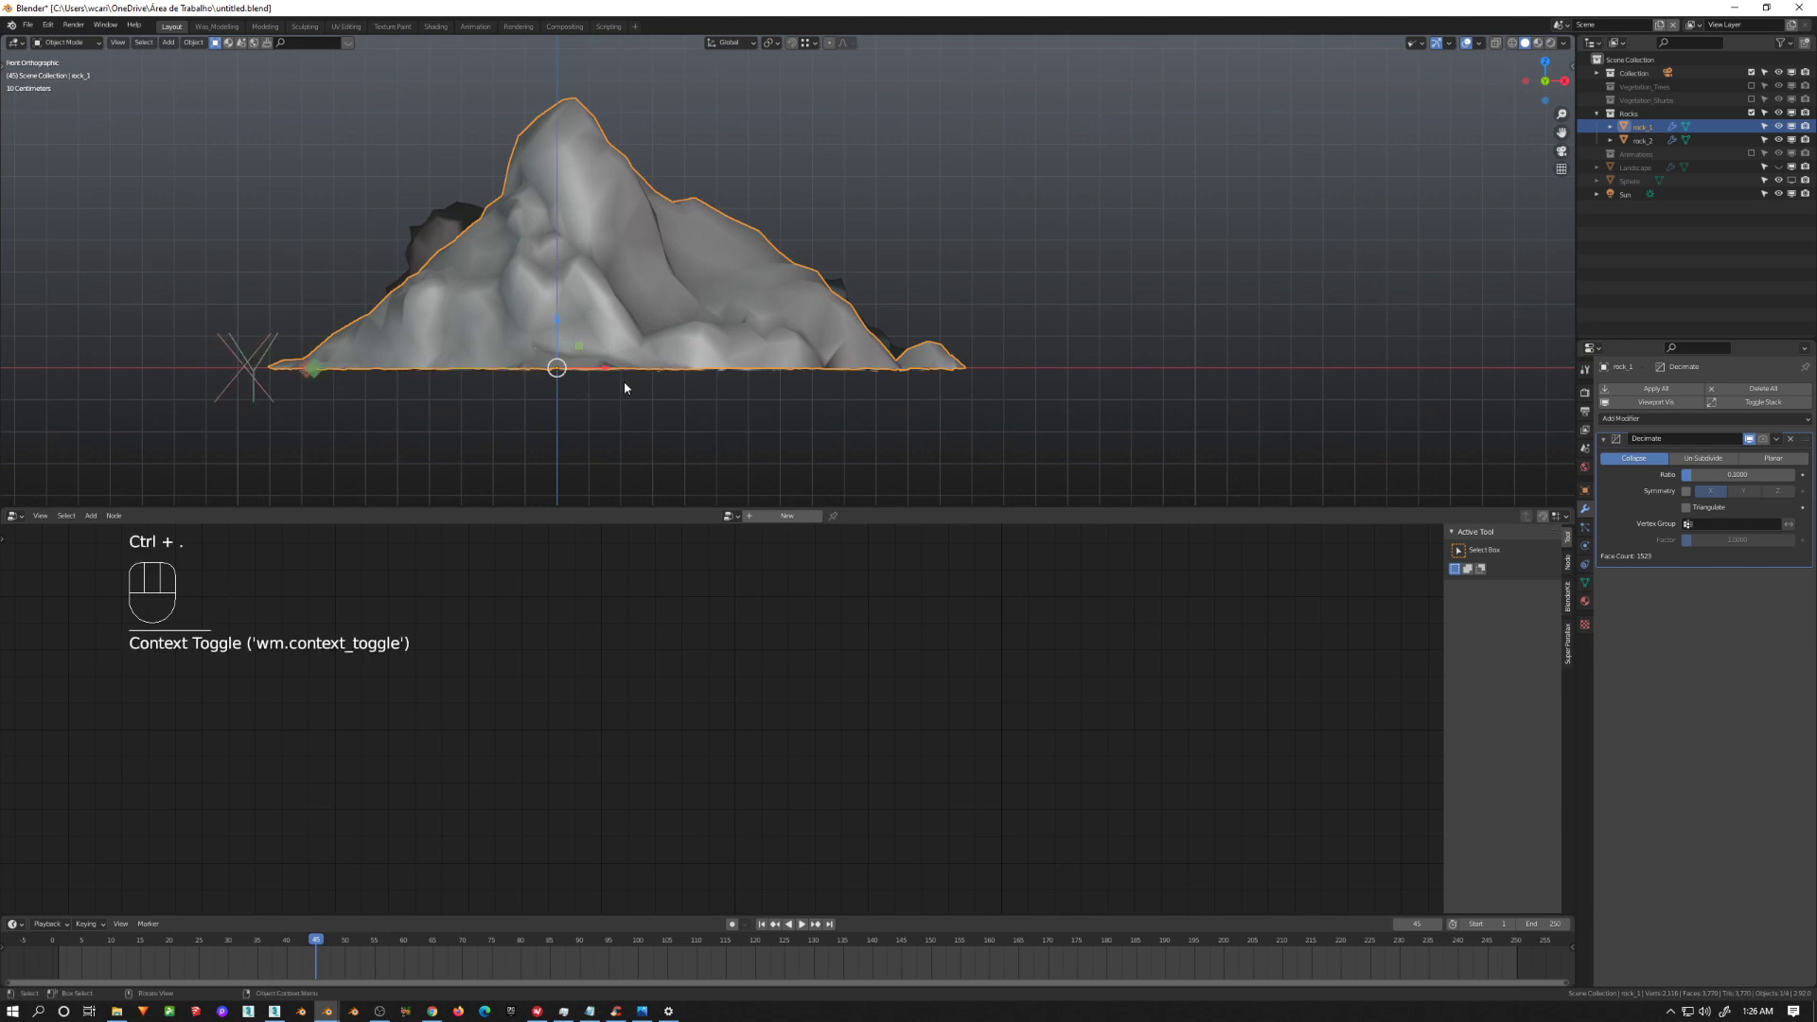
pyautogui.press('g')
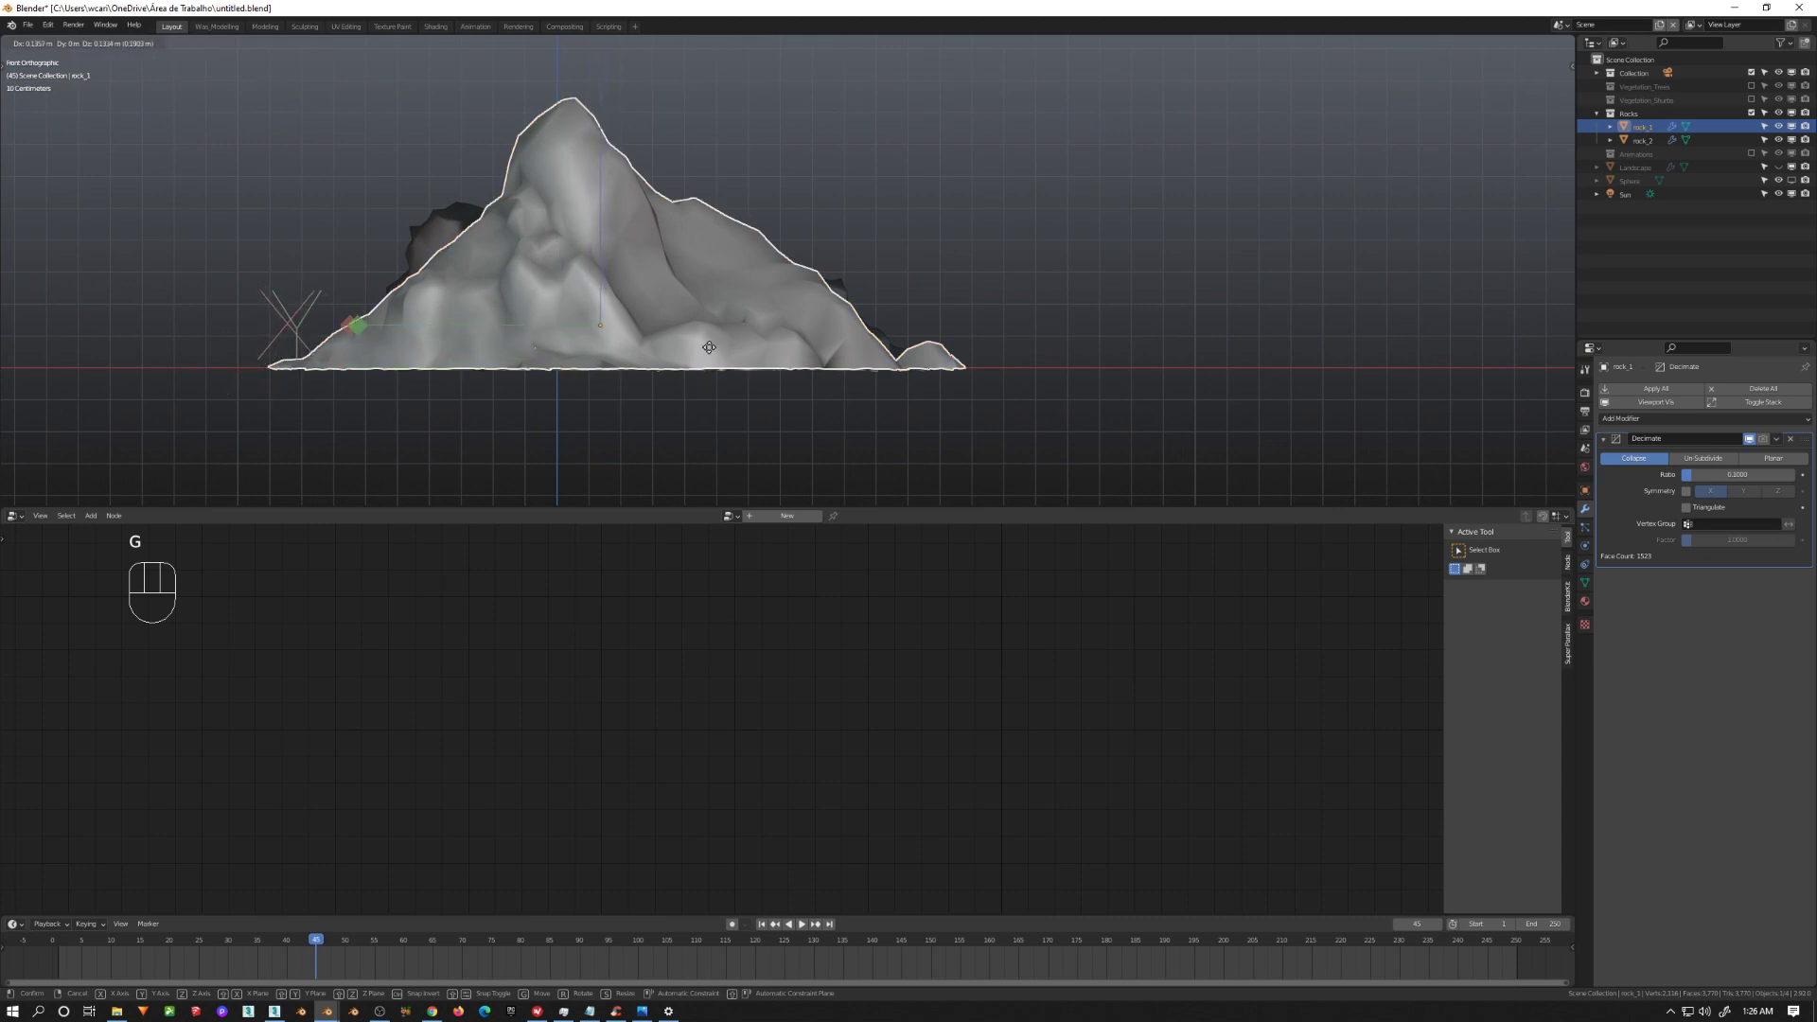
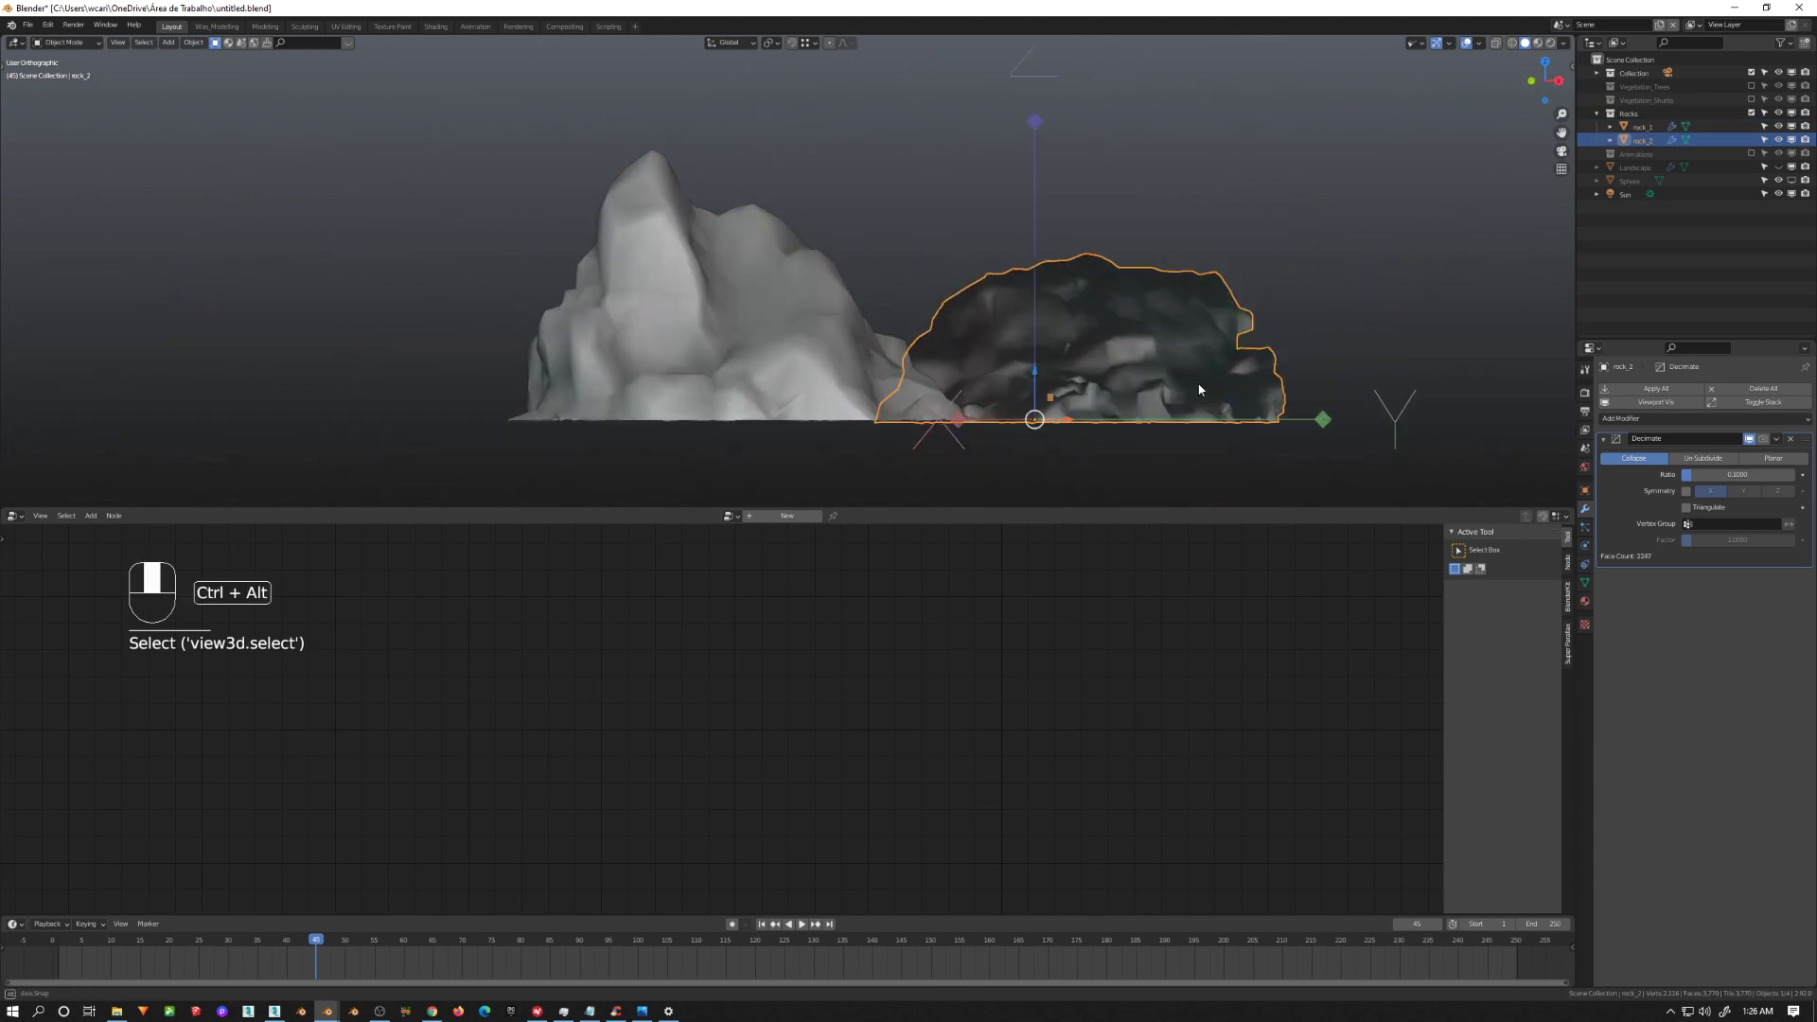
pyautogui.press('g')
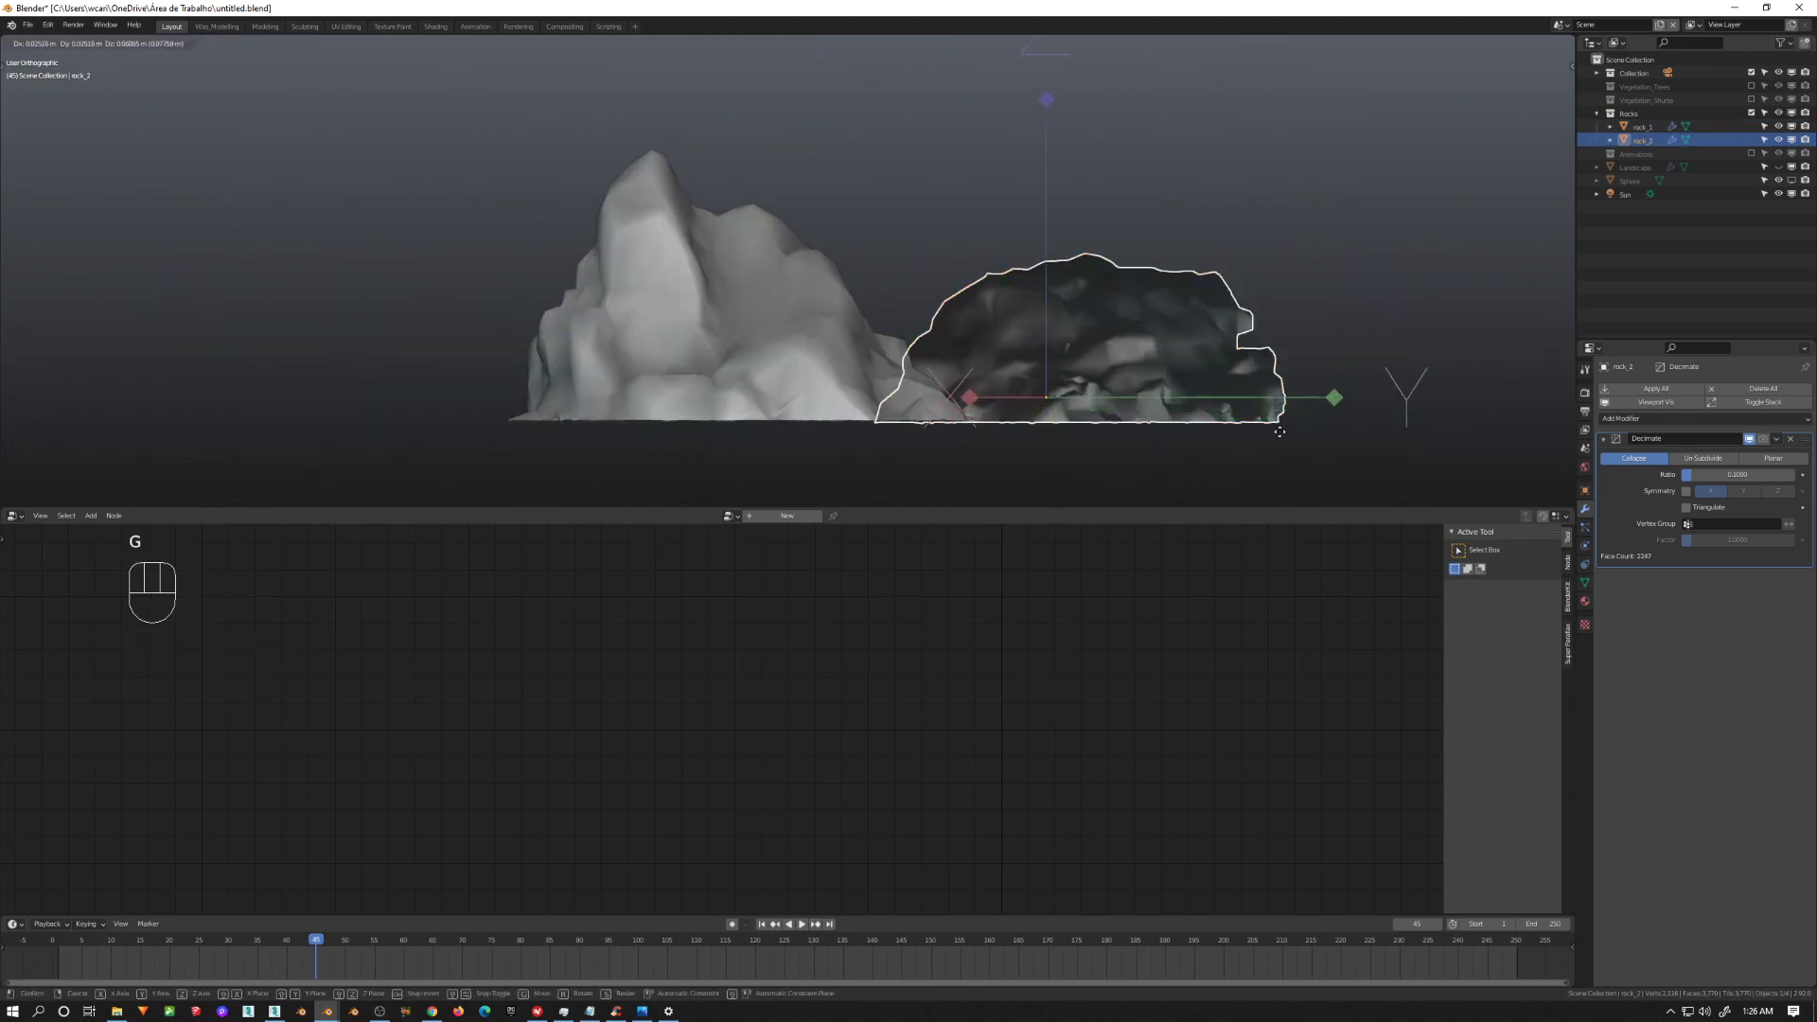
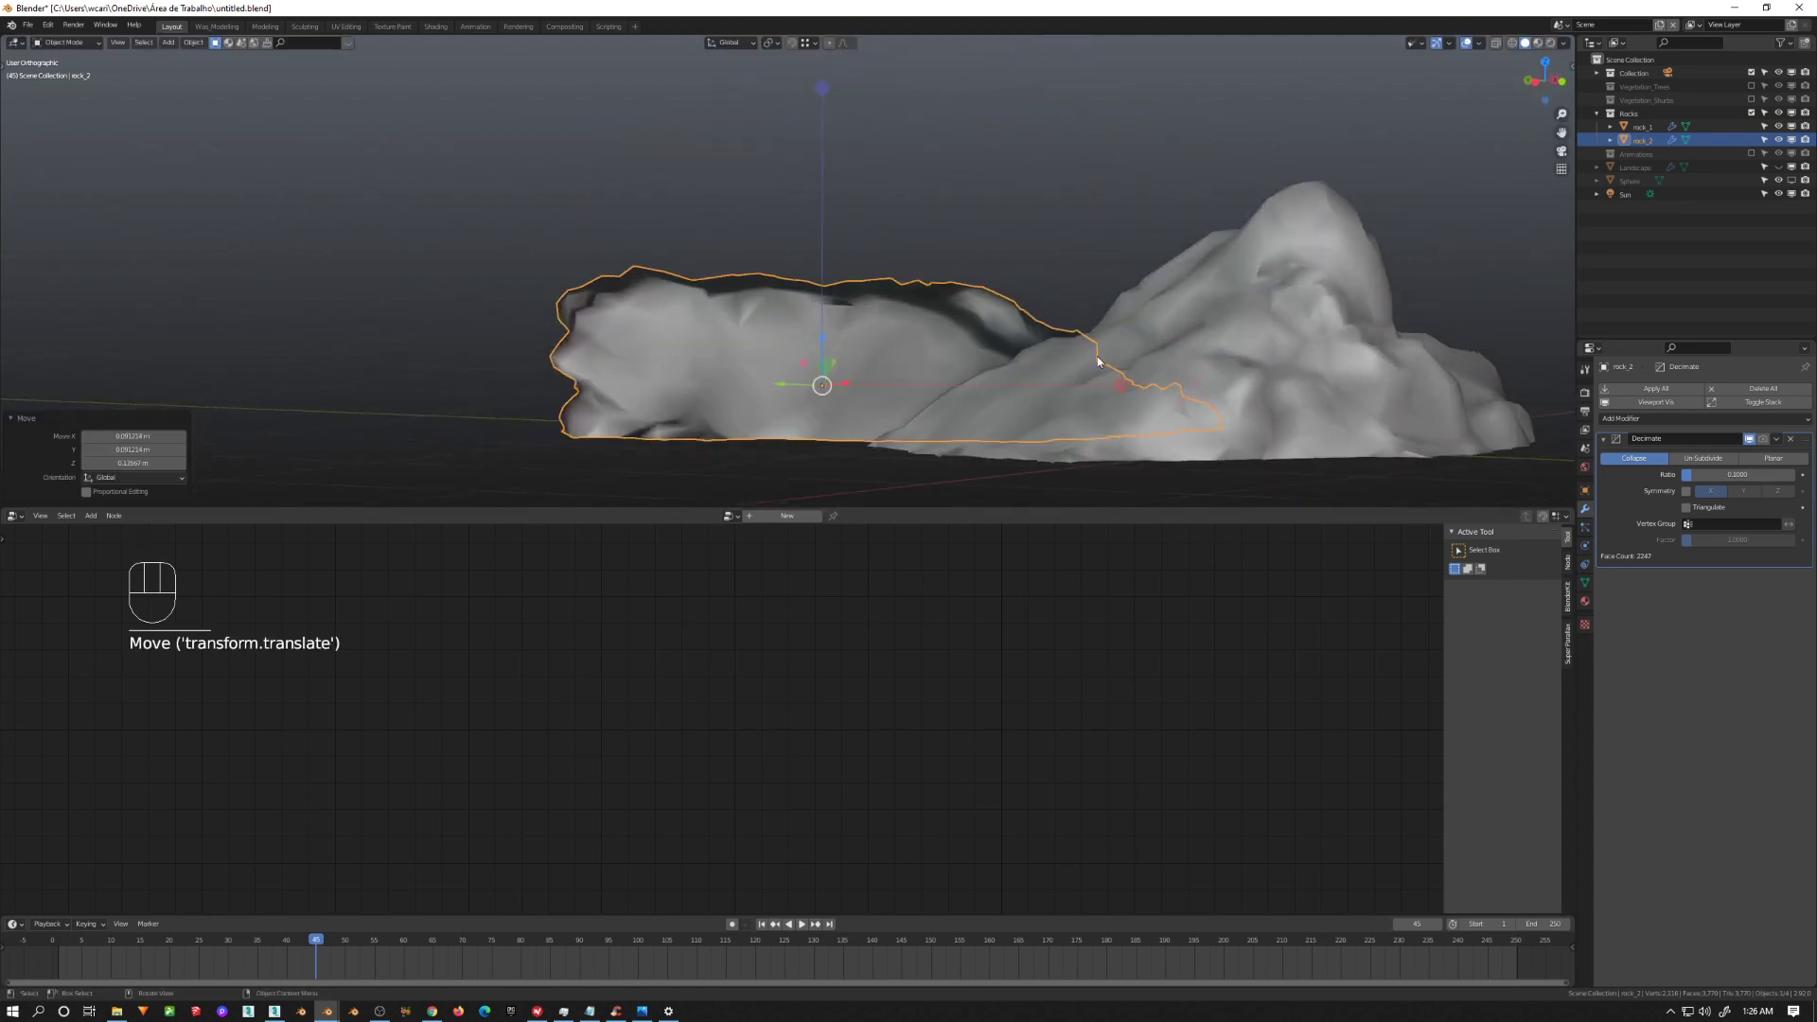
pyautogui.press('ctrl+.')
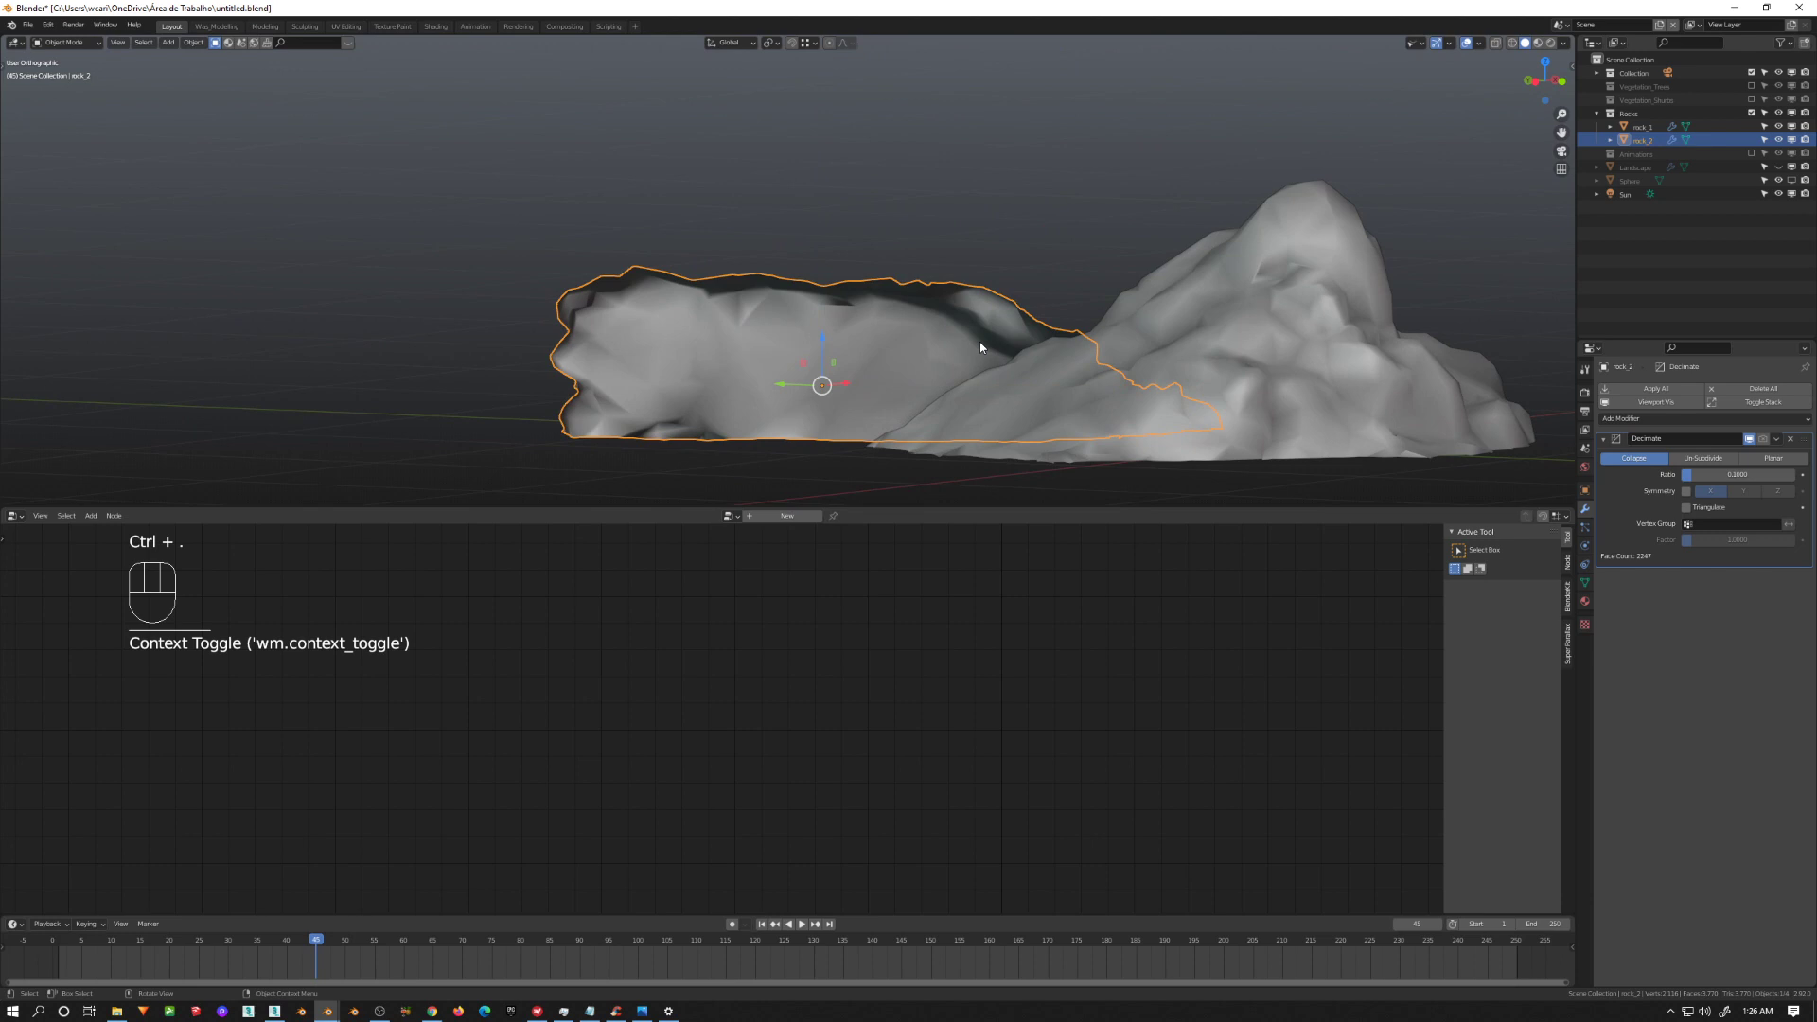
pyautogui.press('KP_0')
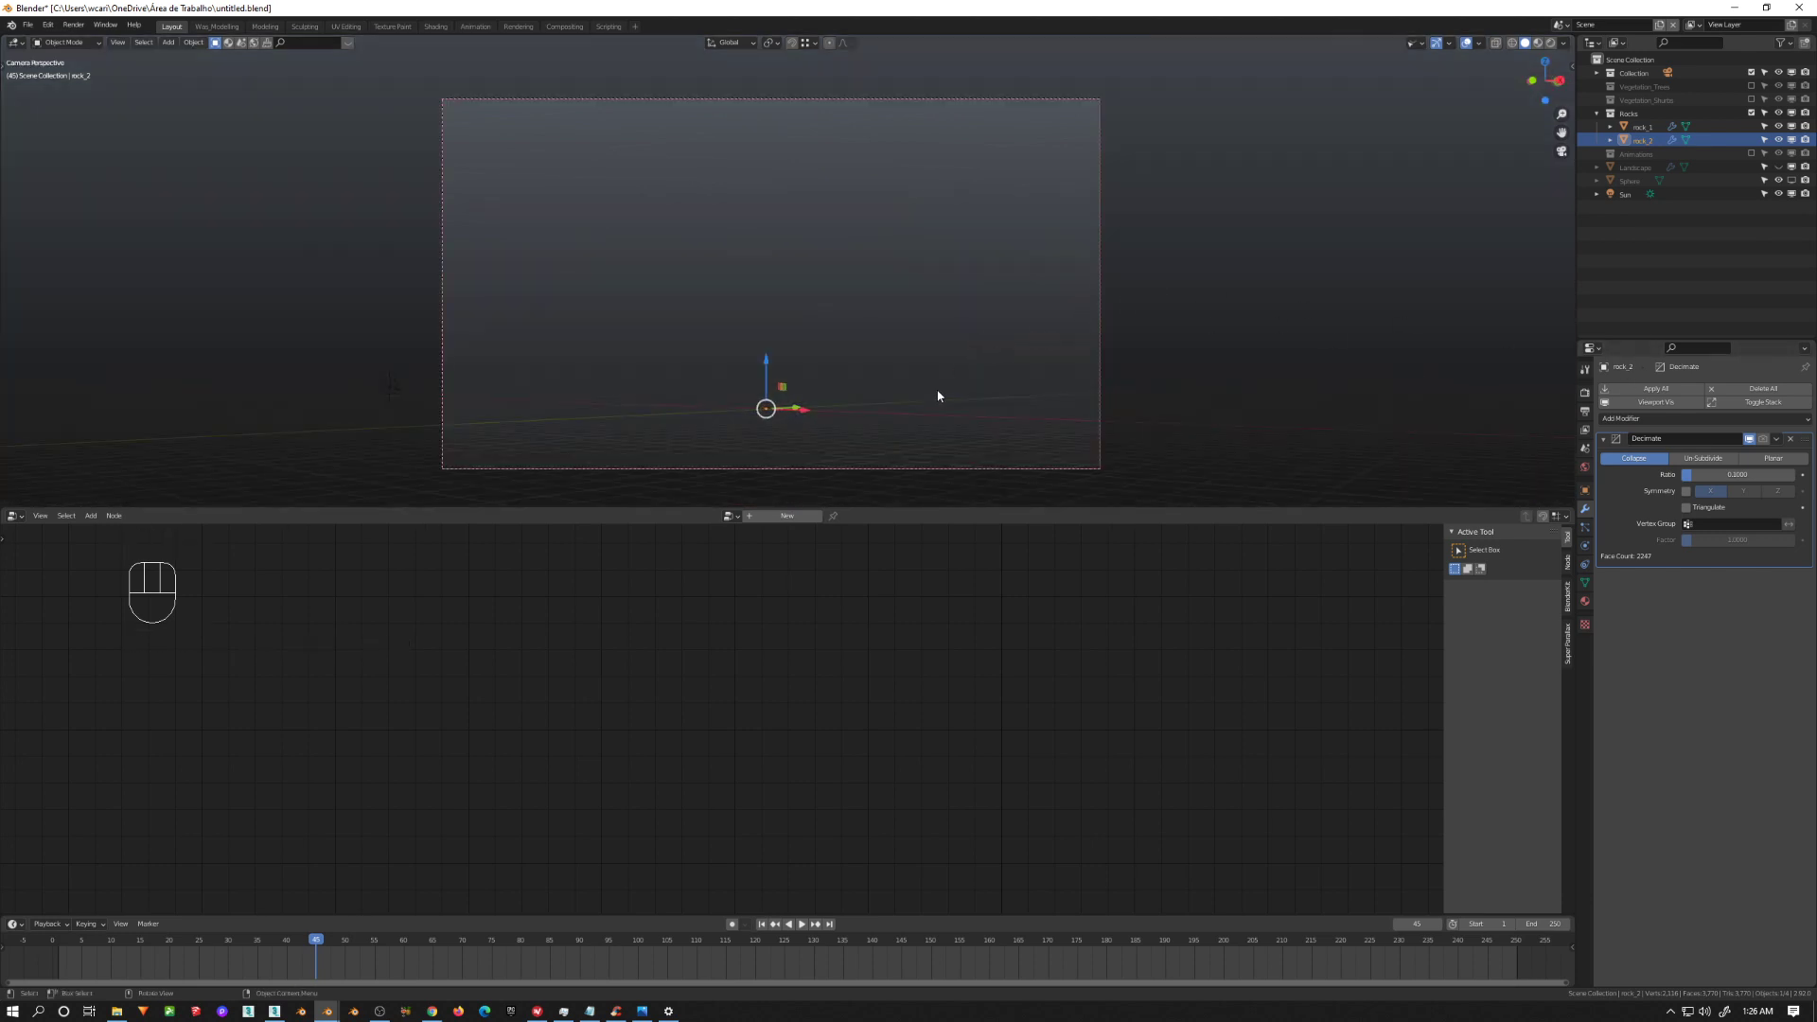
# Step: Unhide the Landscape and pan its Geometry Nodes tree to the Join Geometry nodes
pyautogui.click(1167, 392)
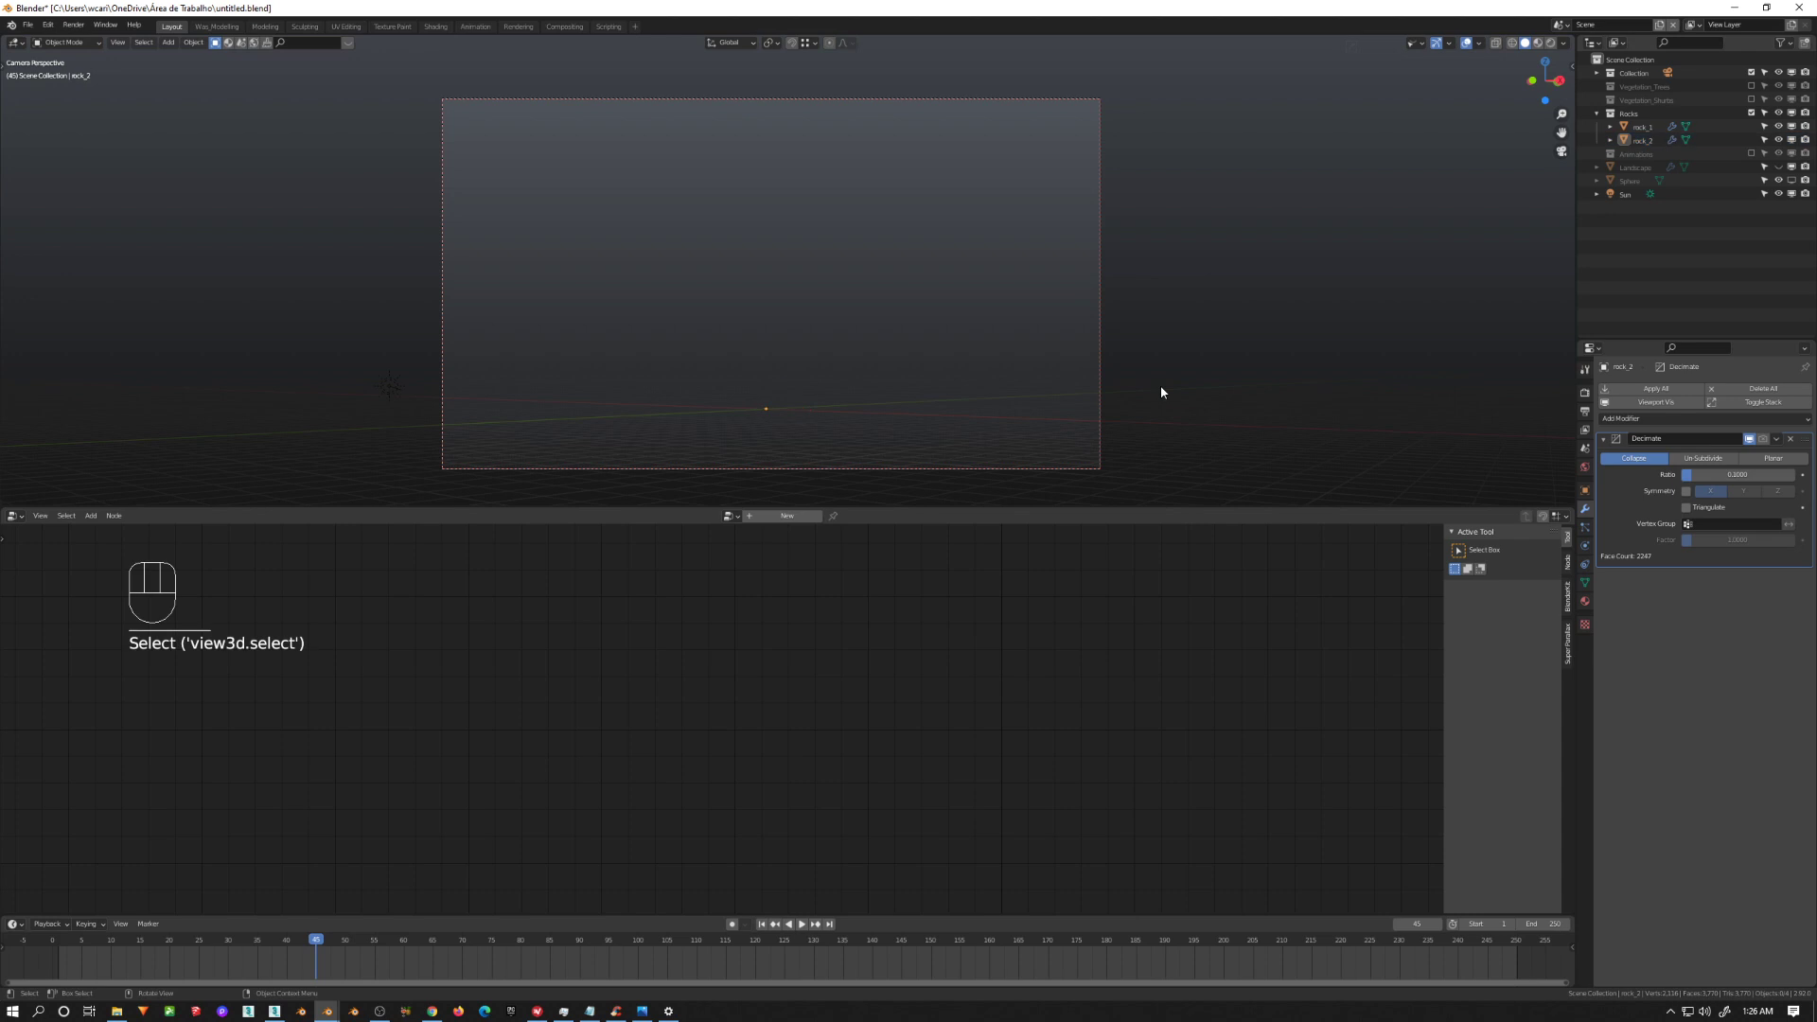
pyautogui.press('alt+h')
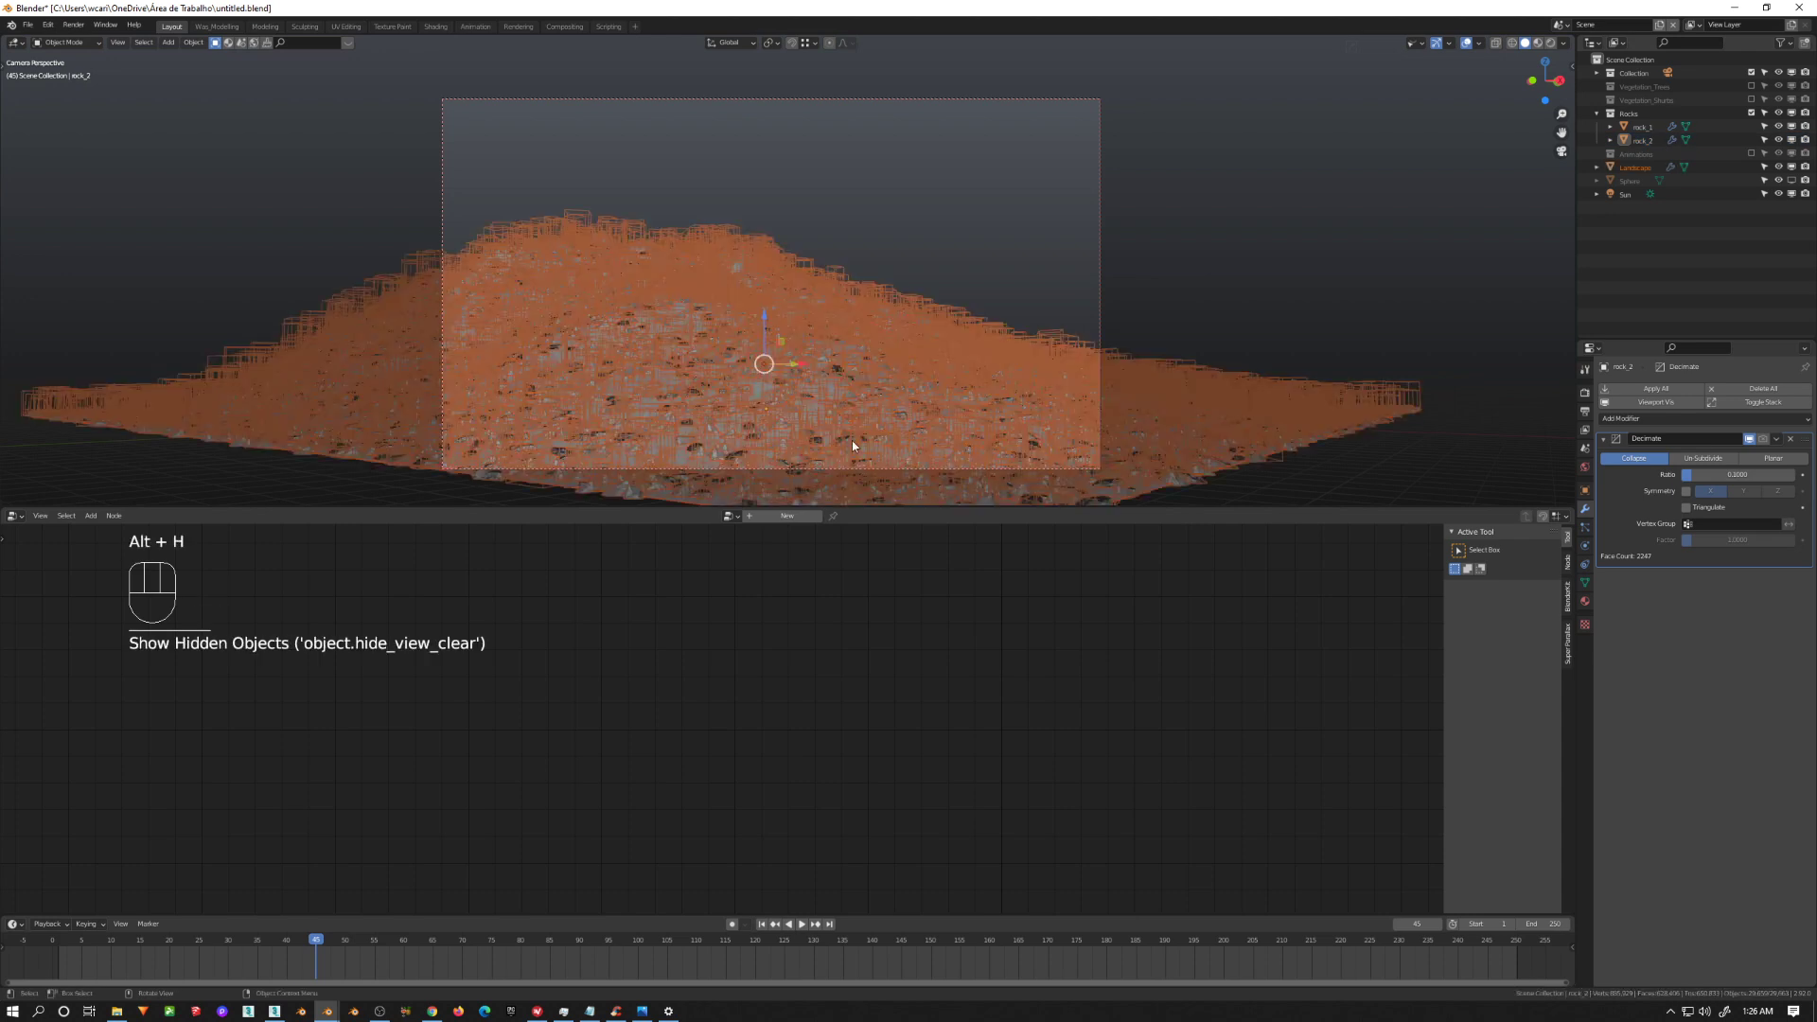
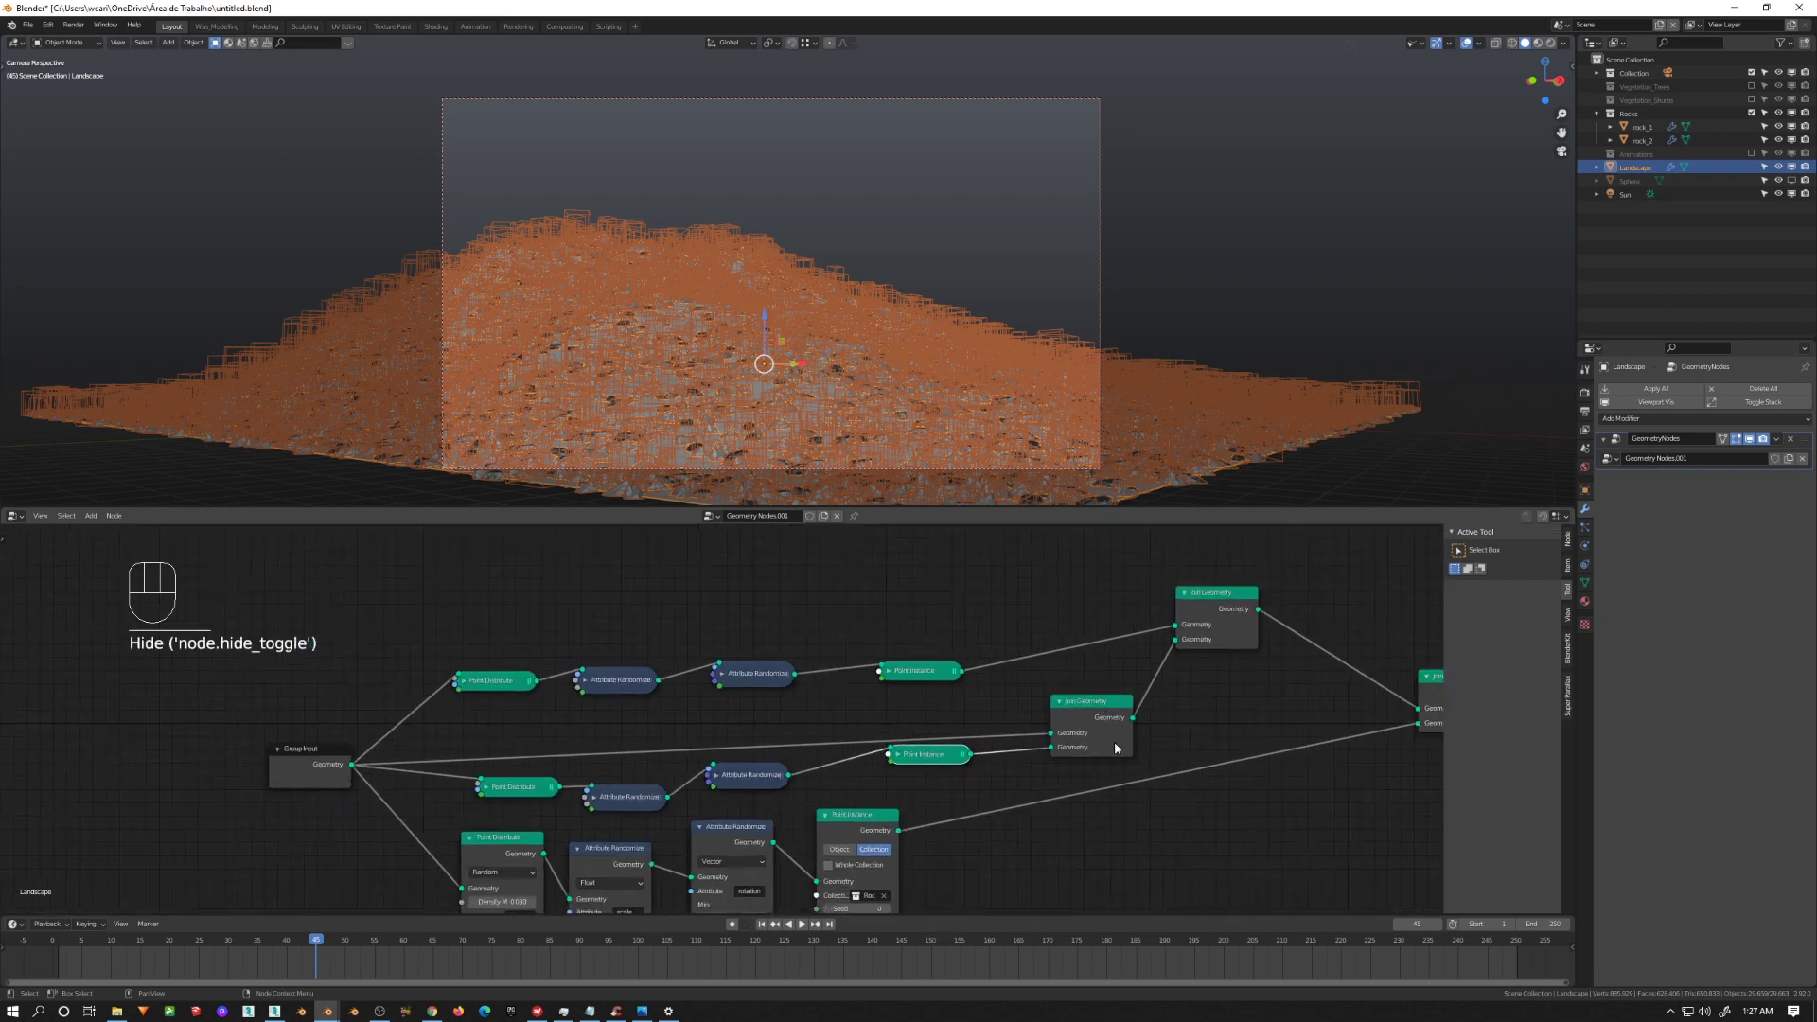
pyautogui.moveTo(887, 749); pyautogui.dragTo(508, 792)
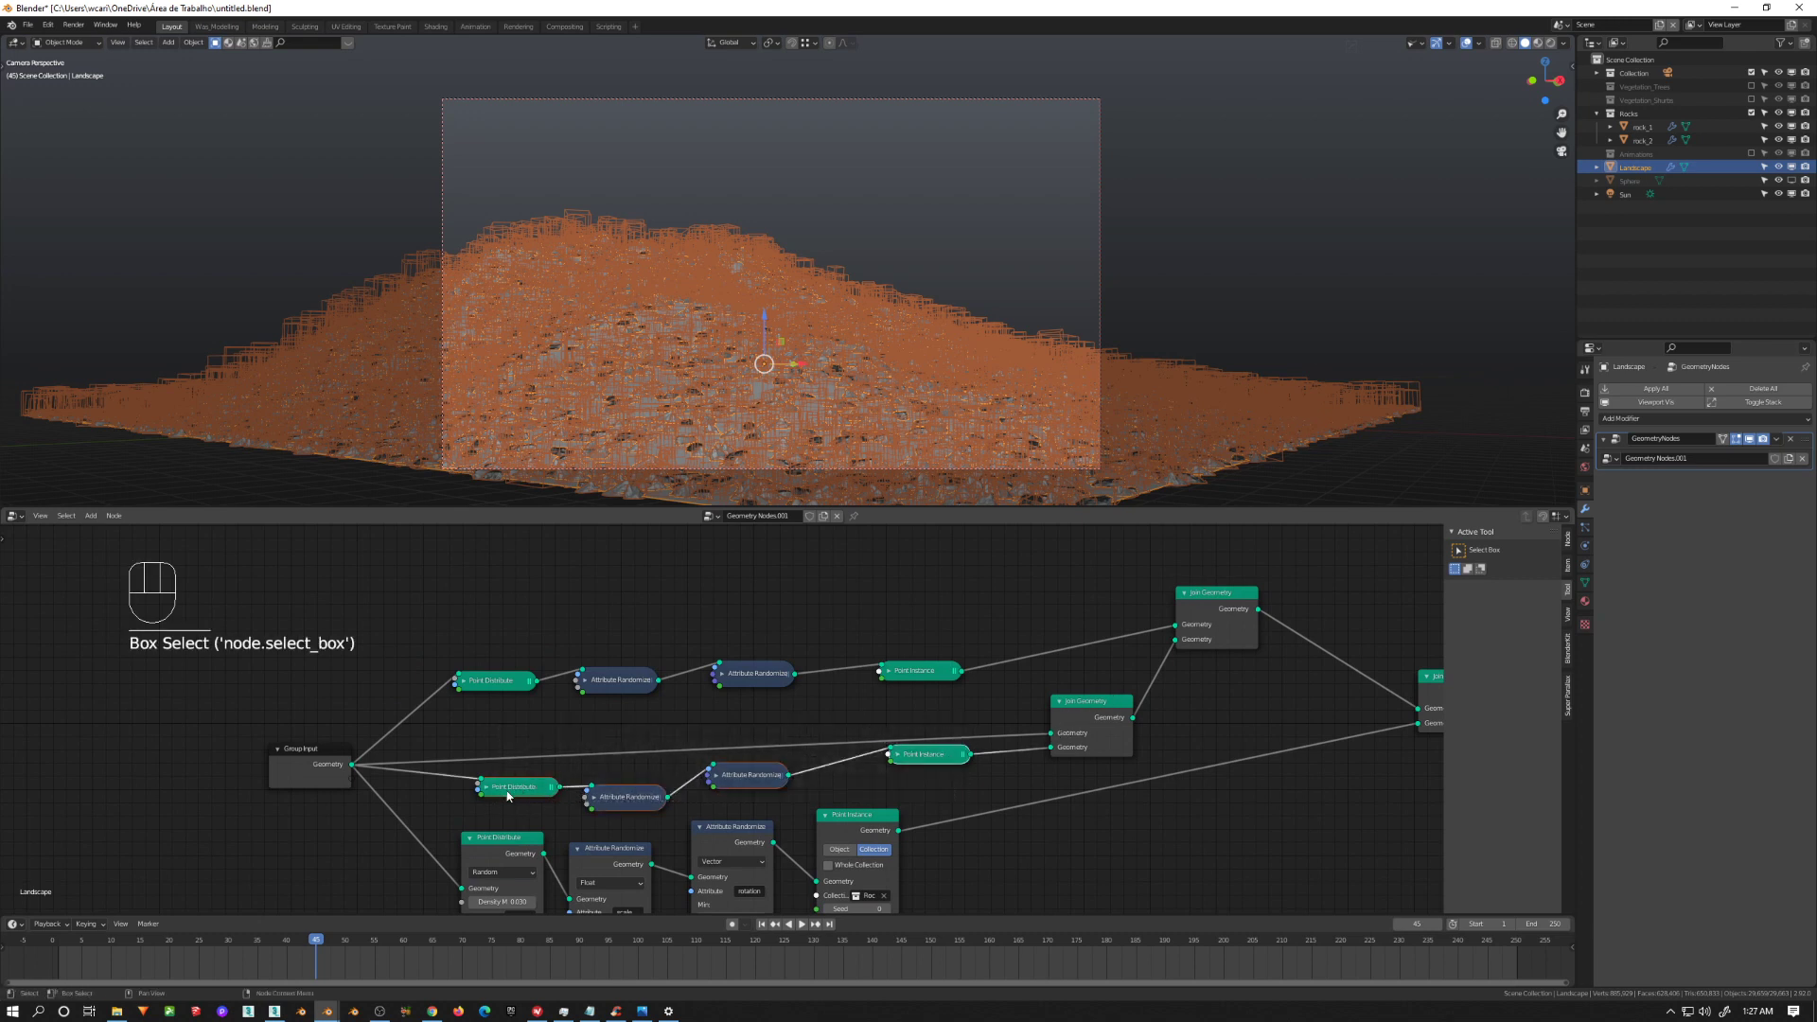
pyautogui.moveTo(516, 792); pyautogui.dragTo(721, 794)
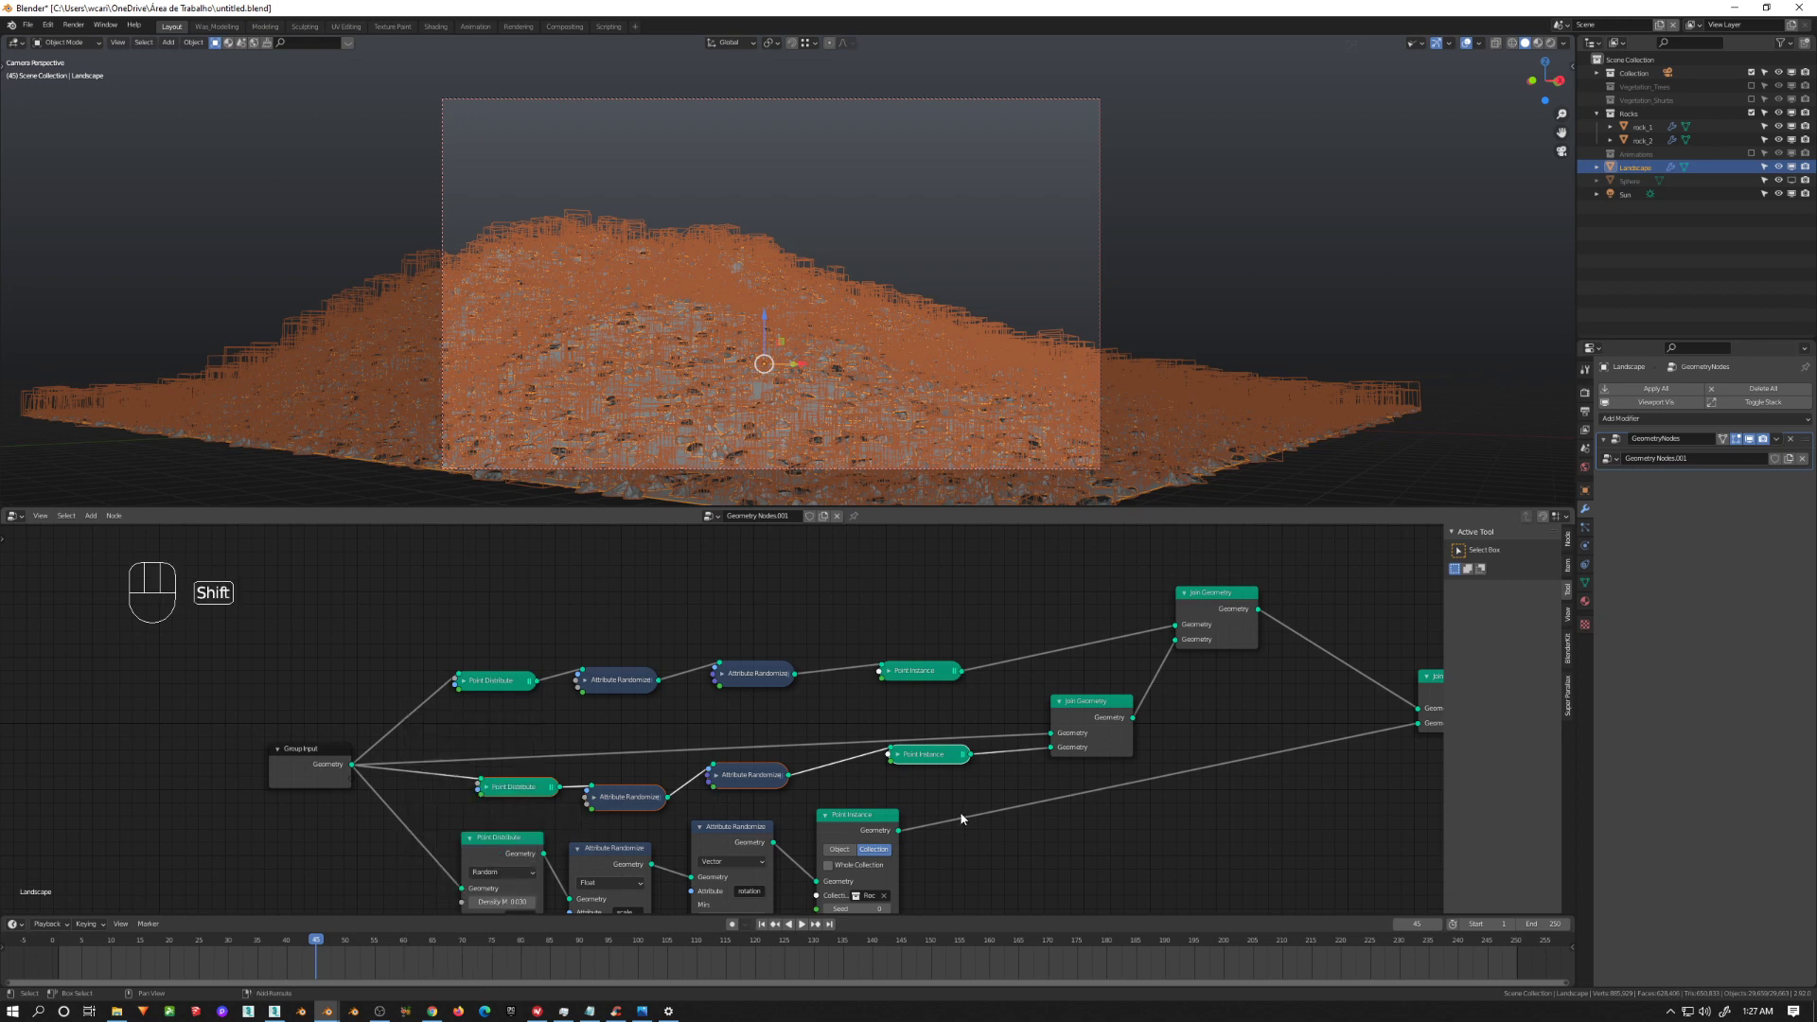
pyautogui.press('shift+a')
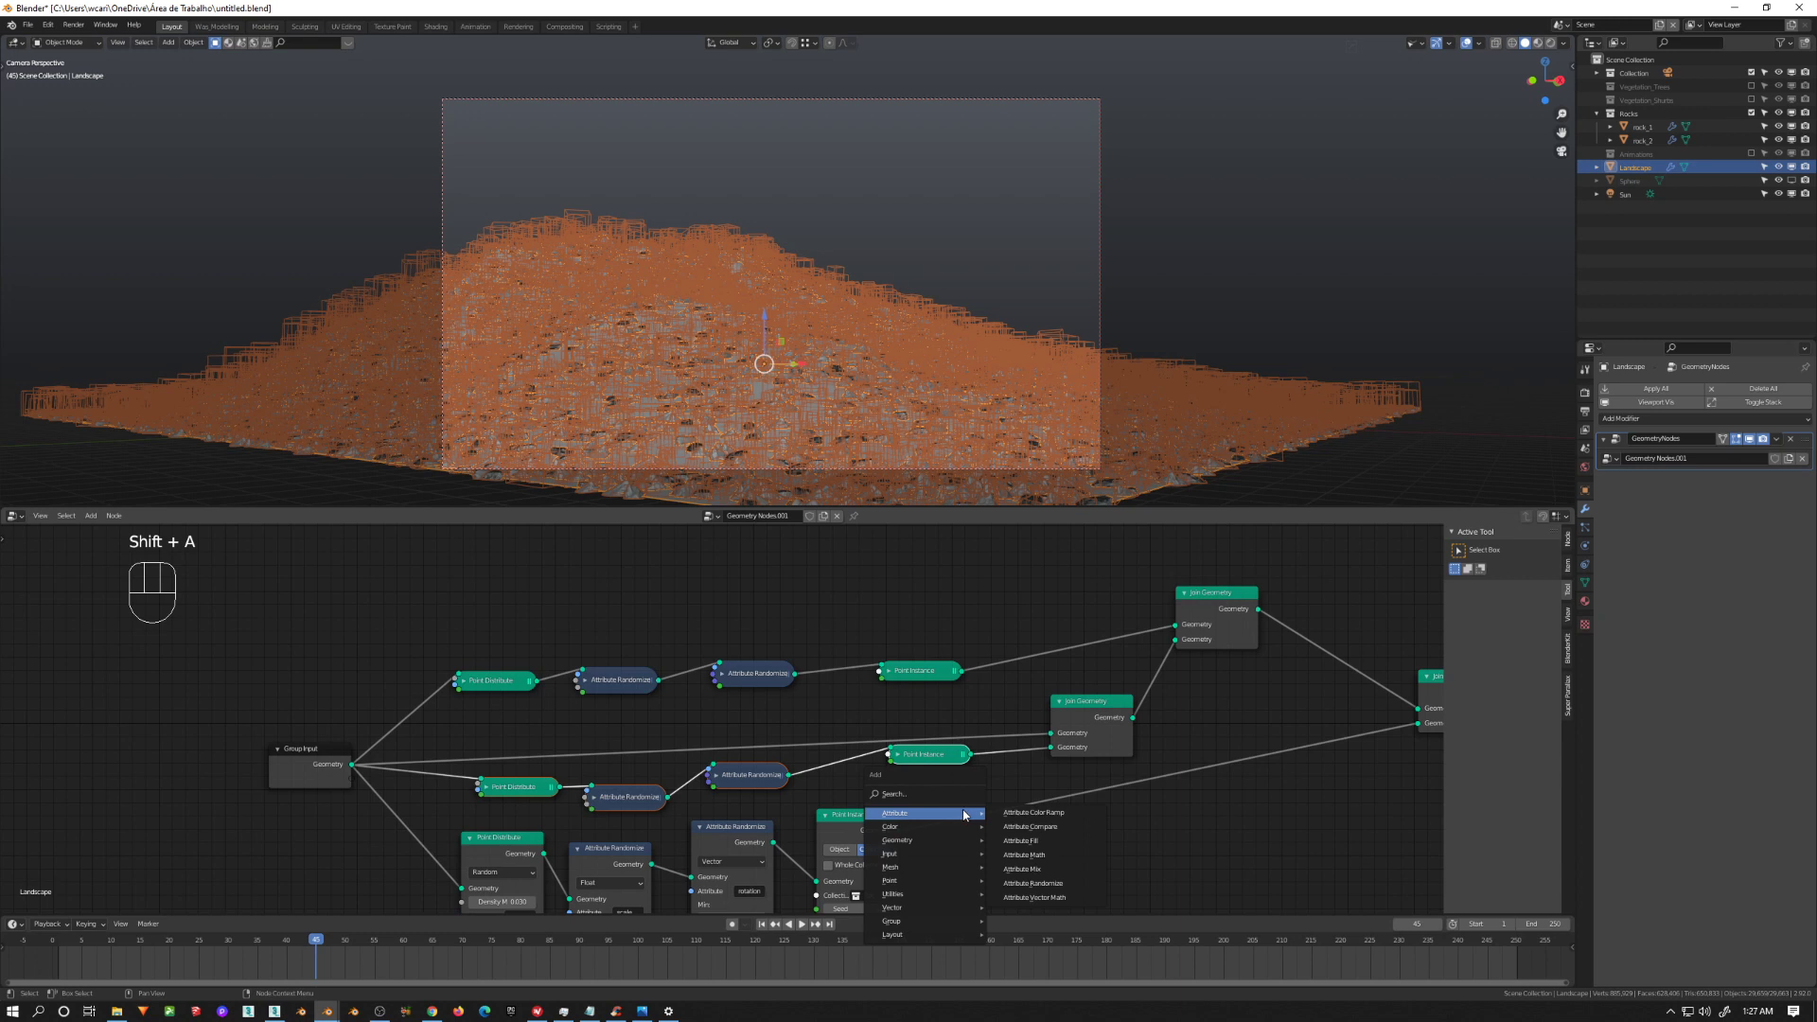
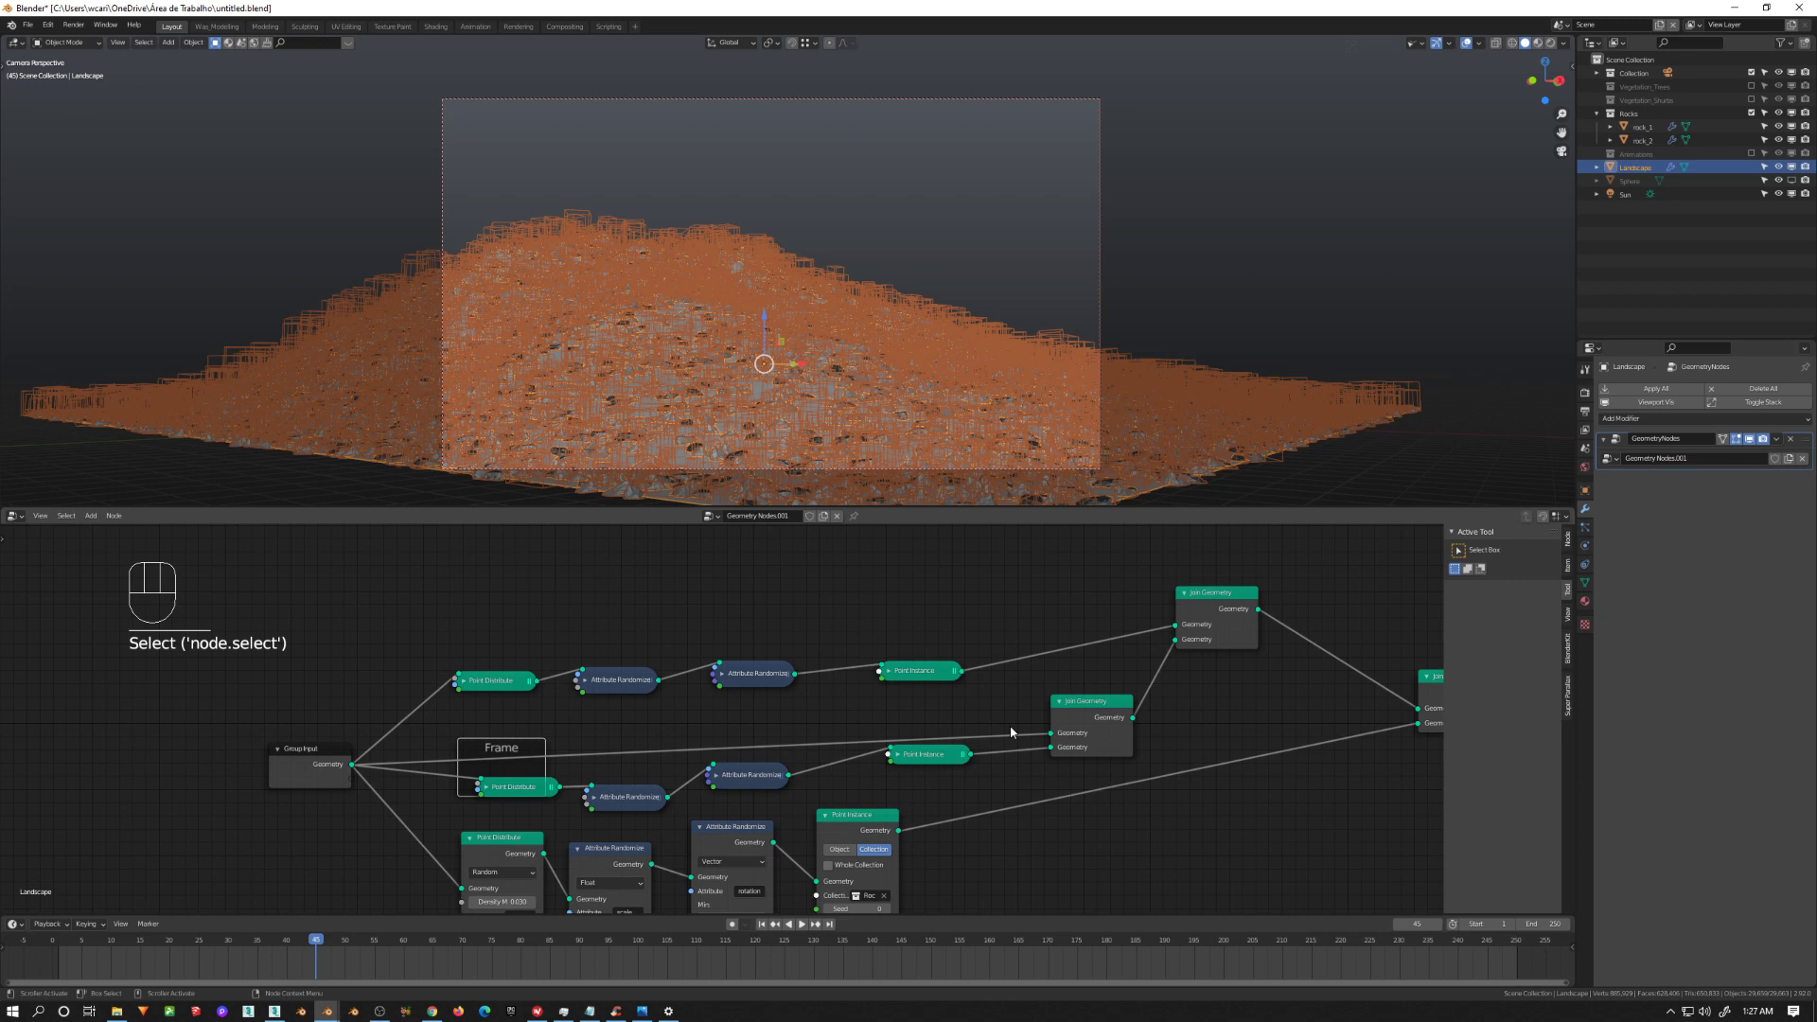
pyautogui.press('n')
pyautogui.press('n')
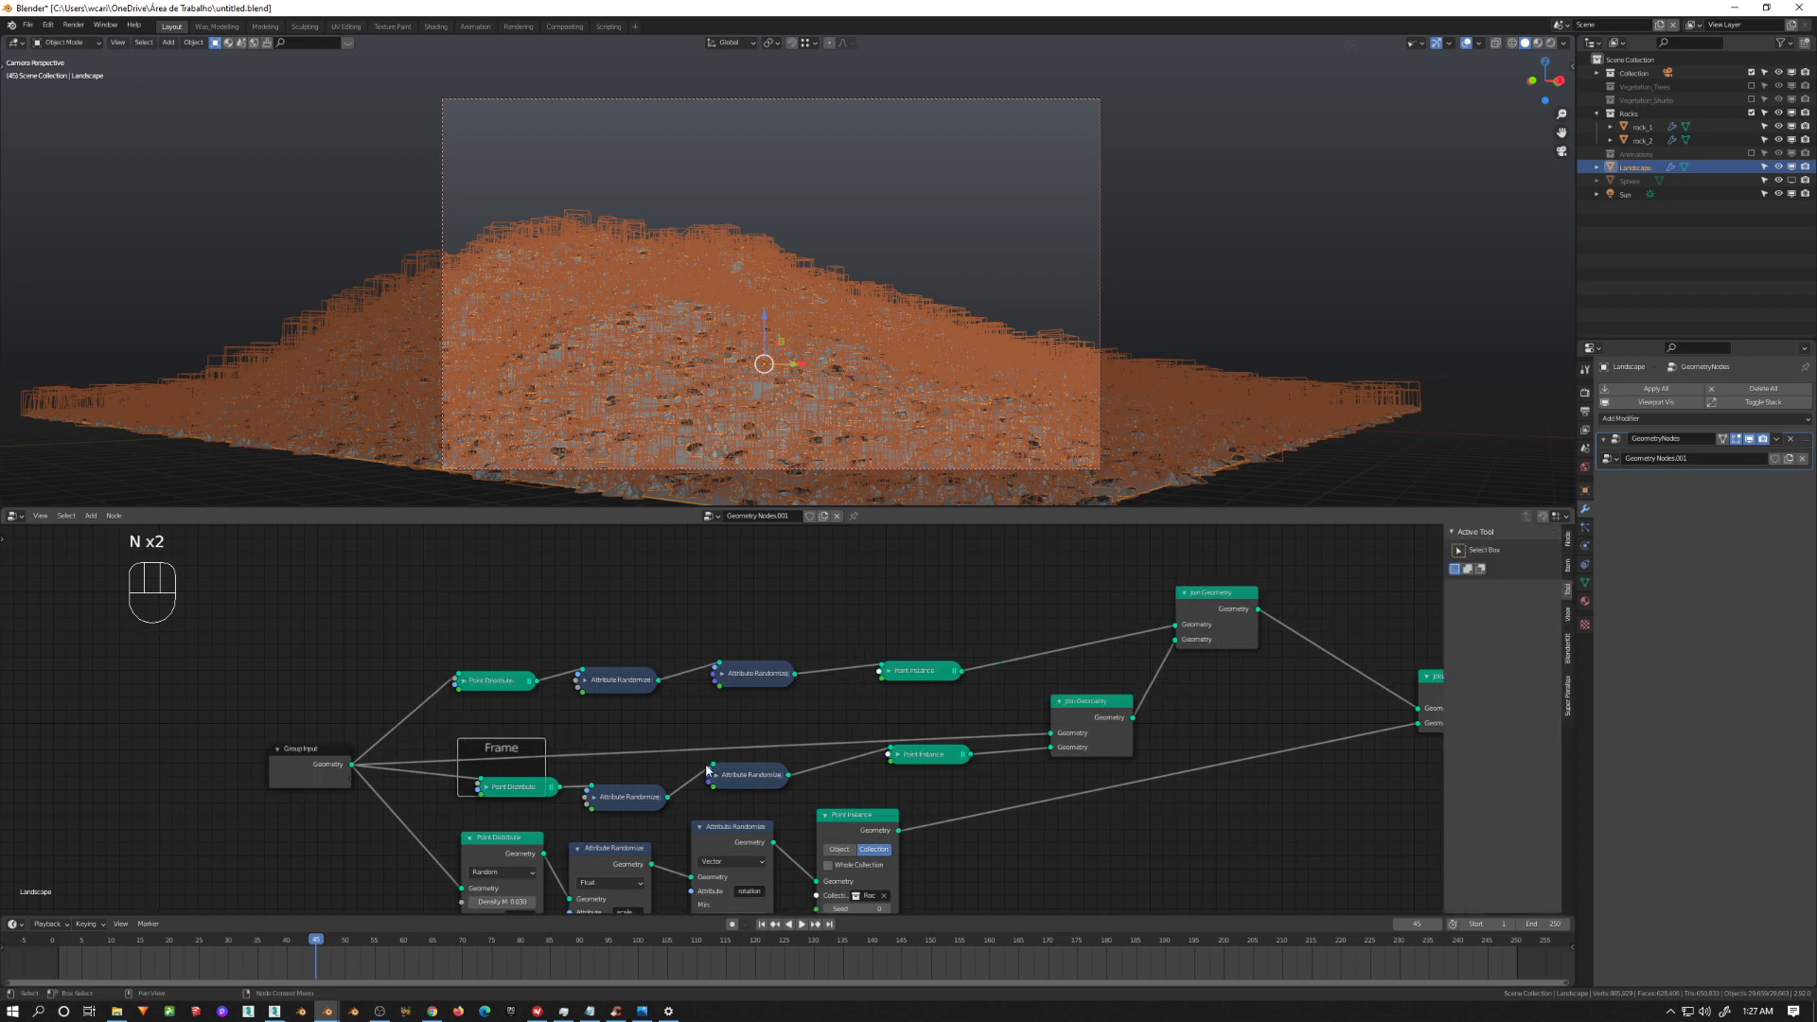
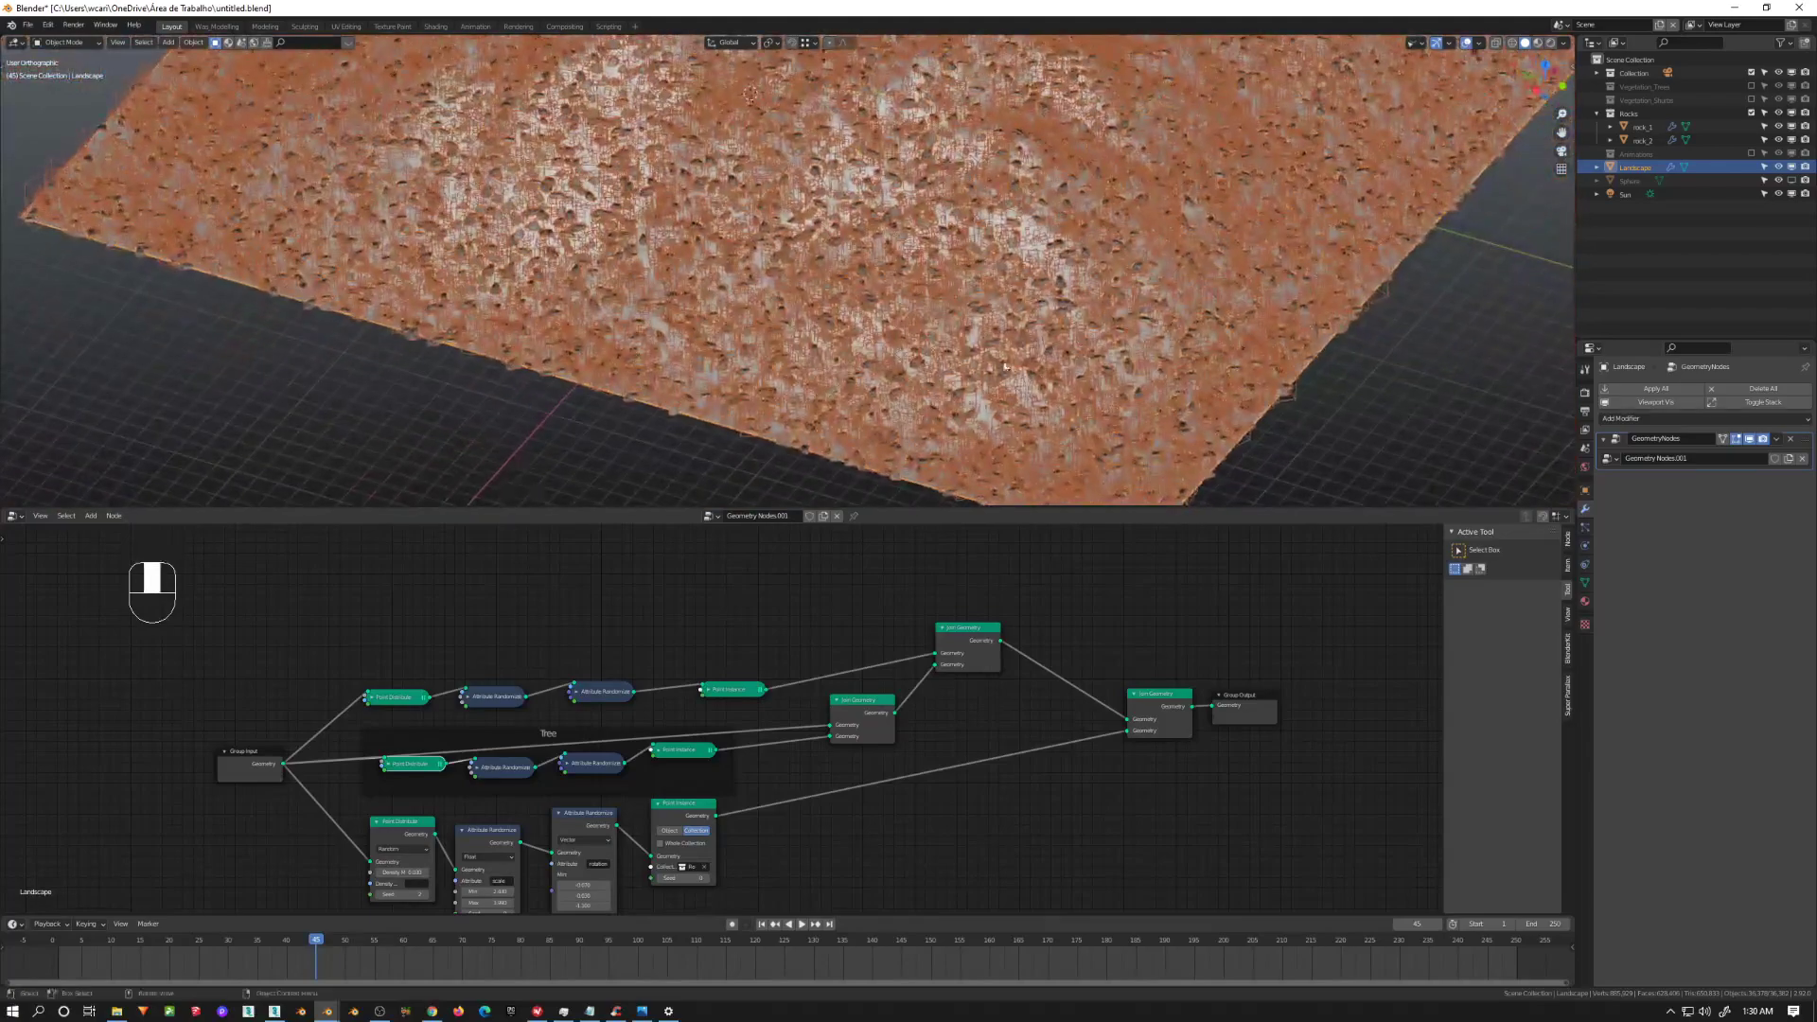
# Step: Inspect the scattered rocks up close, then return to the scene camera view
pyautogui.middleClick(936, 479)
pyautogui.click(1011, 323)
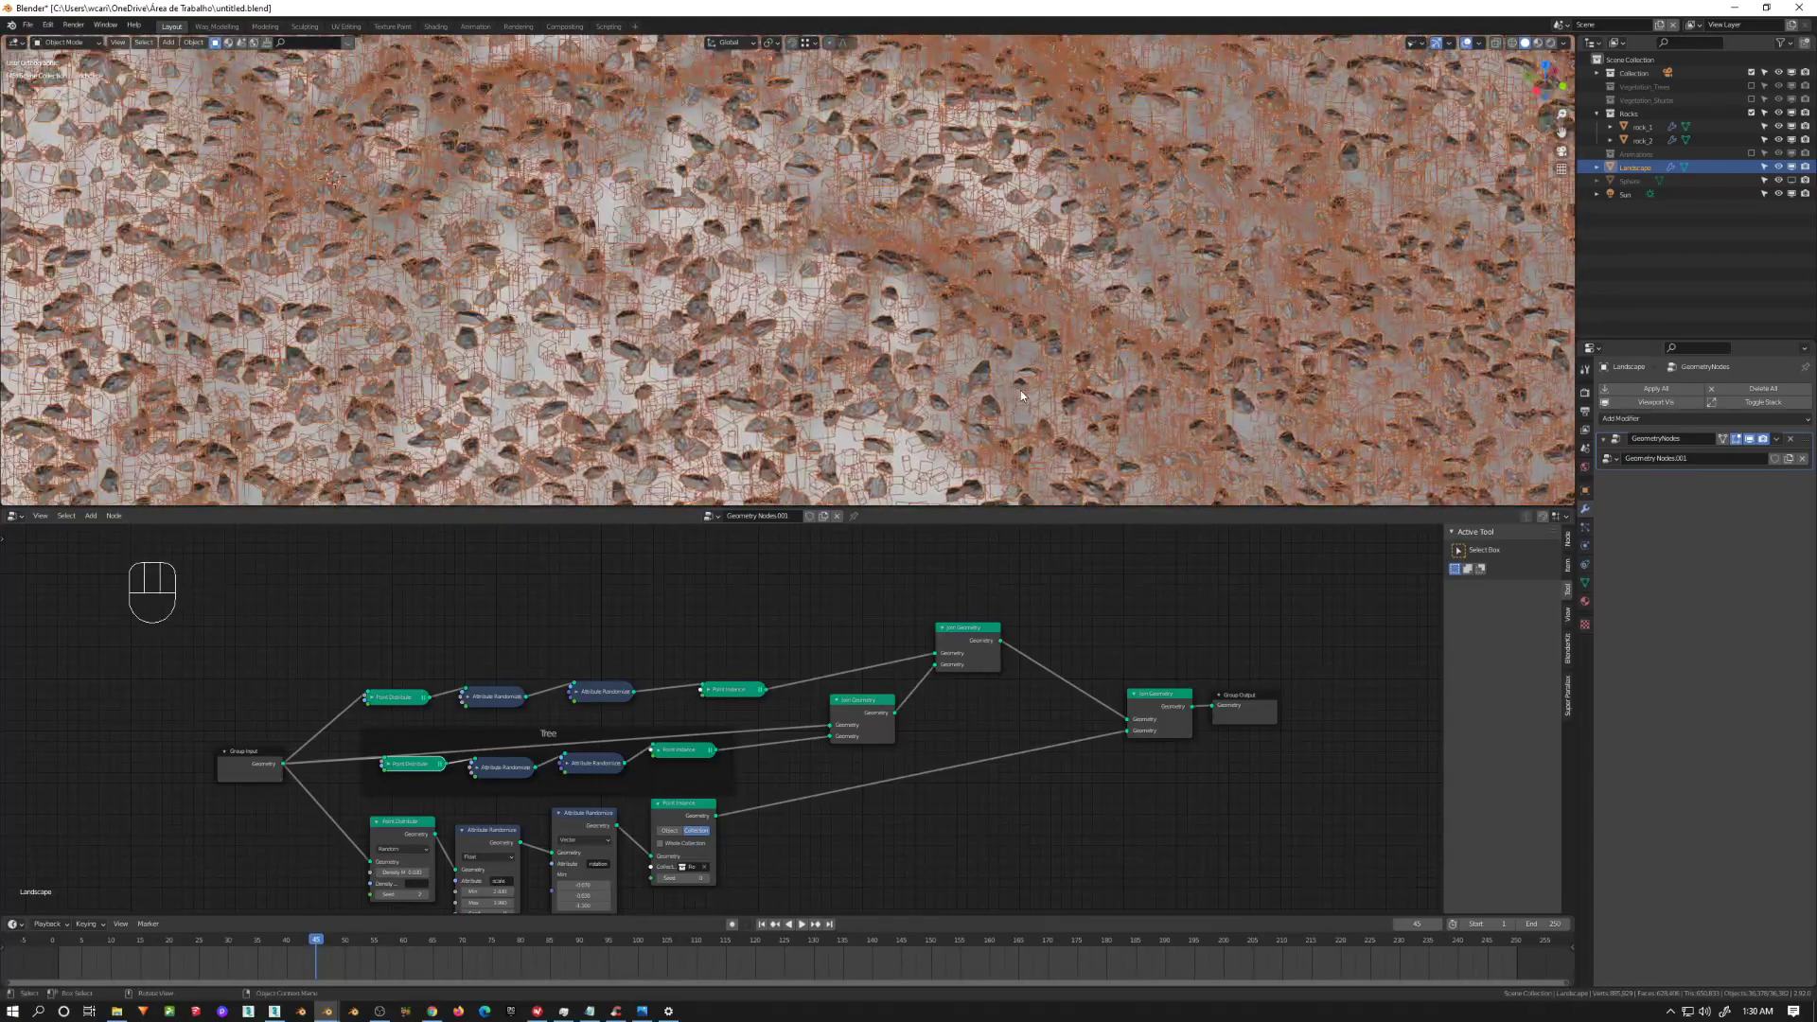
pyautogui.press('KP_0')
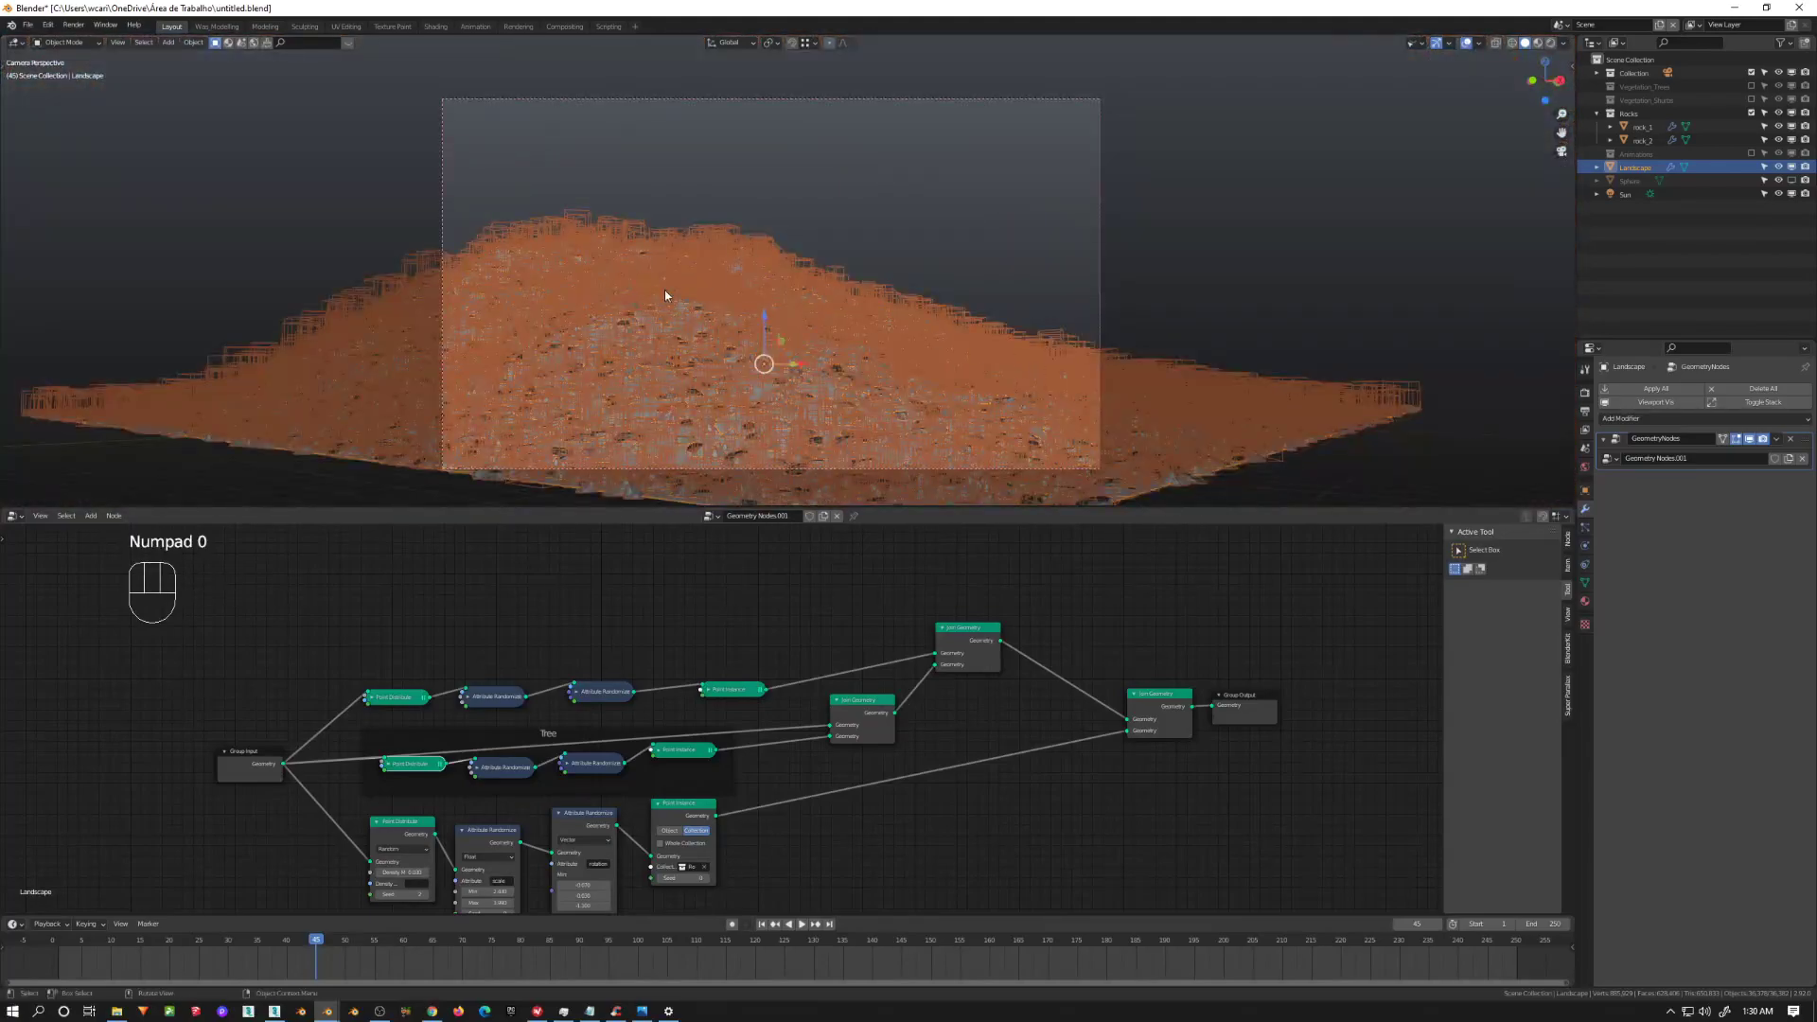